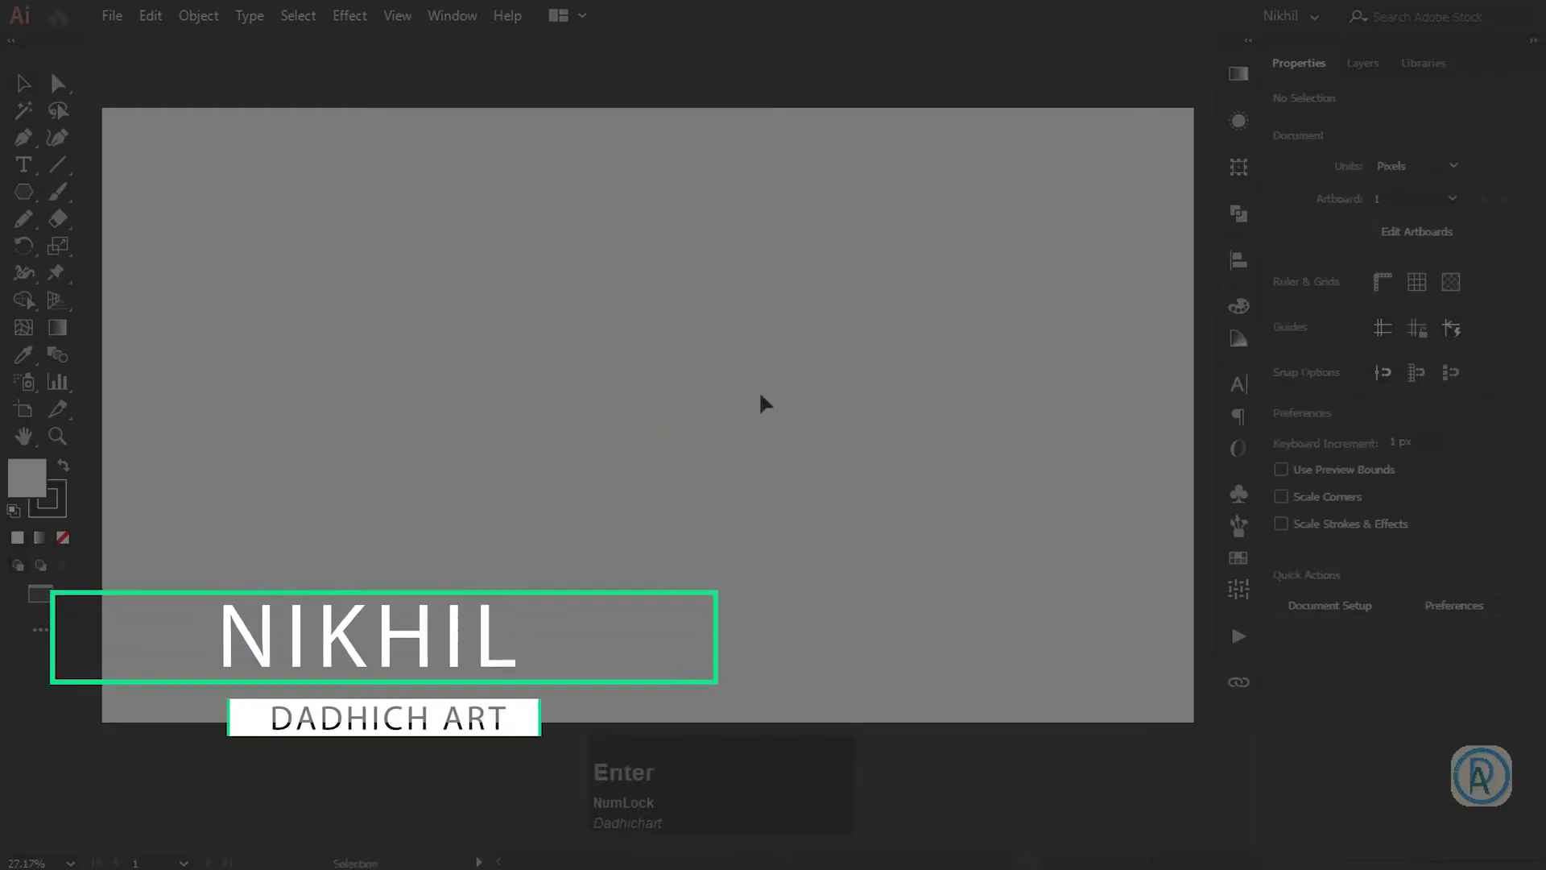
Activate the Polygon Tool on the blank artboard
key(Return)
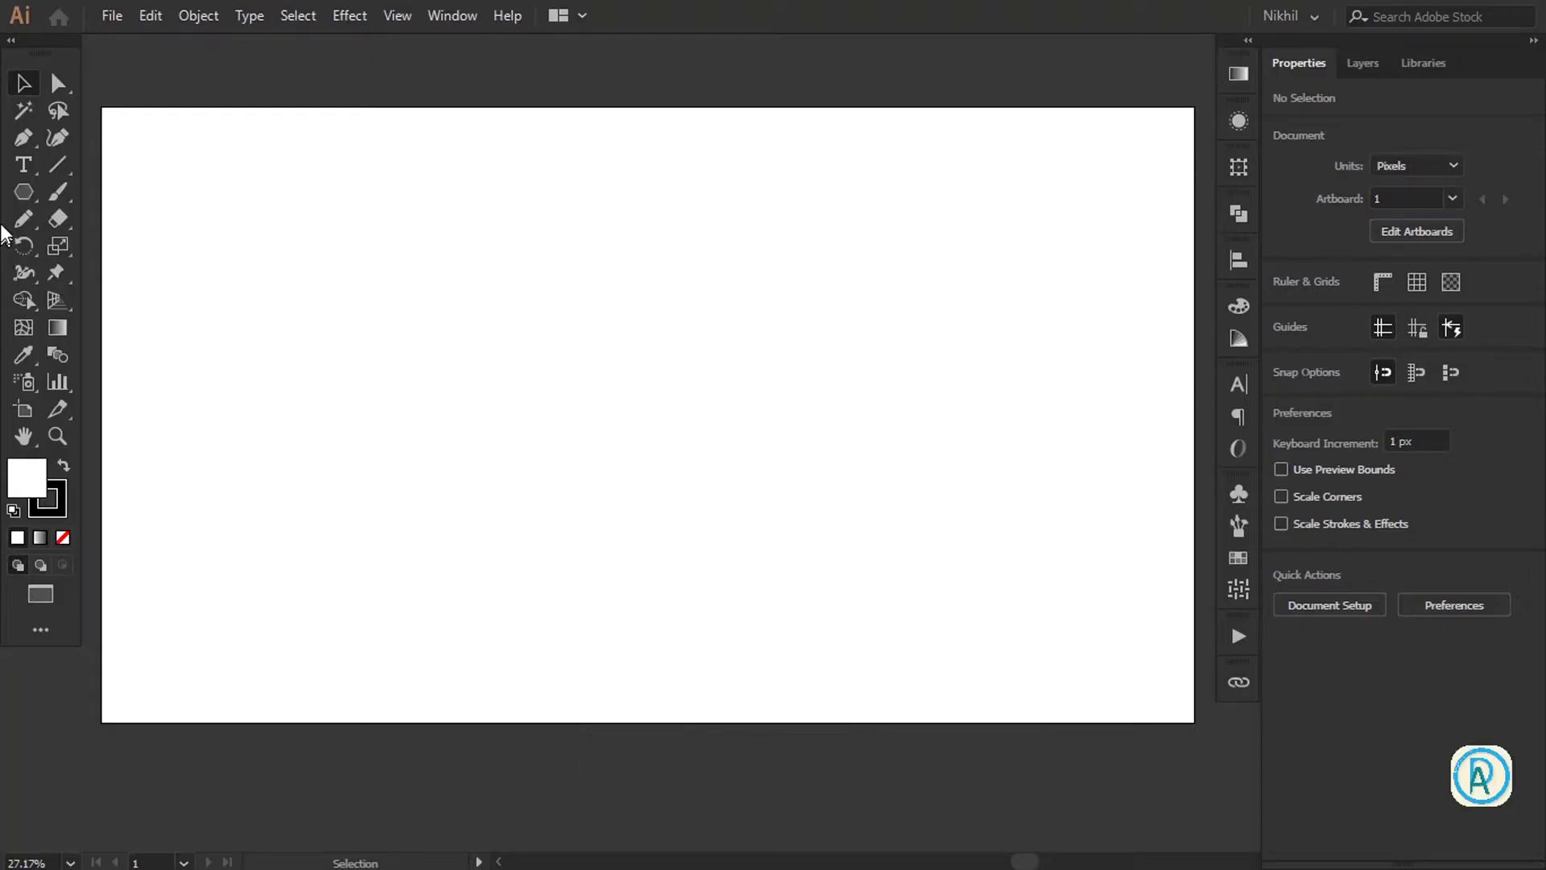
key(super+Num_Lock)
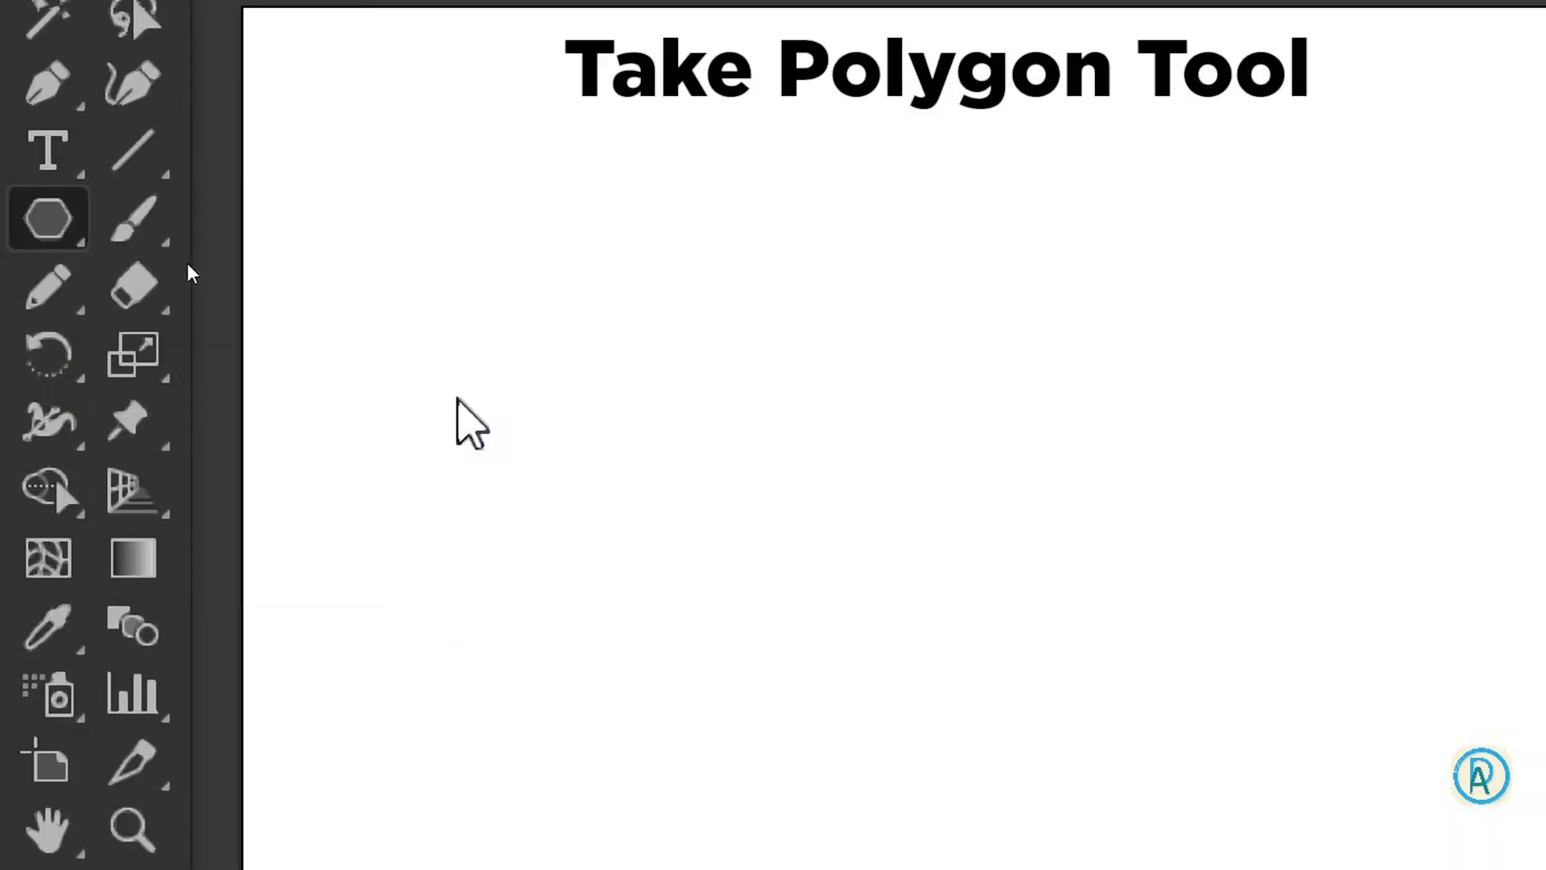
Create a 6-sided polygon of radius 128 px and rotate it 270° upright
key(super+KP_Subtract)
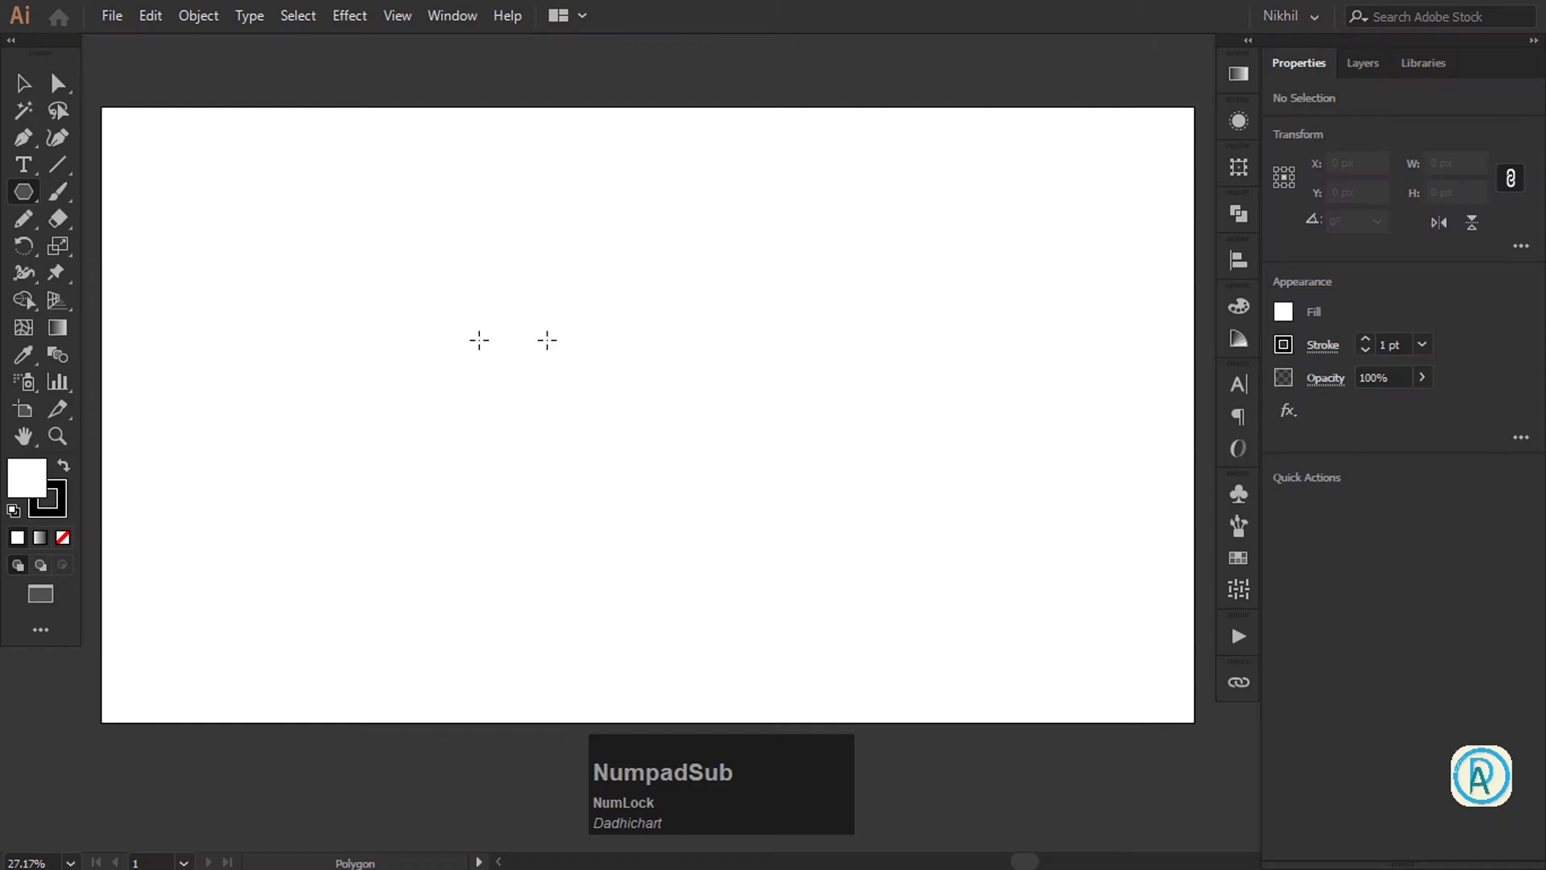
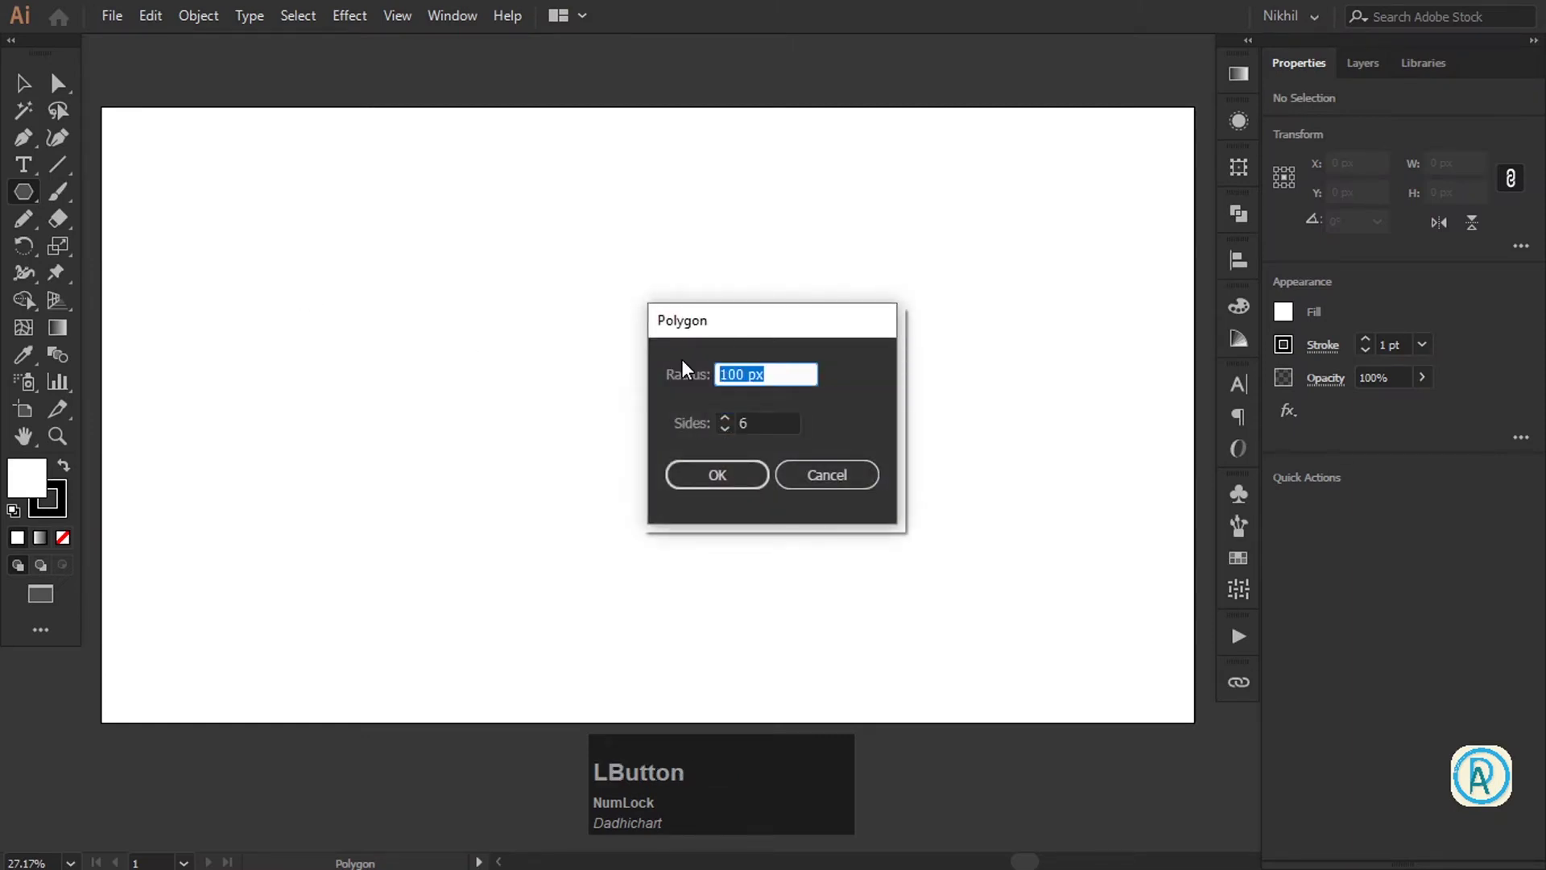
key(KP_1)
key(KP_2)
key(KP_8)
key(Tab)
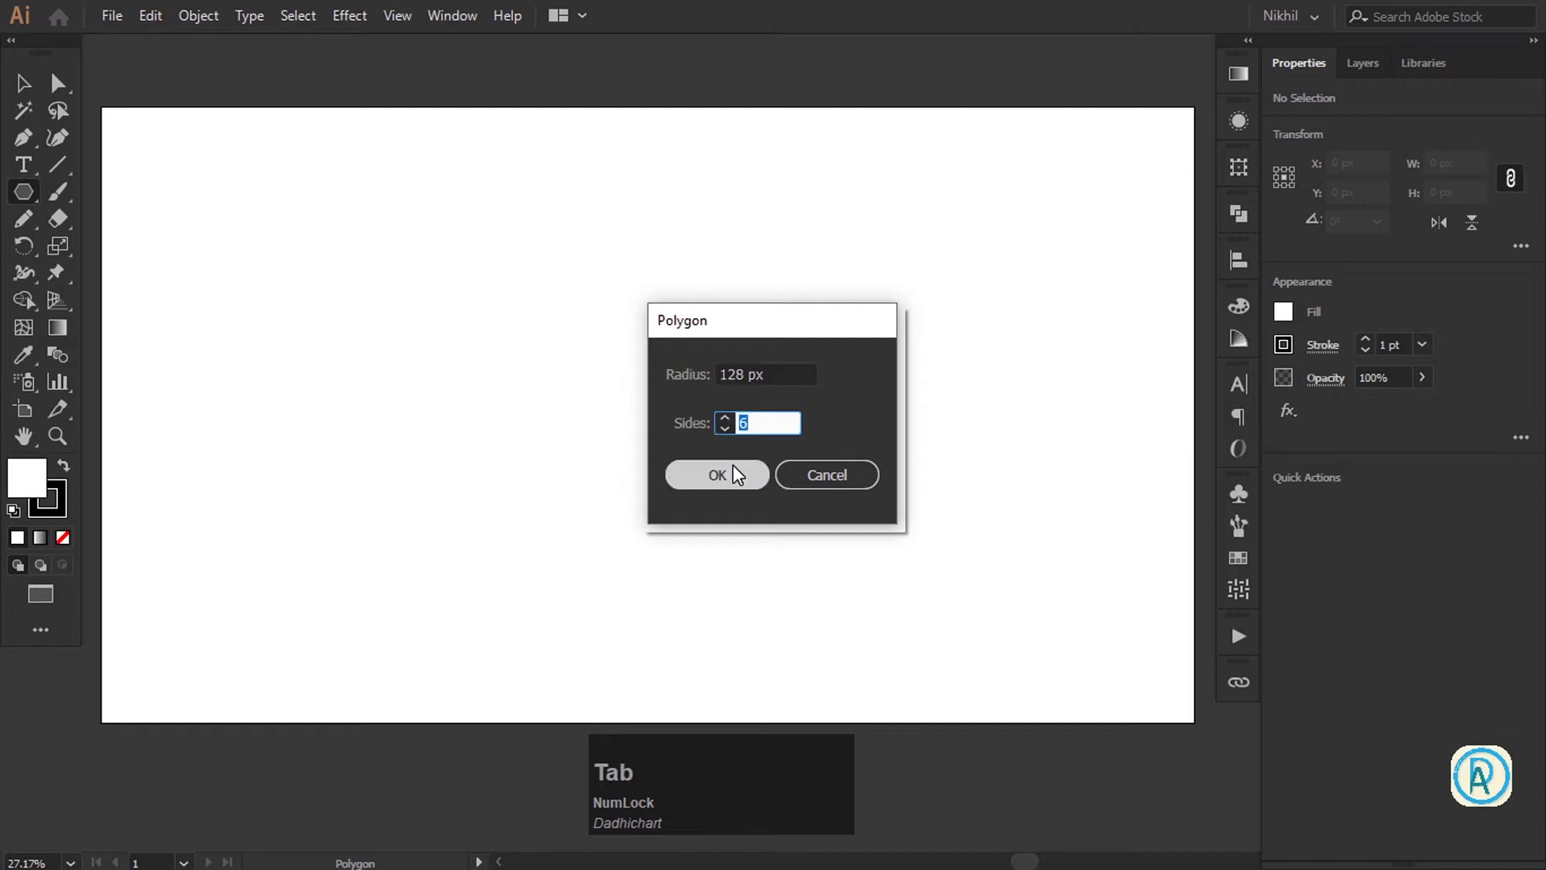
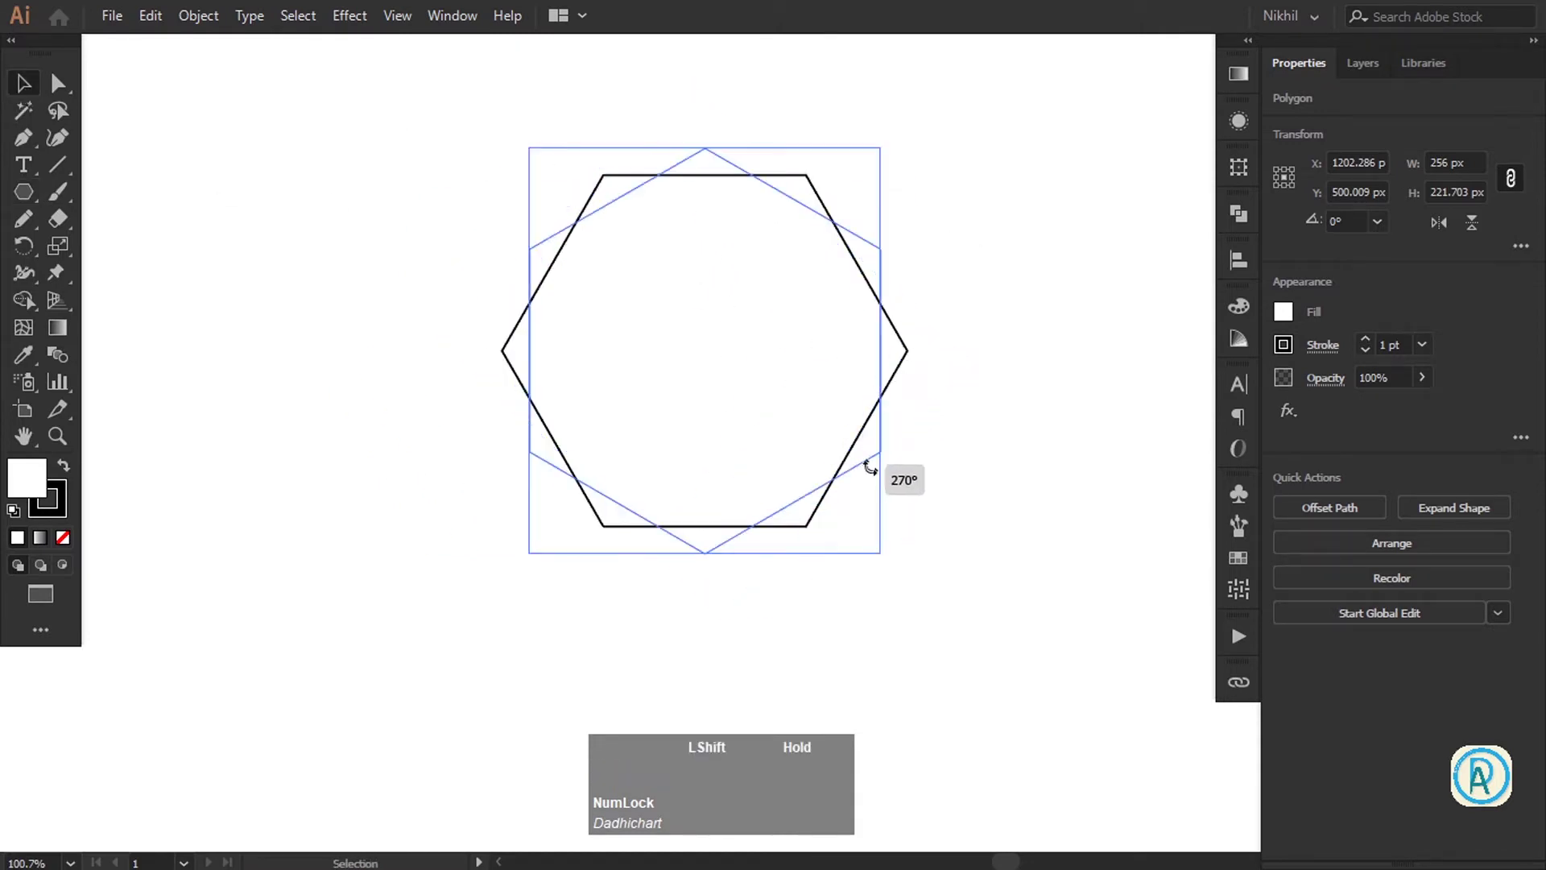
key(z)
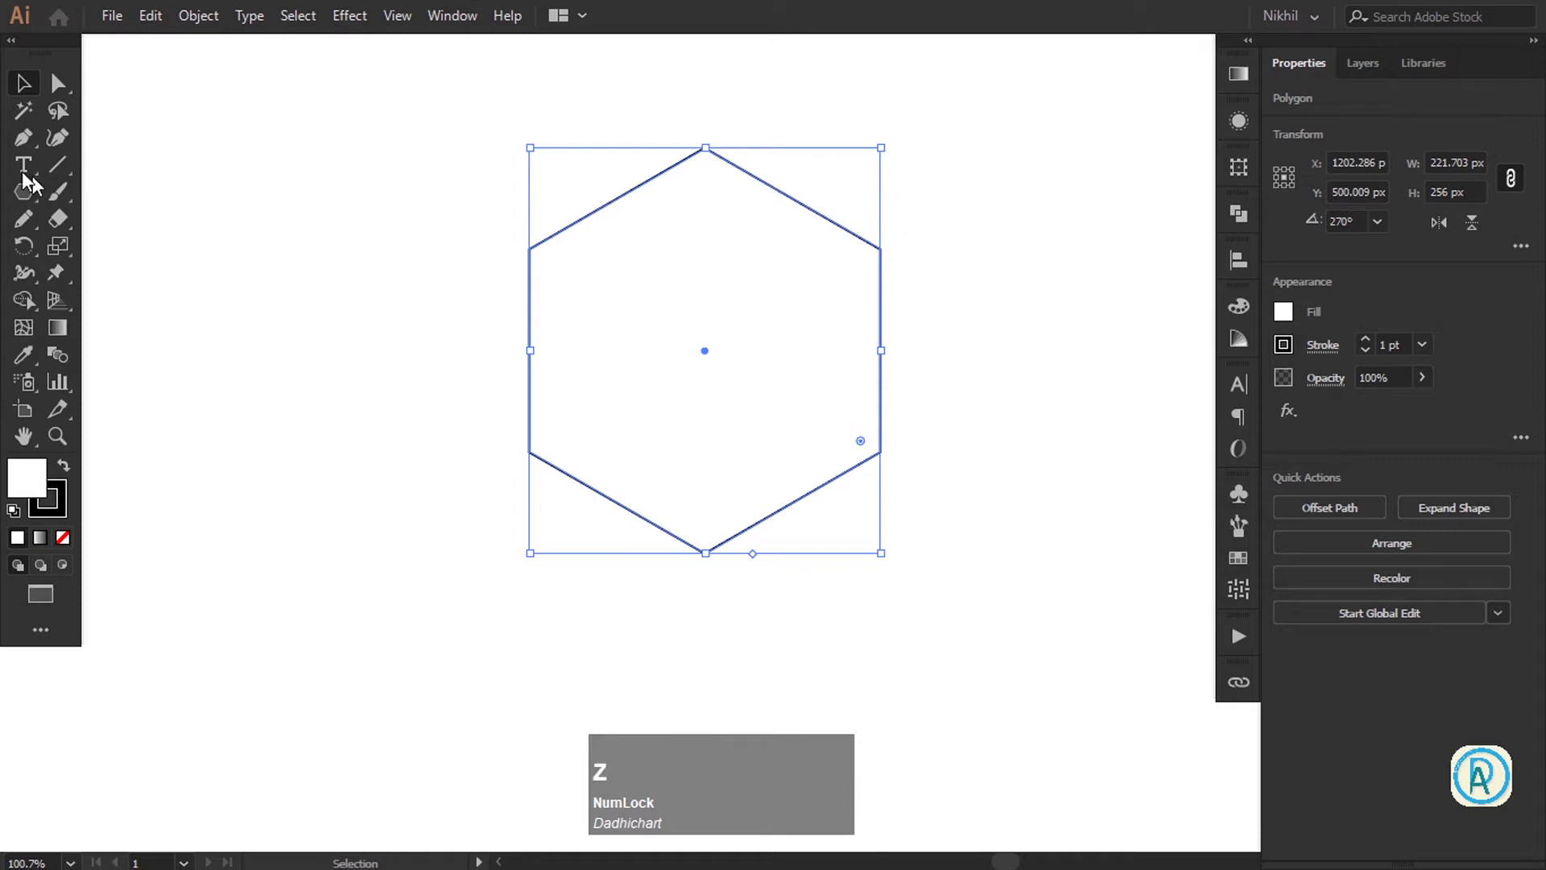
Paste a copy in front scaled to 164 px high and select both hexagons
click(173, 29)
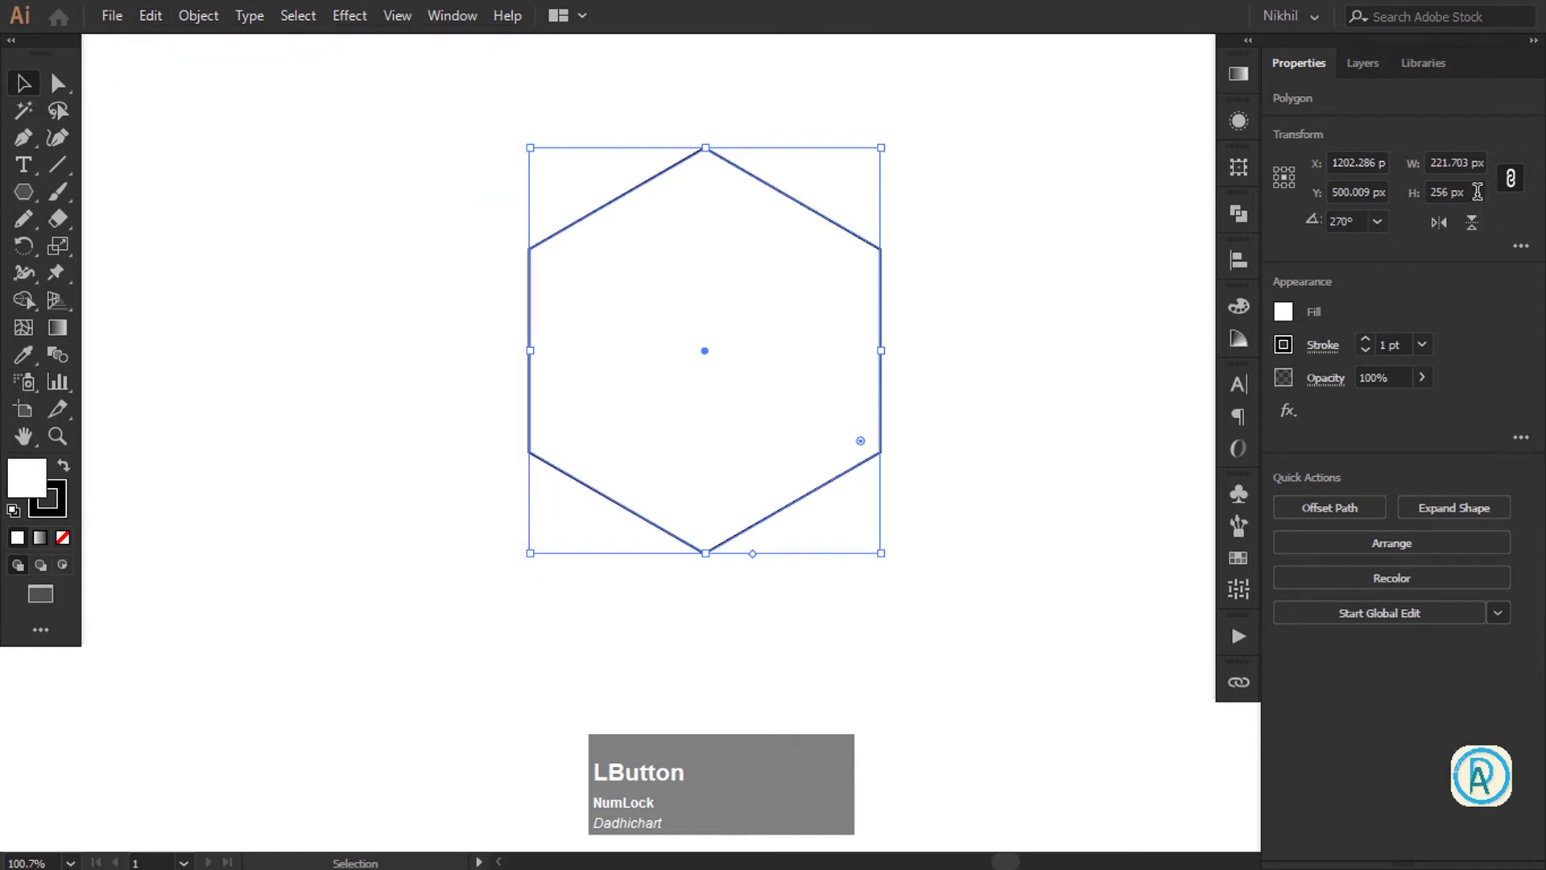
key(KP_1)
key(KP_6)
key(KP_4)
key(KP_Enter)
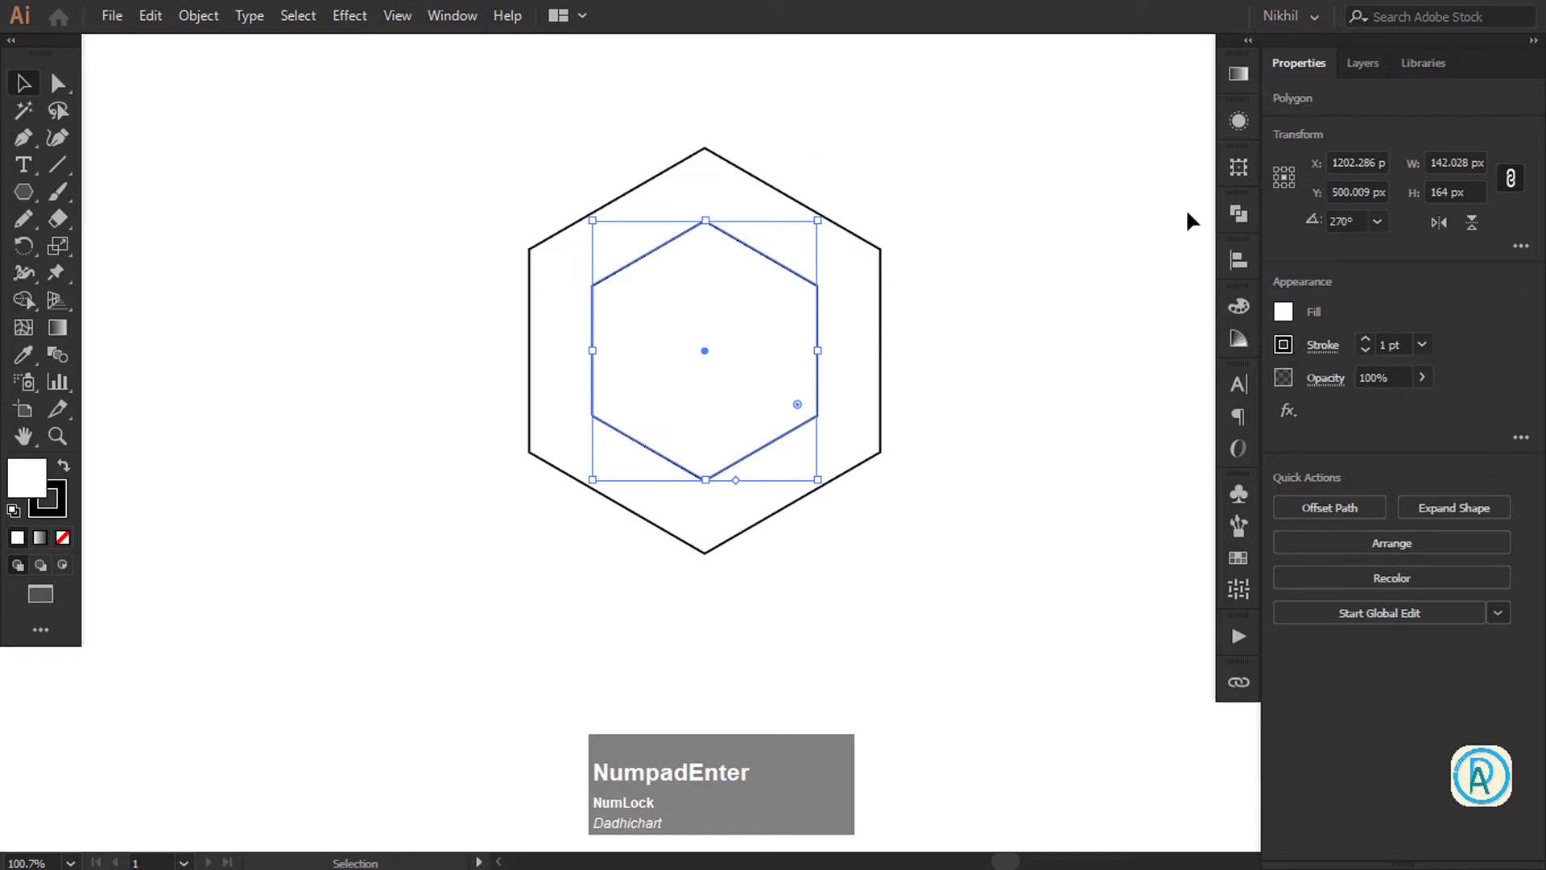
click(996, 197)
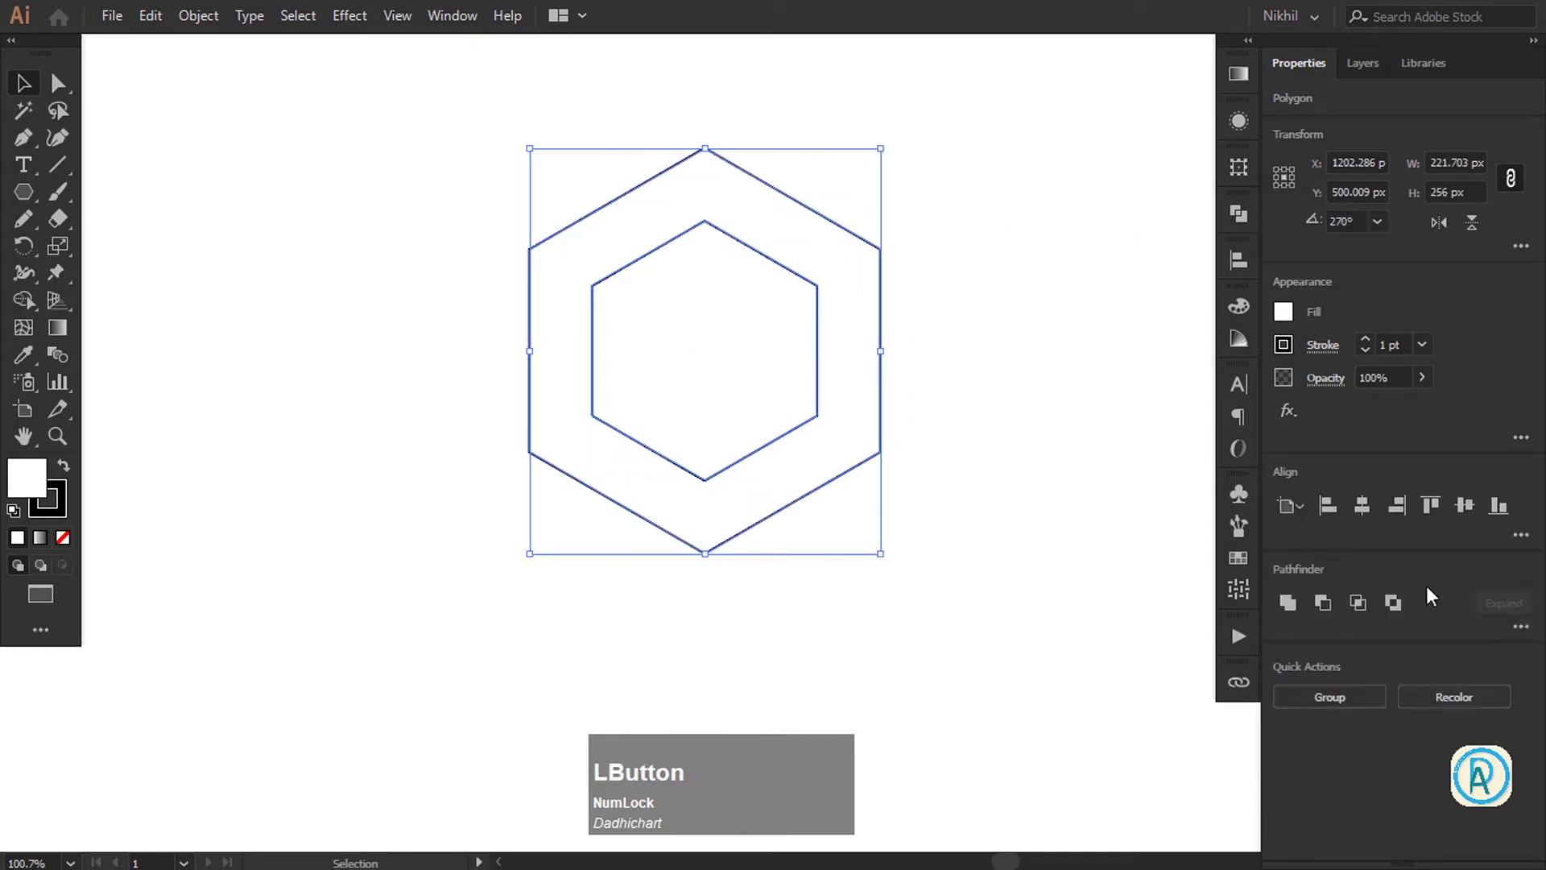
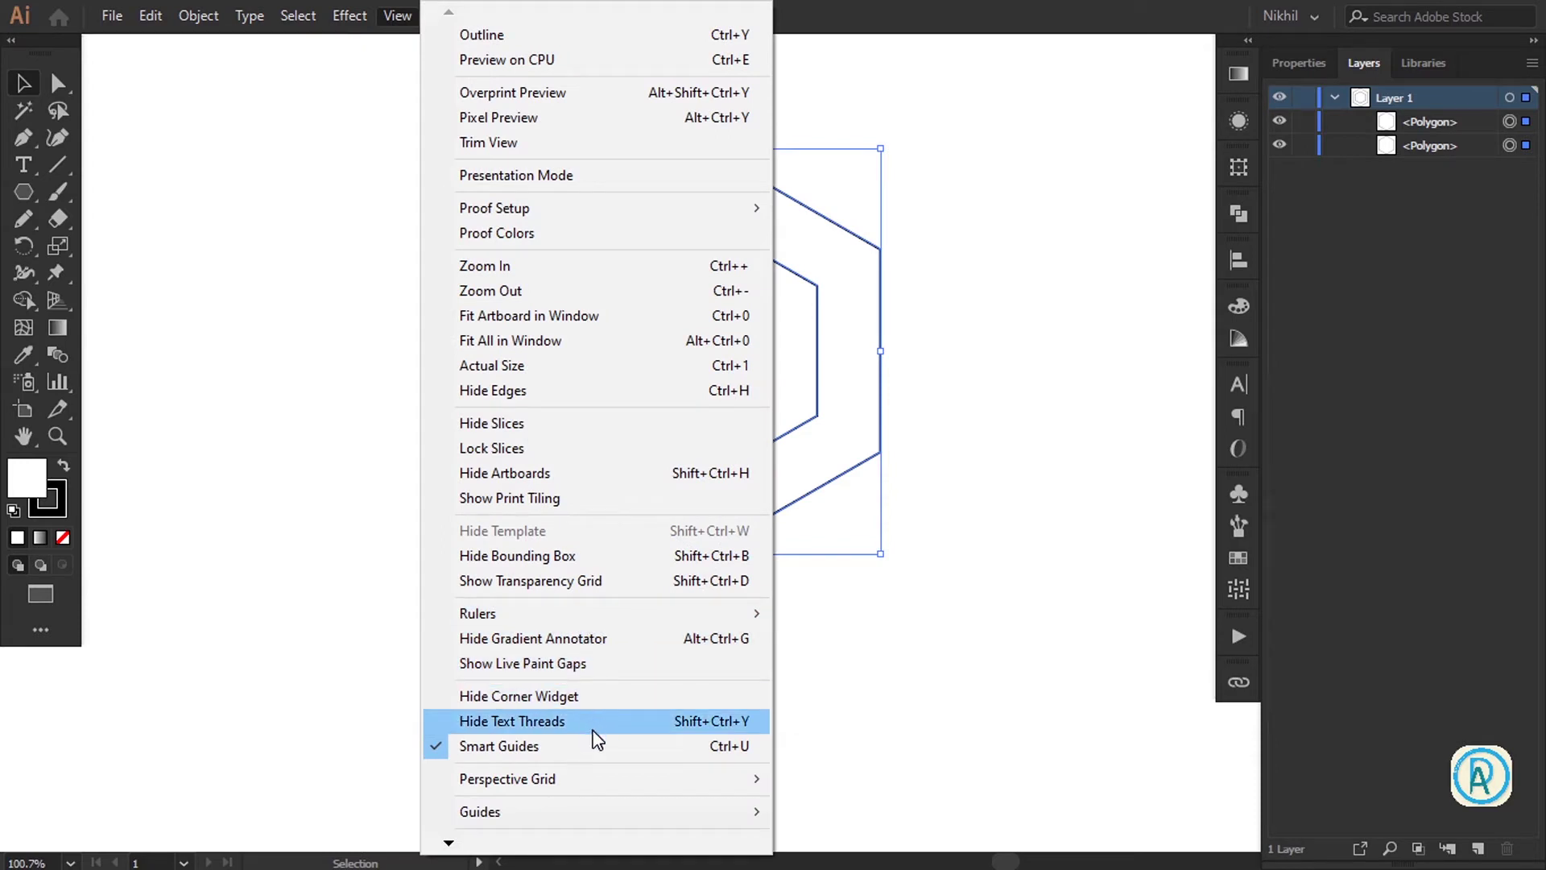
Make both hexagons into guides, deselect them and activate the Pen Tool
click(618, 816)
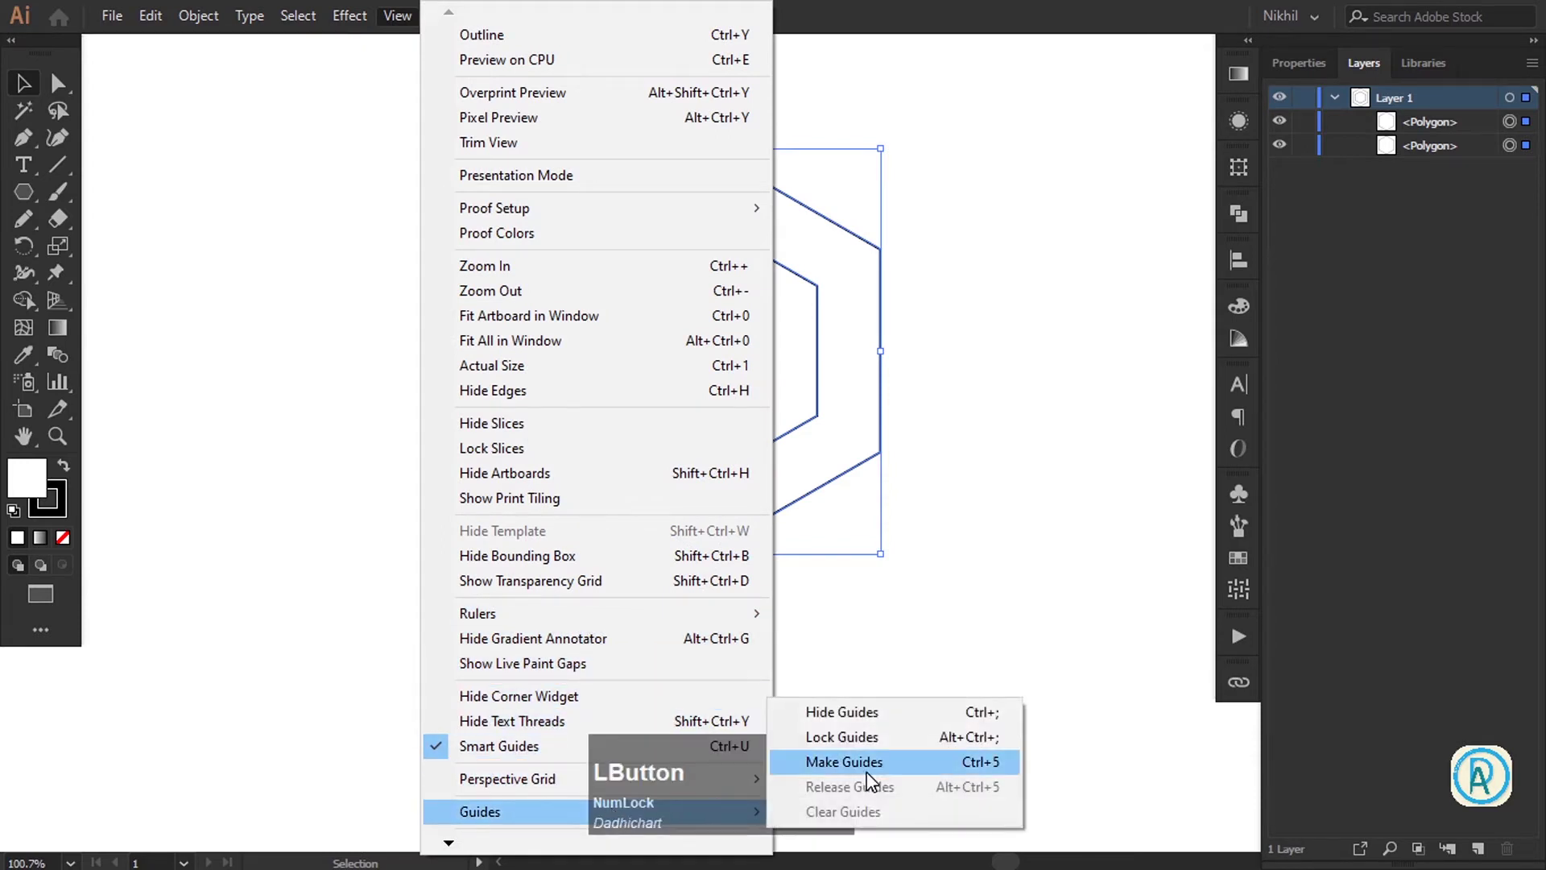
key(KP_Add)
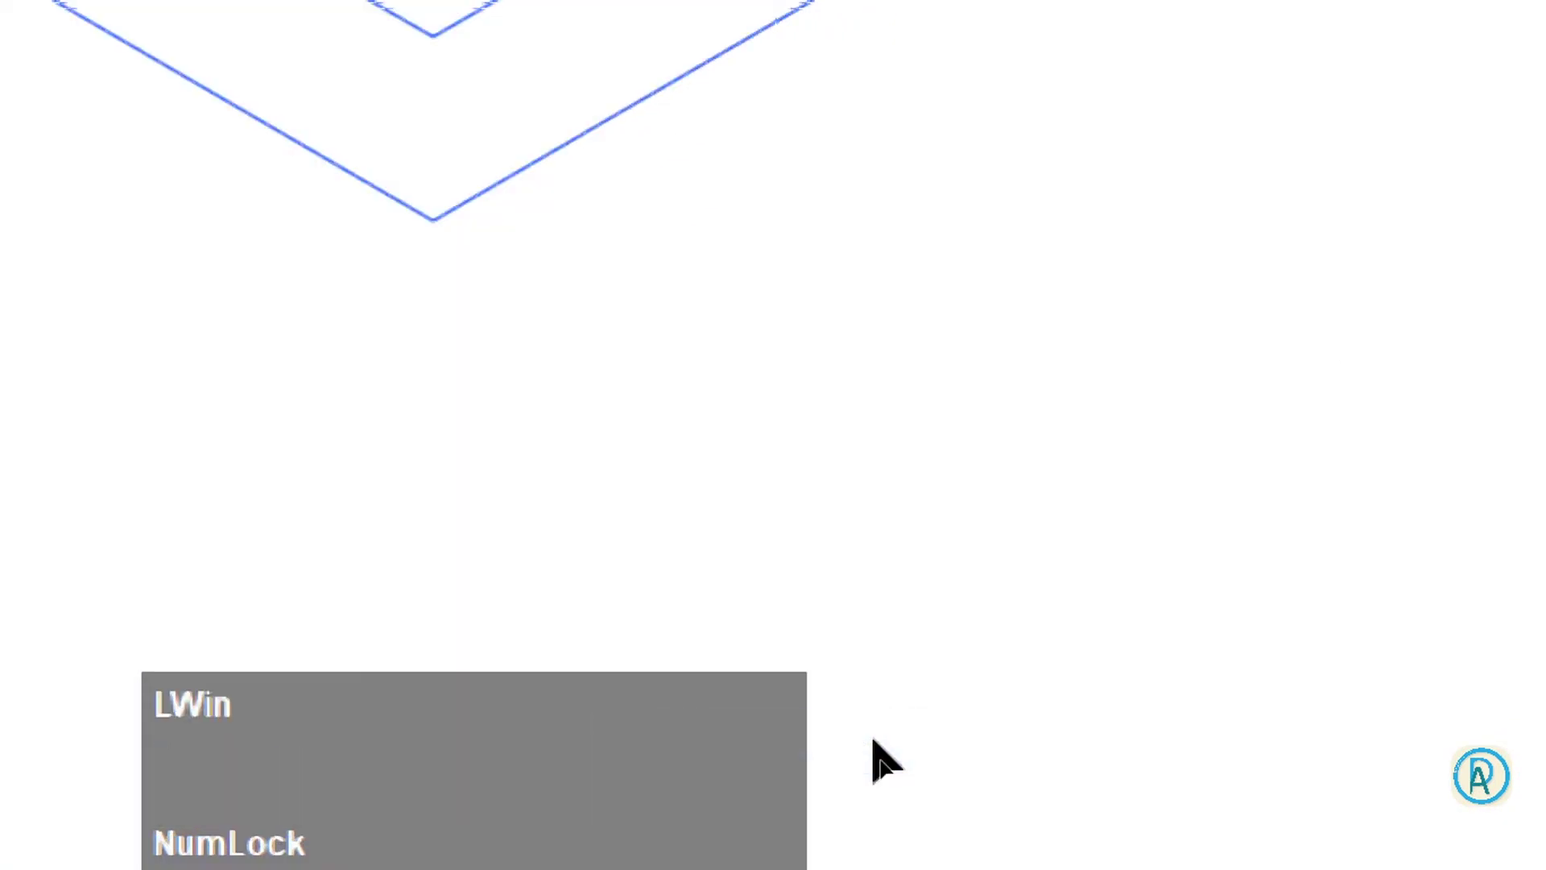
key(KP_Subtract)
click(932, 312)
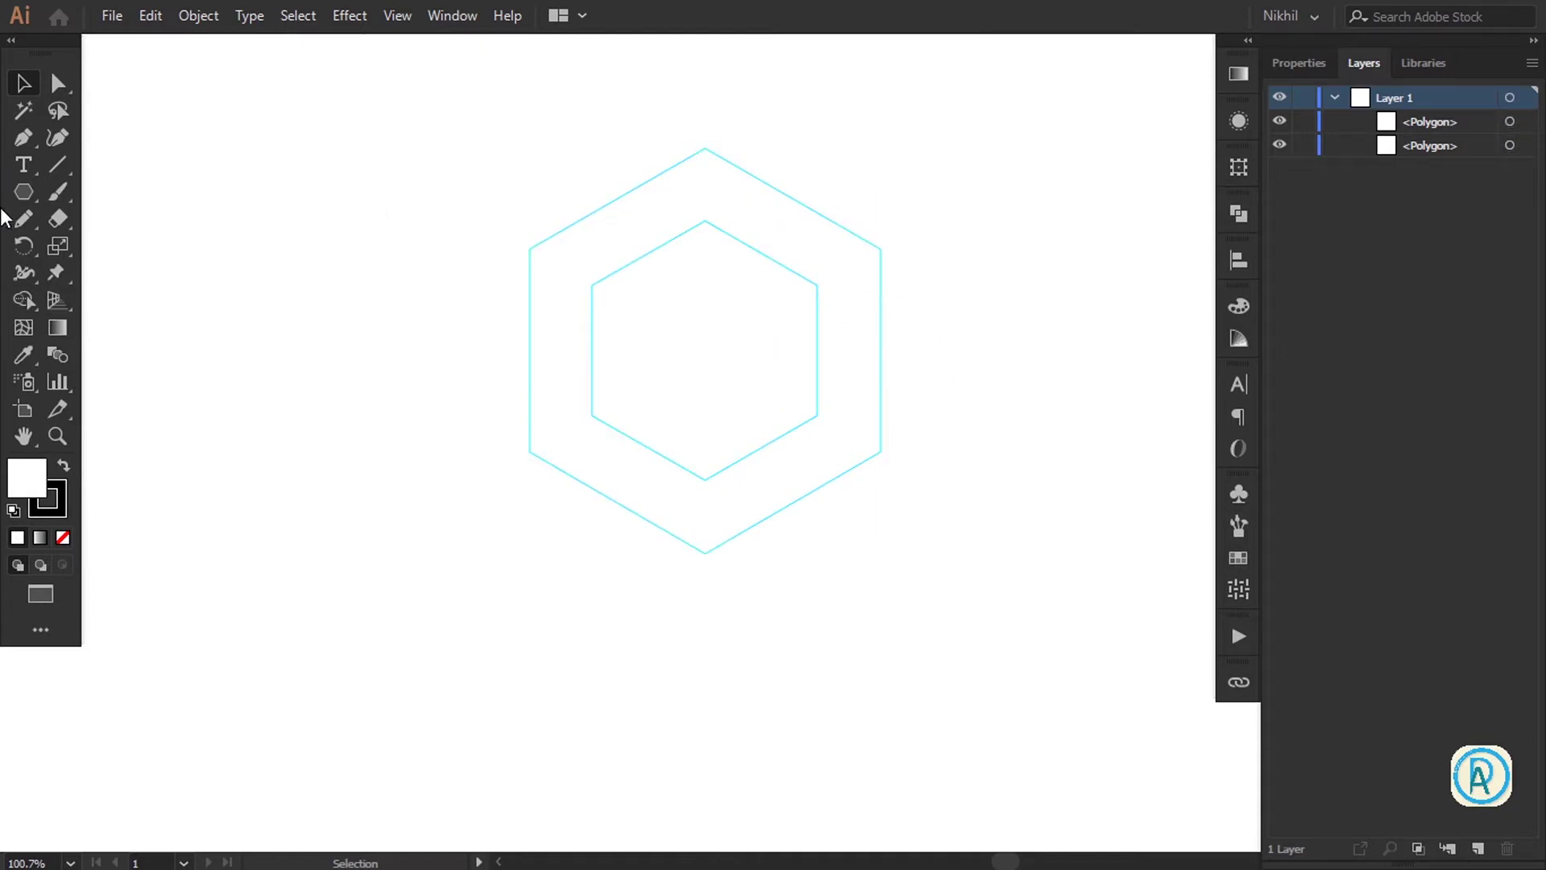
key(p)
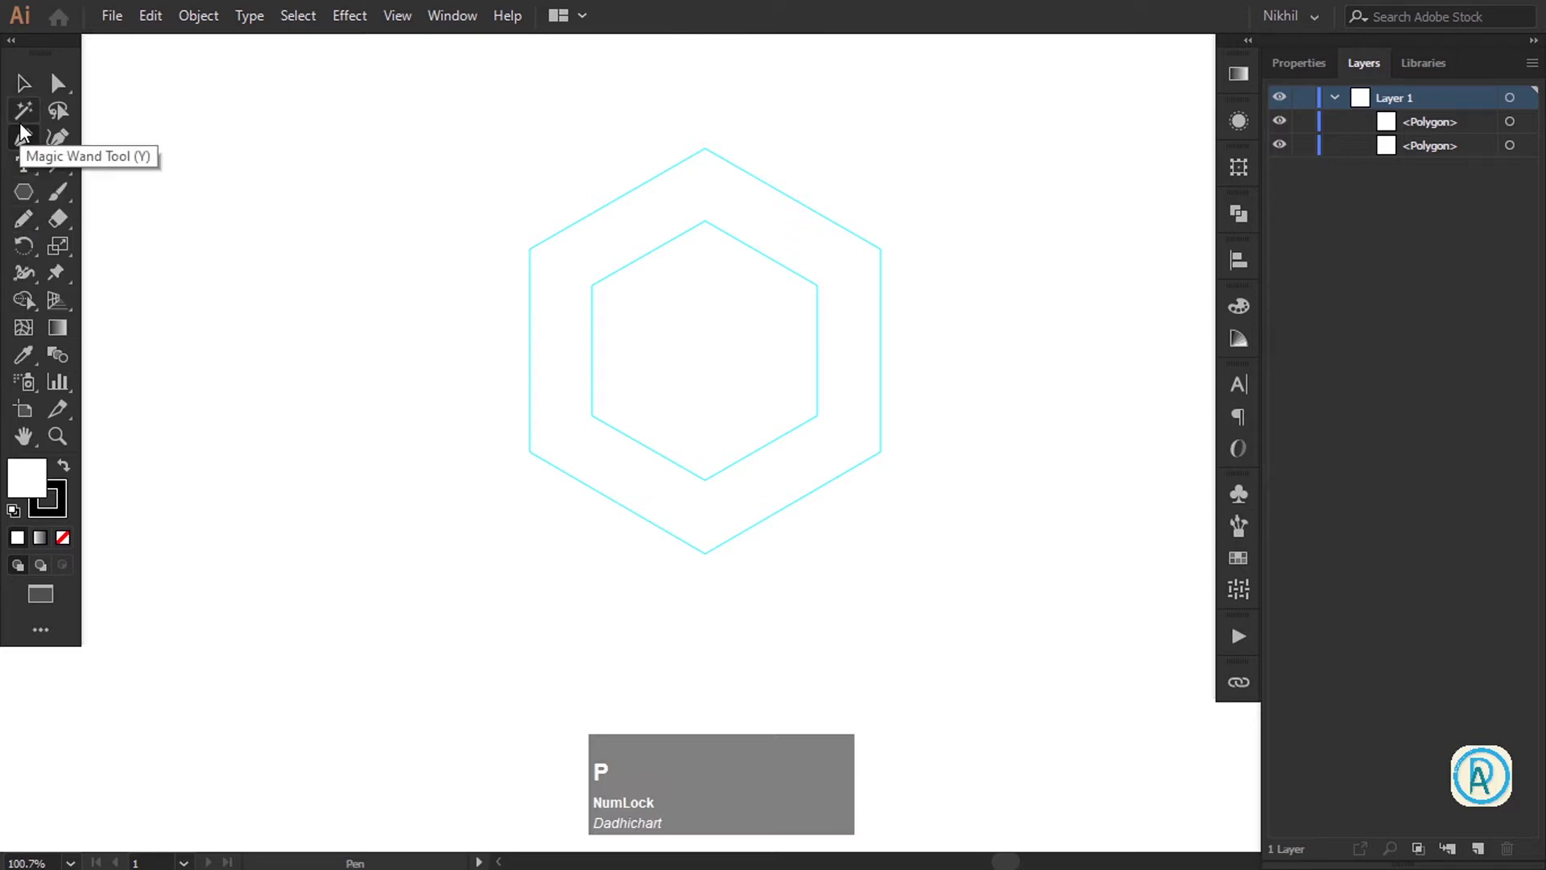
key(KP_Add)
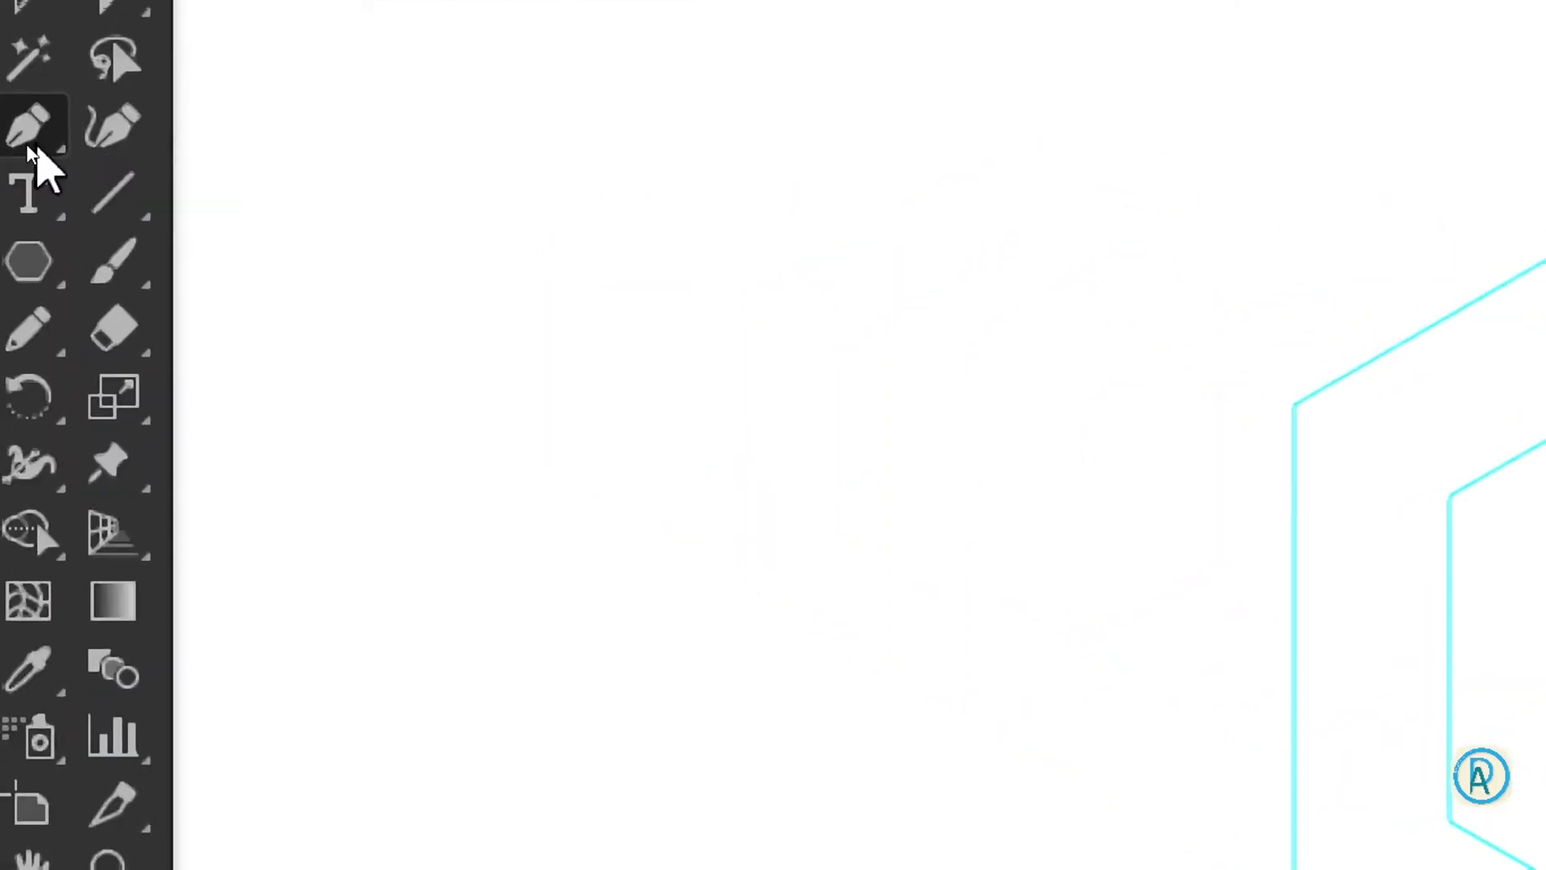
Draw the first cube face over the hexagon guides with the Pen Tool
key(super+KP_Subtract)
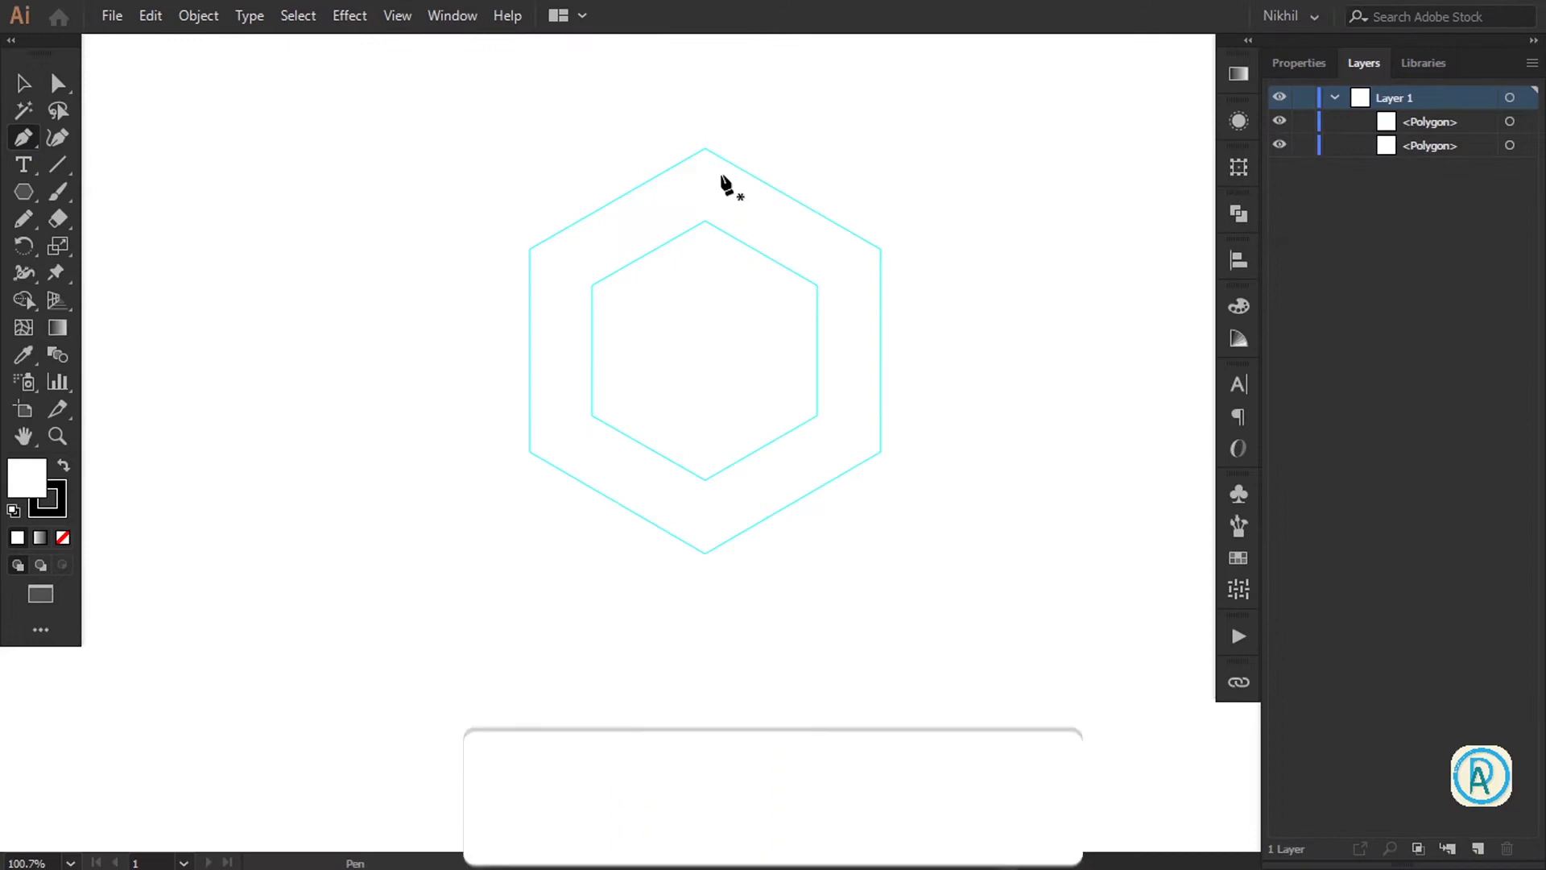
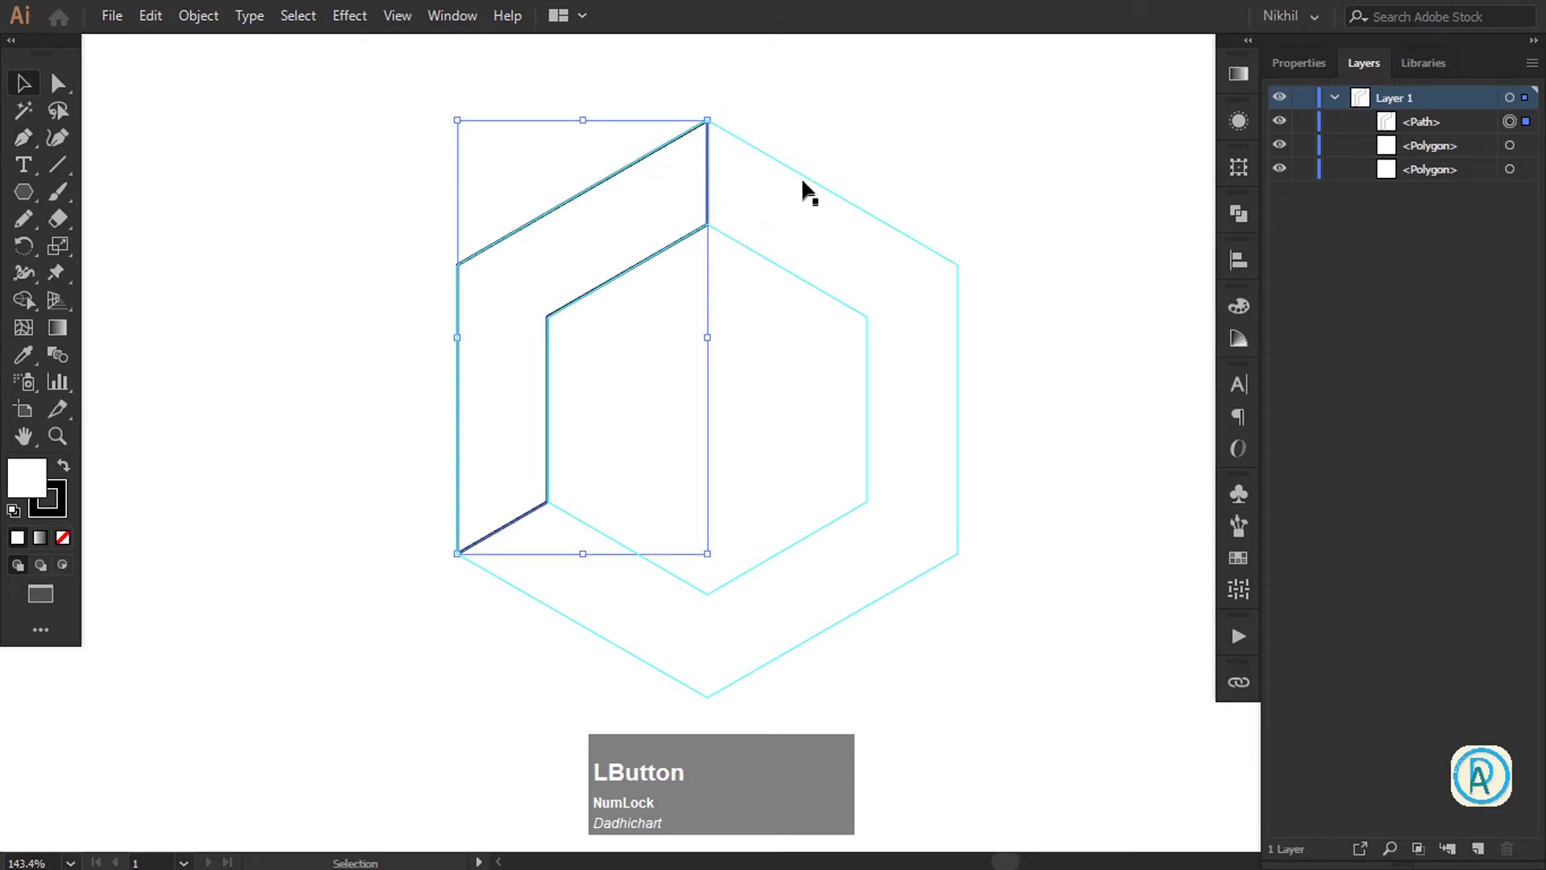
key(Tab)
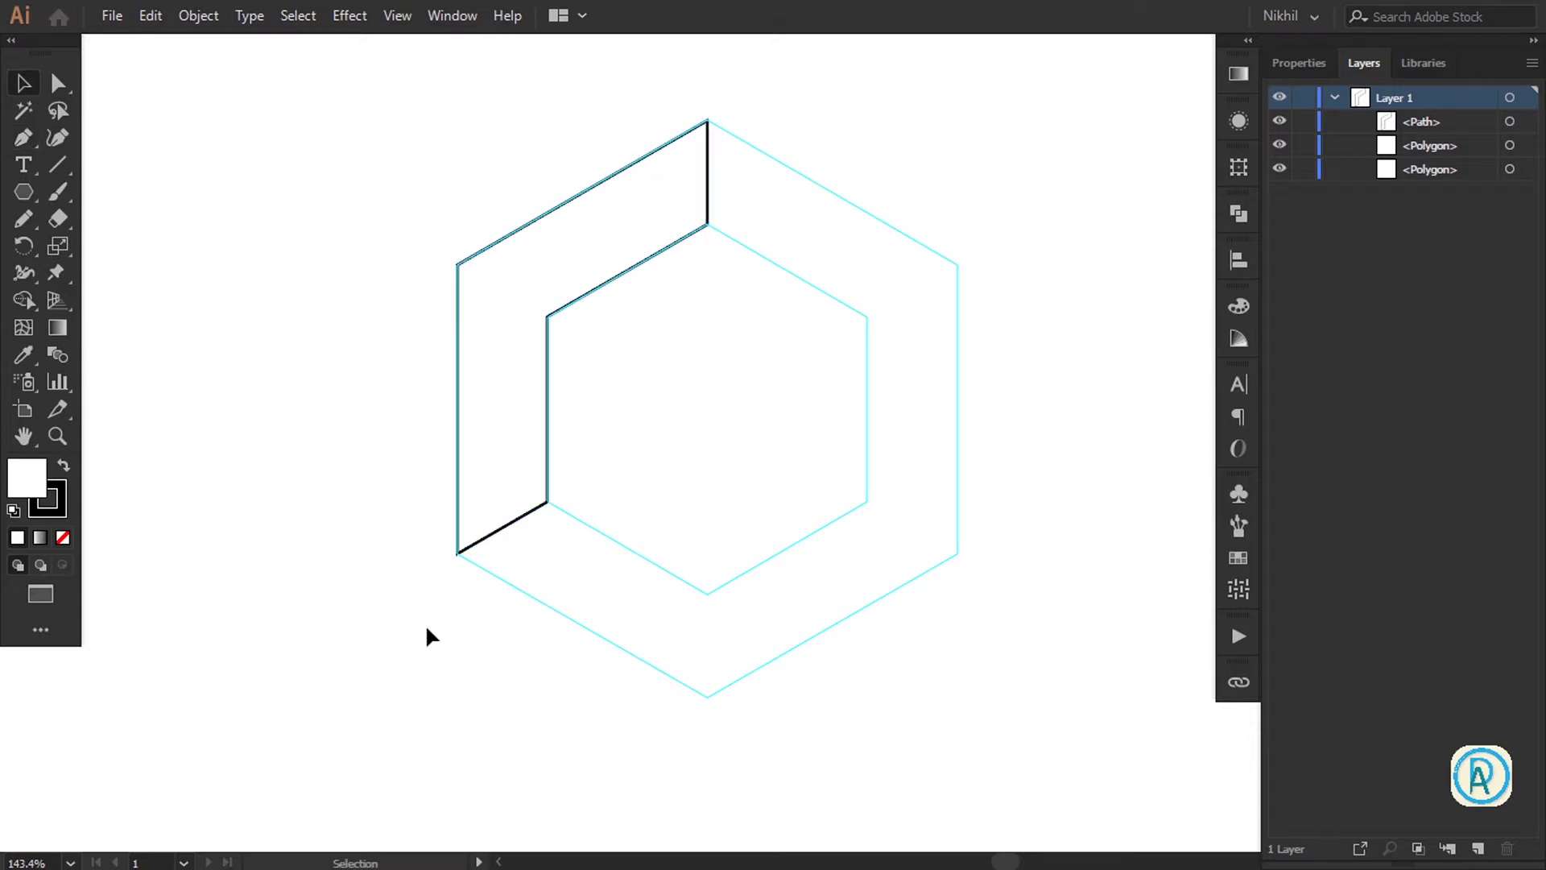
key(p)
click(716, 598)
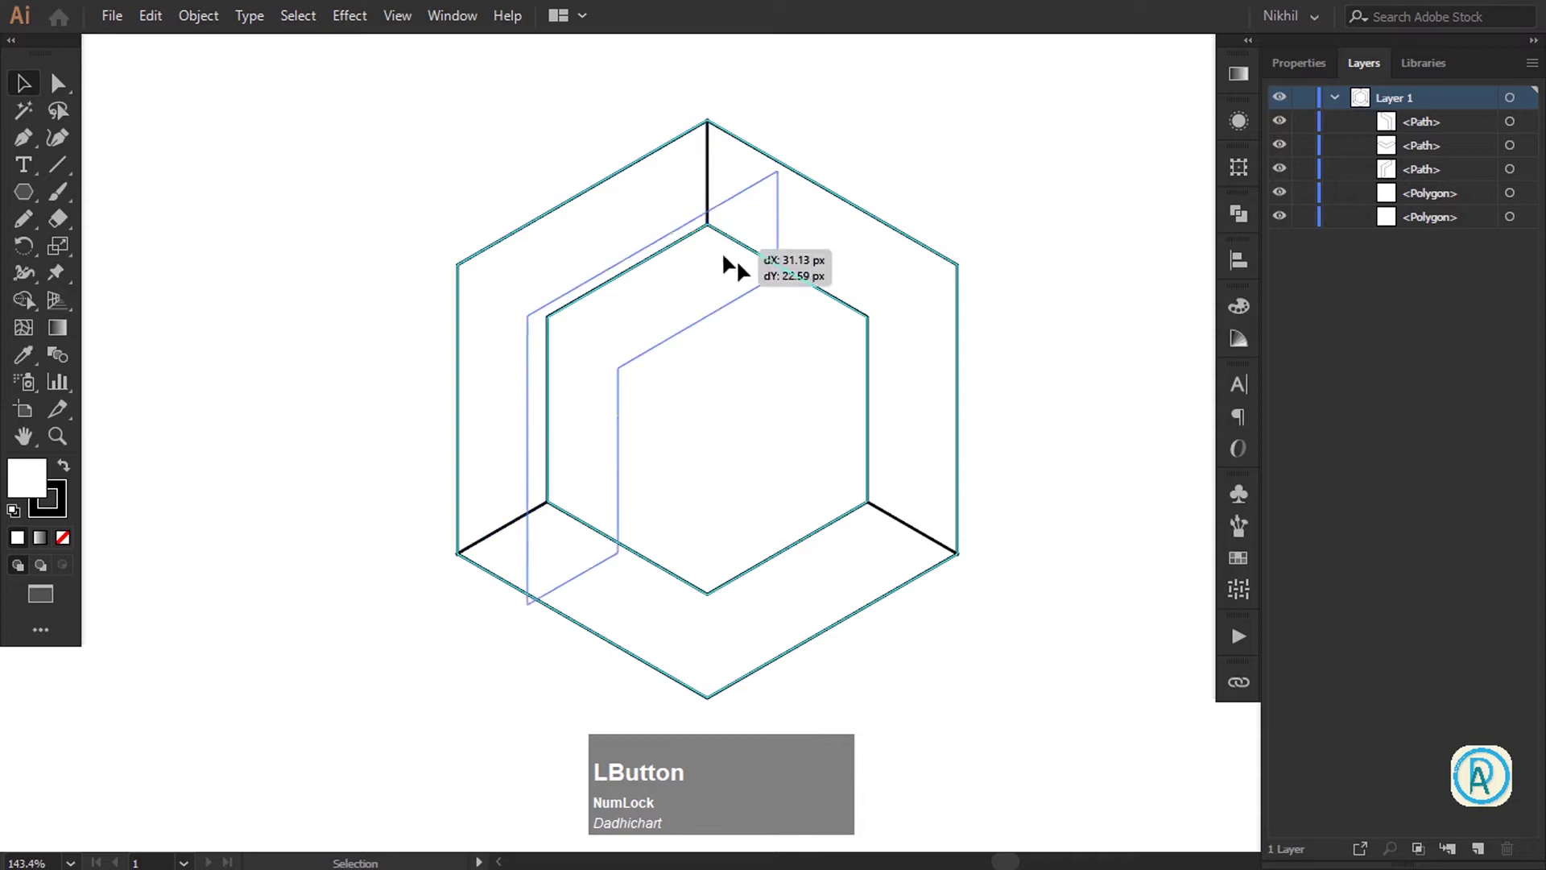
Reflect and duplicate the face to fill the other two sides, then select all three faces
key(ctrl+z)
click(897, 250)
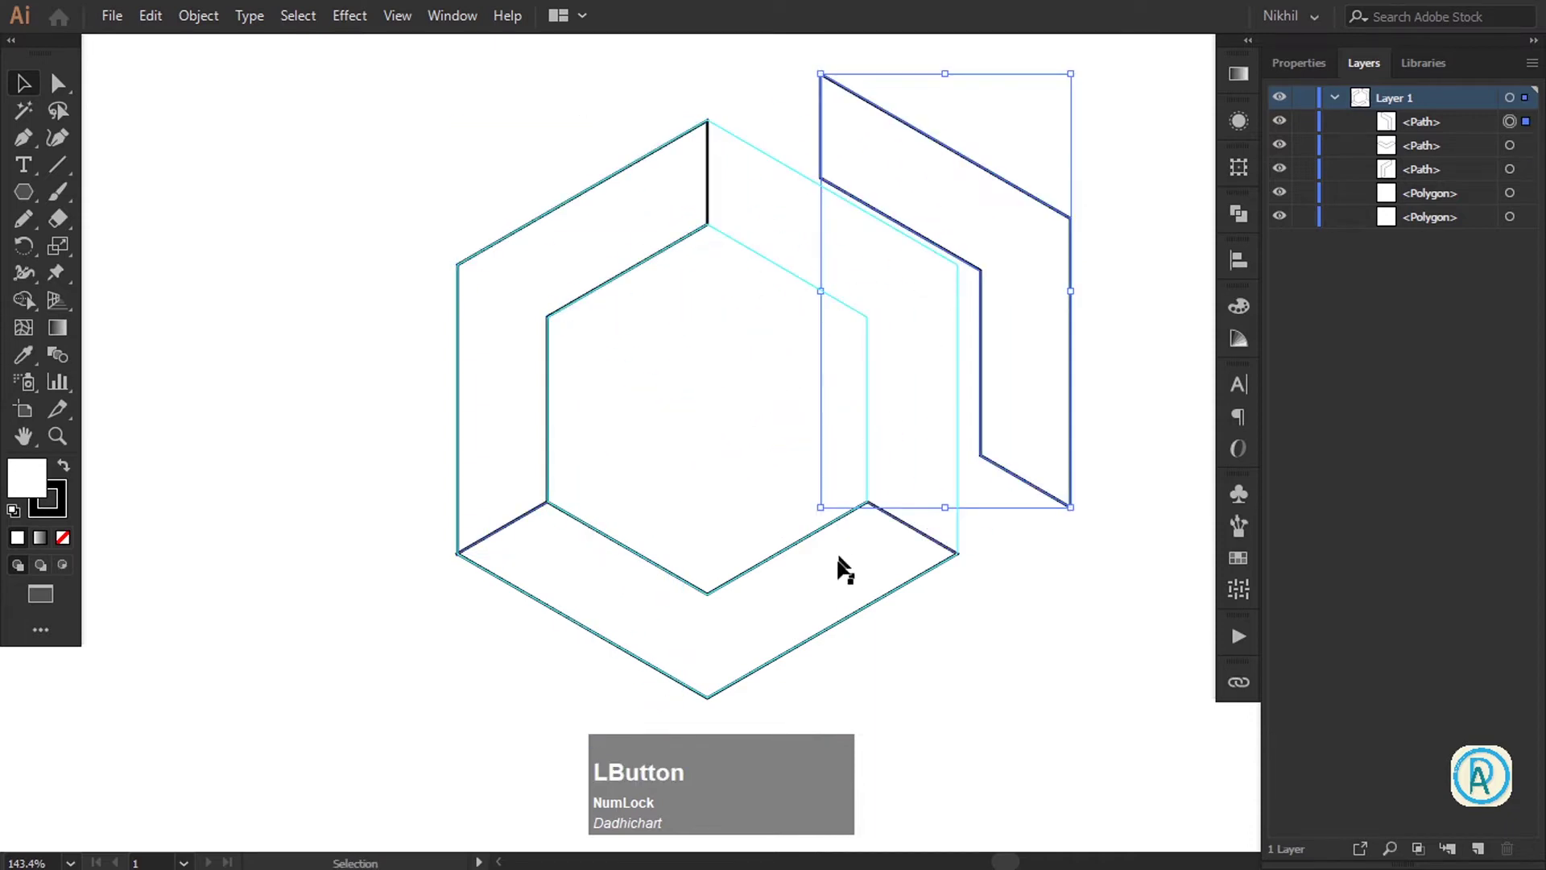
key(ctrl+z)
text(zz)
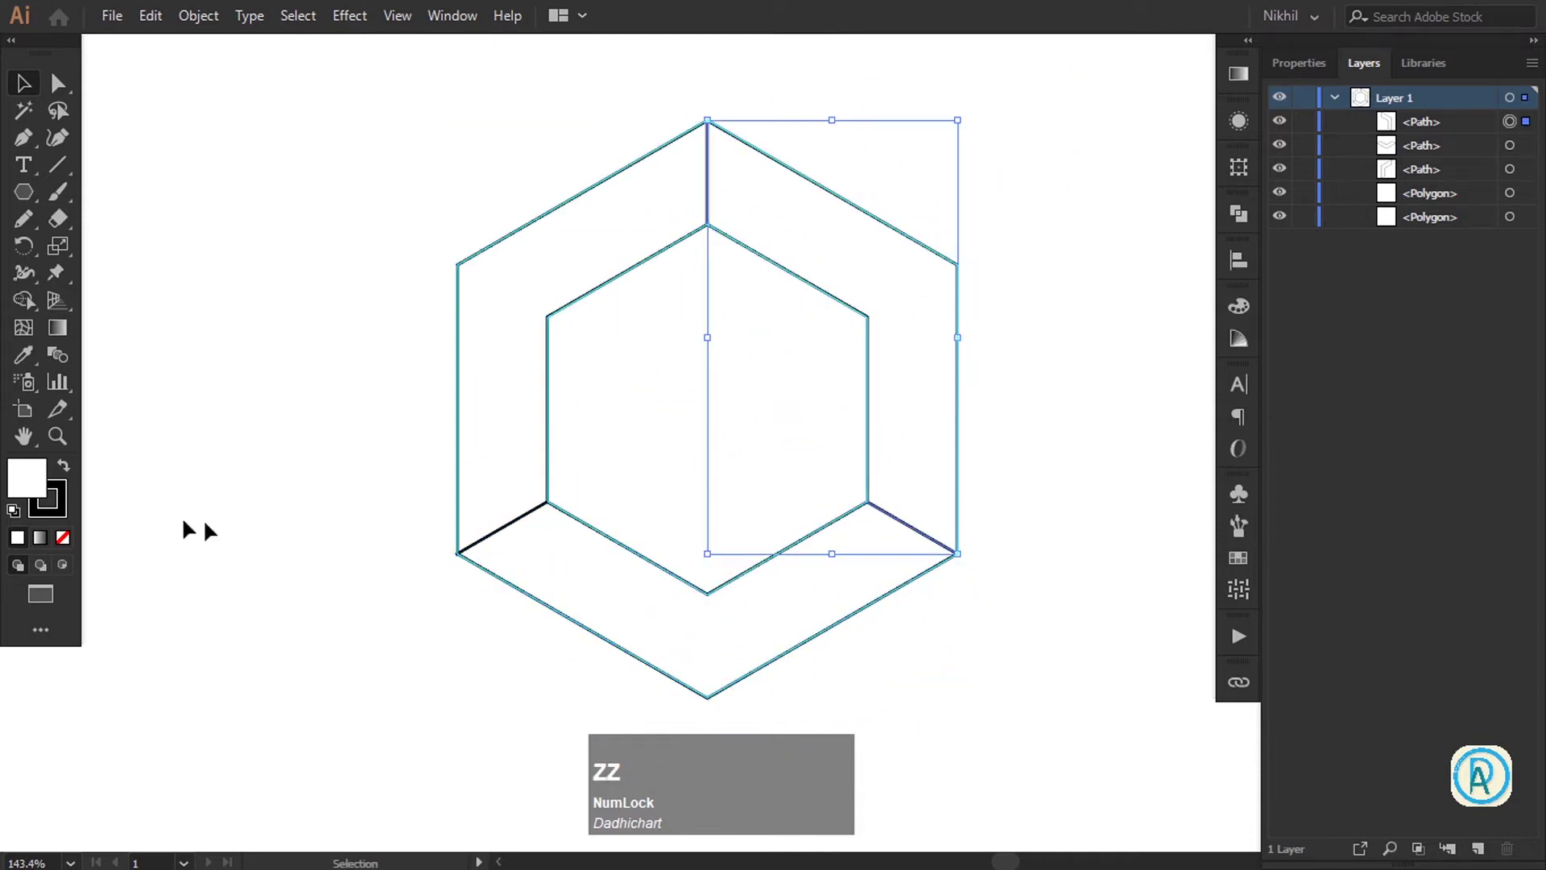
click(494, 181)
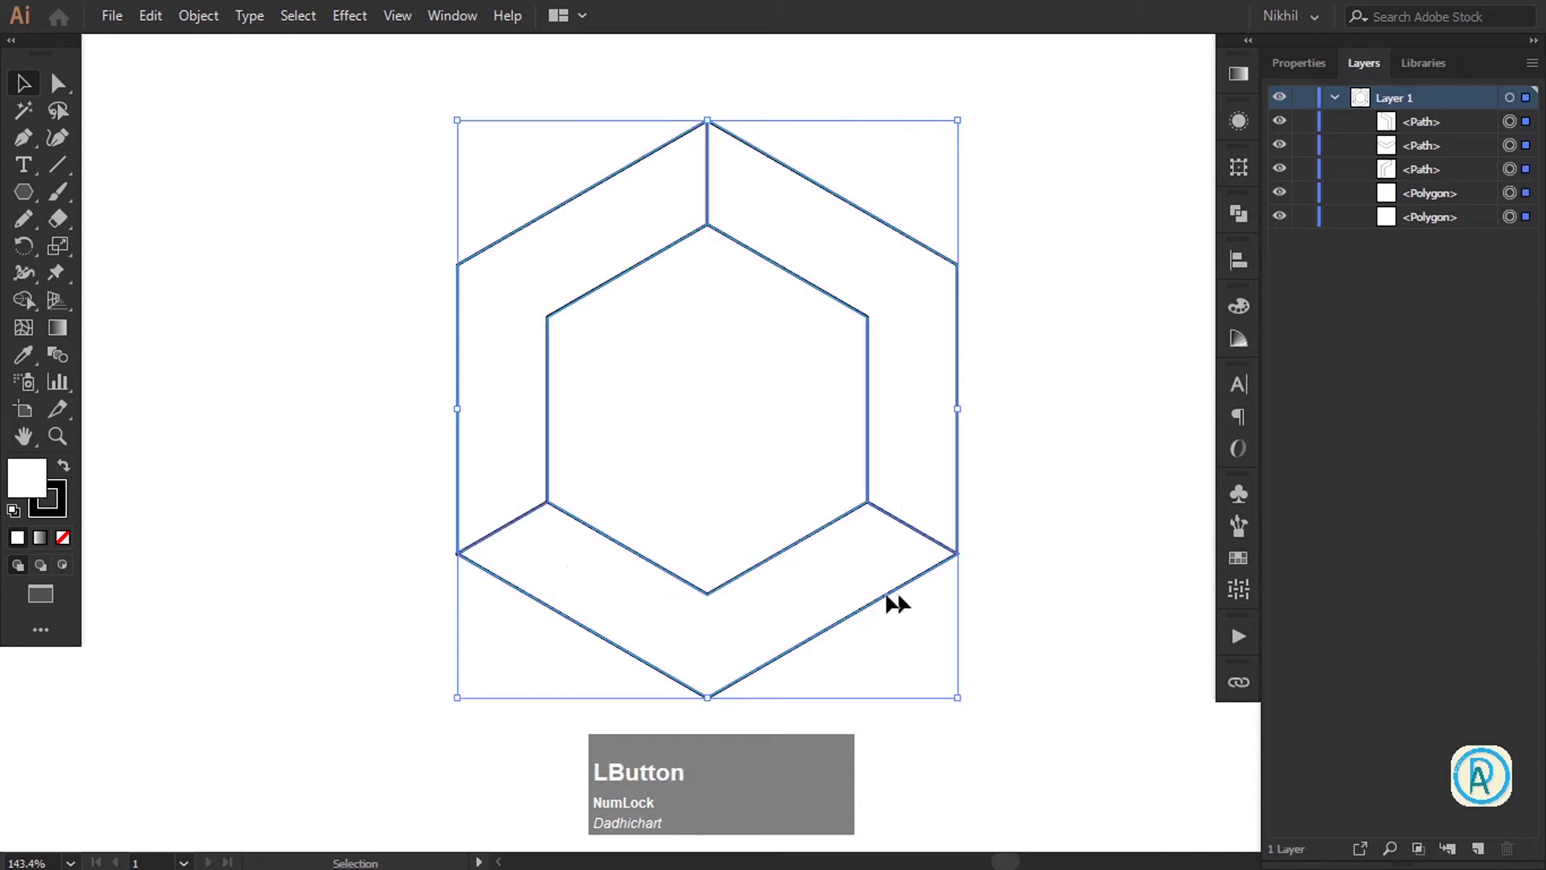
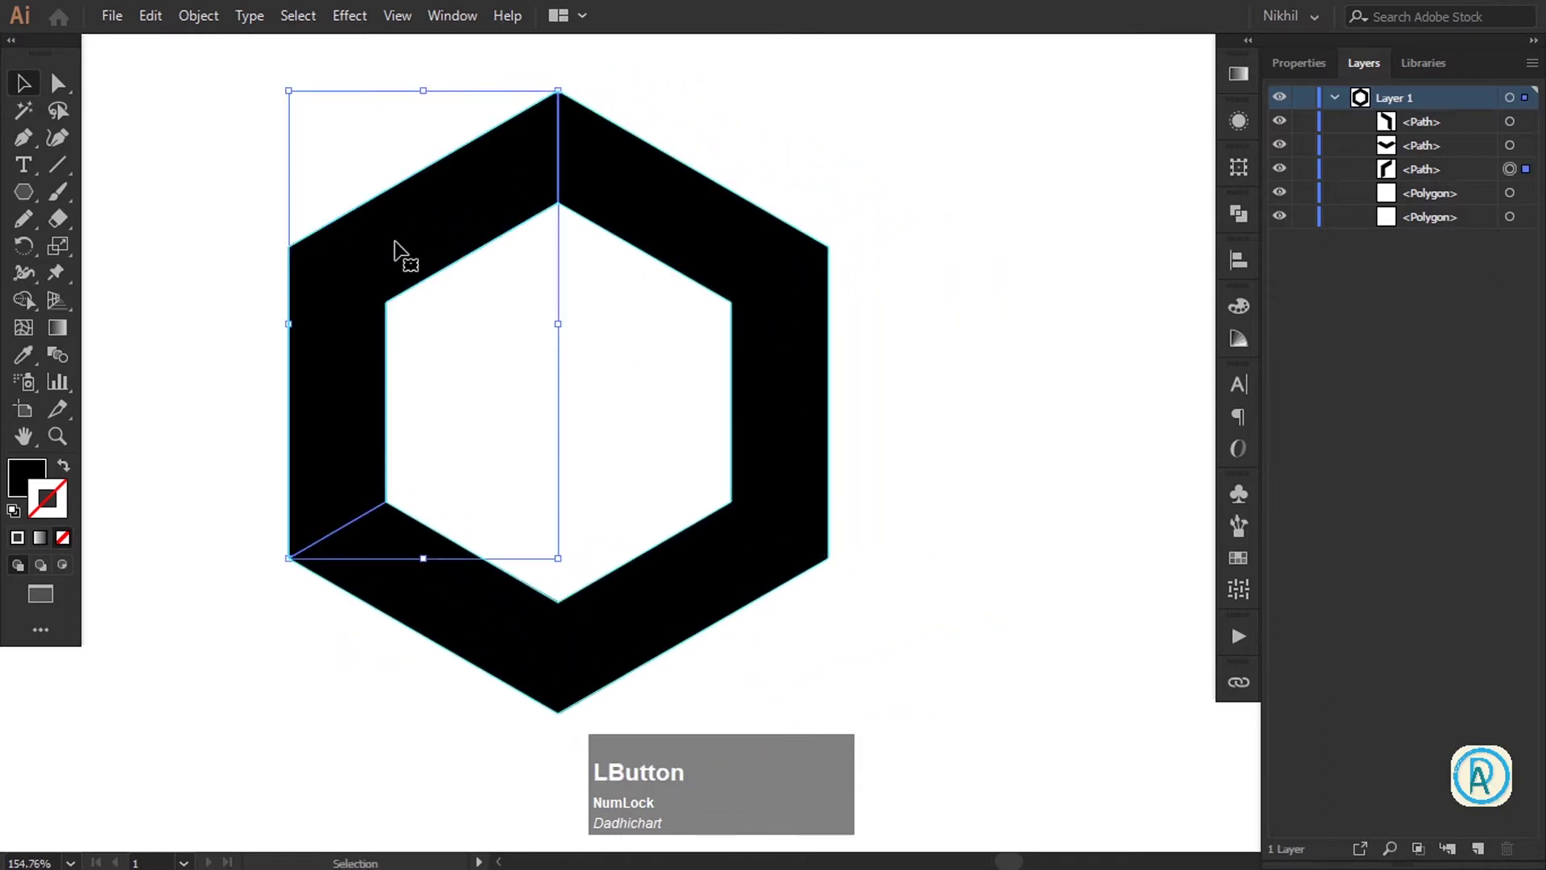
Fill the faces black with no stroke and activate the Gradient Tool
key(g)
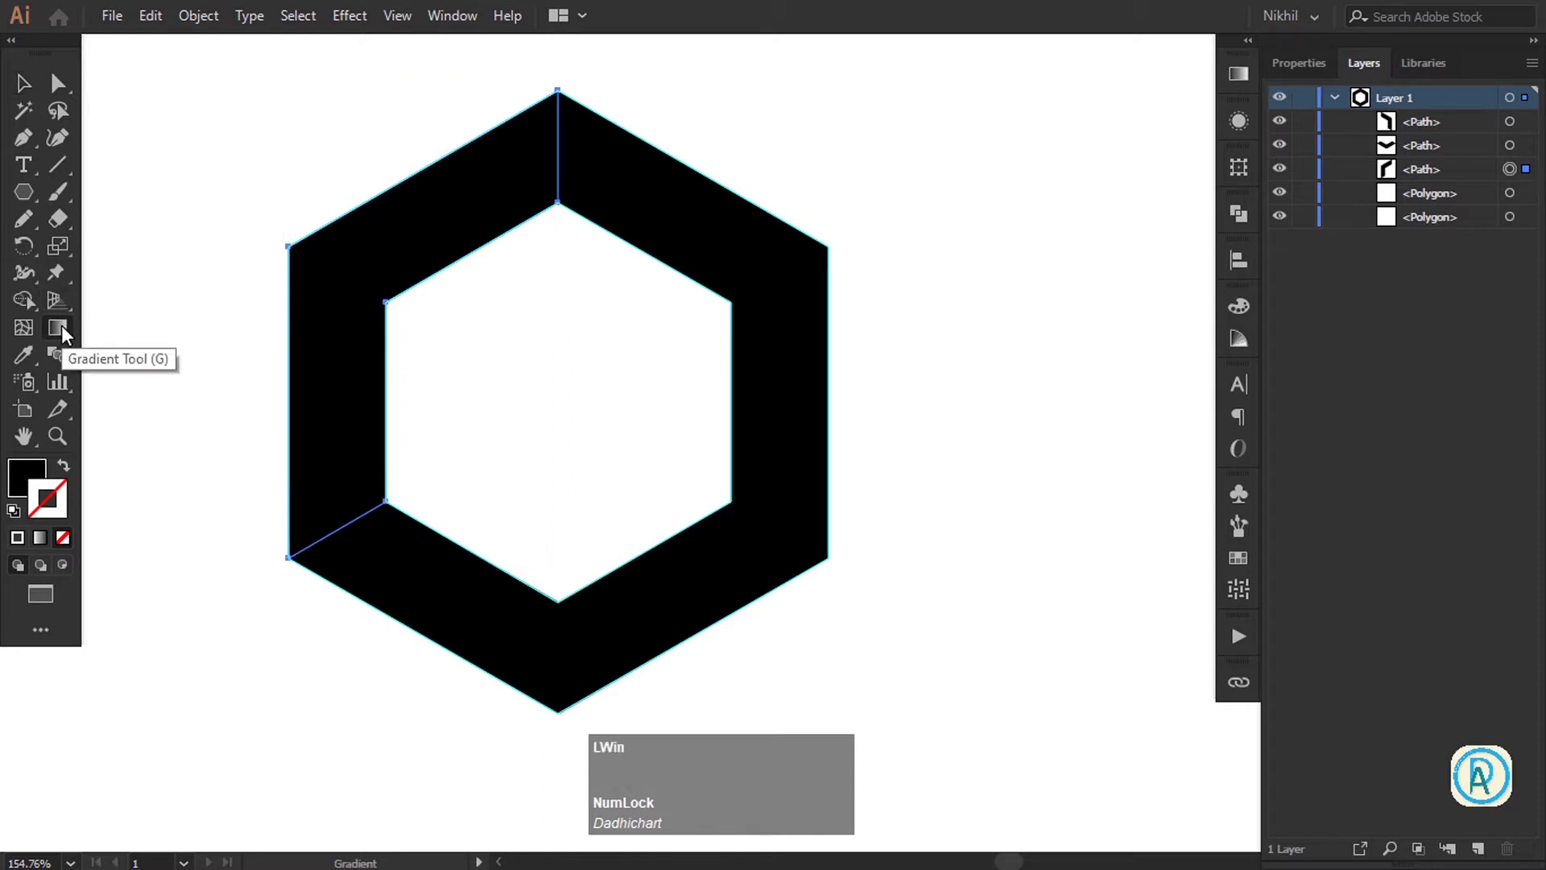
key(KP_Add)
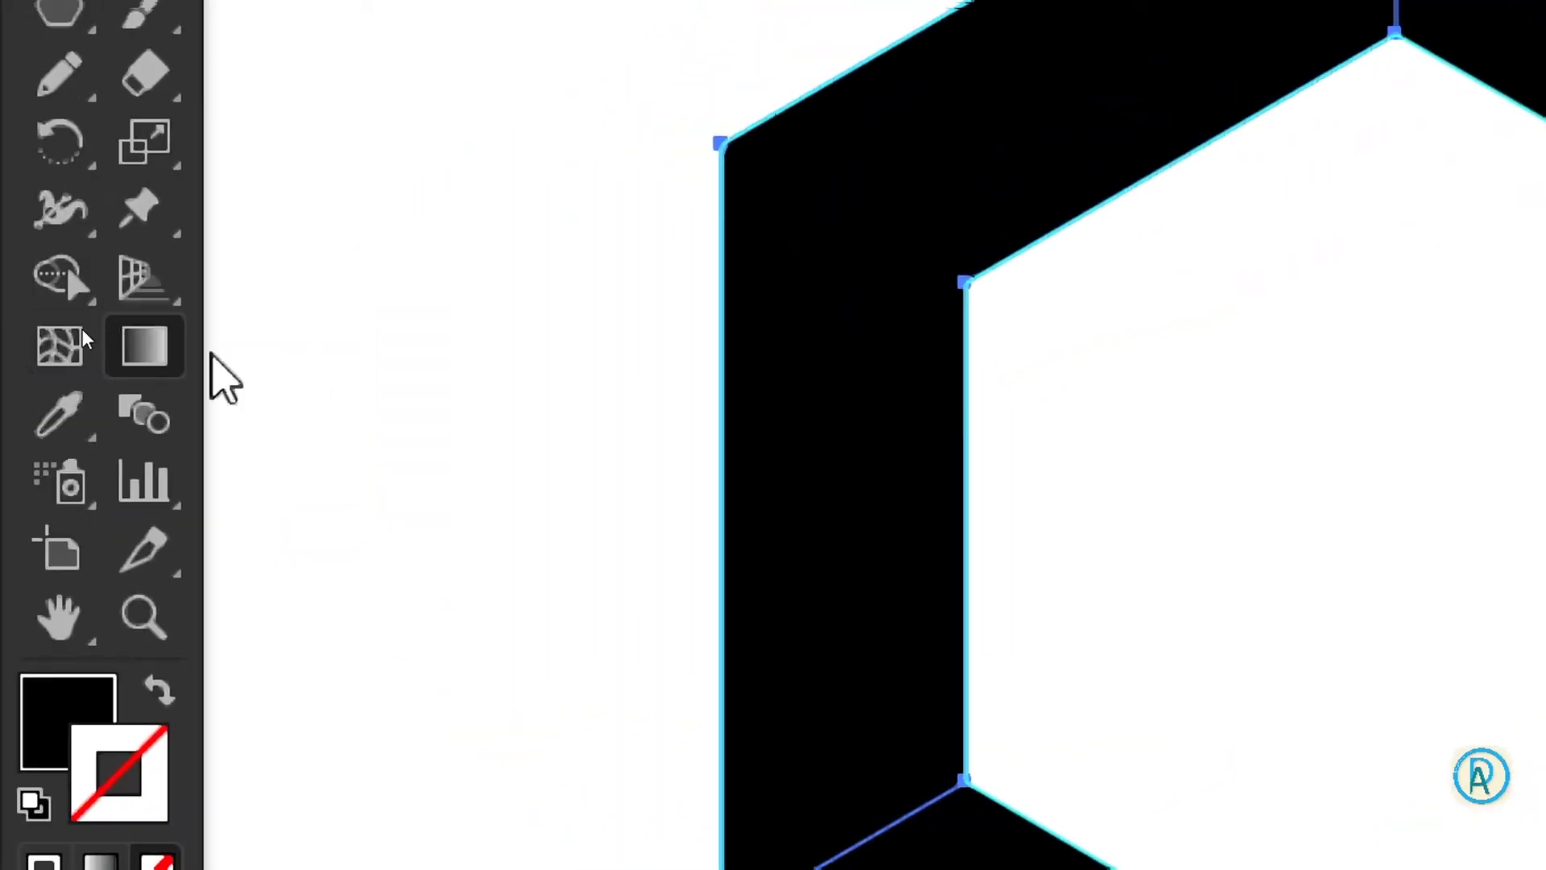
Apply a gradient to the left face and set its first stop to #d8d8d8
key(super+KP_Subtract)
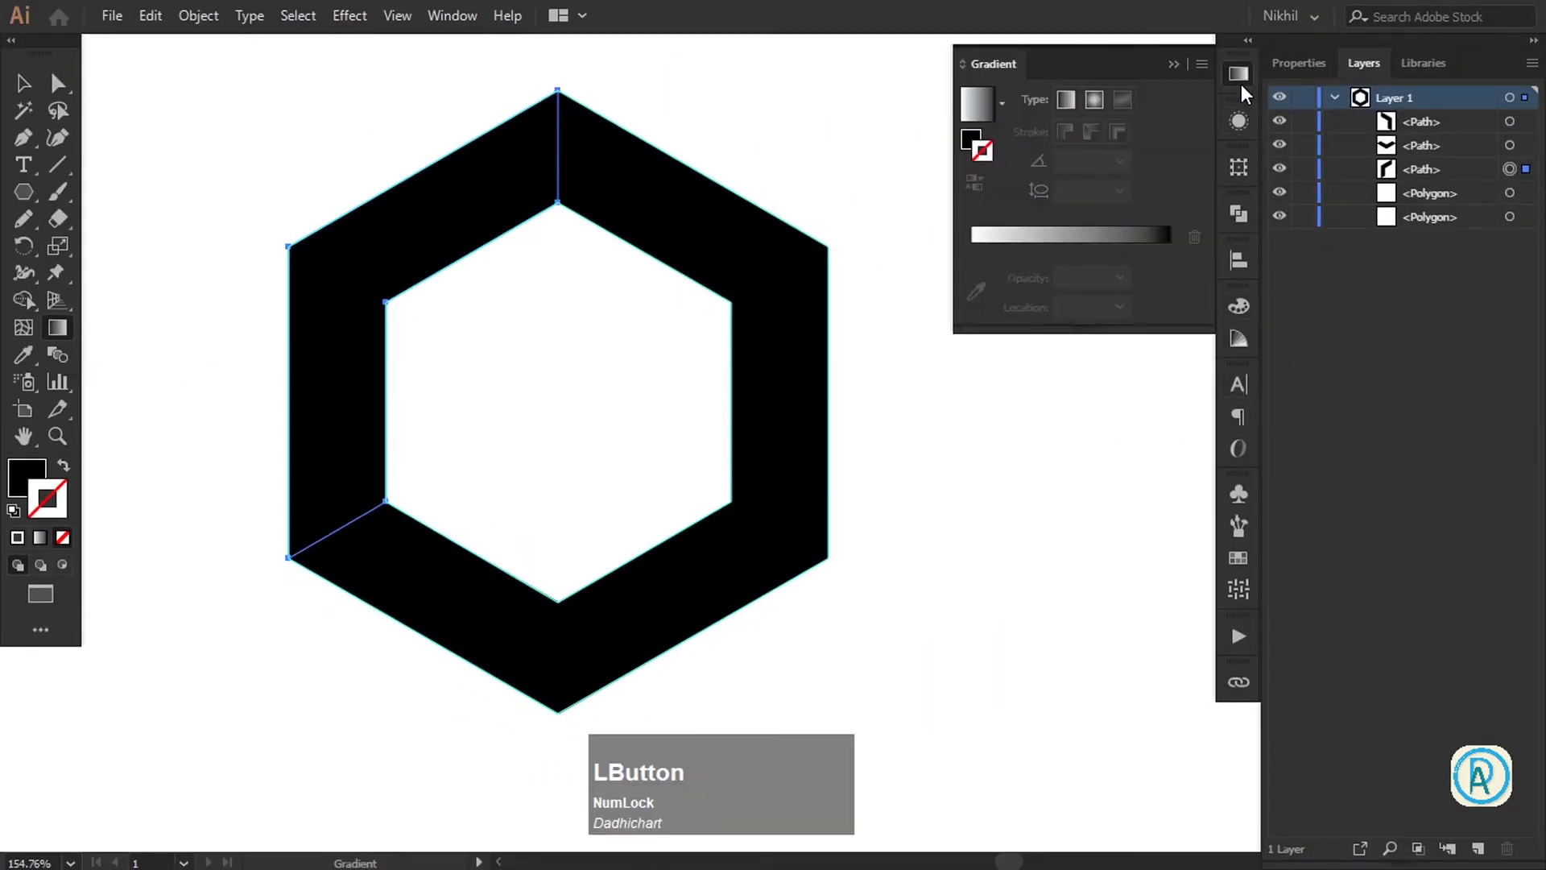
click(1230, 132)
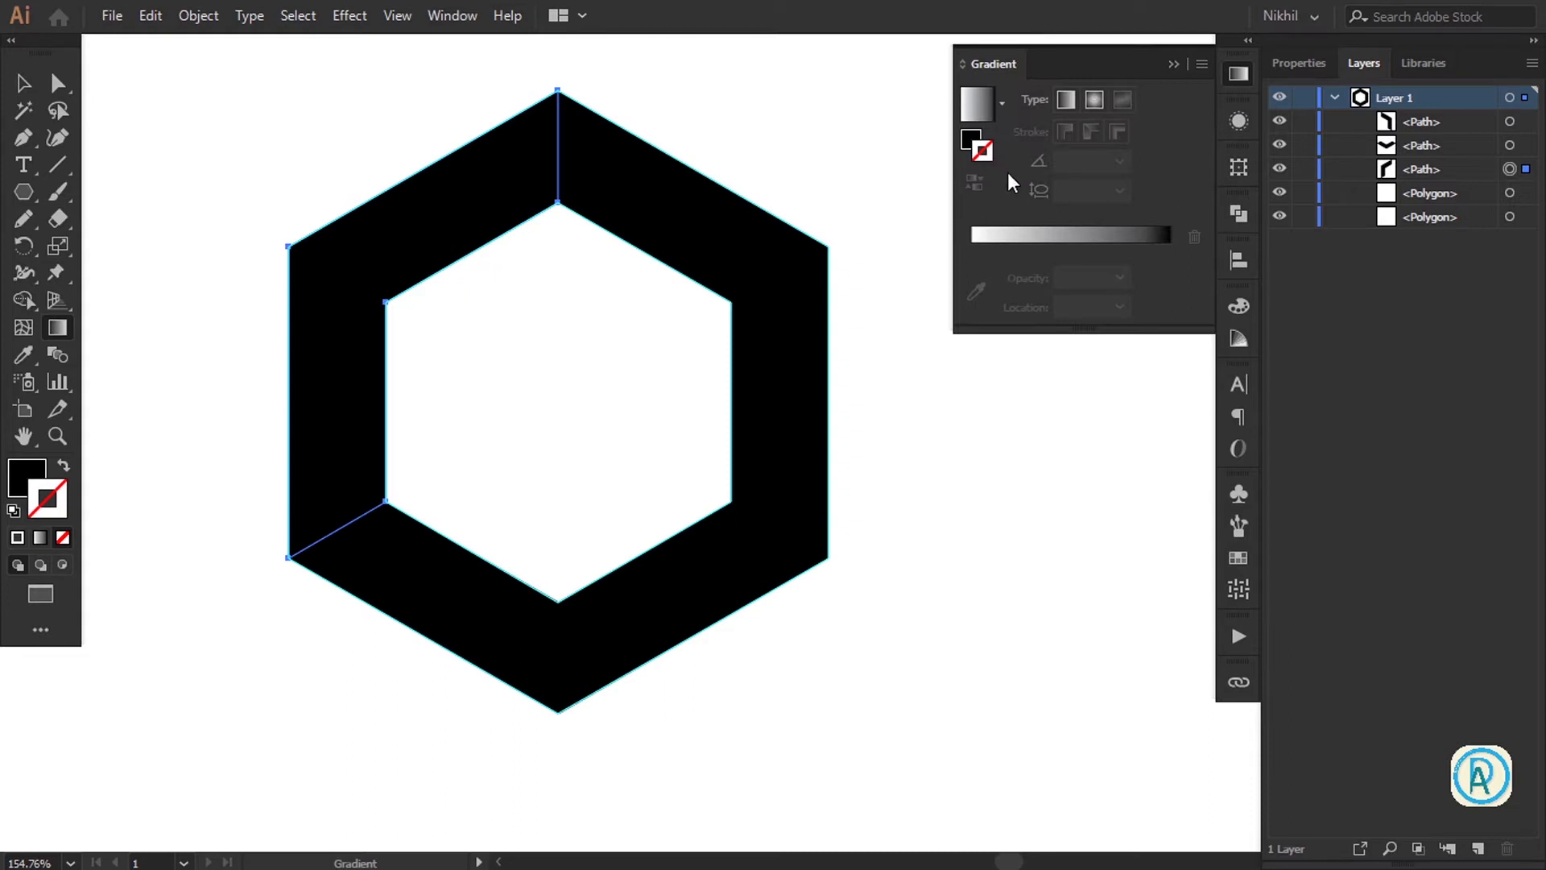
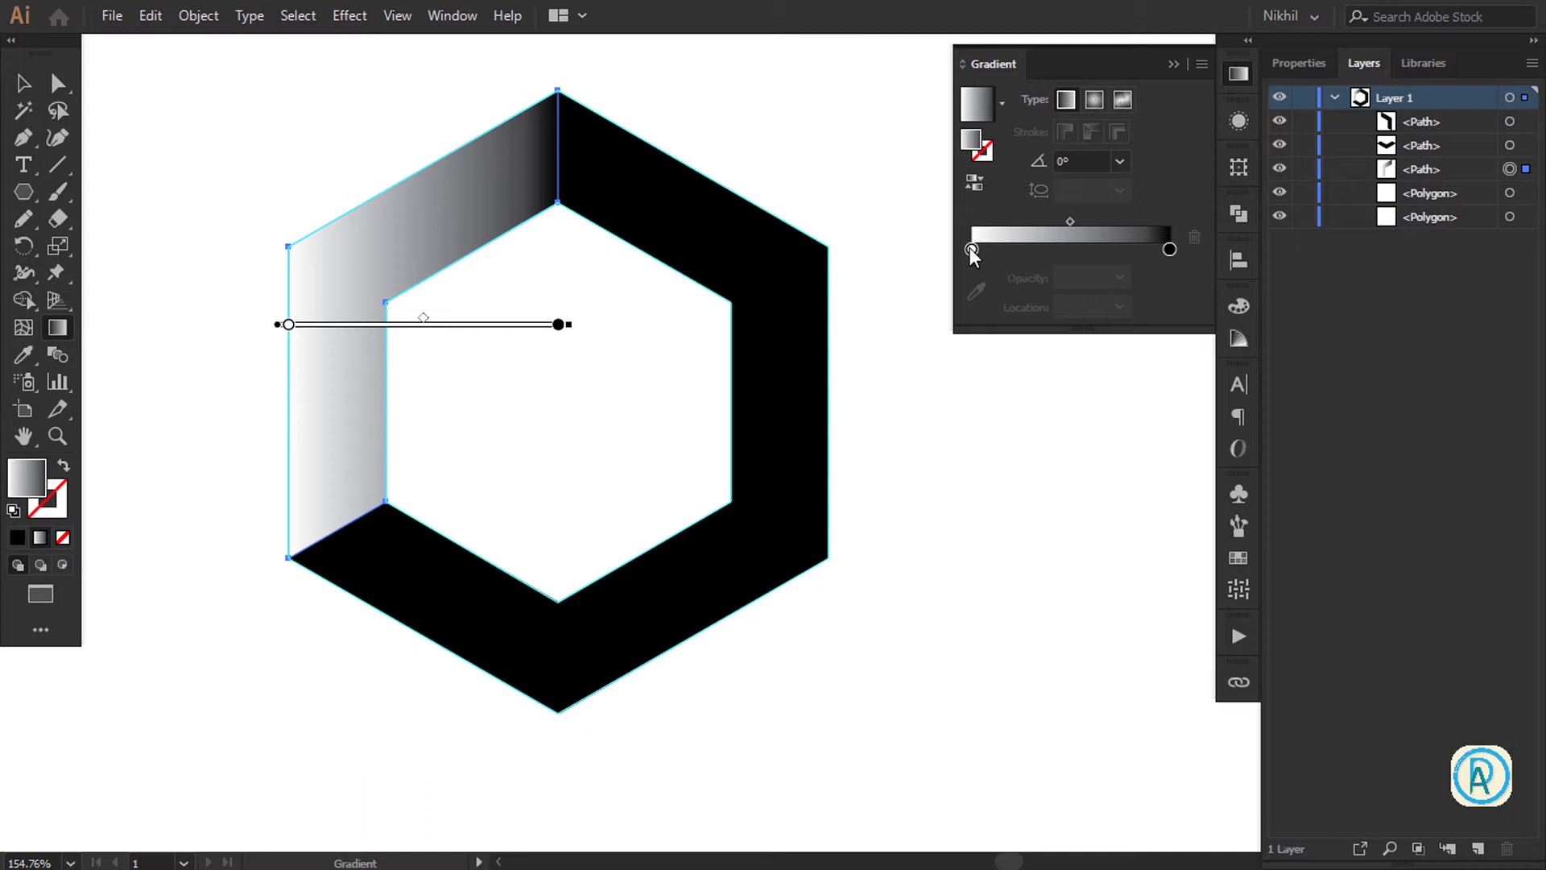
click(975, 255)
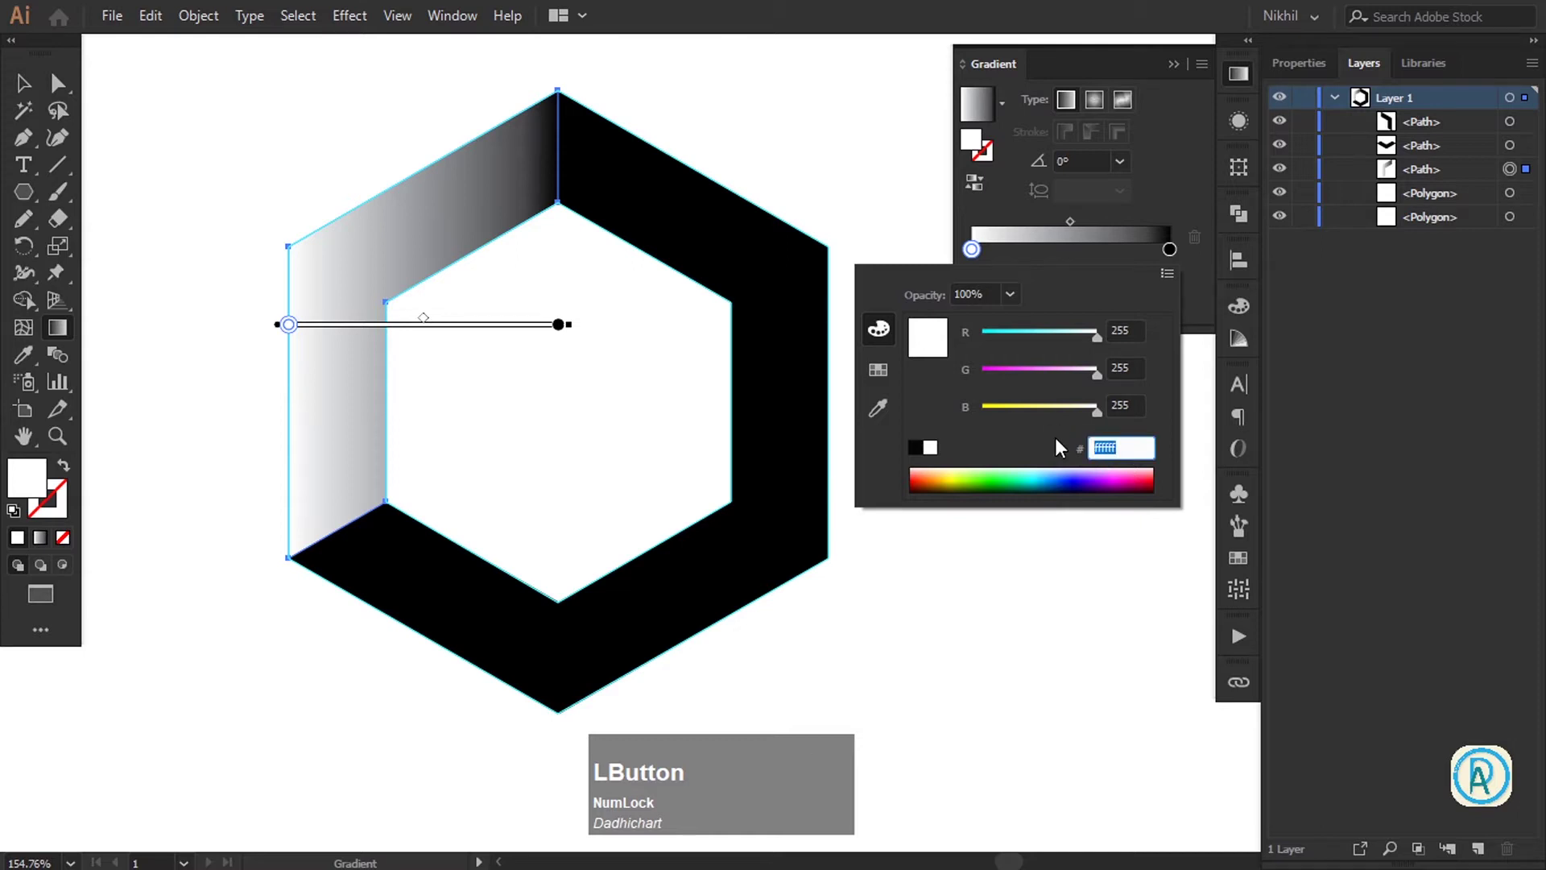
key(shift+Num_Lock)
key(d)
key(KP_8)
key(d)
key(KP_8)
key(d)
key(KP_8)
key(d)
key(KP_8)
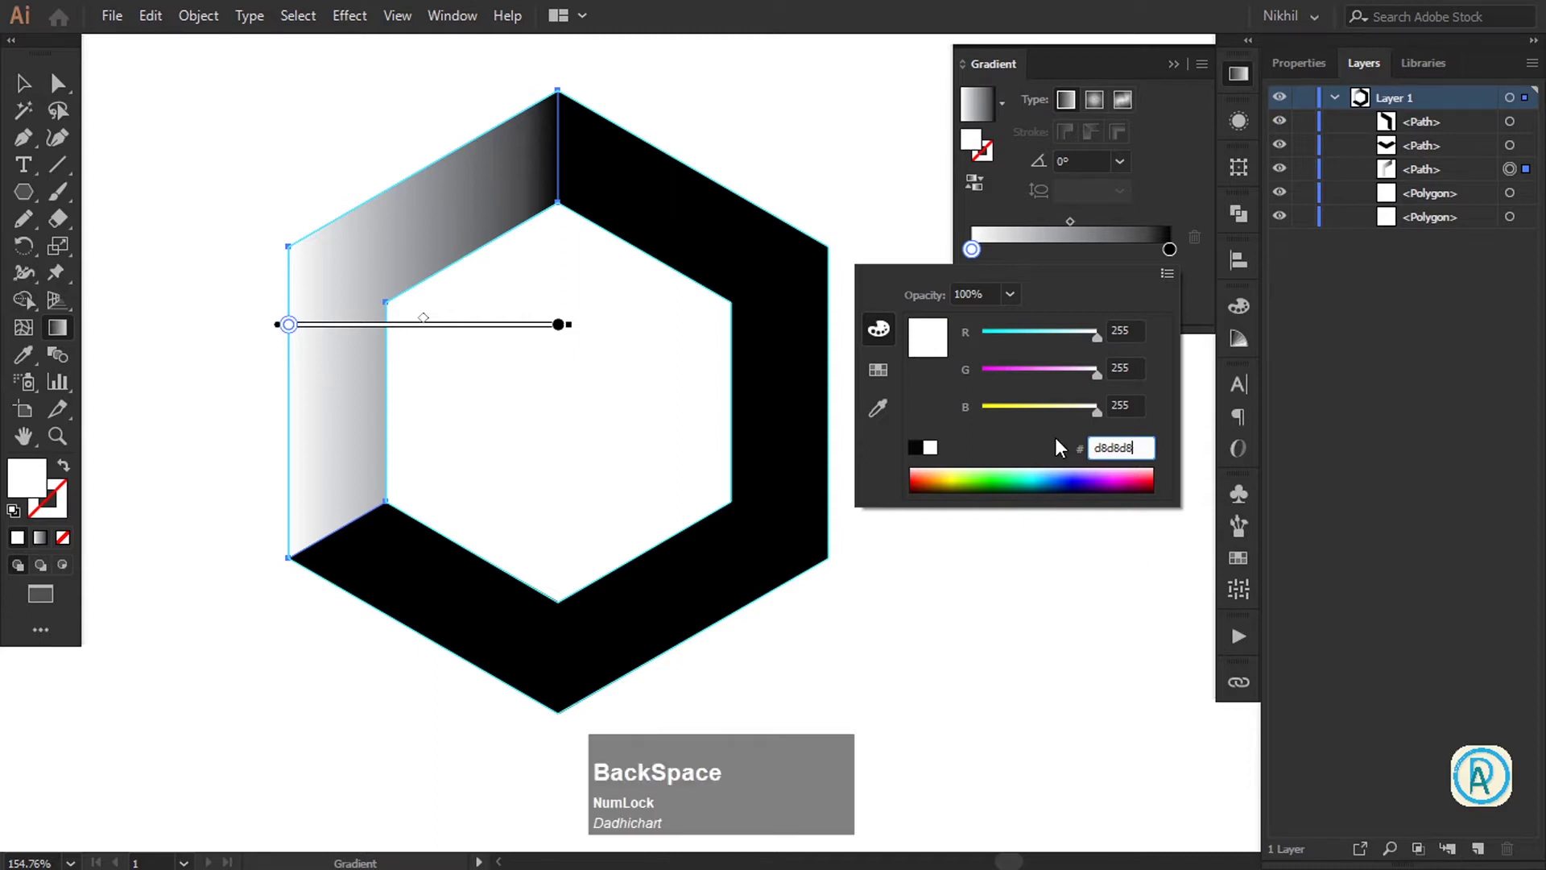
key(KP_Enter)
Set the dark stop to #cdcdcd and confirm the light grey gradient on the left face
click(1176, 254)
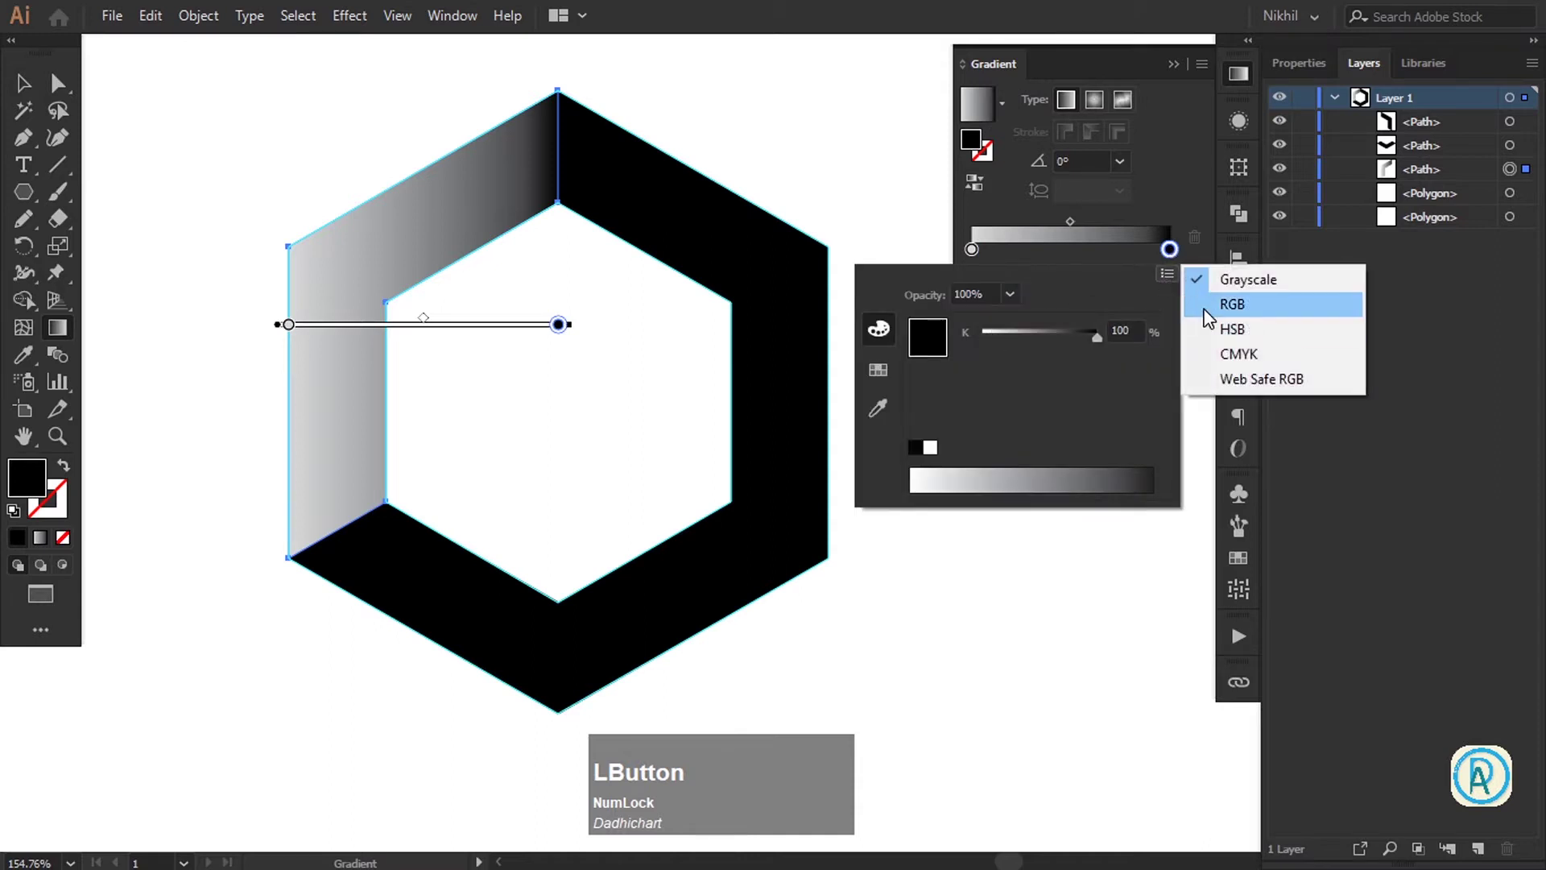
text(cdcdcd)
key(Tab)
key(super+KP_Add)
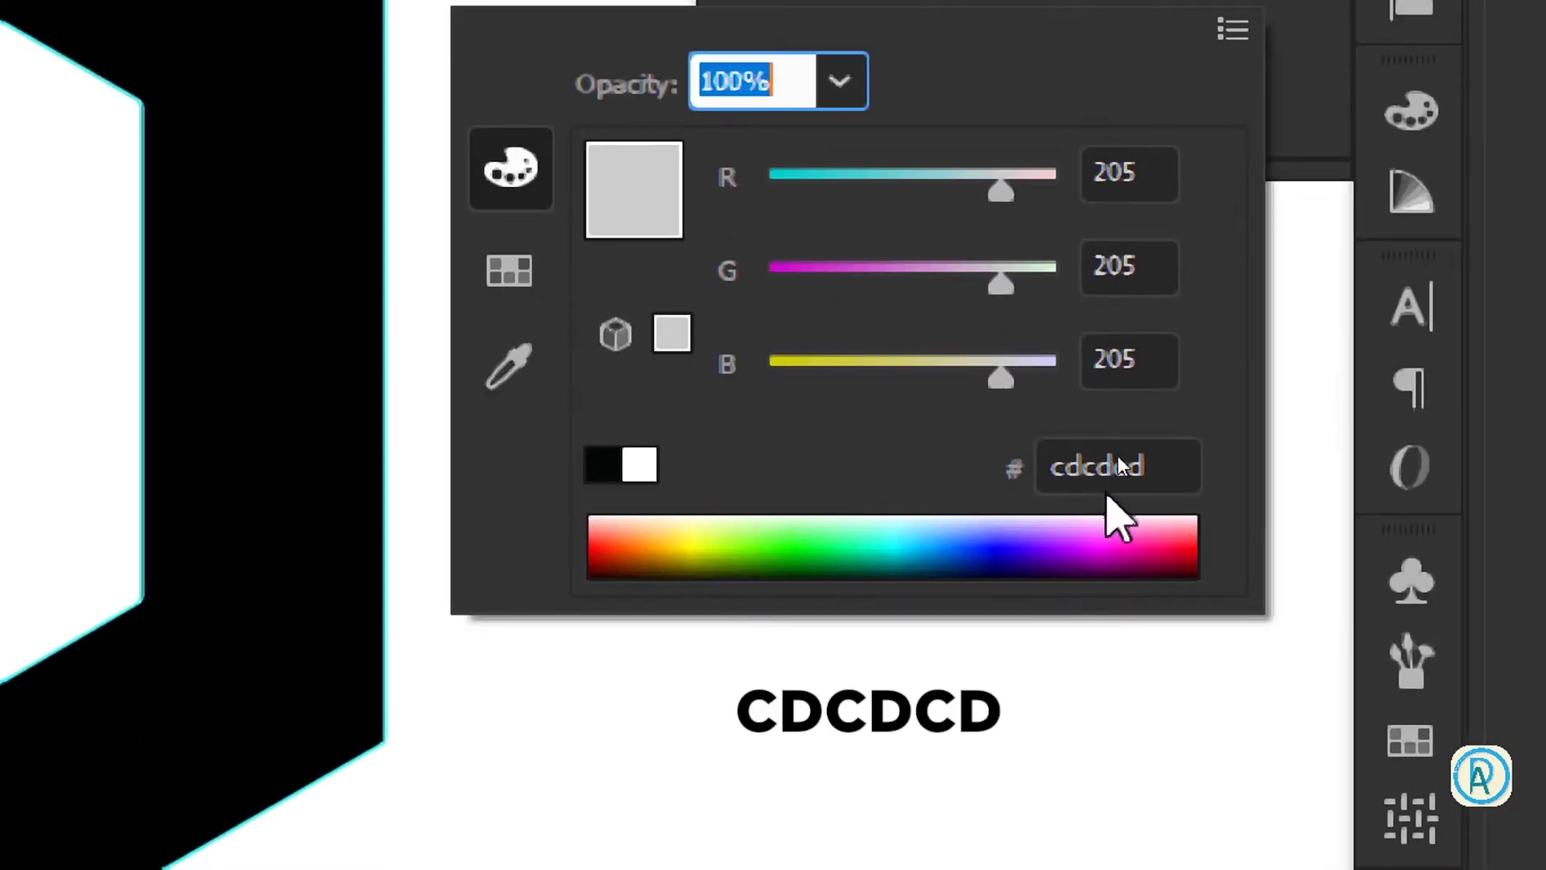
key(super+KP_Subtract)
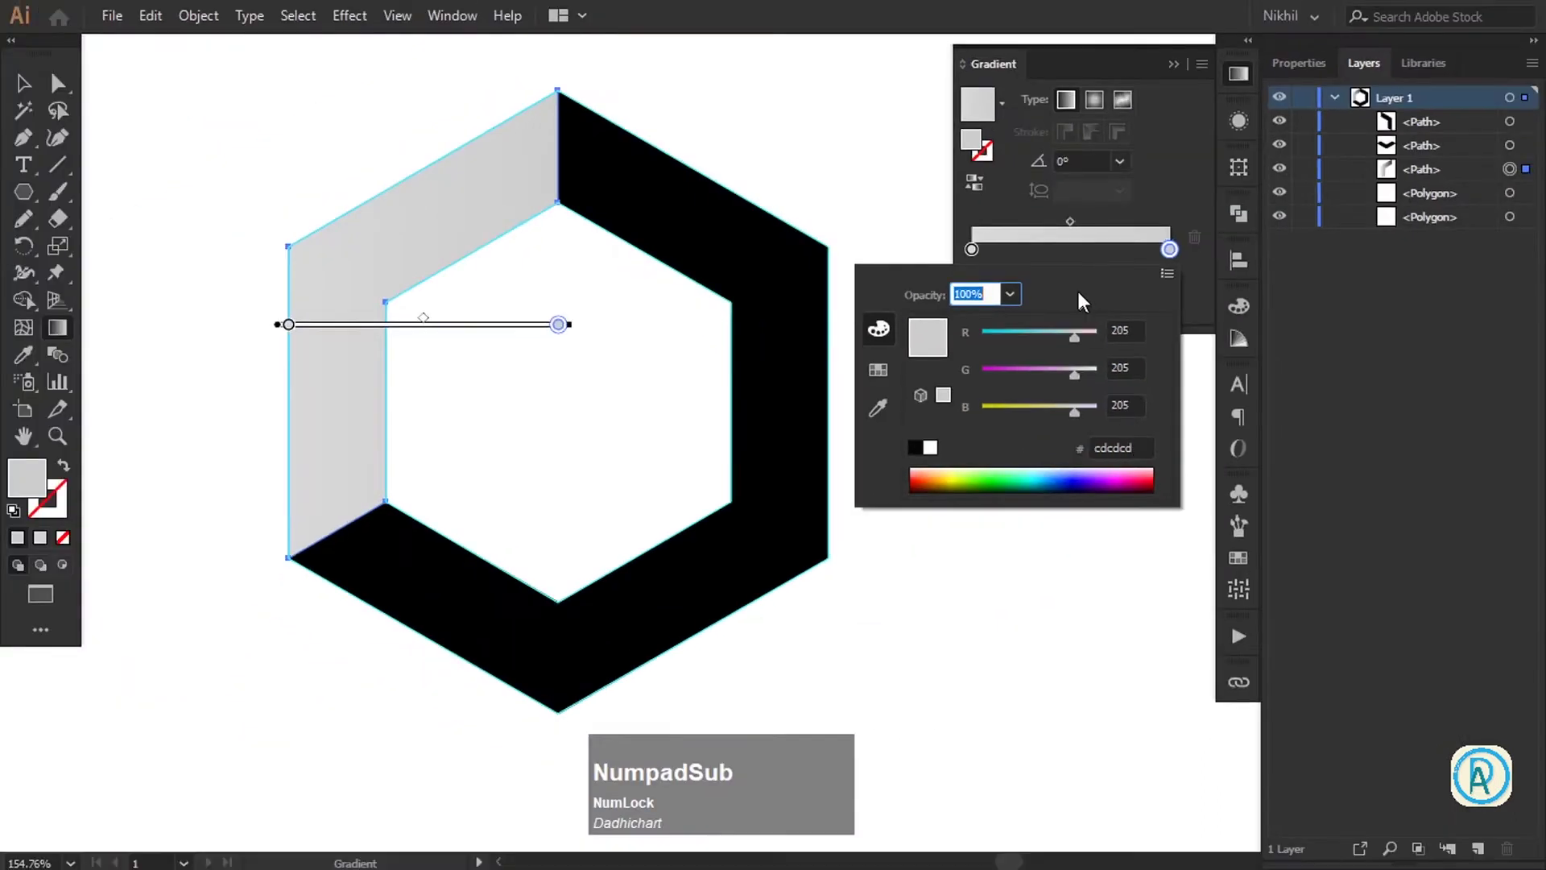
click(976, 257)
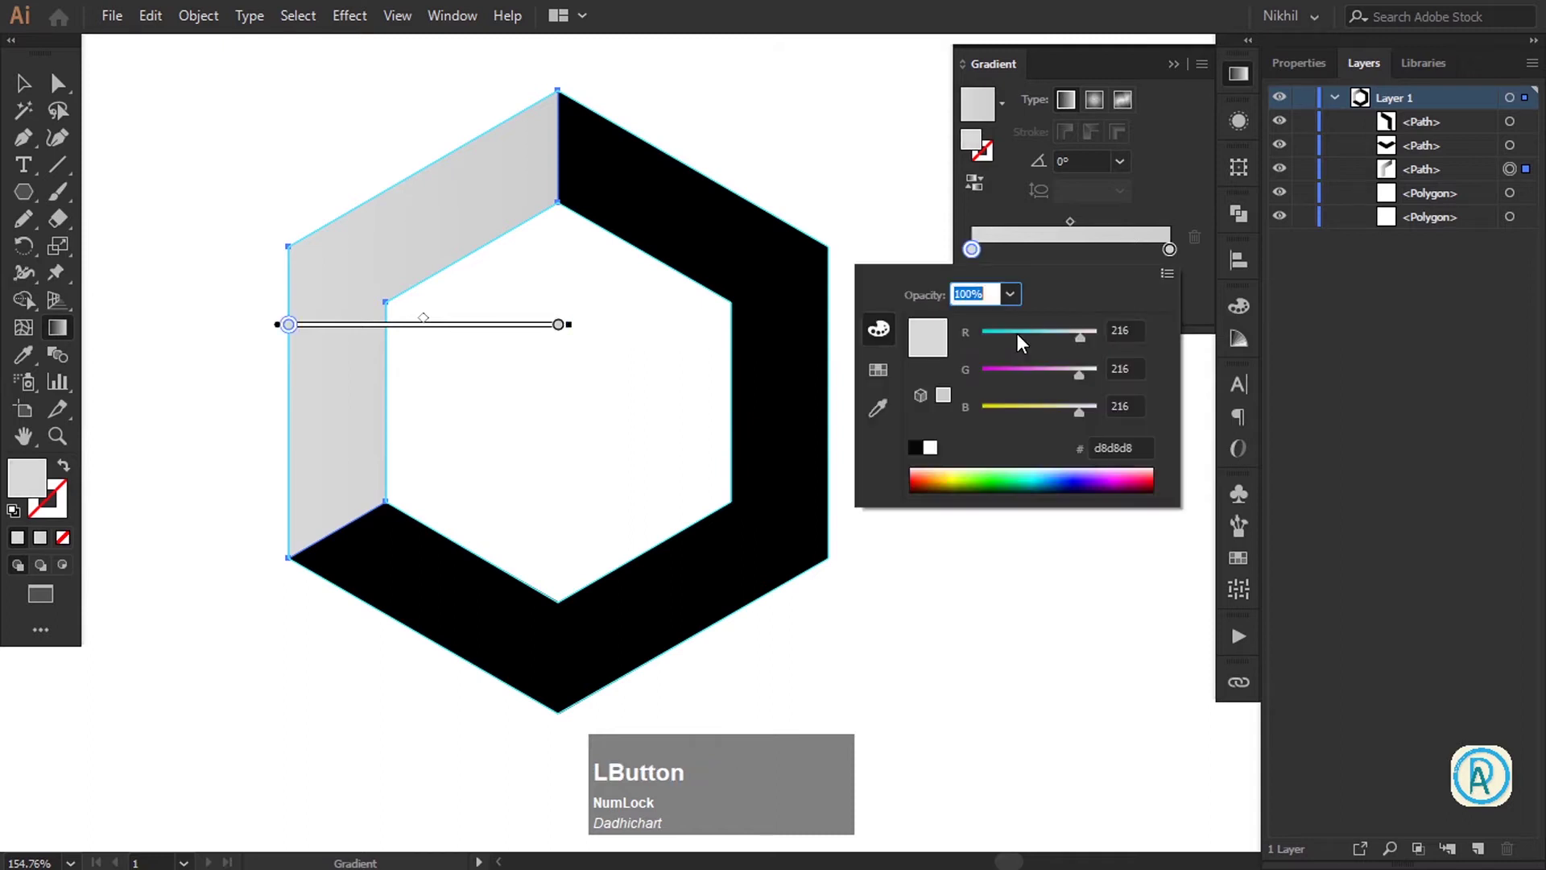
key(KP_Add)
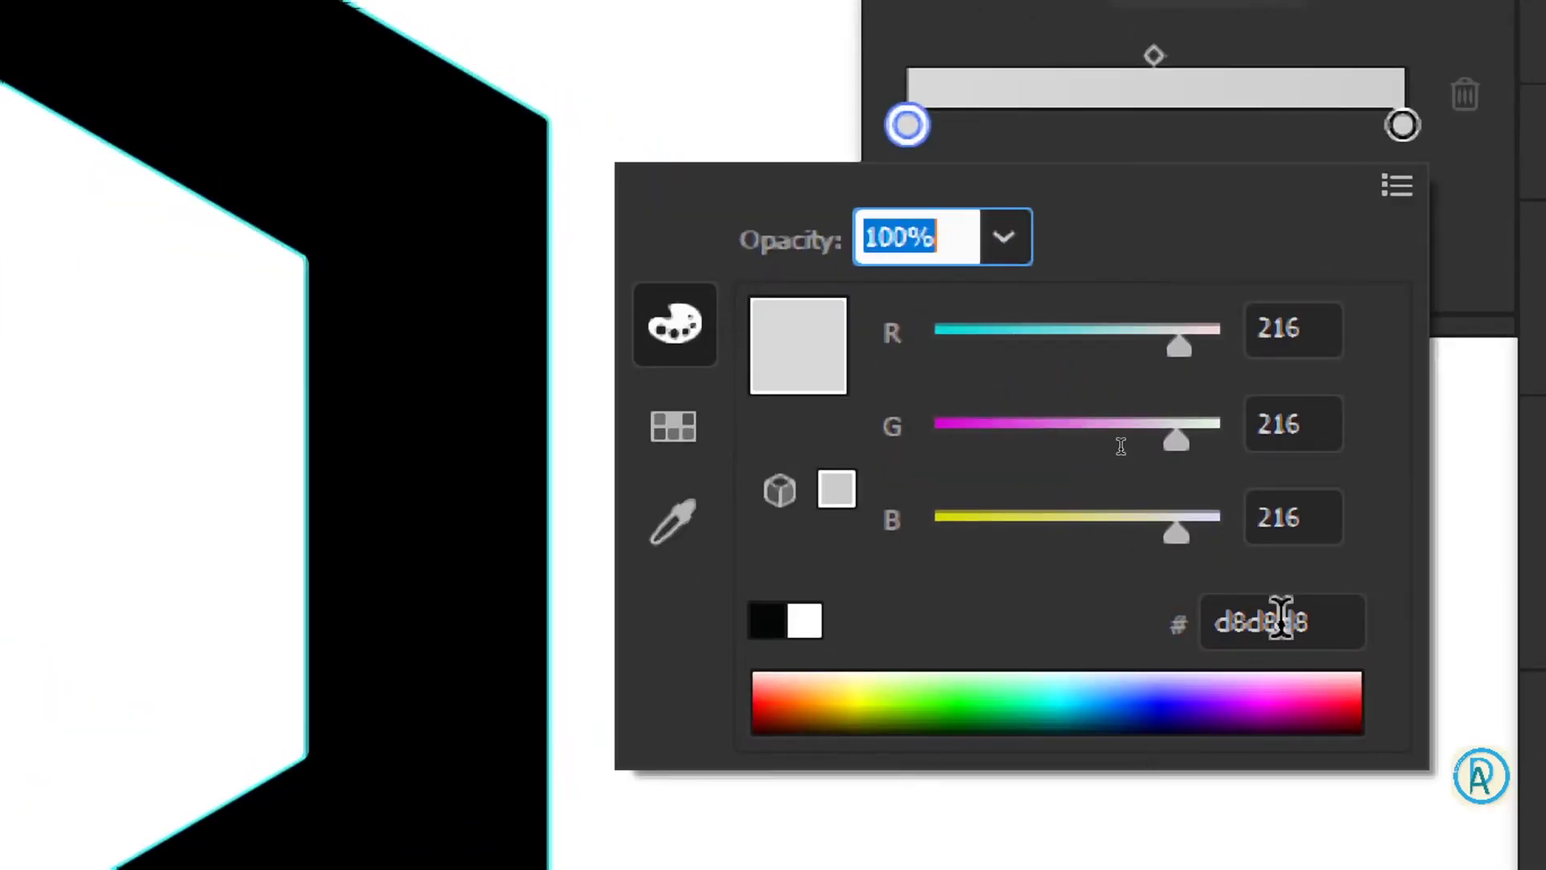
key(super+KP_Subtract)
click(812, 136)
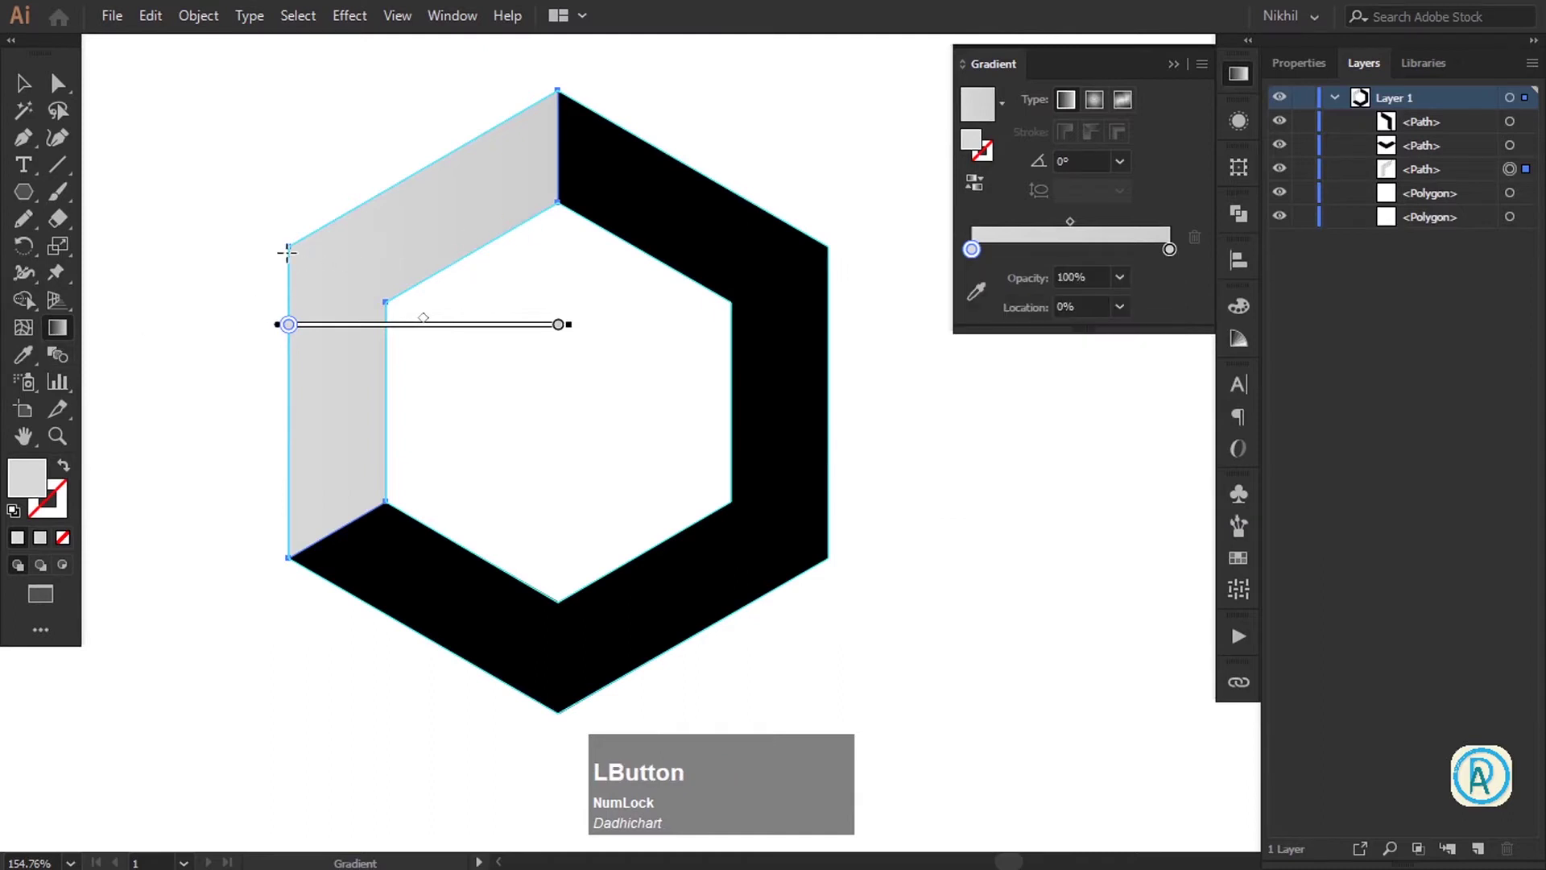
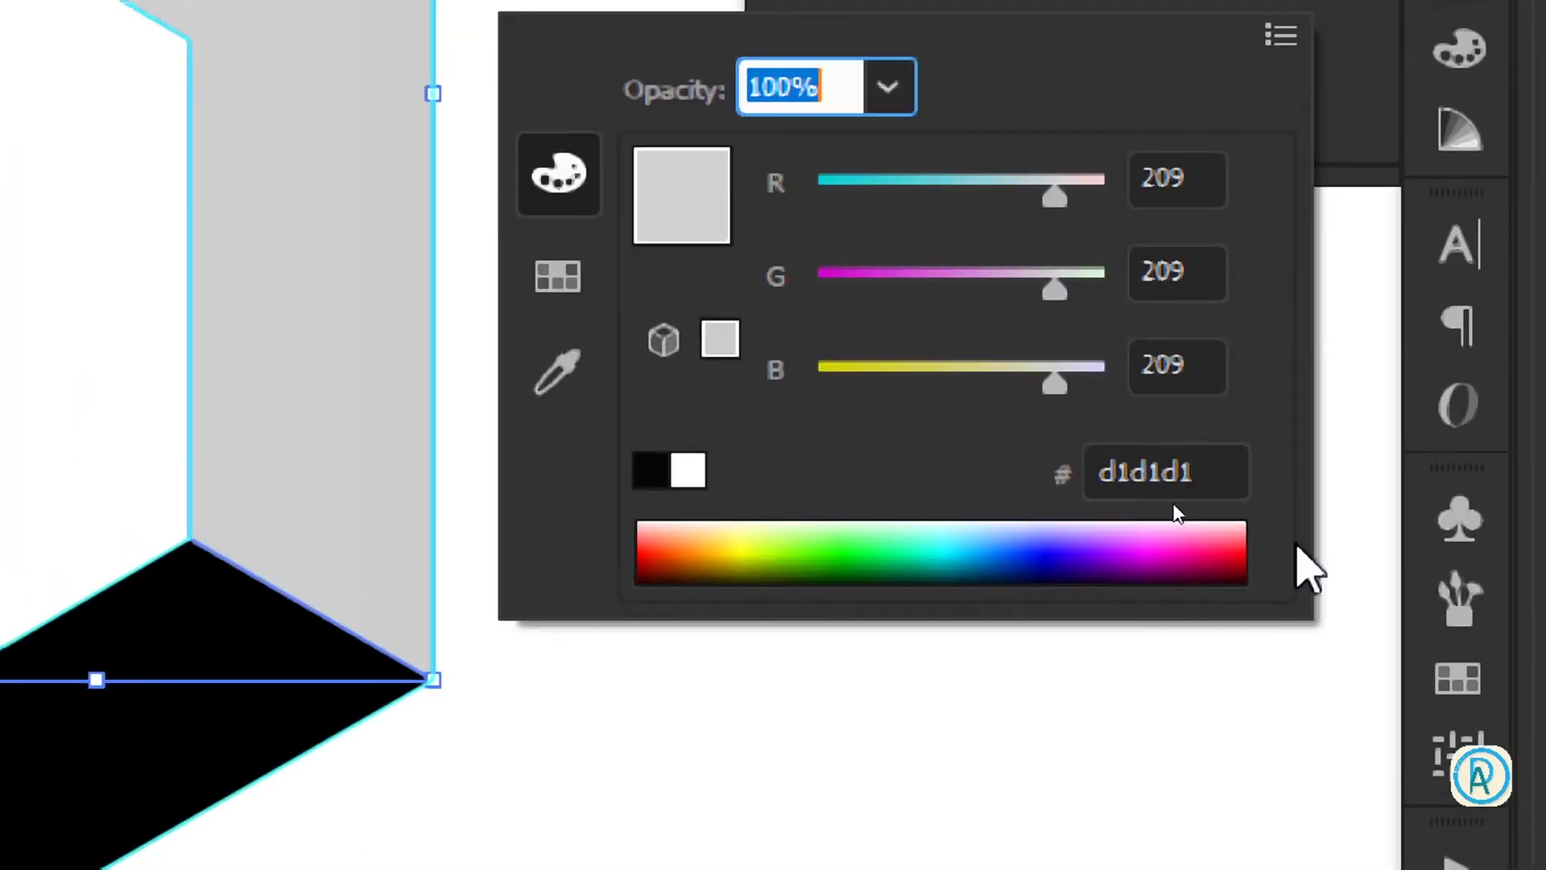
Set the right face's gradient stops to #d1d1d1 and #b8b8b8
key(KP_Subtract)
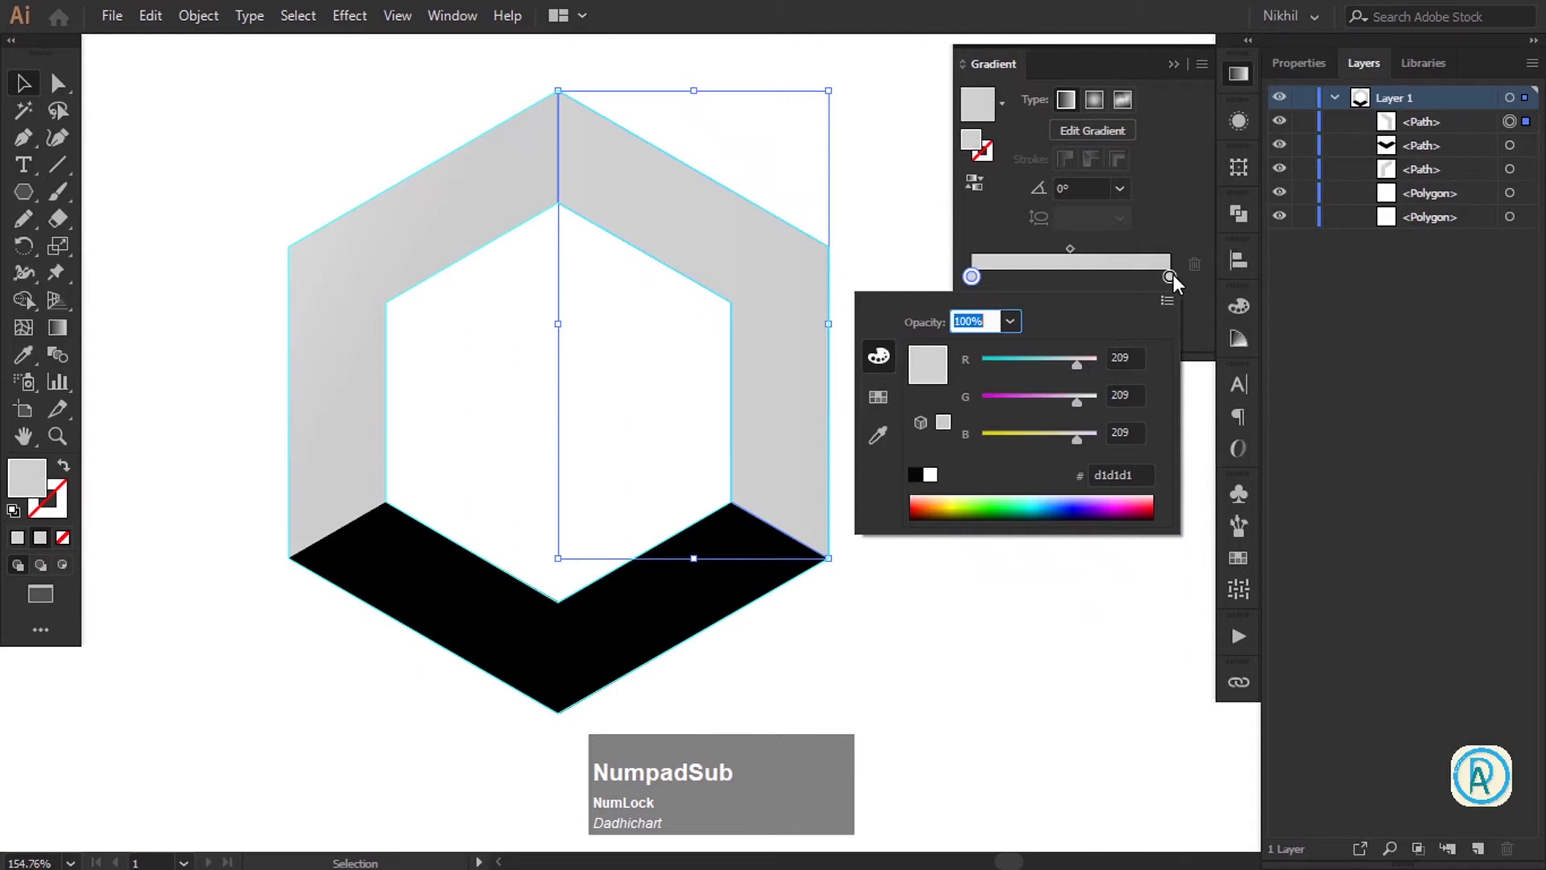
click(1180, 283)
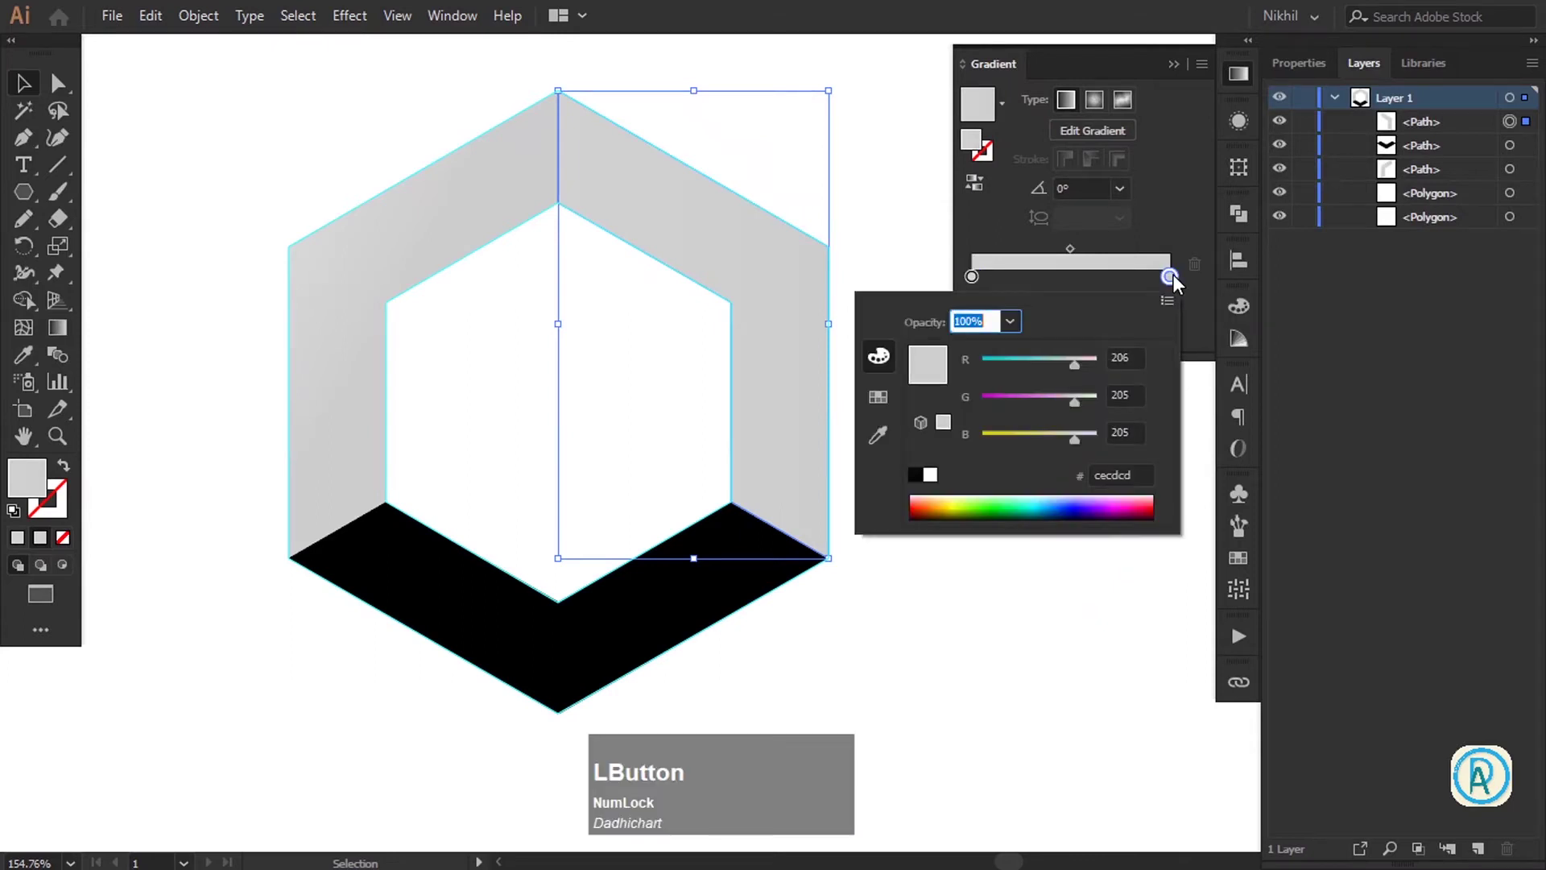
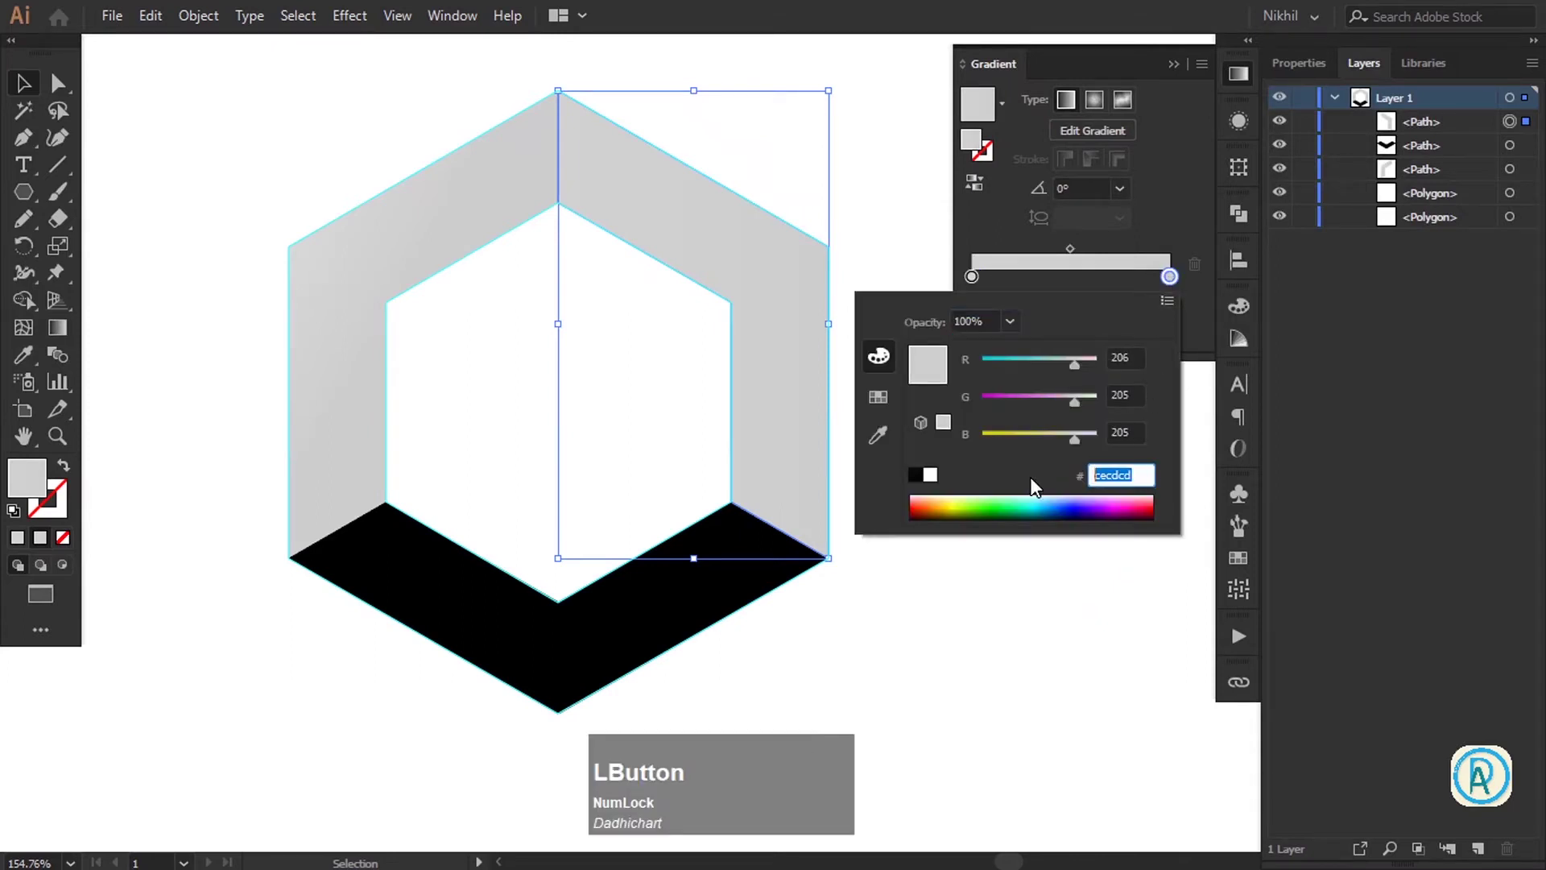
key(b)
key(KP_8)
key(b)
key(KP_8)
key(b)
key(KP_8)
key(Tab)
key(super+KP_Add)
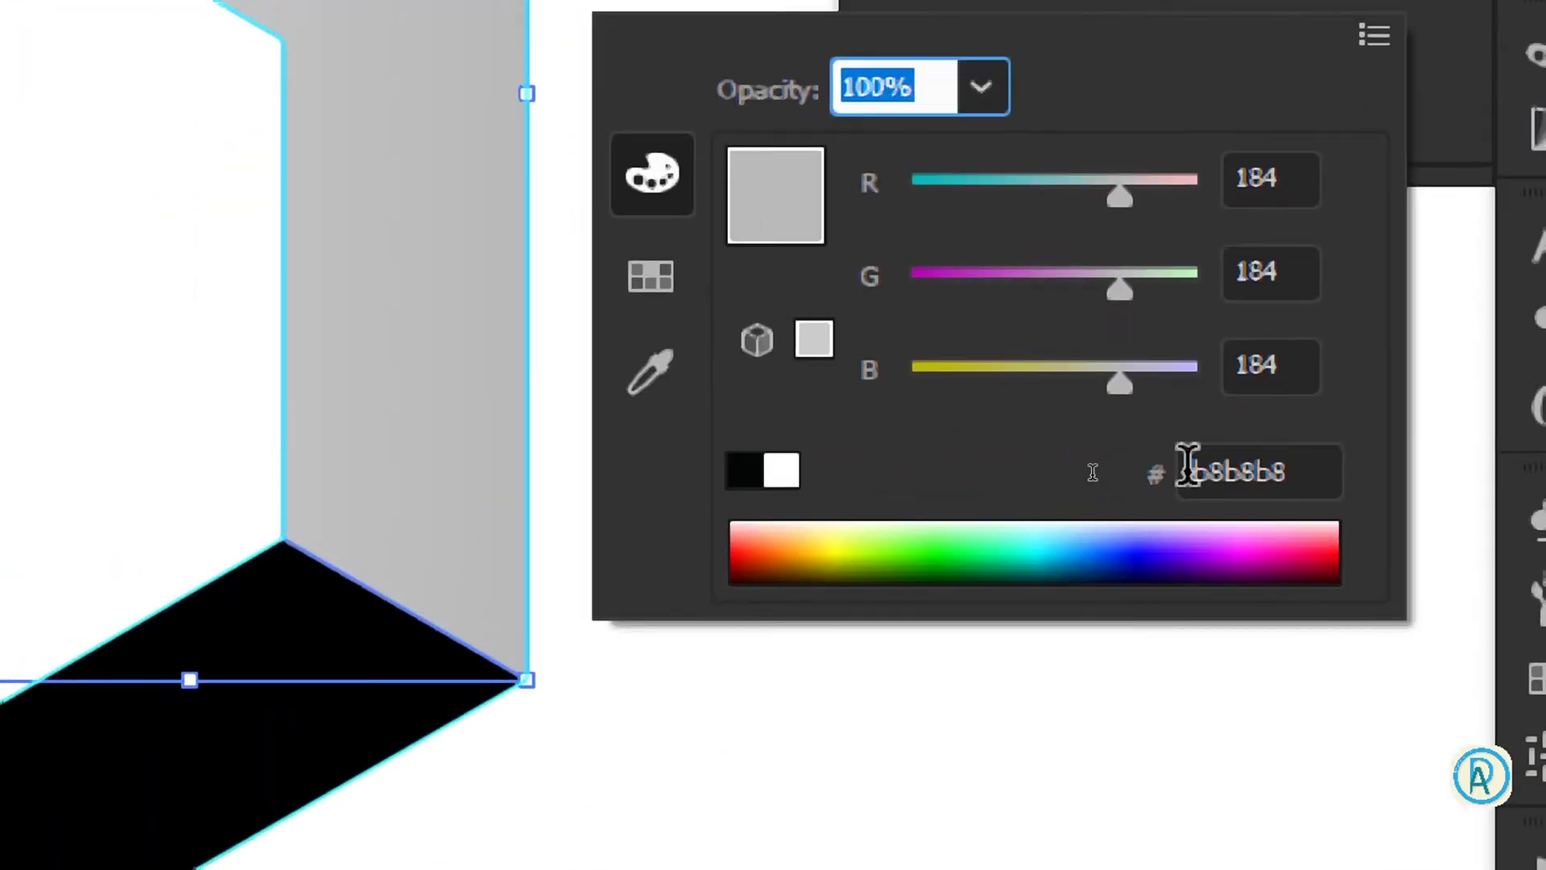
key(super+KP_Subtract)
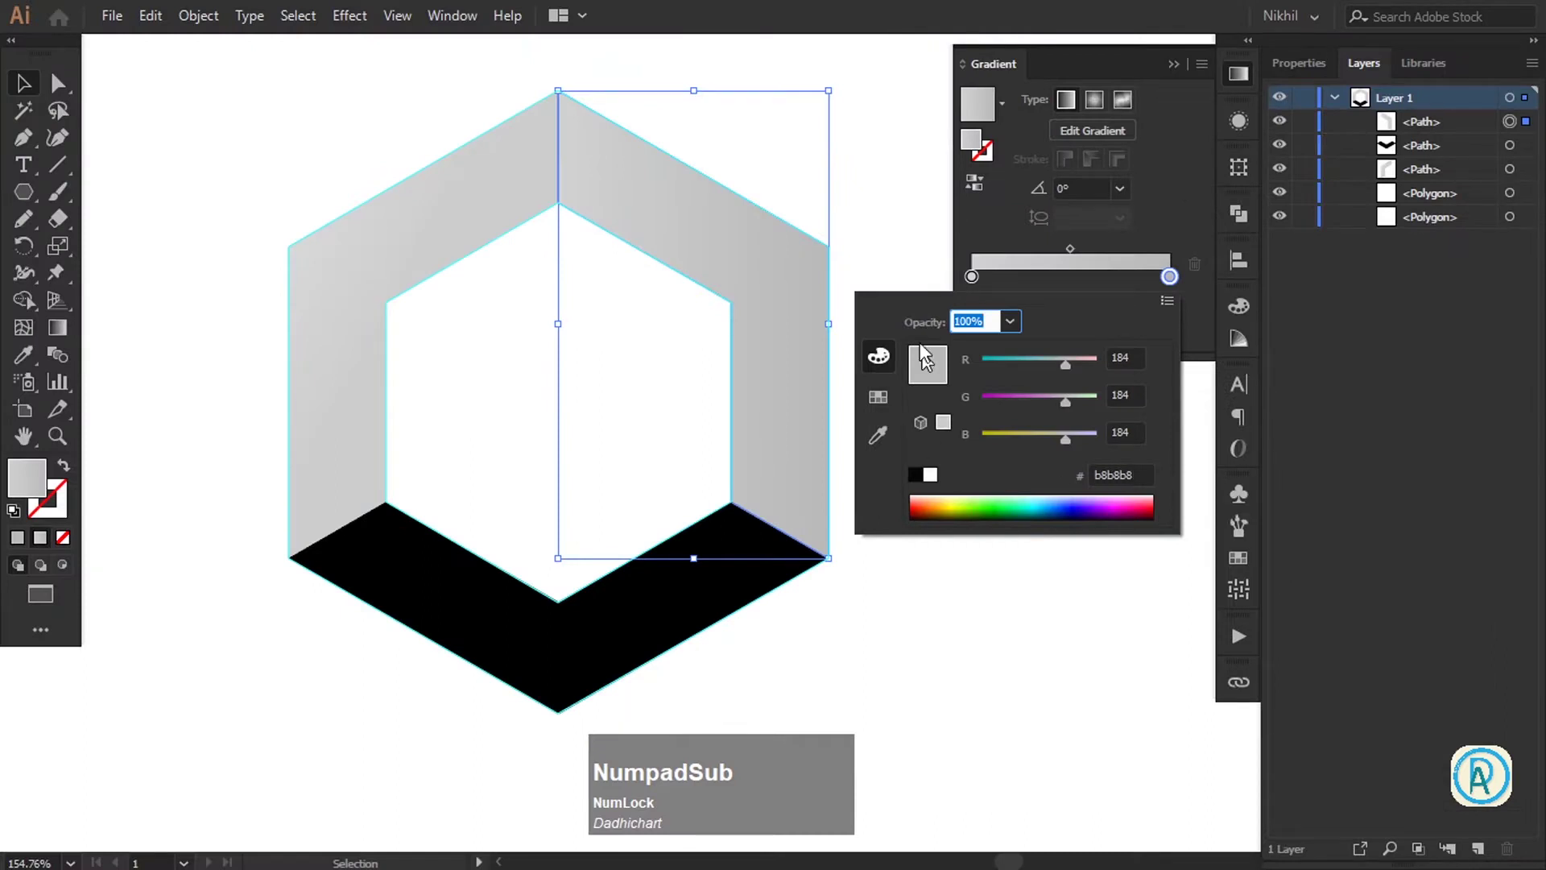
Close the colour settings and angle the gradient across the right face with the Gradient tool
click(887, 236)
key(g)
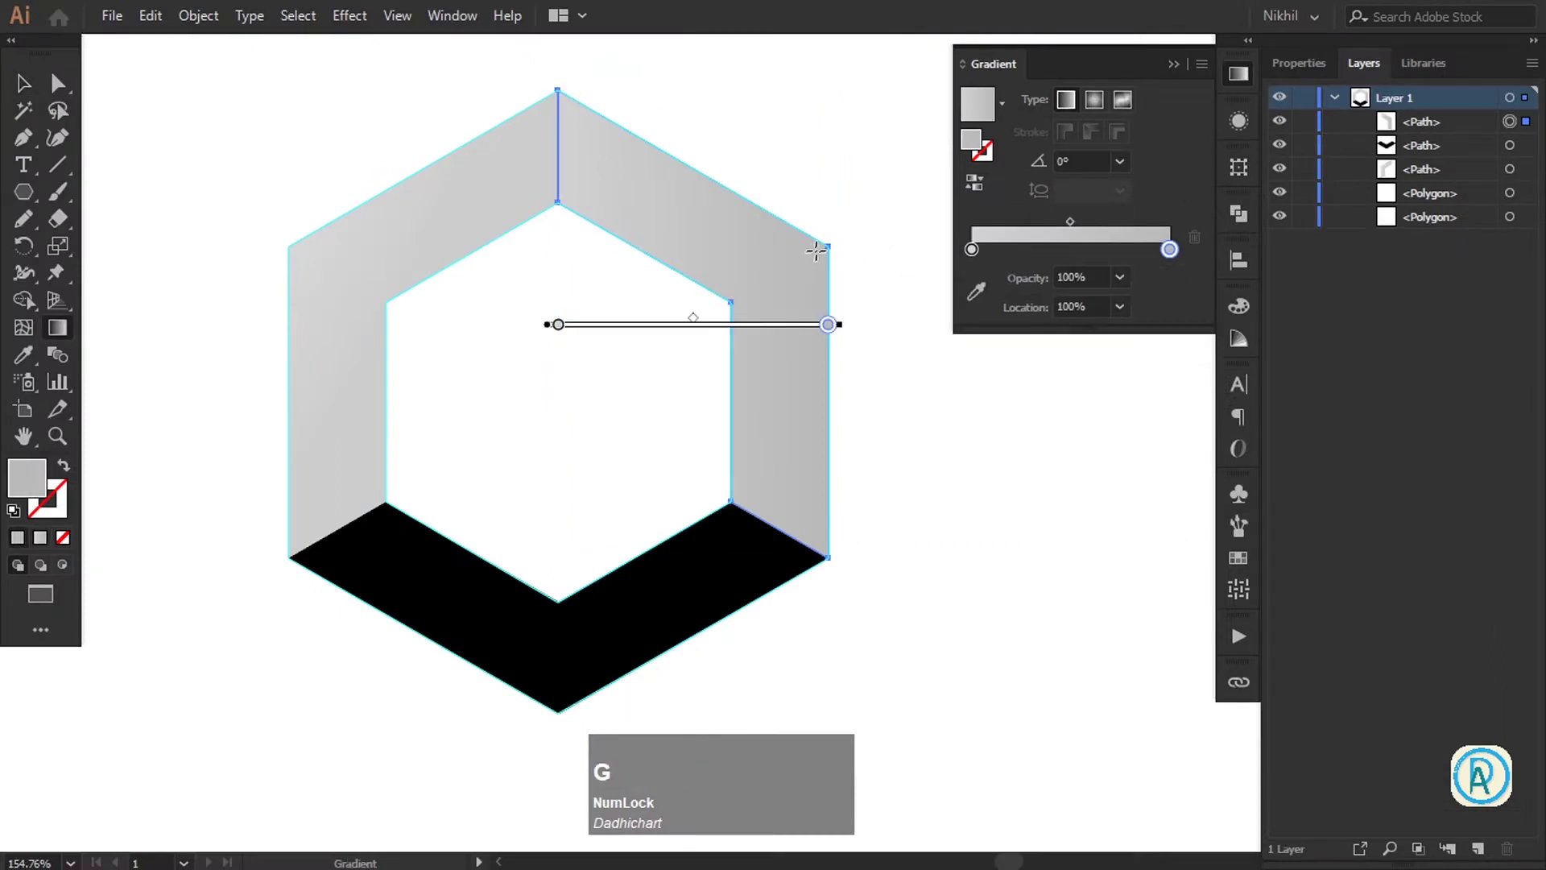
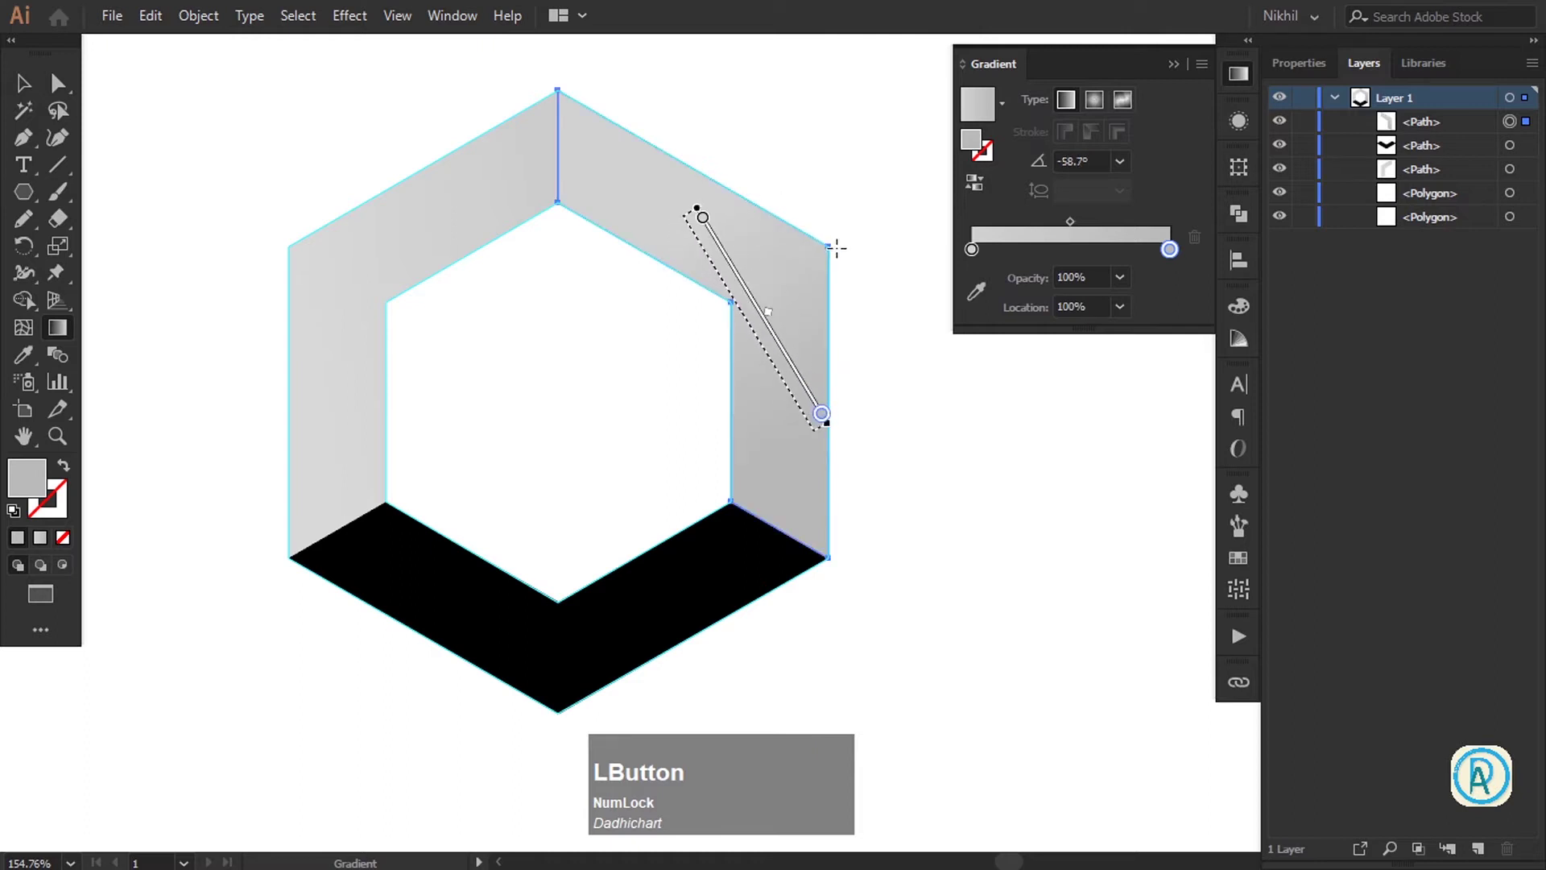
Select the bottom face and set its first gradient stop to #f1f1f1
key(v)
click(920, 360)
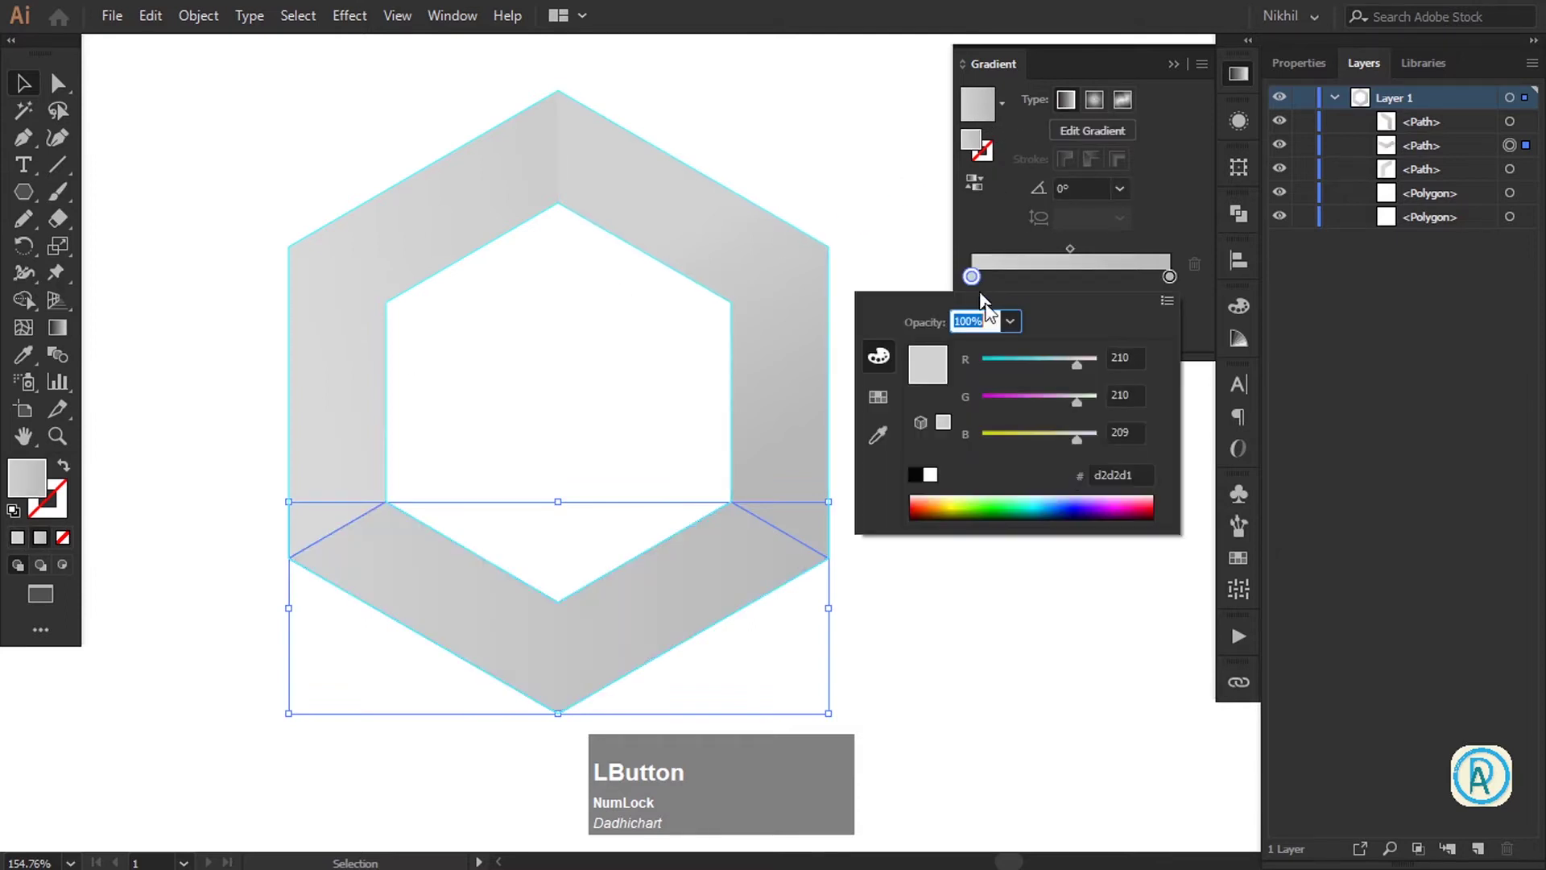
key(f)
key(KP_1)
key(f)
key(KP_1)
key(f)
key(KP_1)
key(Tab)
key(super+KP_Add)
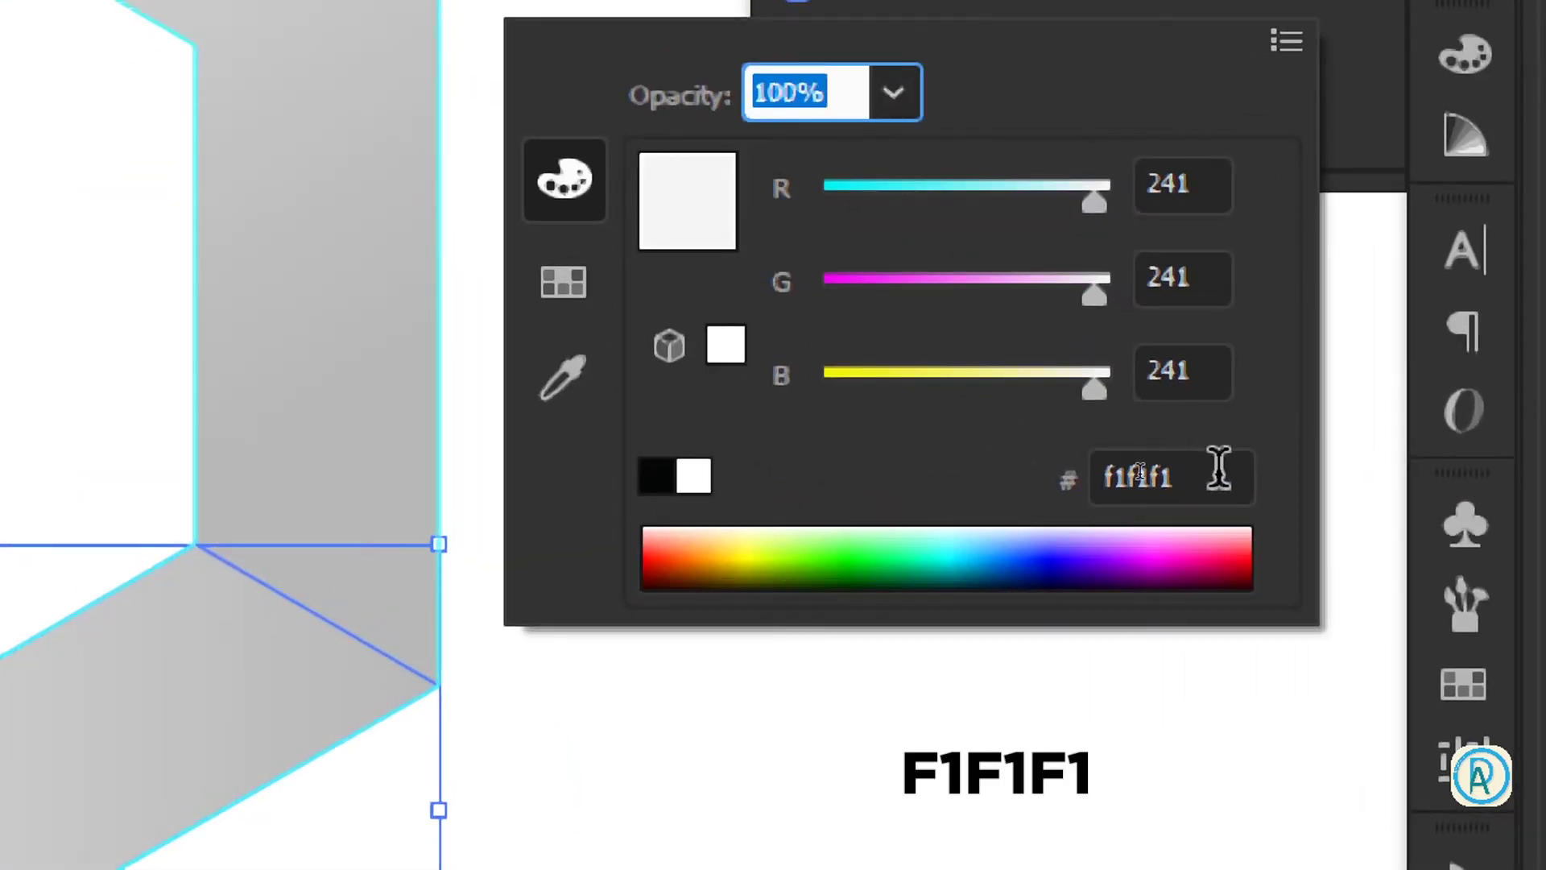
key(super+KP_Subtract)
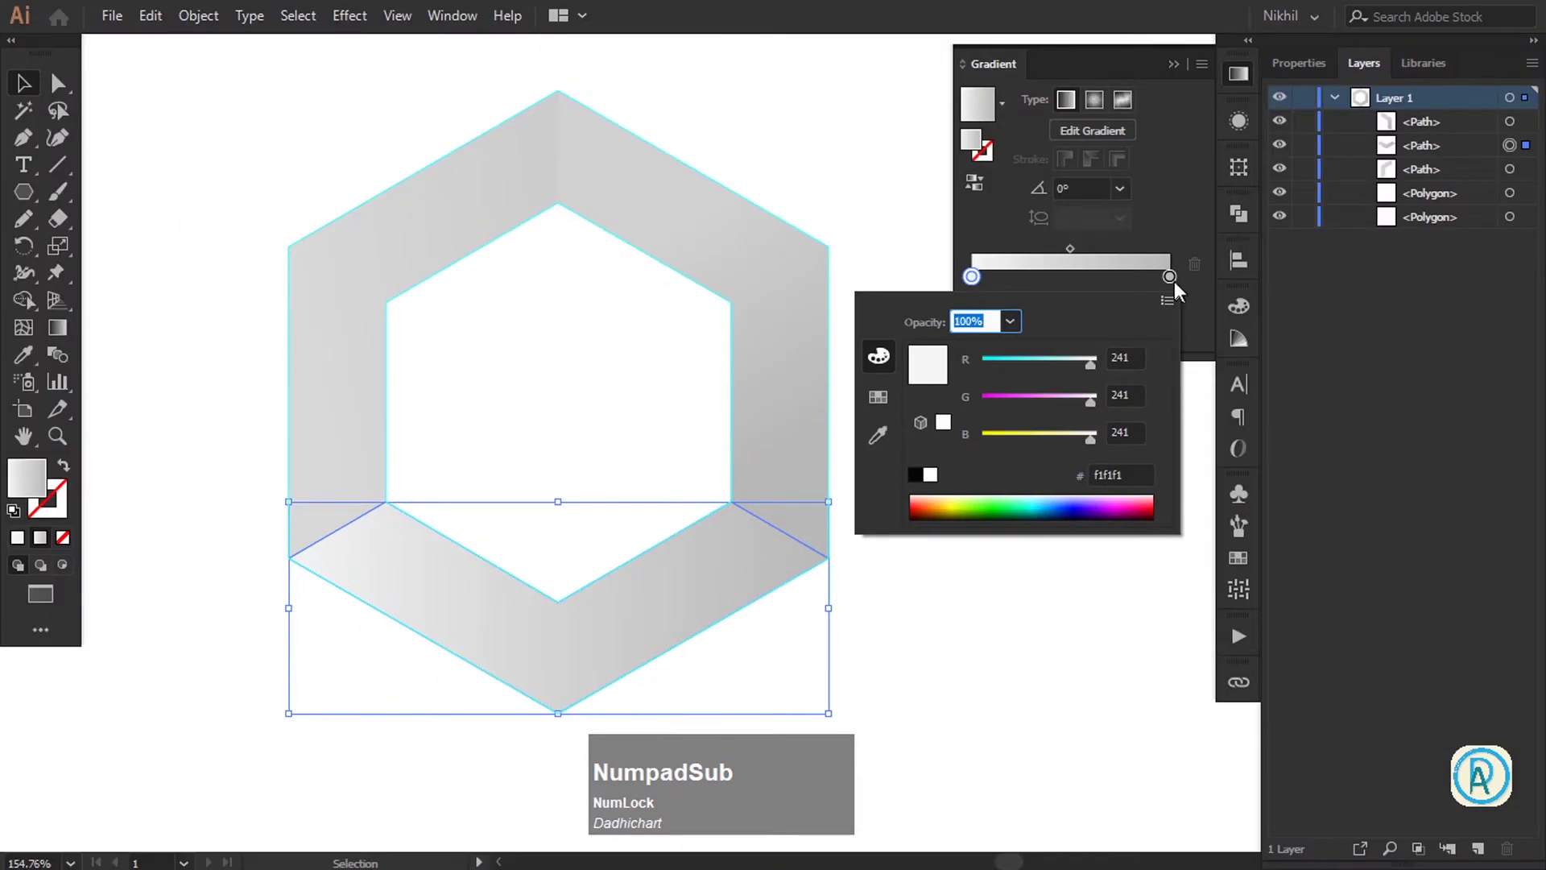
Set the bottom face's second stop to #dbdbdb and close the colour settings
click(1179, 282)
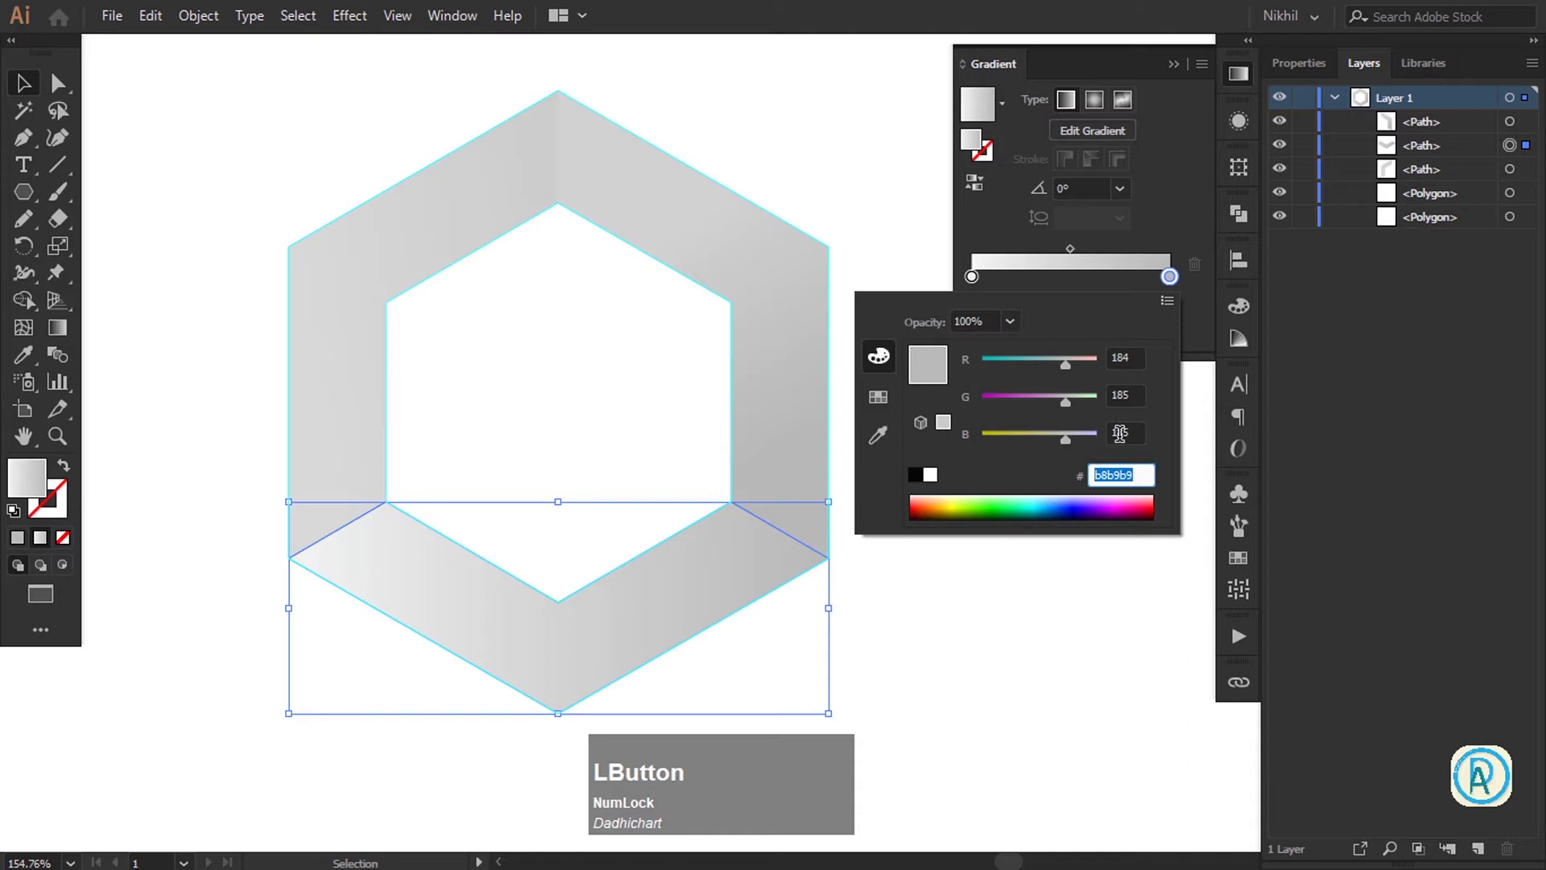
text(dbdbdb)
key(Tab)
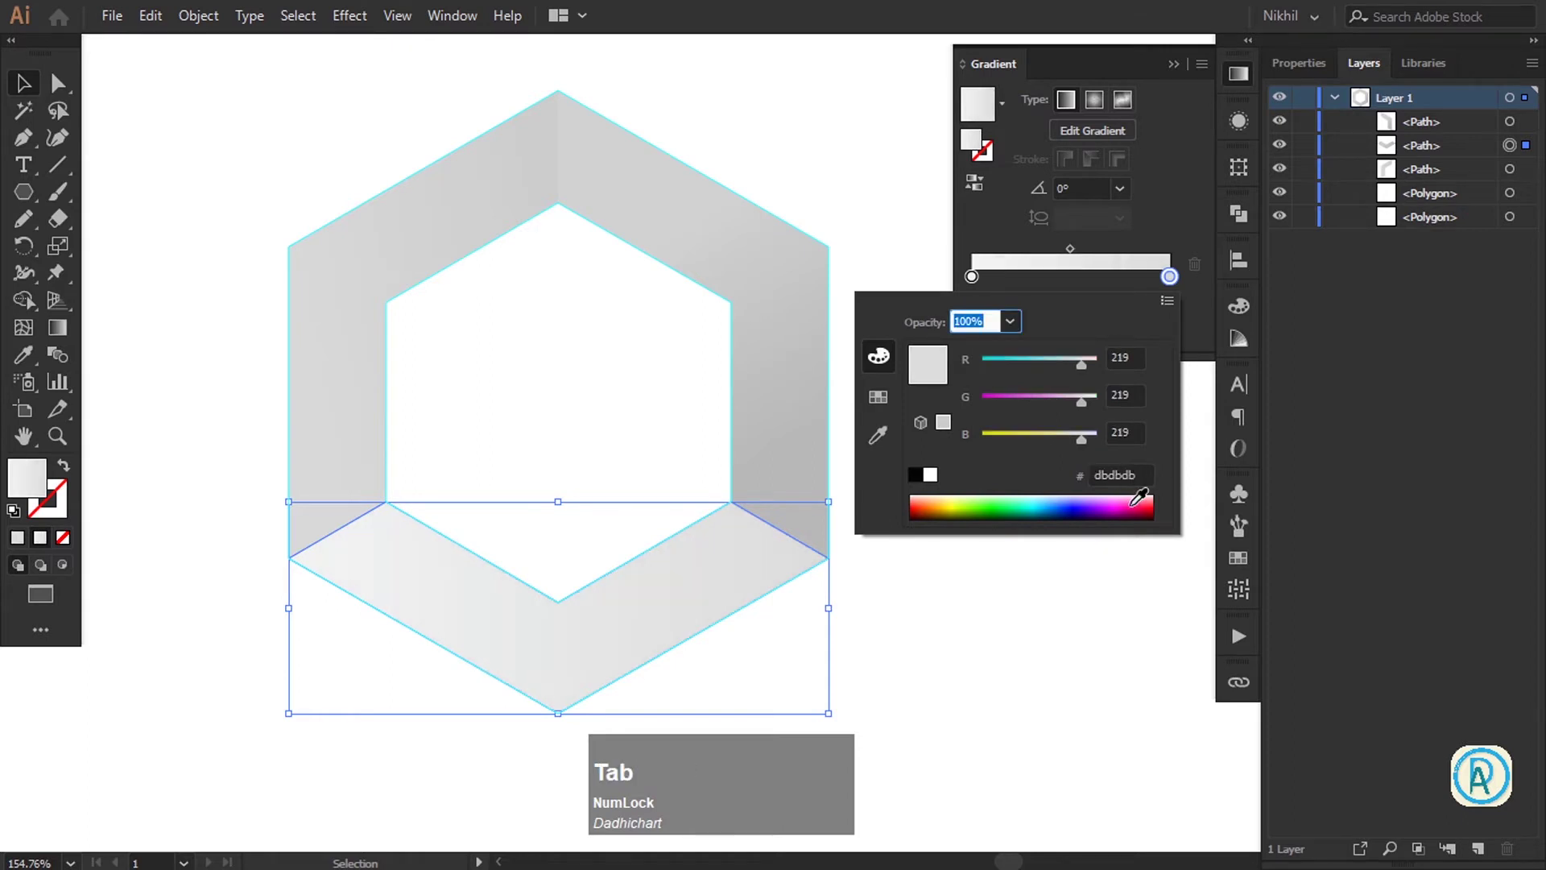
key(super+KP_Add)
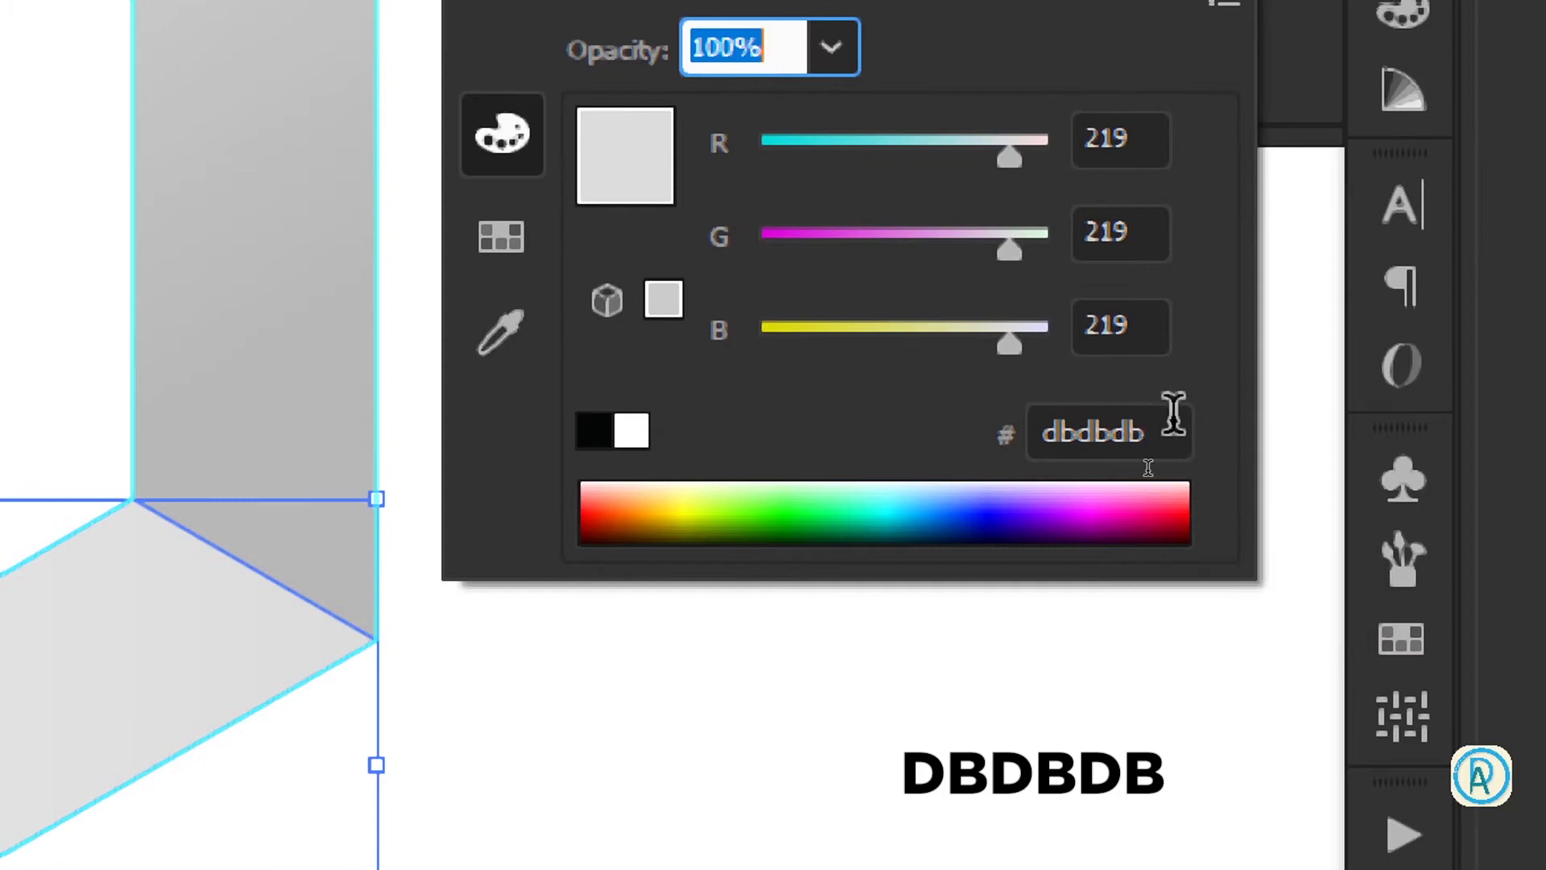
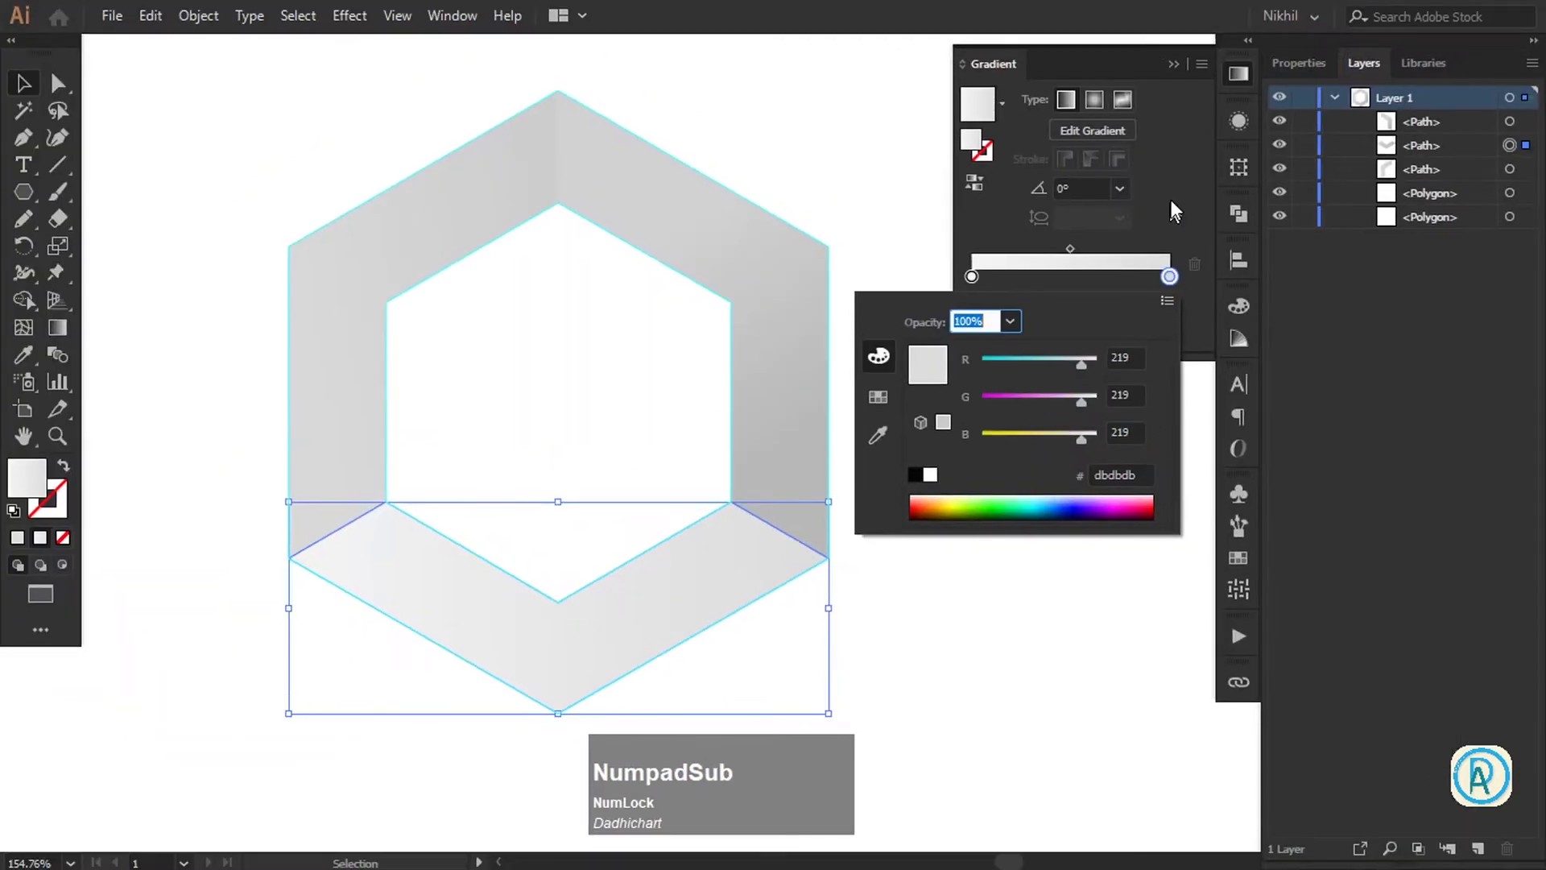
click(1191, 179)
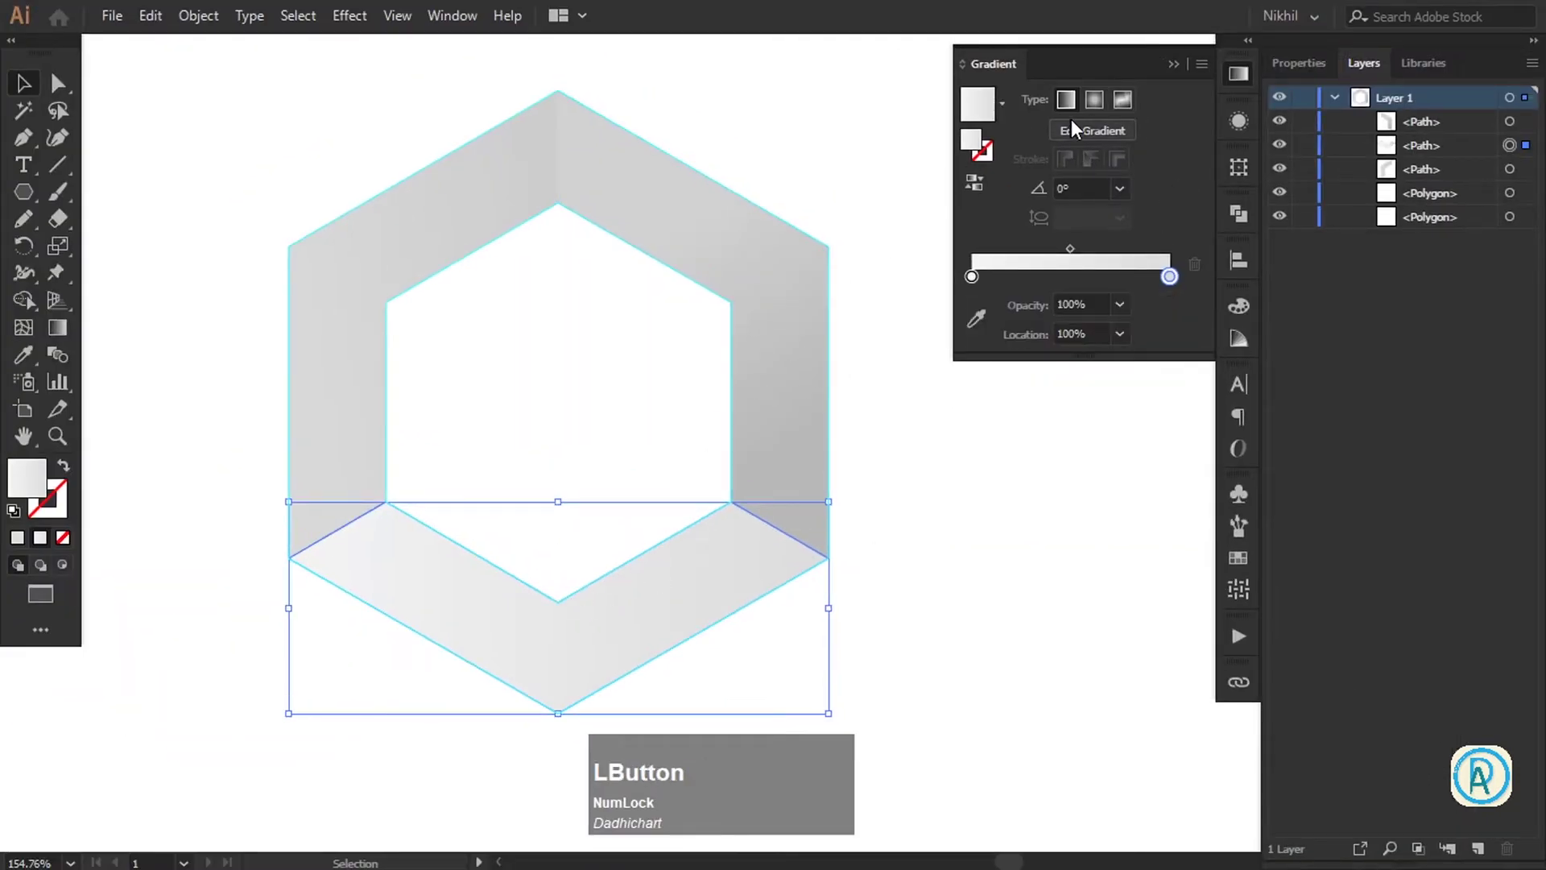
Make the bottom face's gradient radial at 90.2° and move its first stop to 16.76%
key(super+Num_Lock)
key(KP_Add)
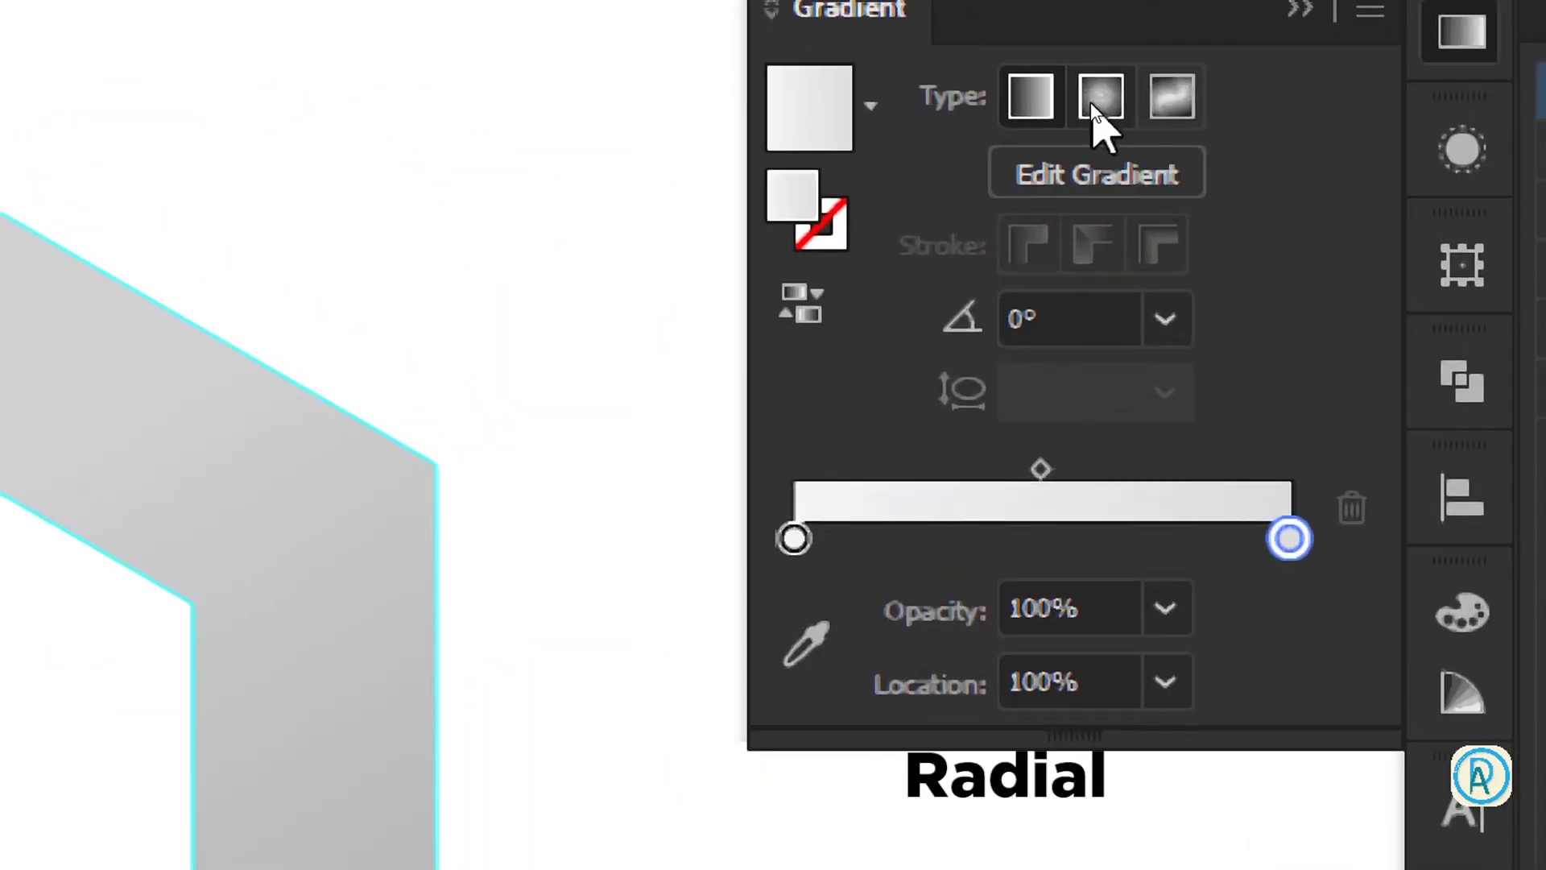
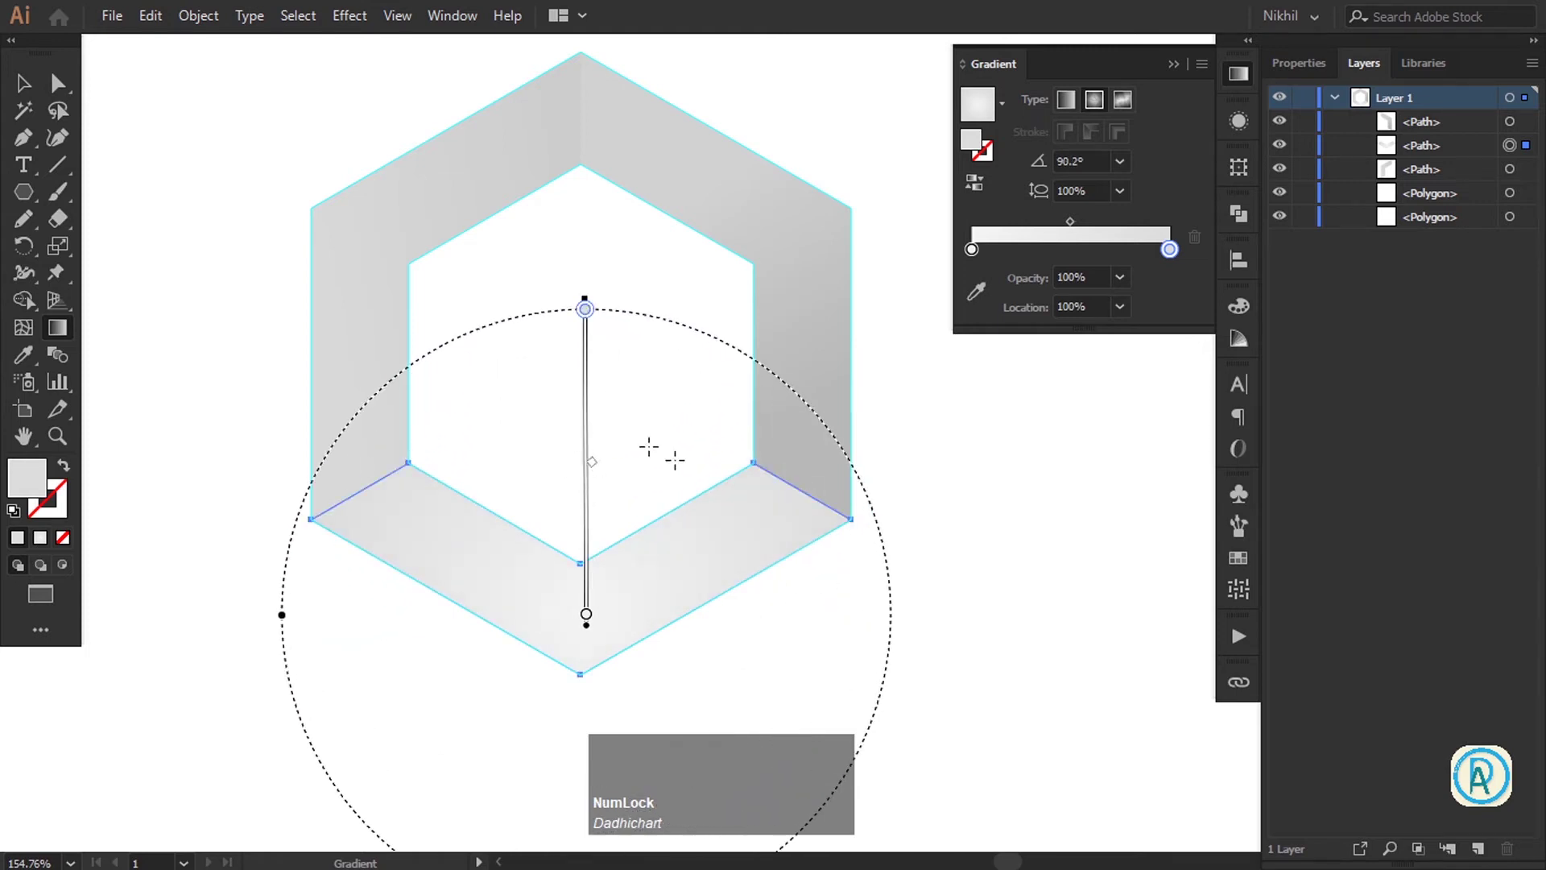
key(v)
click(992, 451)
key(Tab)
key(g)
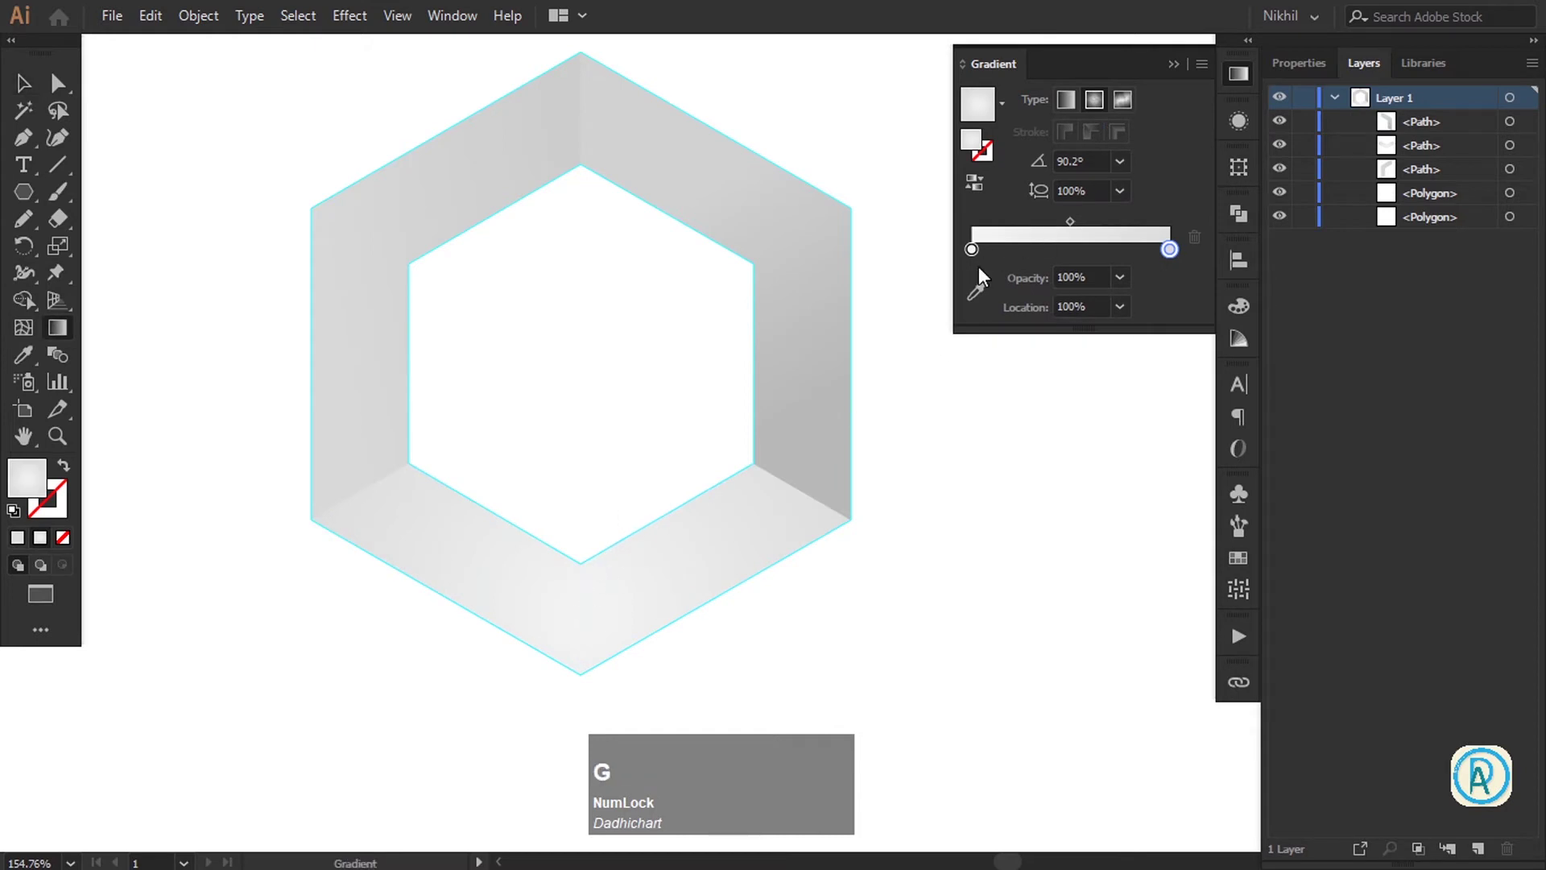
click(977, 256)
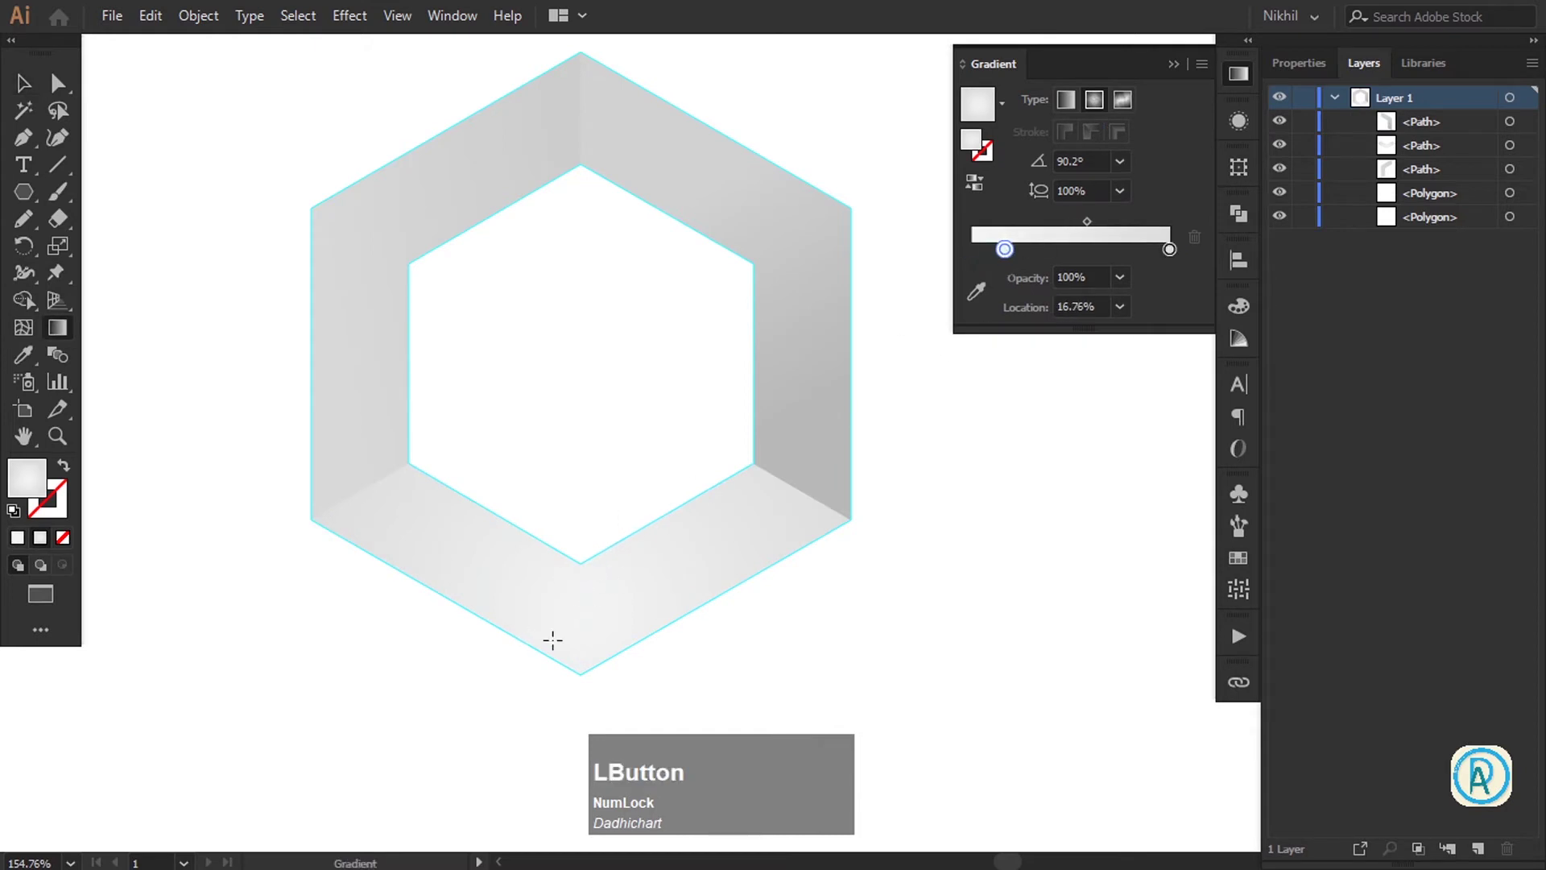
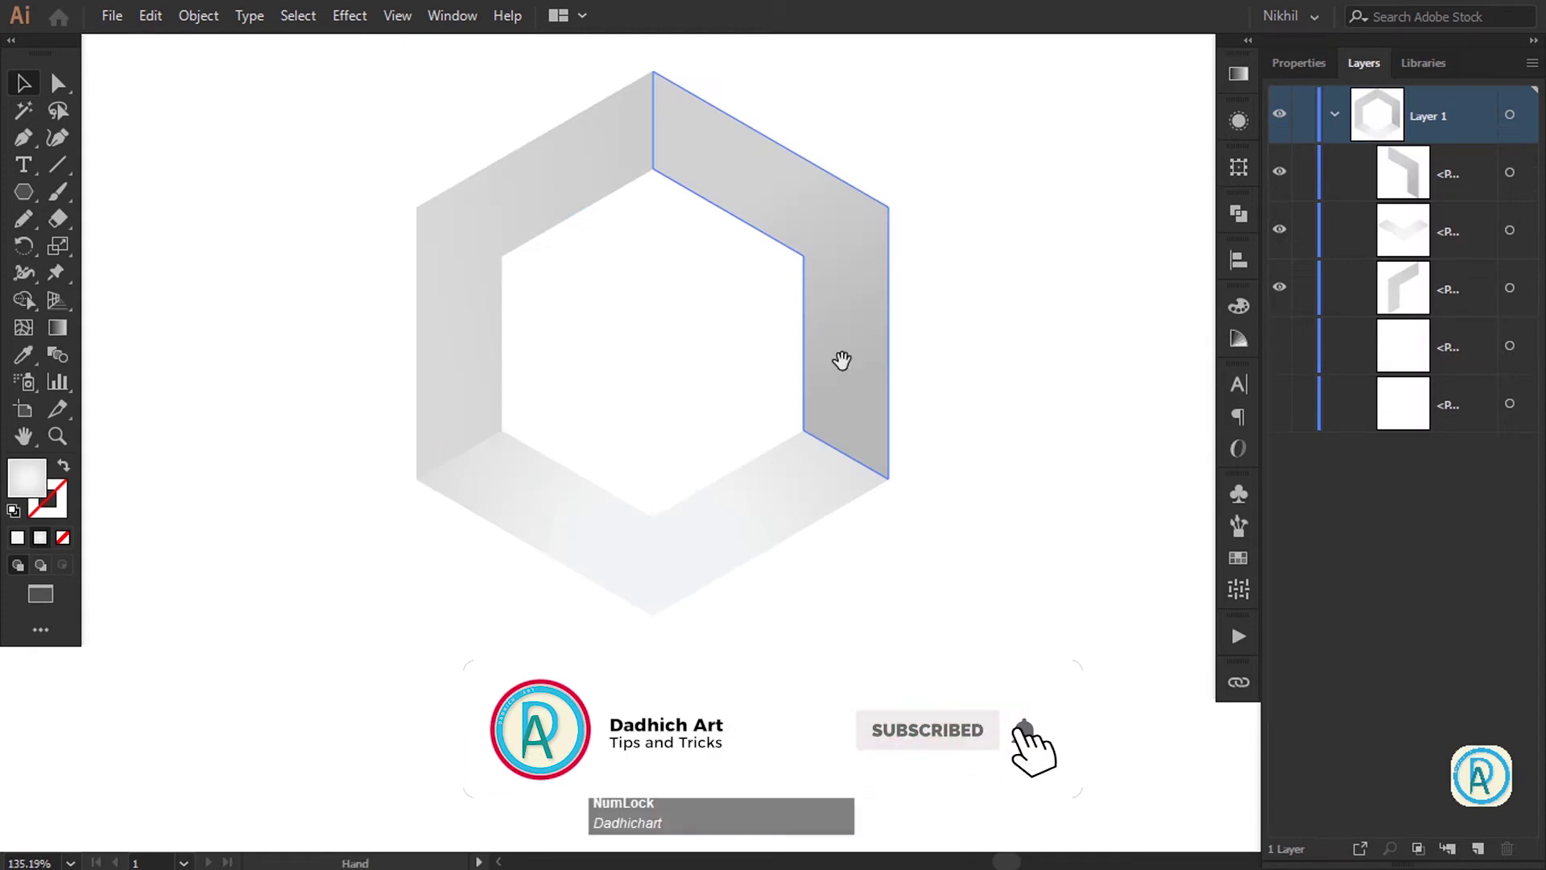
Draw the top shadow wedge at the inner corner with the Pen tool and fill it black
key(space)
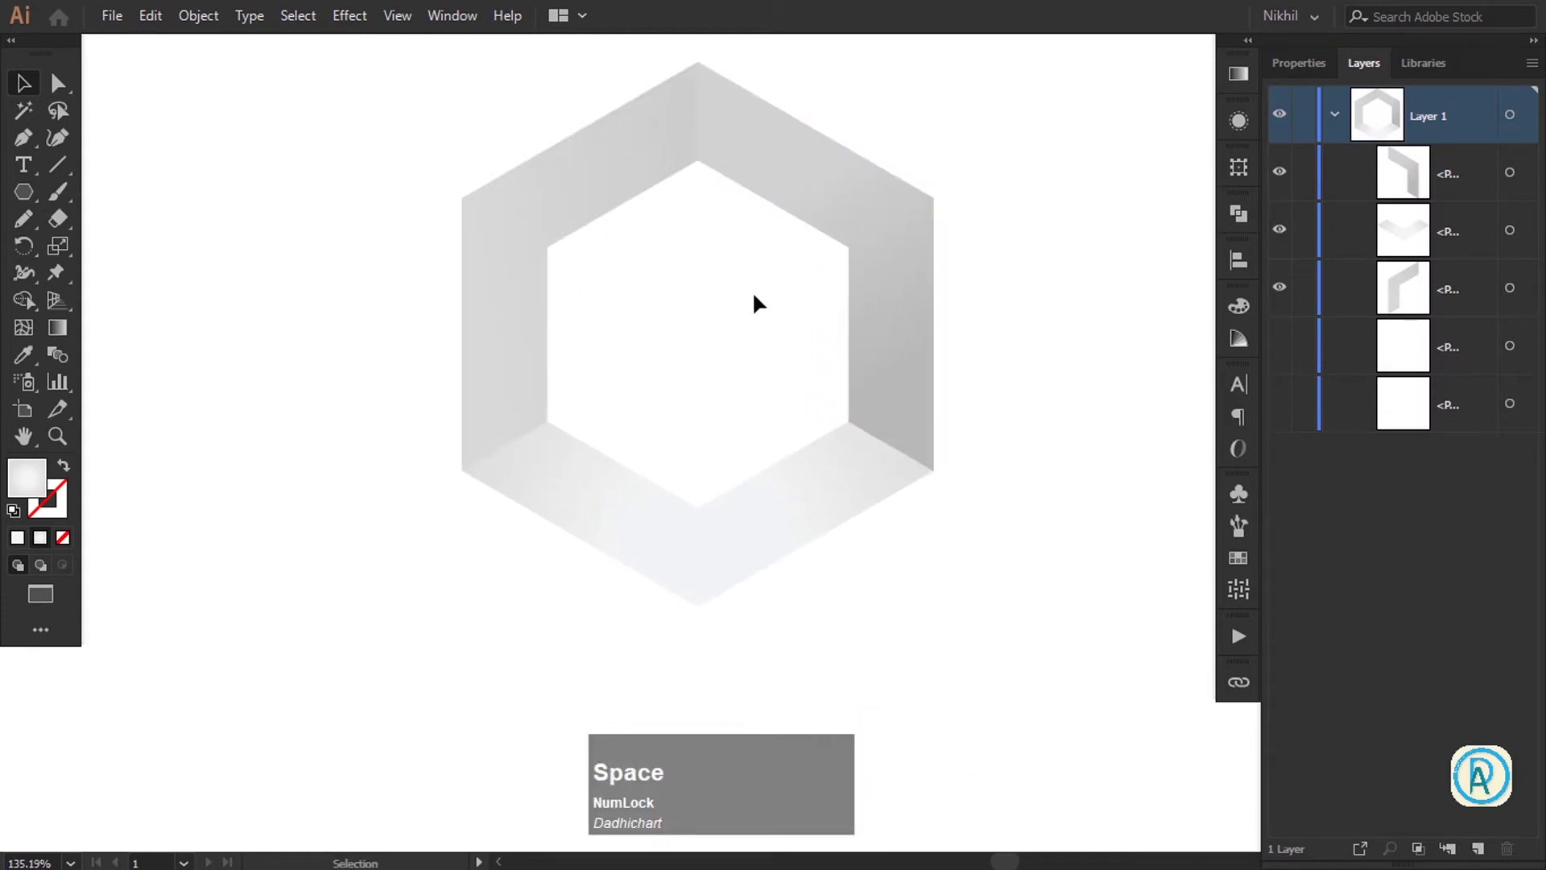
key(p)
key(KP_Add)
key(super+KP_Subtract)
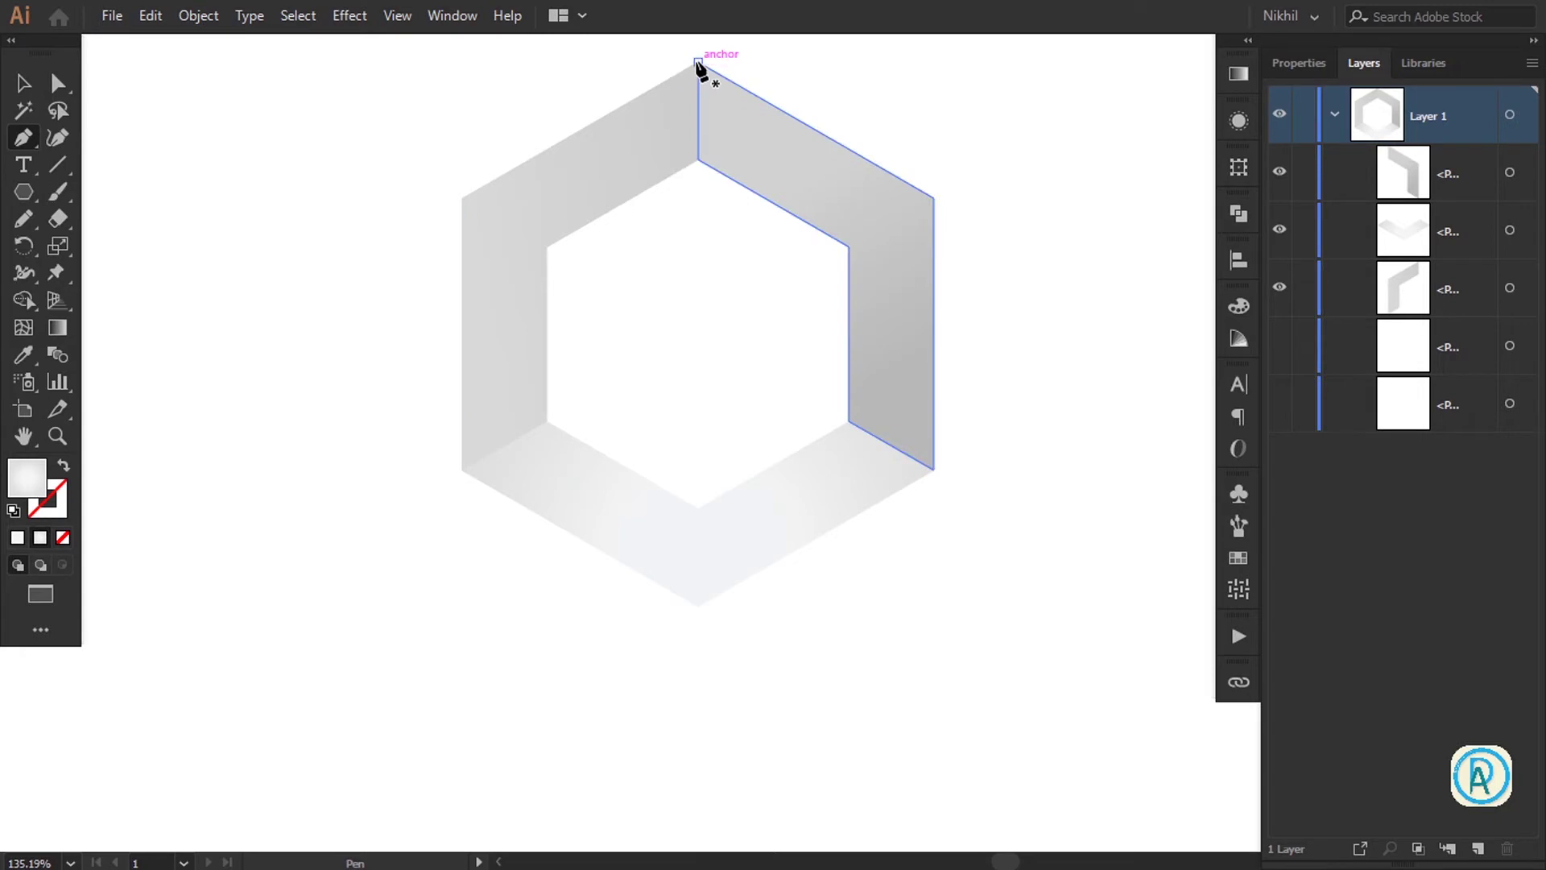
click(703, 64)
key(Tab)
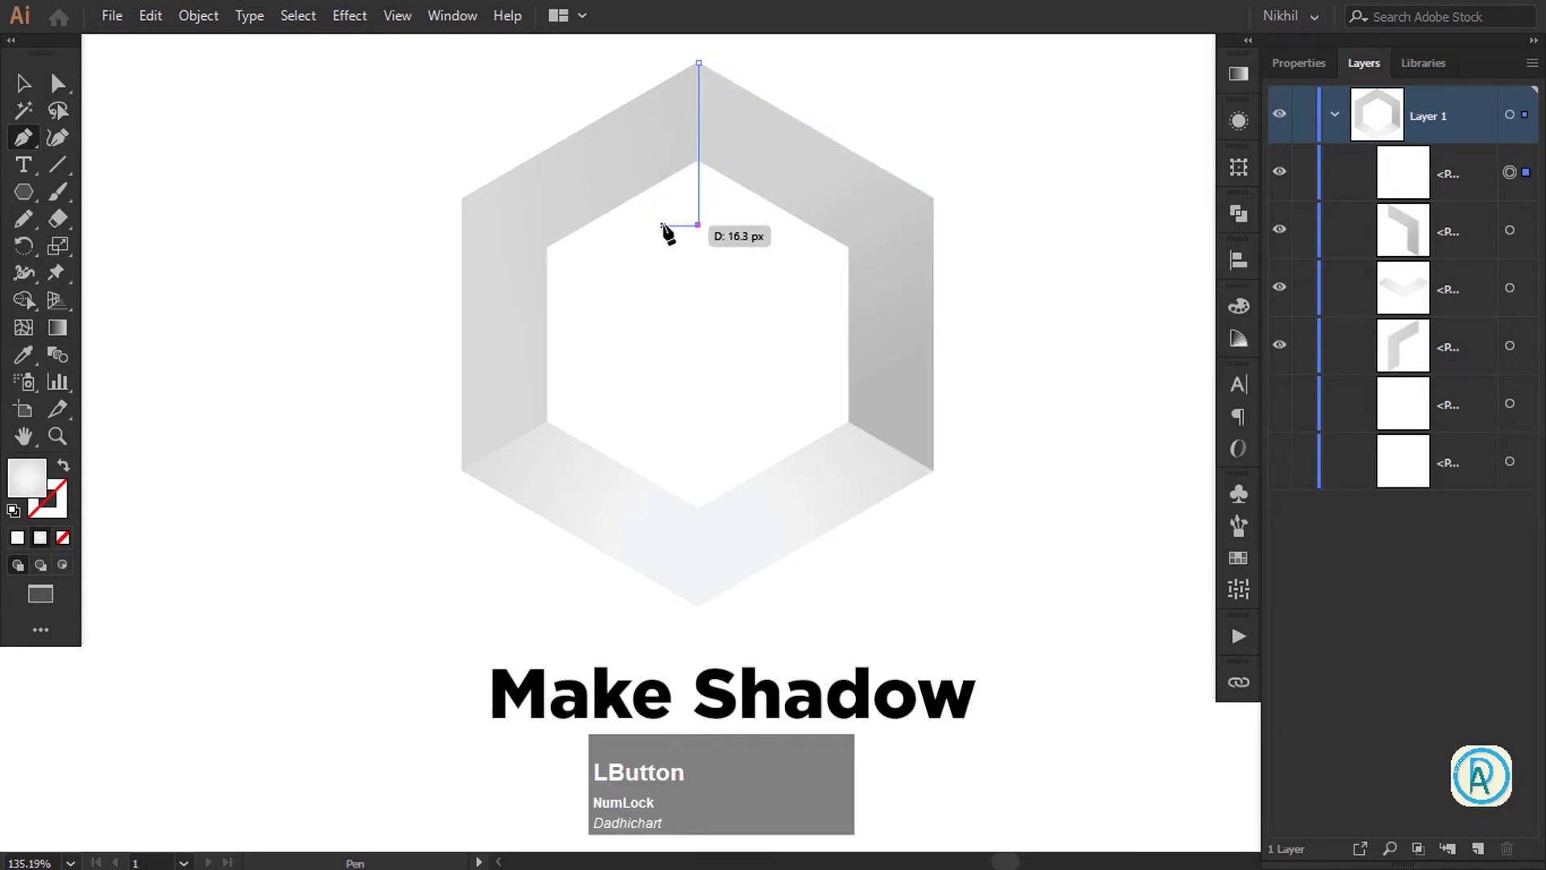
click(683, 214)
key(Tab)
click(665, 258)
click(695, 194)
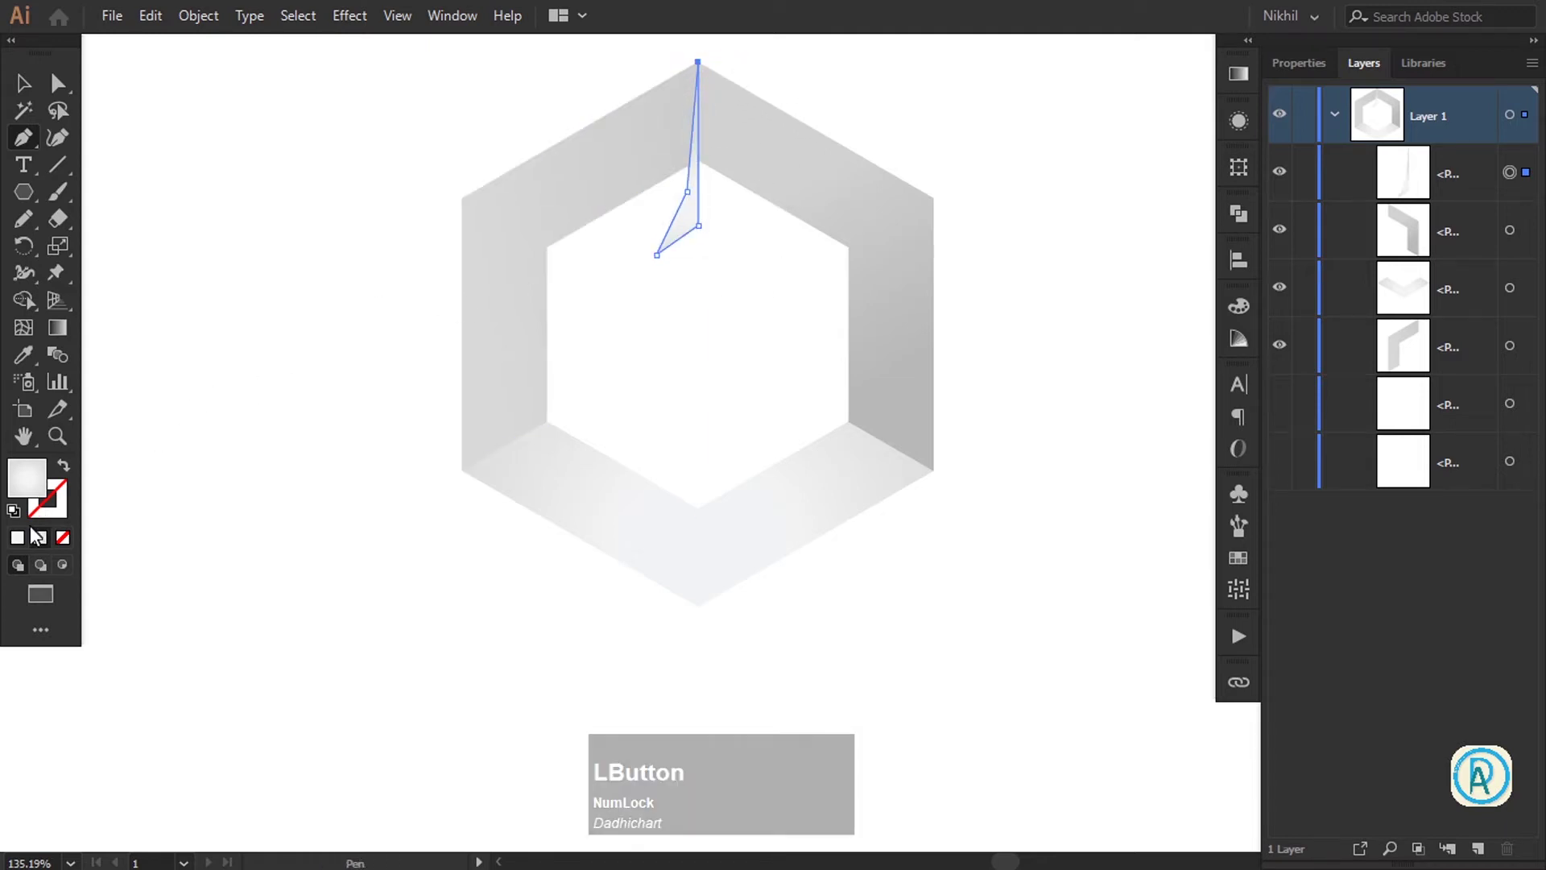
click(27, 542)
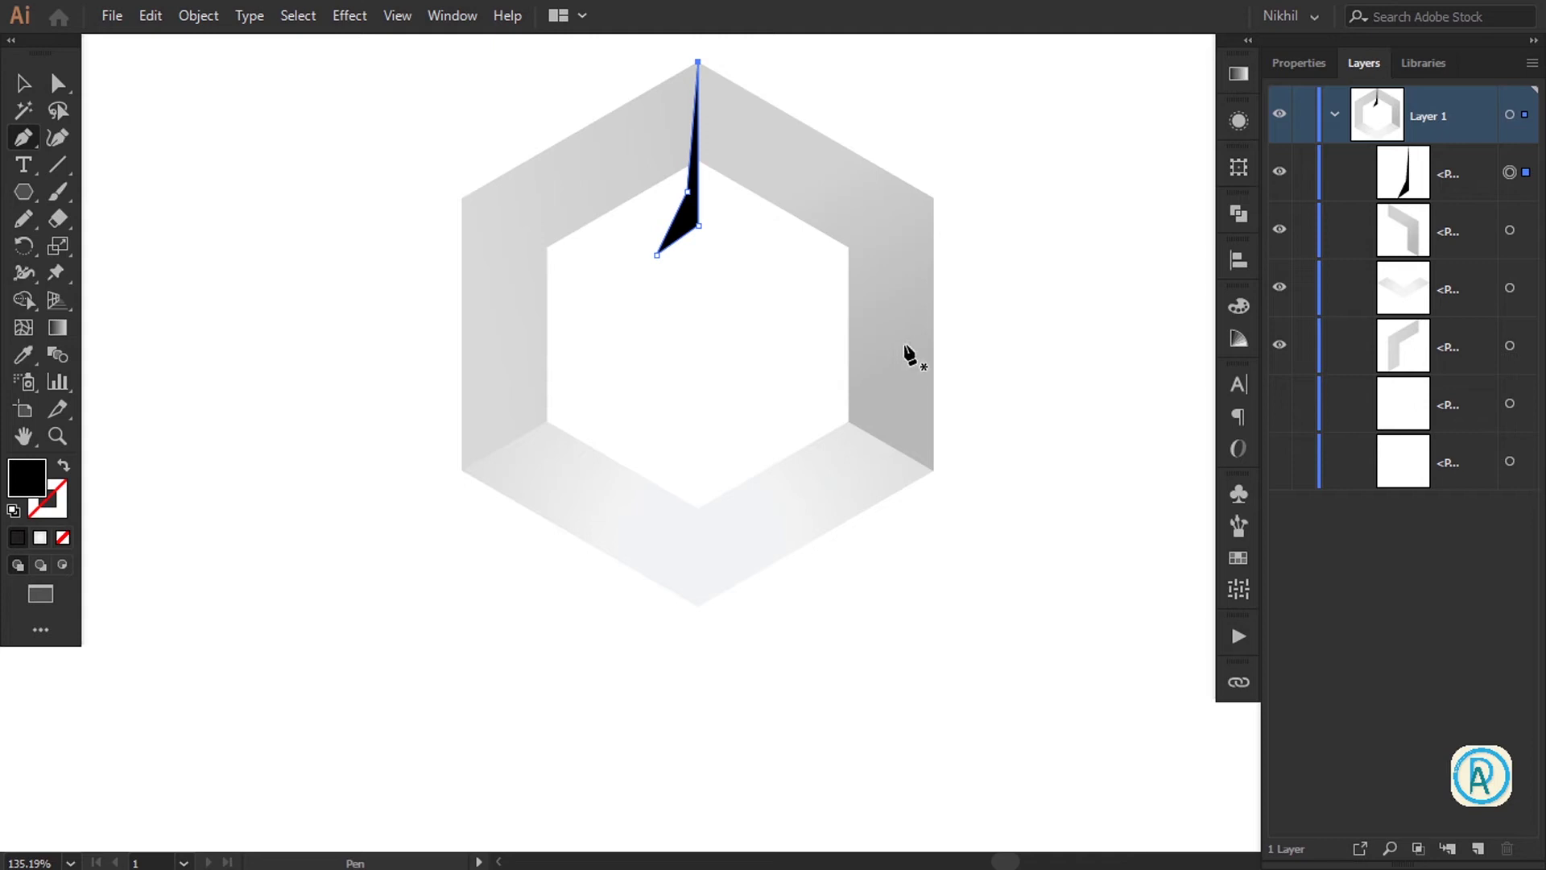
key(Tab)
Draw the bottom-left shadow wedge from the outer vertex toward the inner hexagon
click(942, 469)
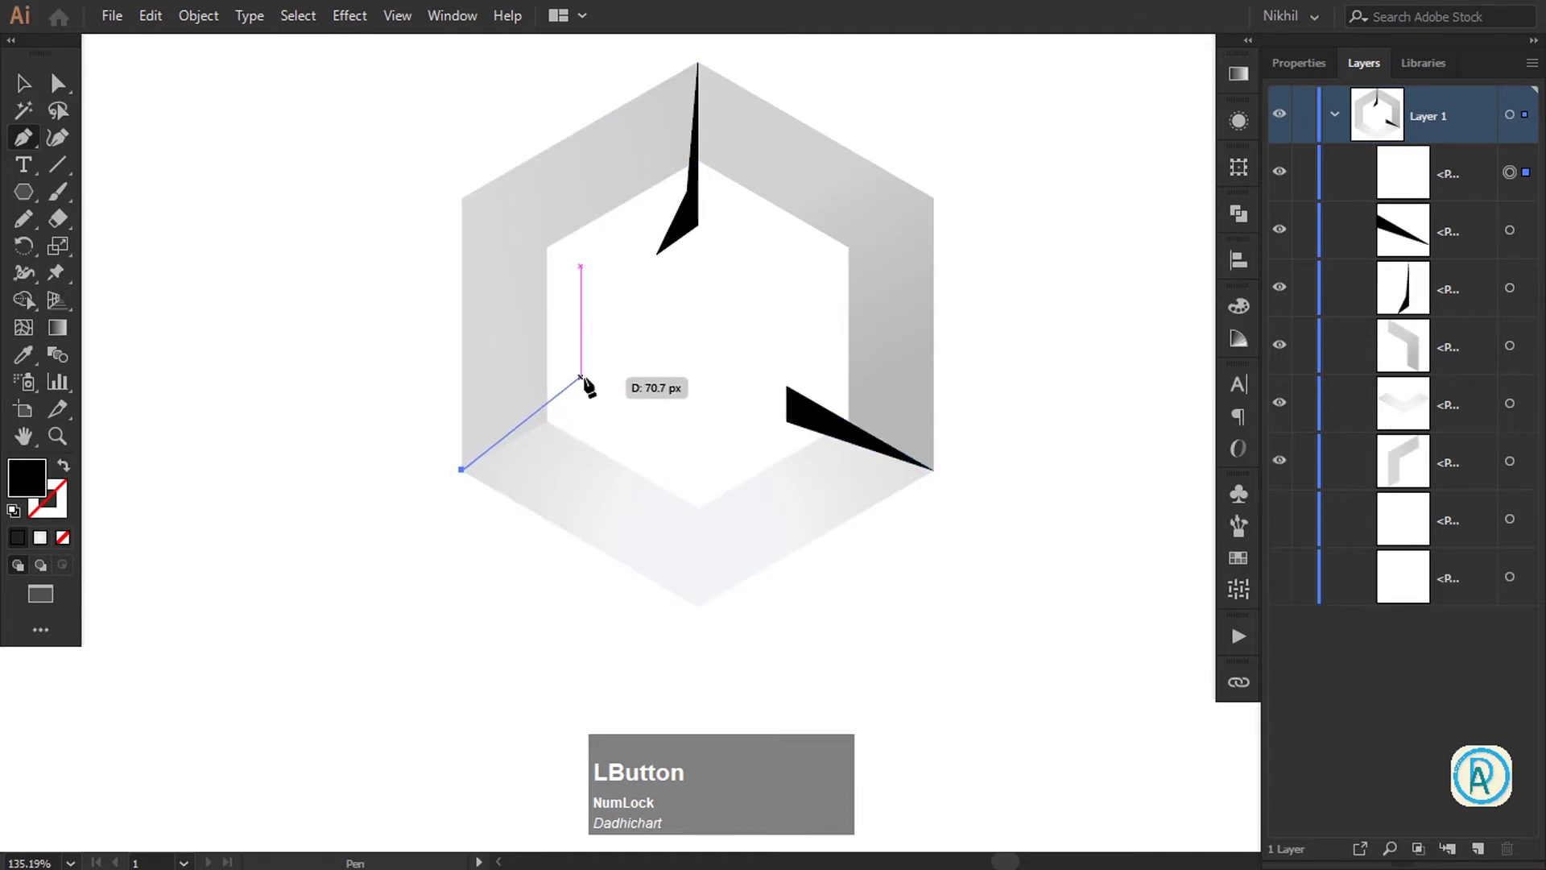
click(620, 381)
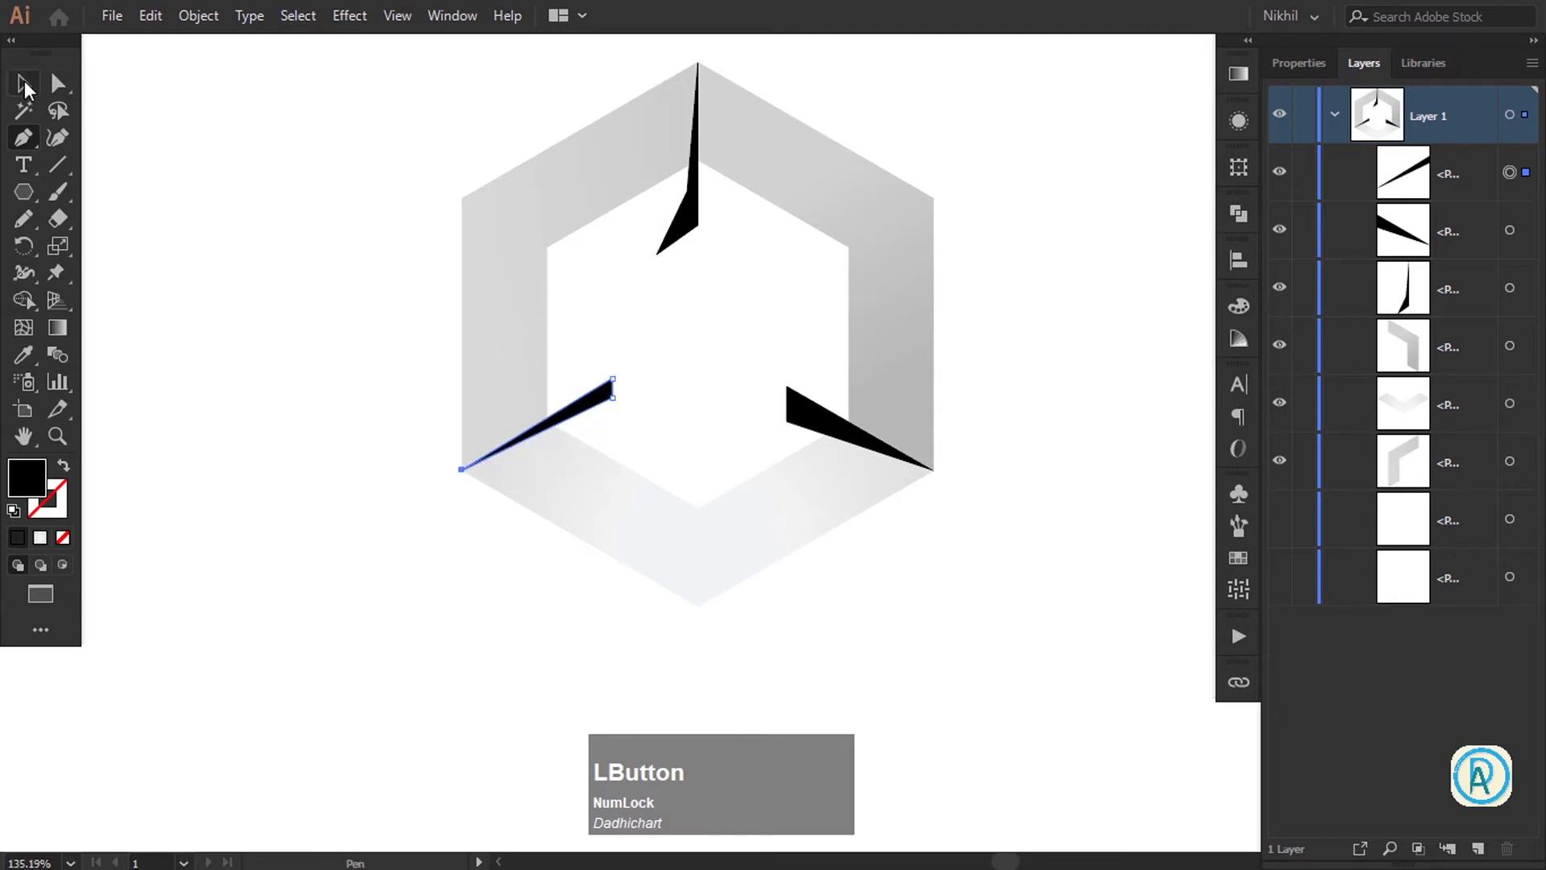
Group the three black shadow wedges and soften them with a roughly 48 px Gaussian Blur
click(698, 214)
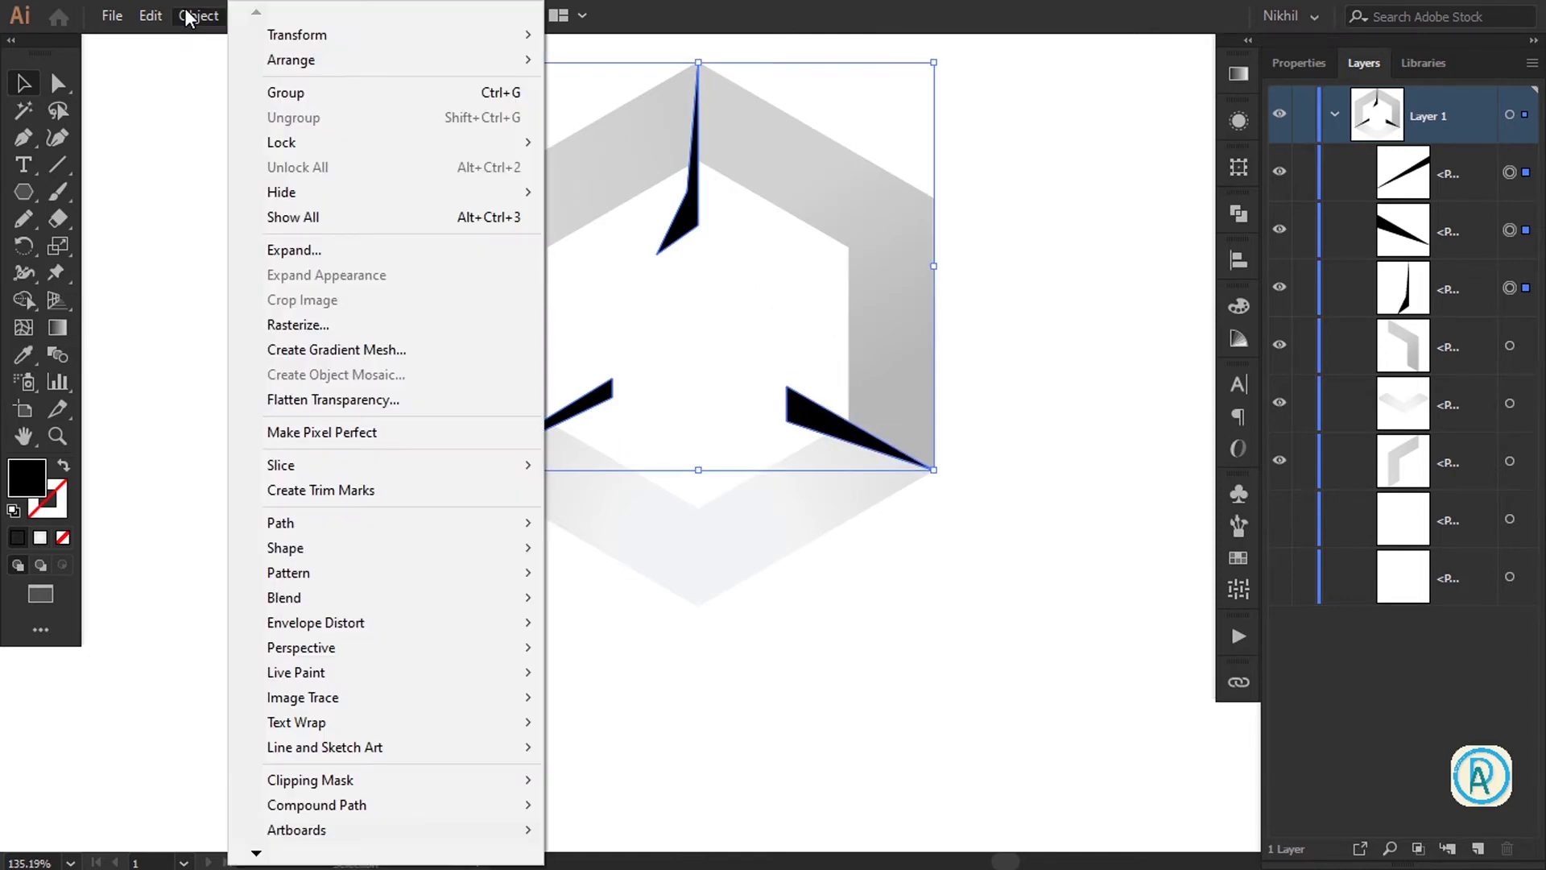
click(192, 17)
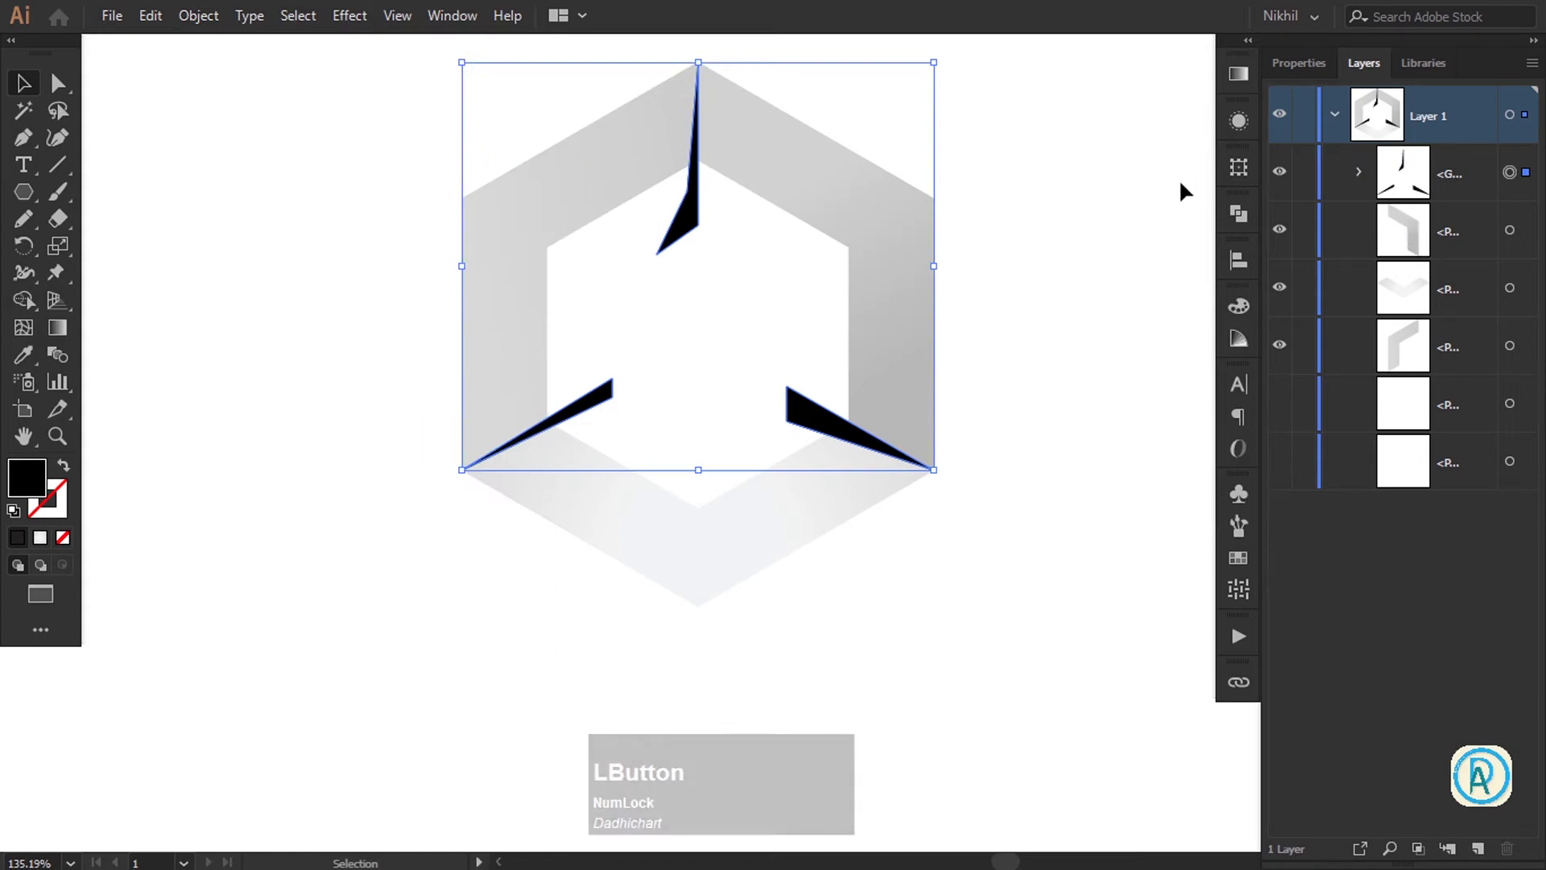
key(z)
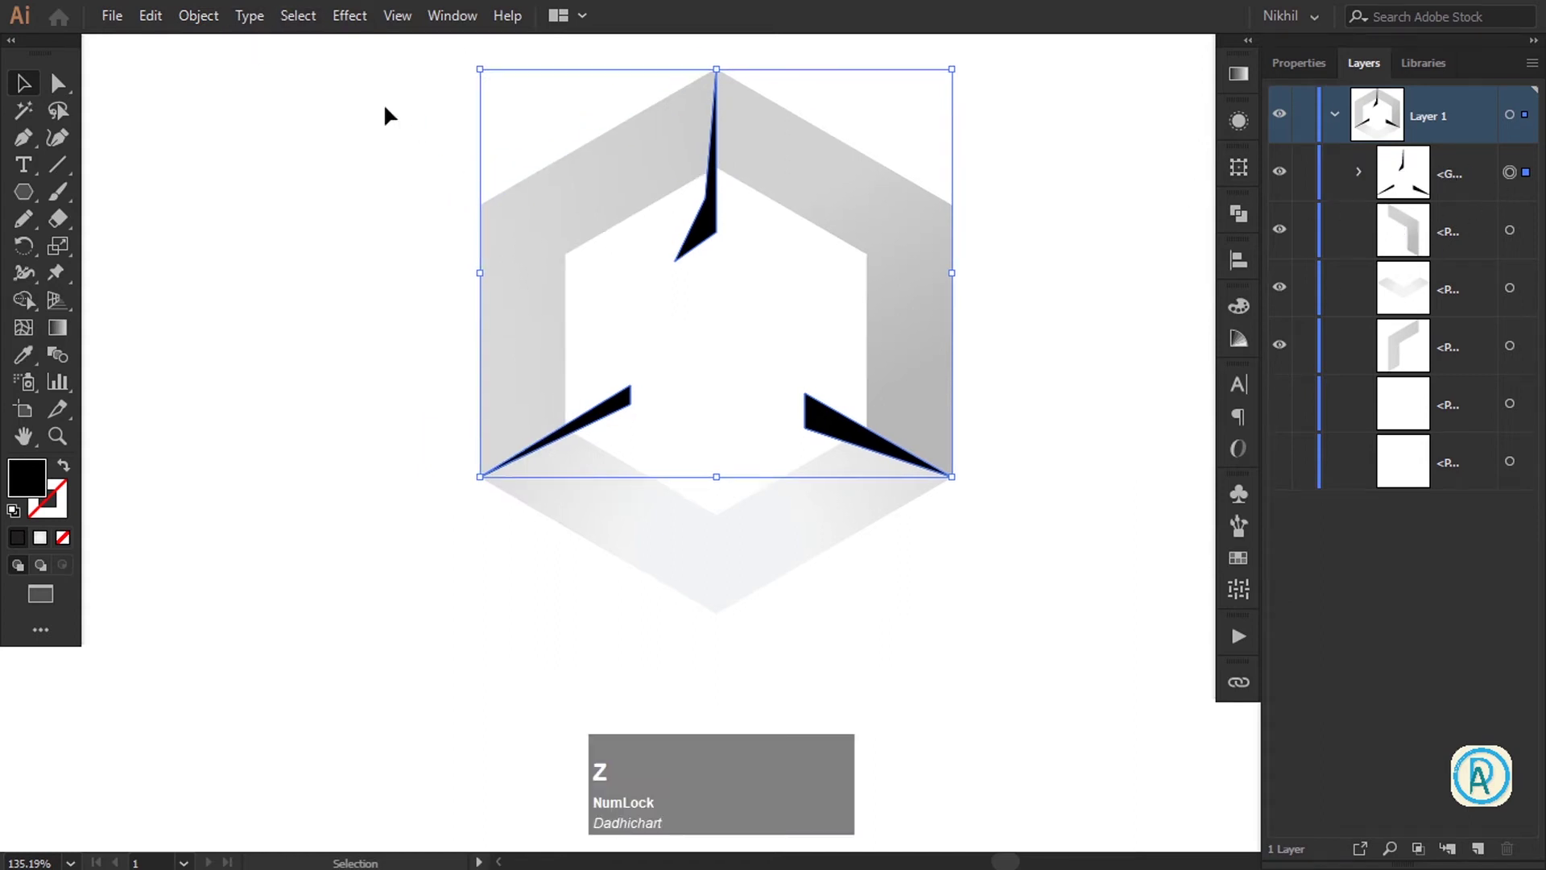
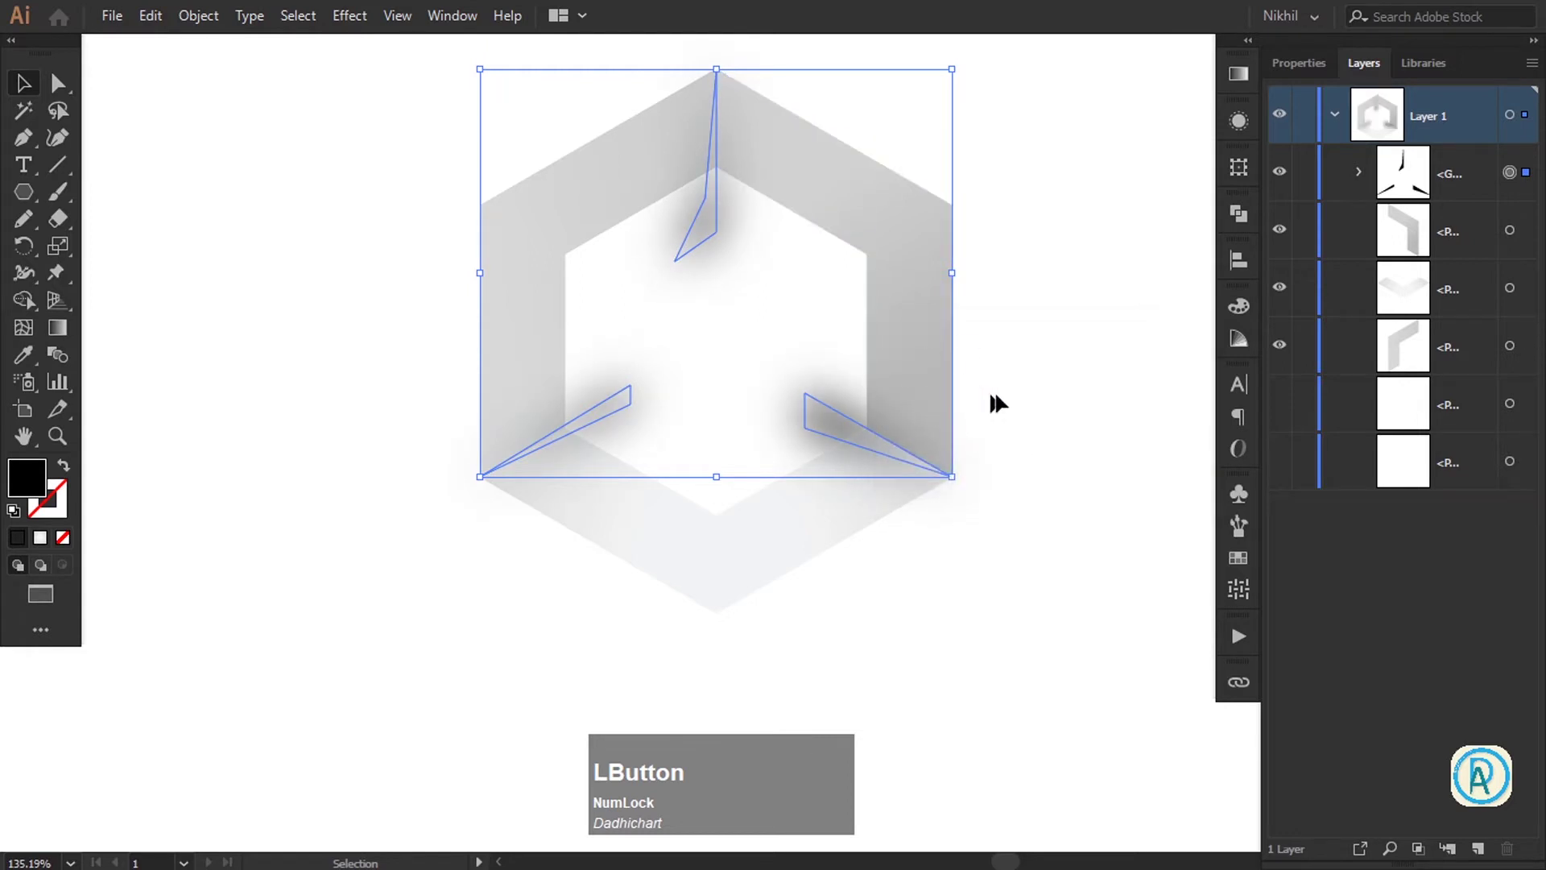
click(550, 215)
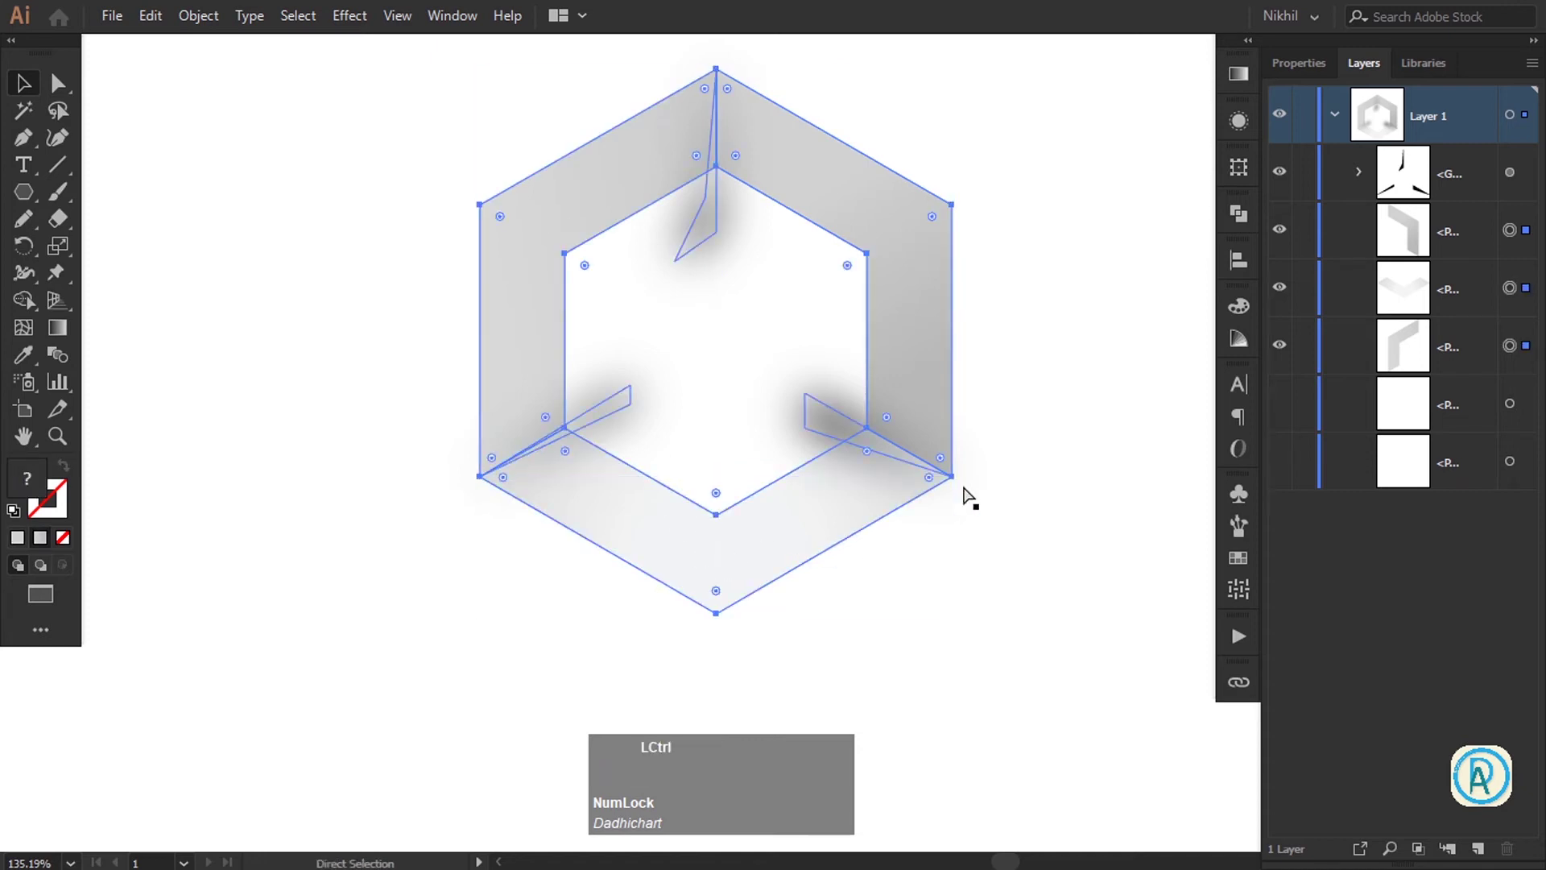
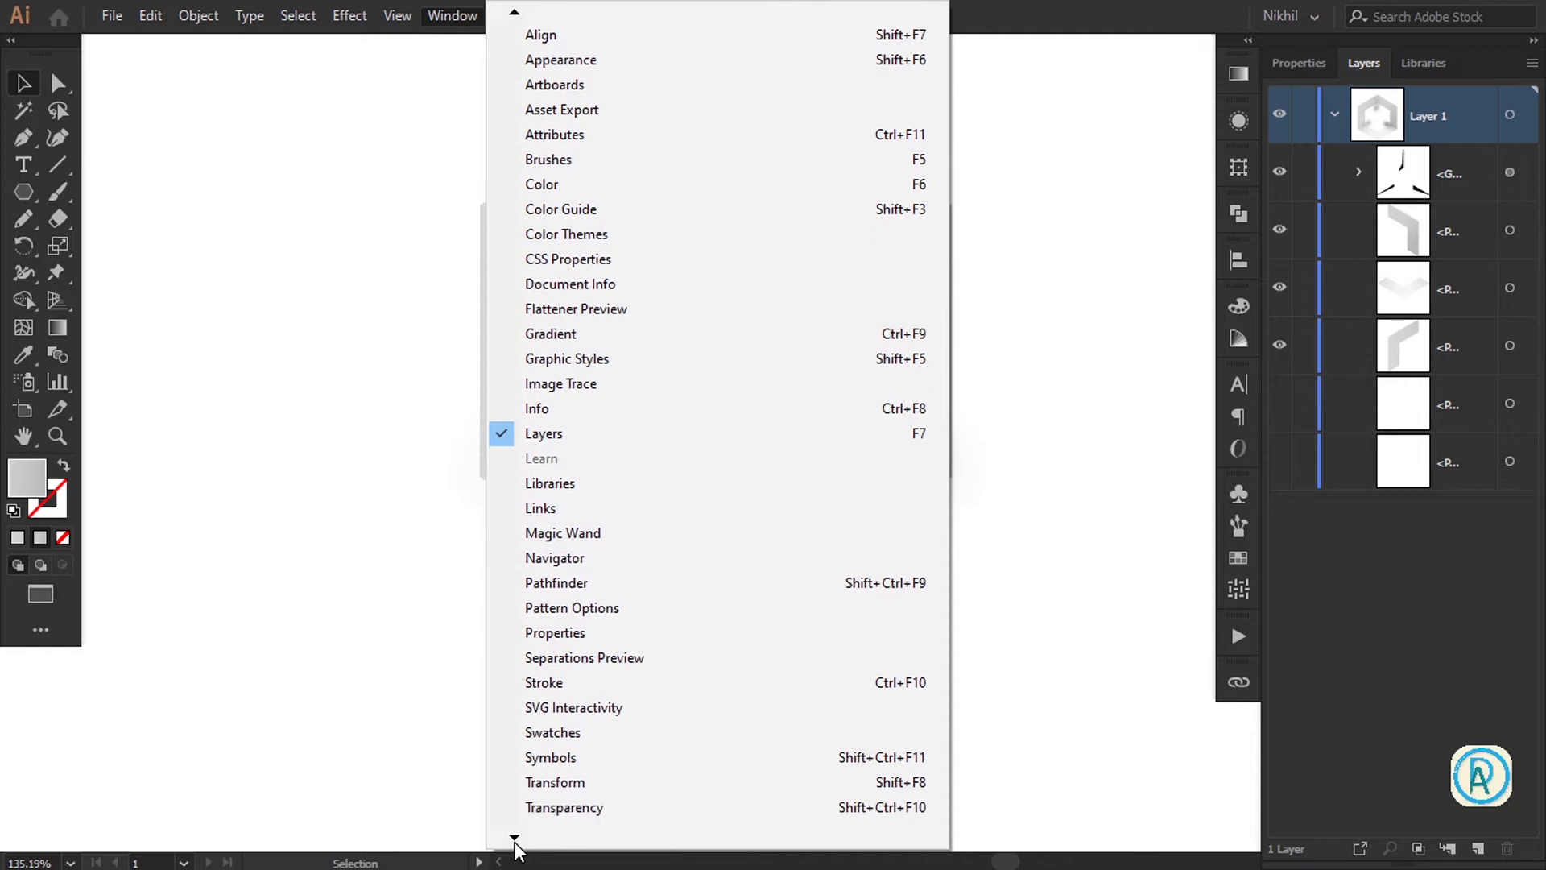
Make an opacity mask on the blurred shadow group via the Transparency panel, hiding it for now
click(579, 765)
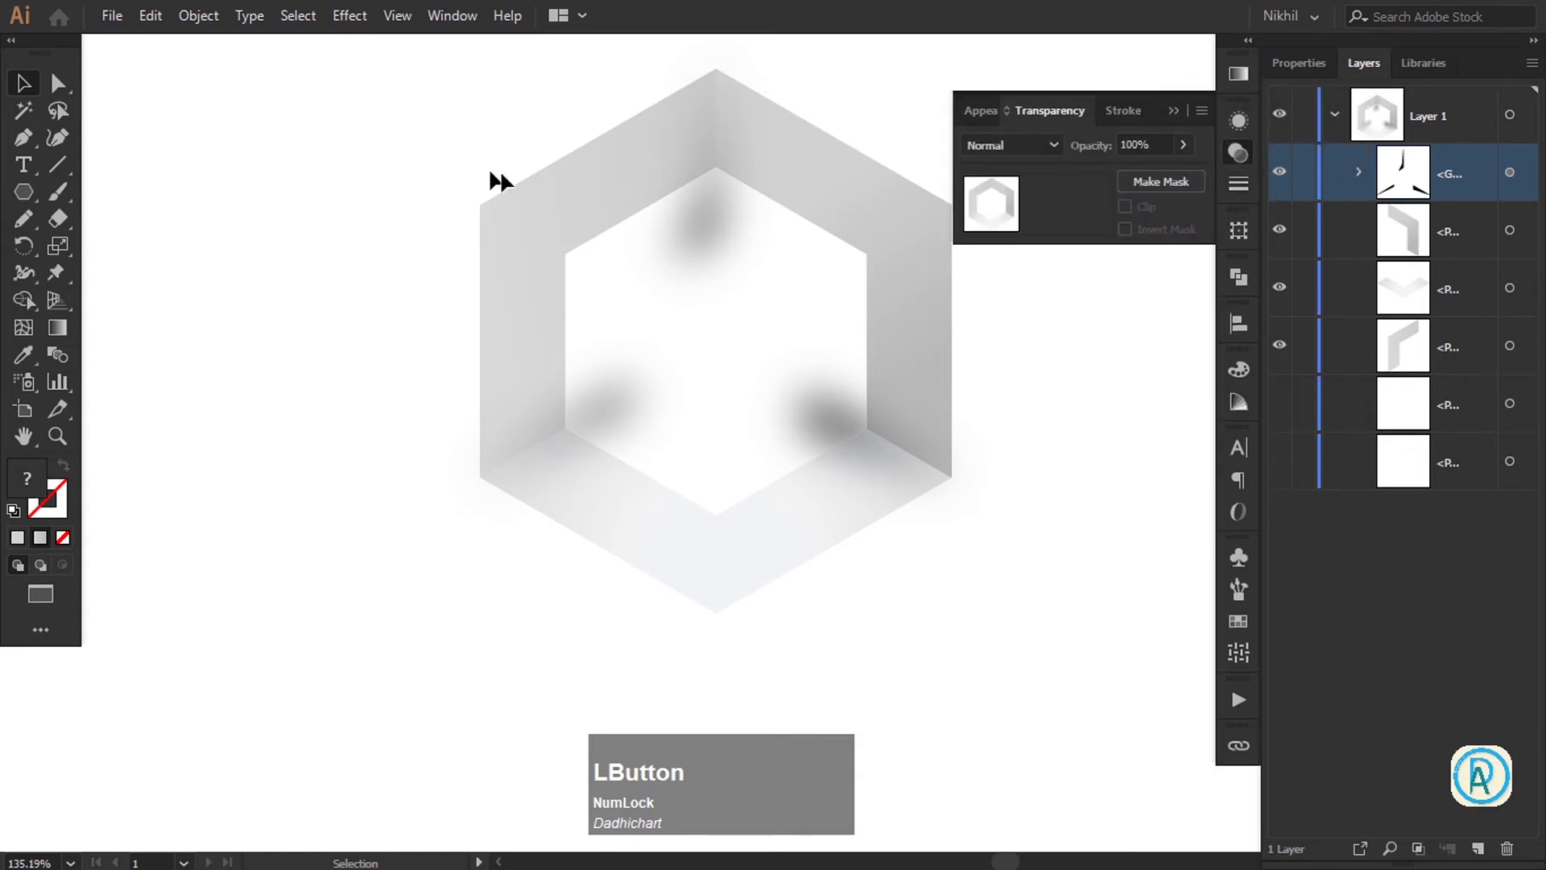
click(815, 188)
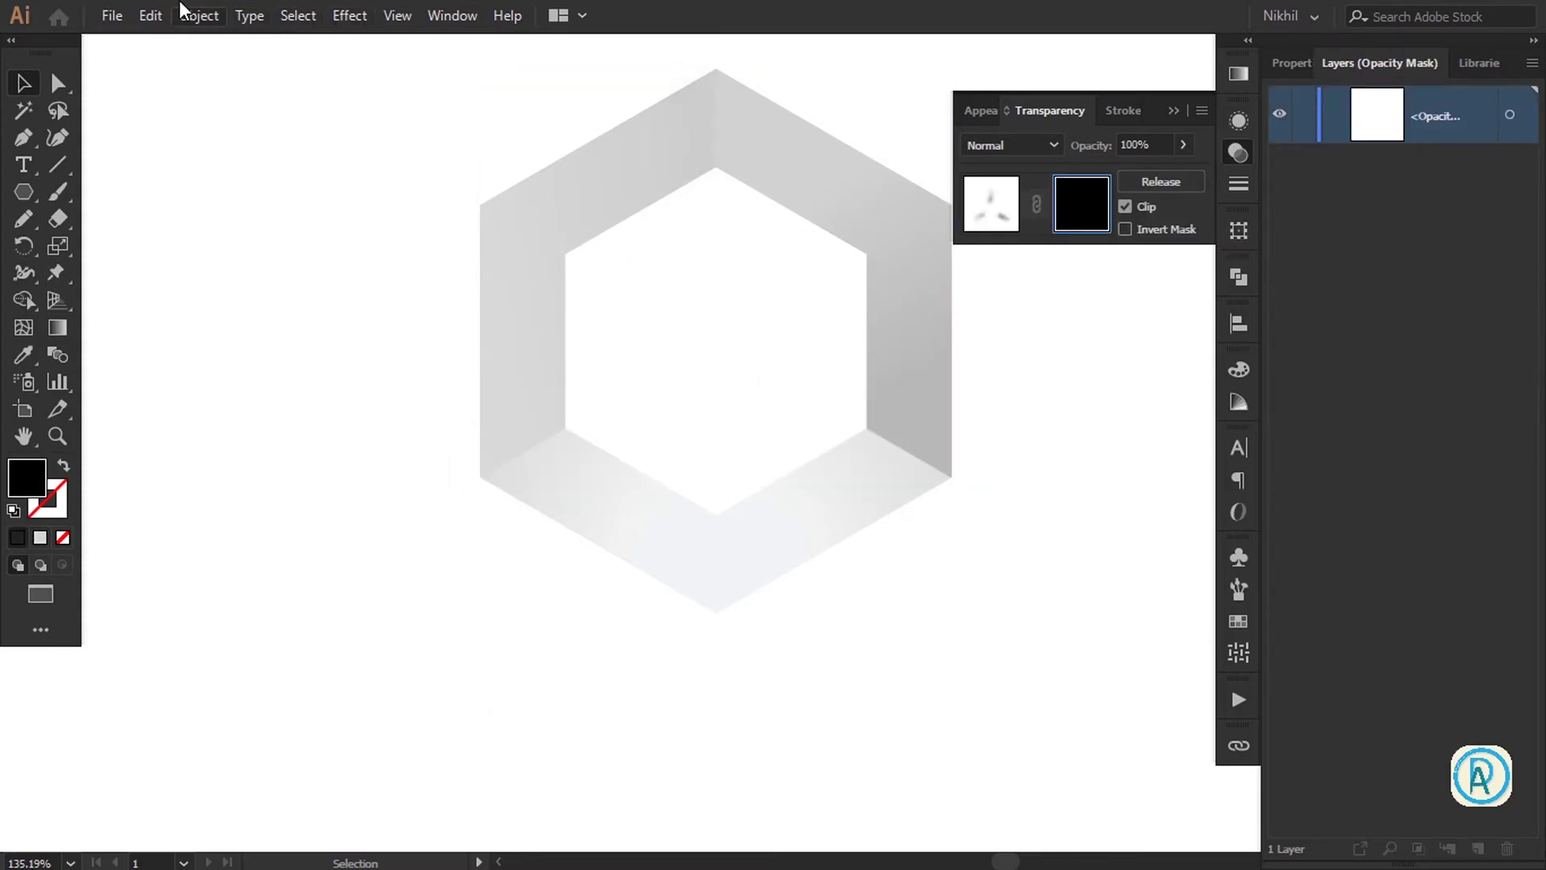
Paste the hexagon in place into the mask, fill it white, and return to the artwork
click(189, 20)
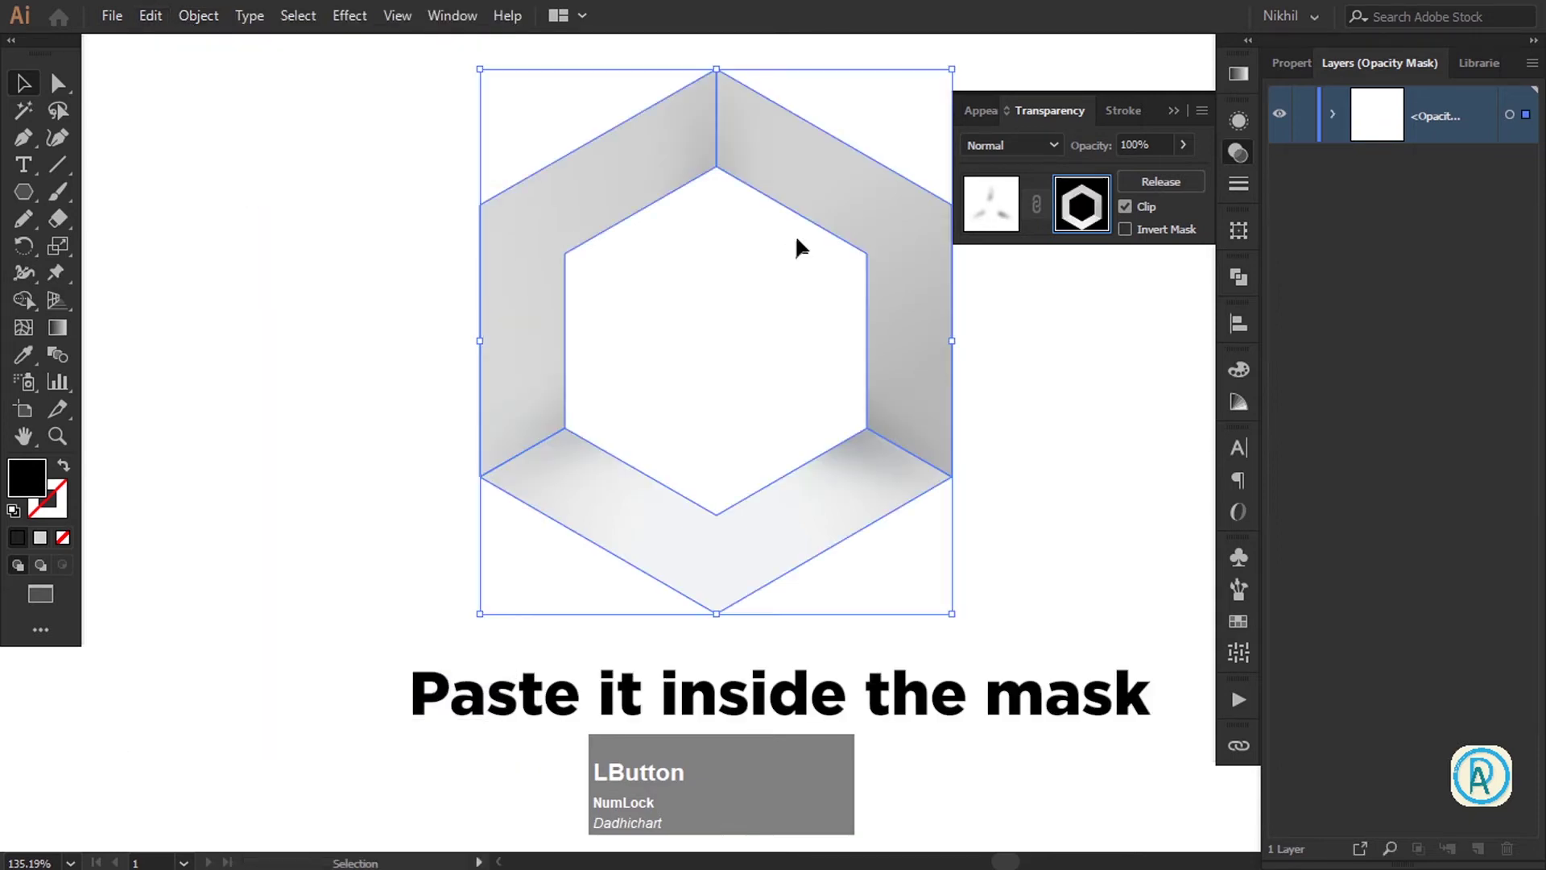
key(Tab)
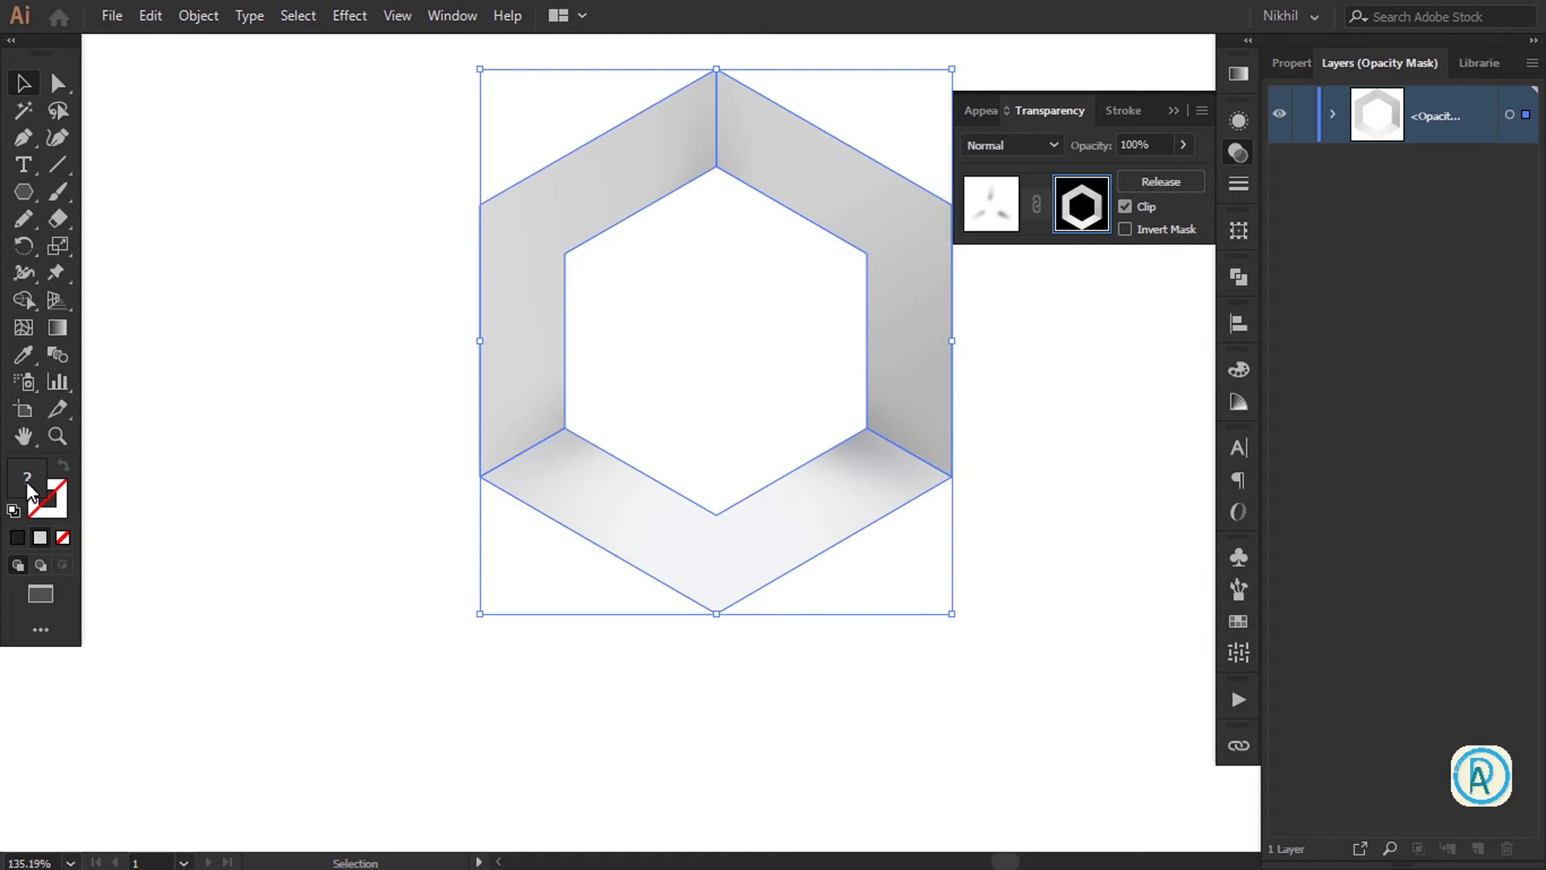
click(33, 490)
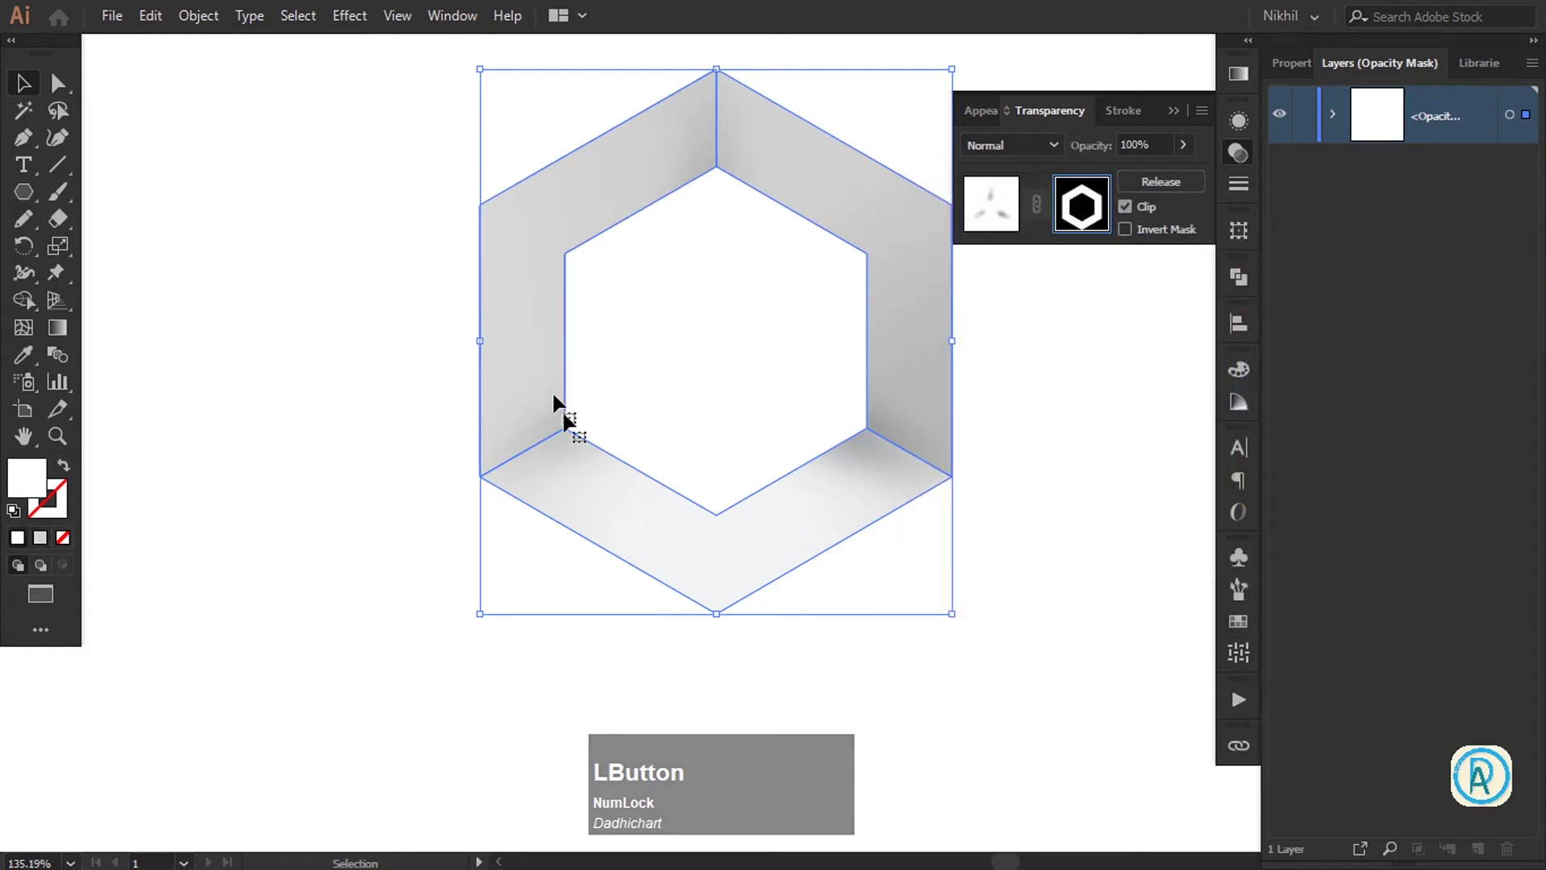
click(1105, 307)
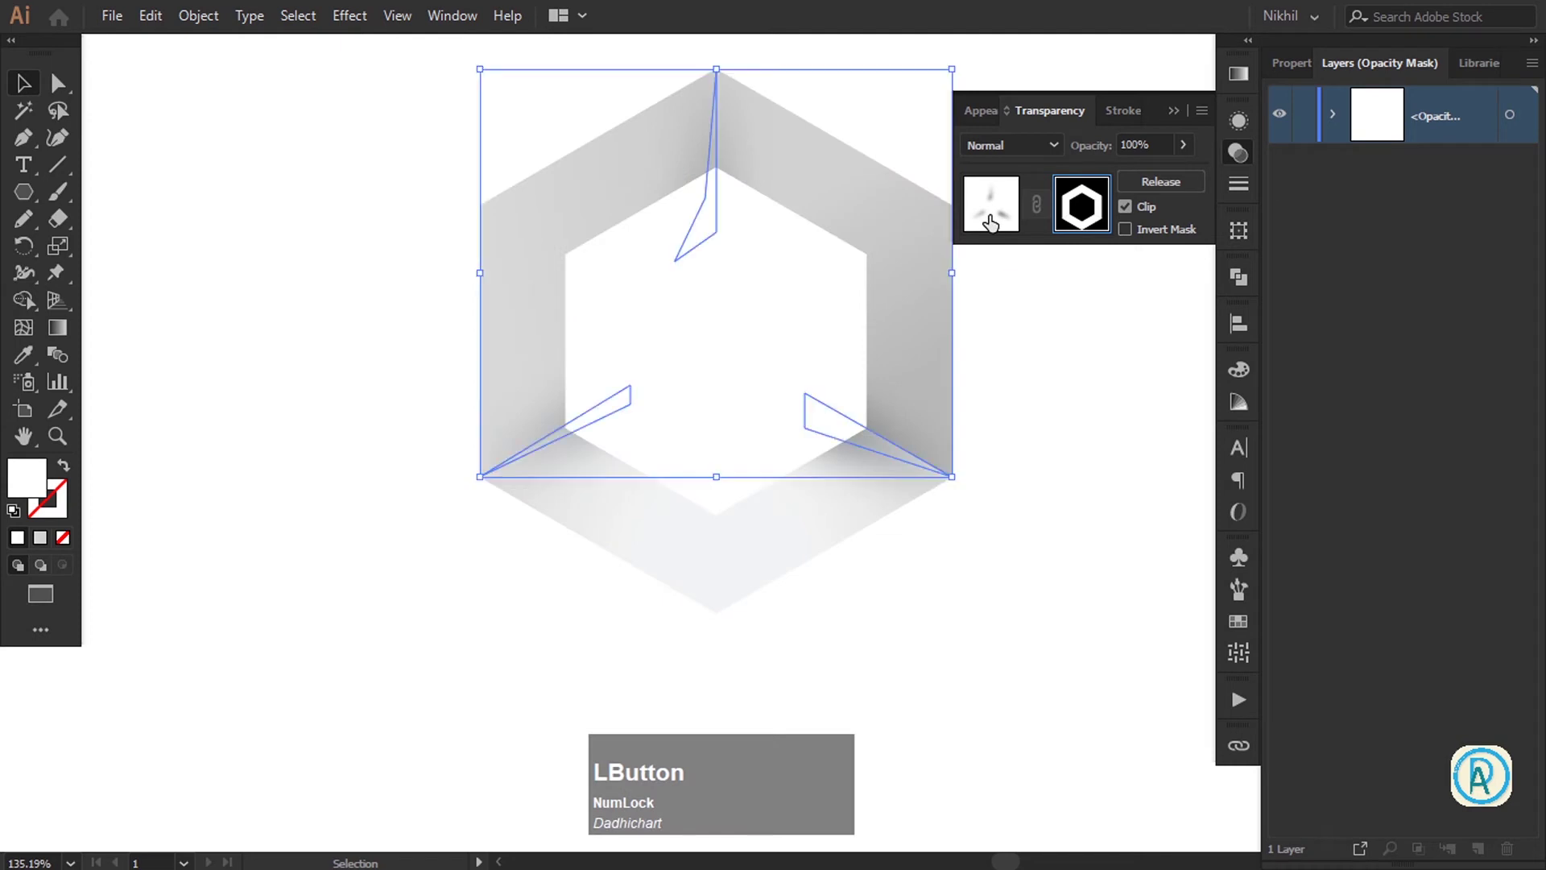
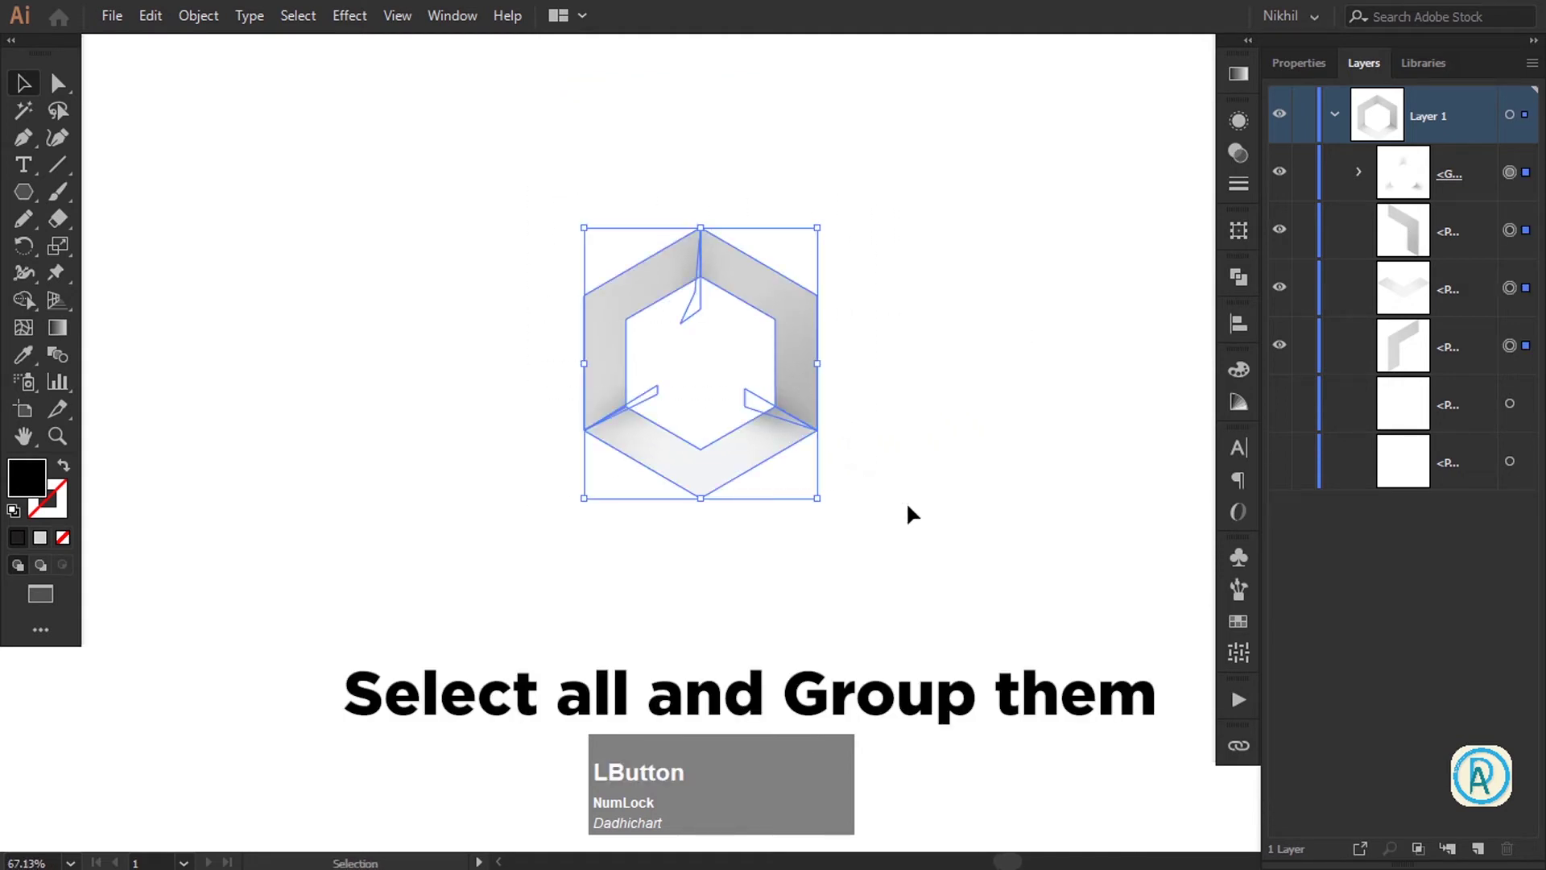
Group the shaded hexagon logo and drag offset copies into an interlocking cluster
right_click(757, 305)
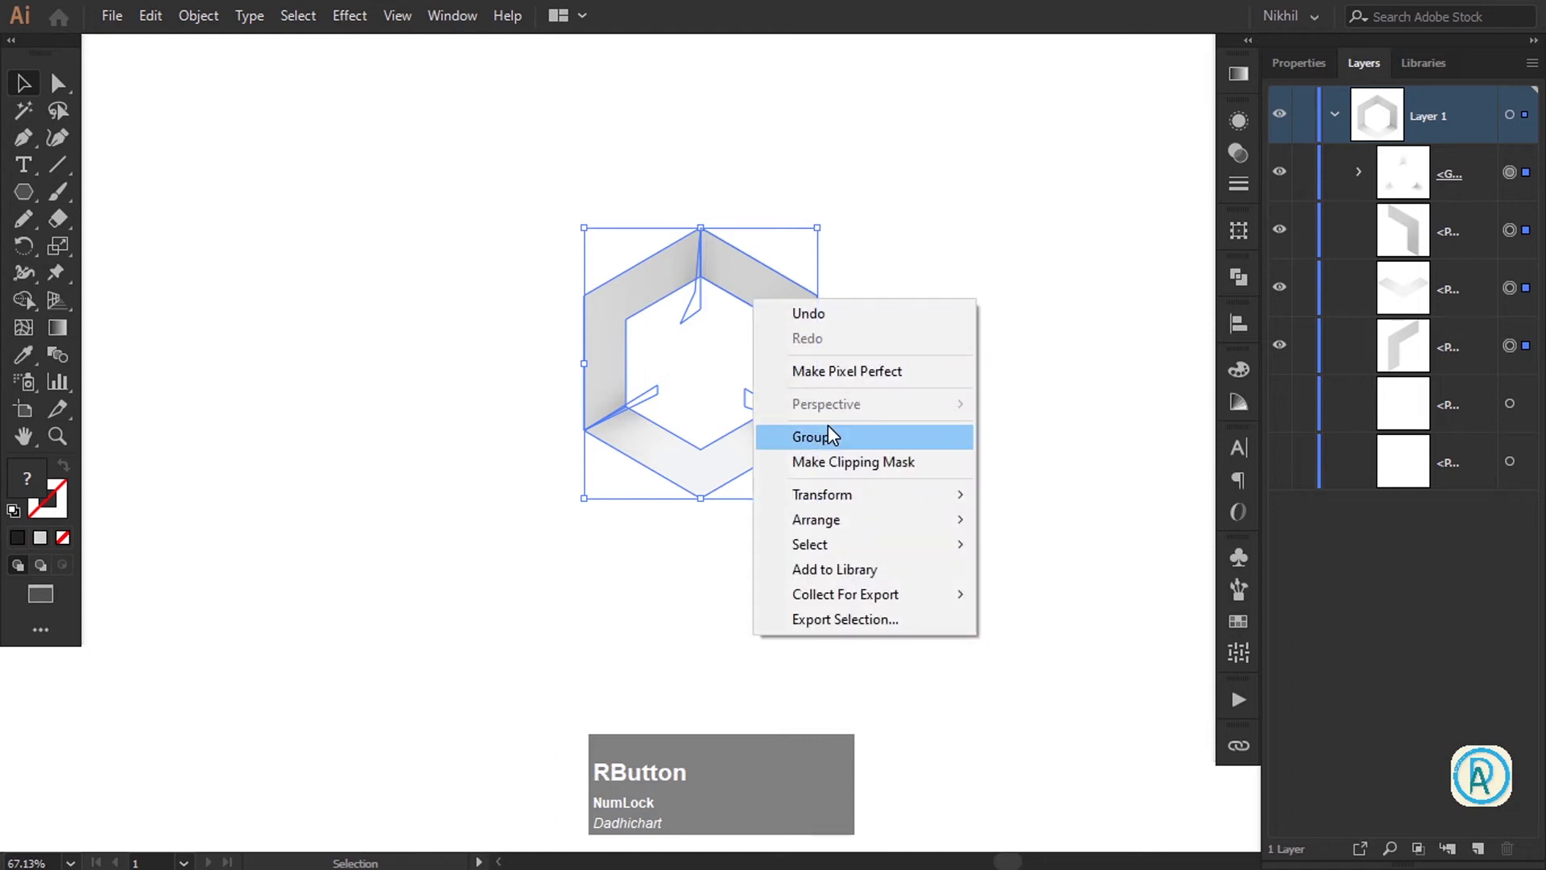
key(super+KP_Add)
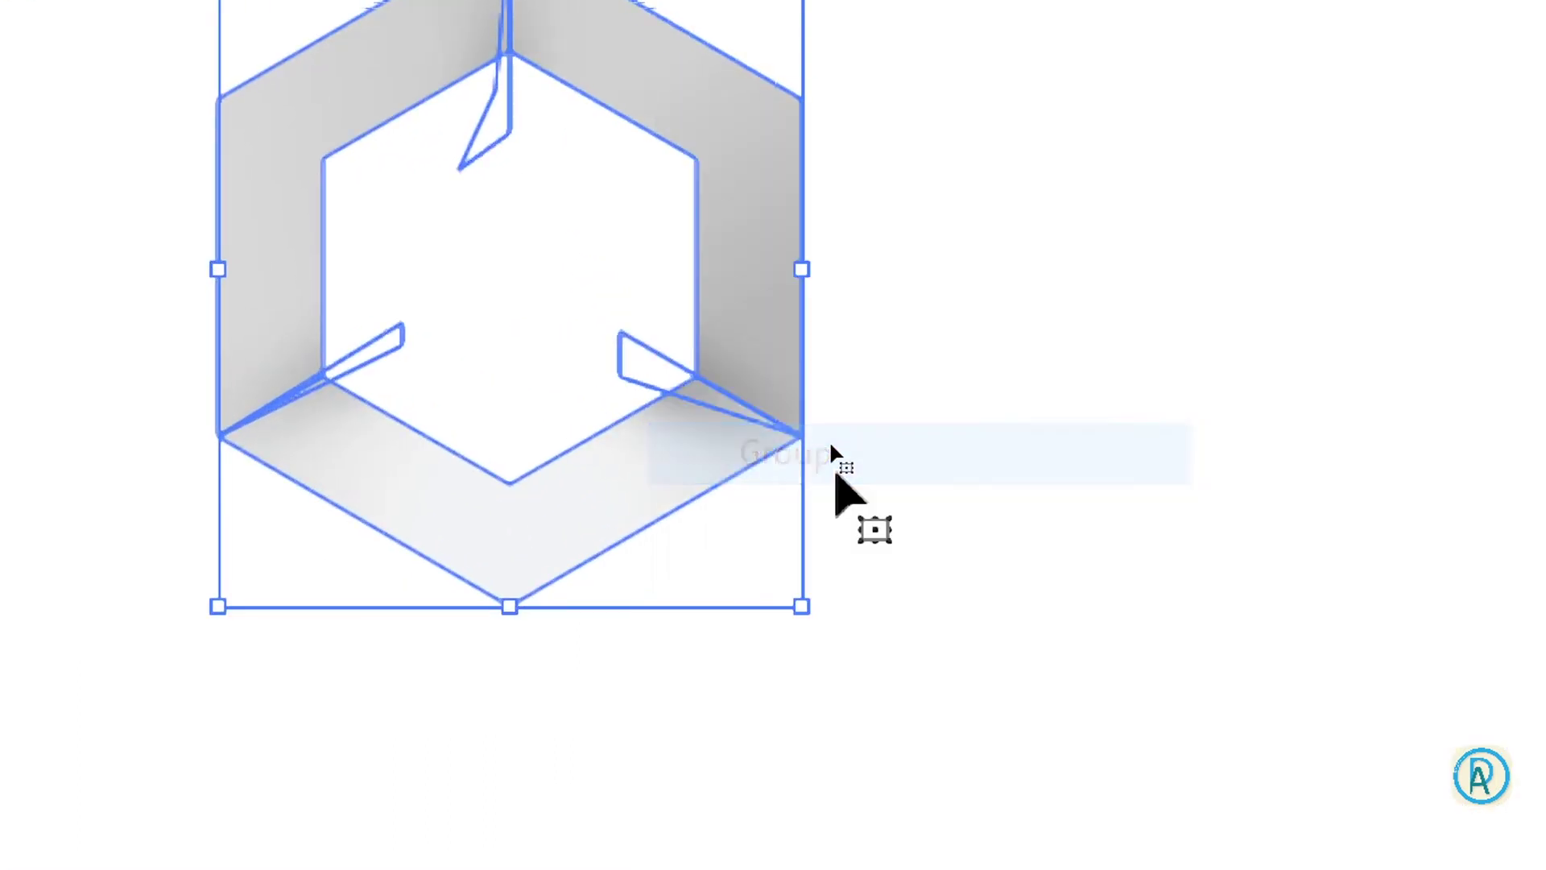
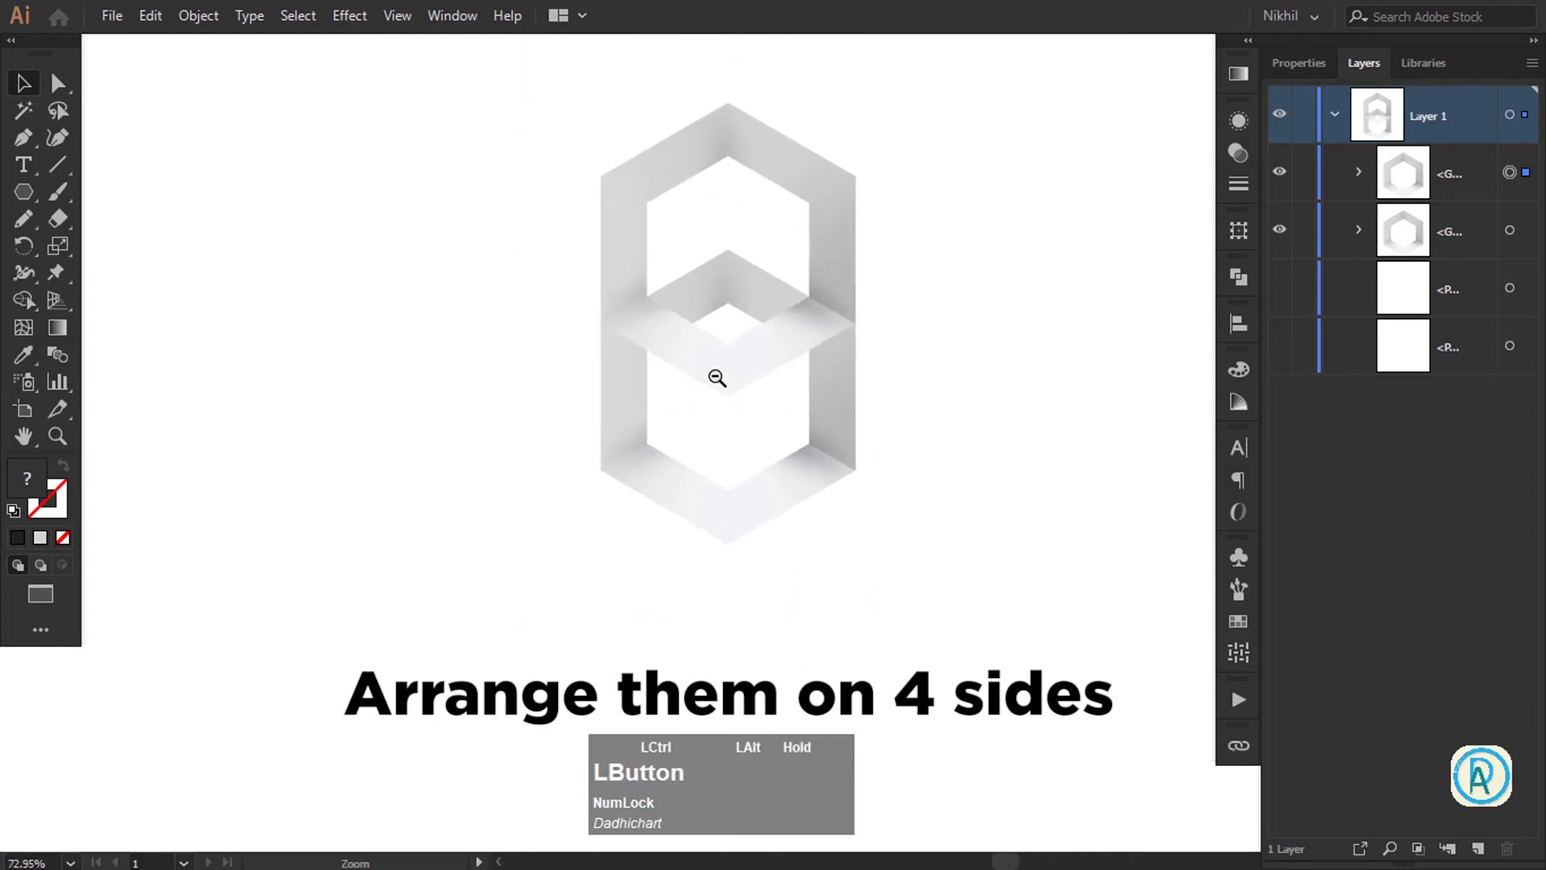
click(741, 275)
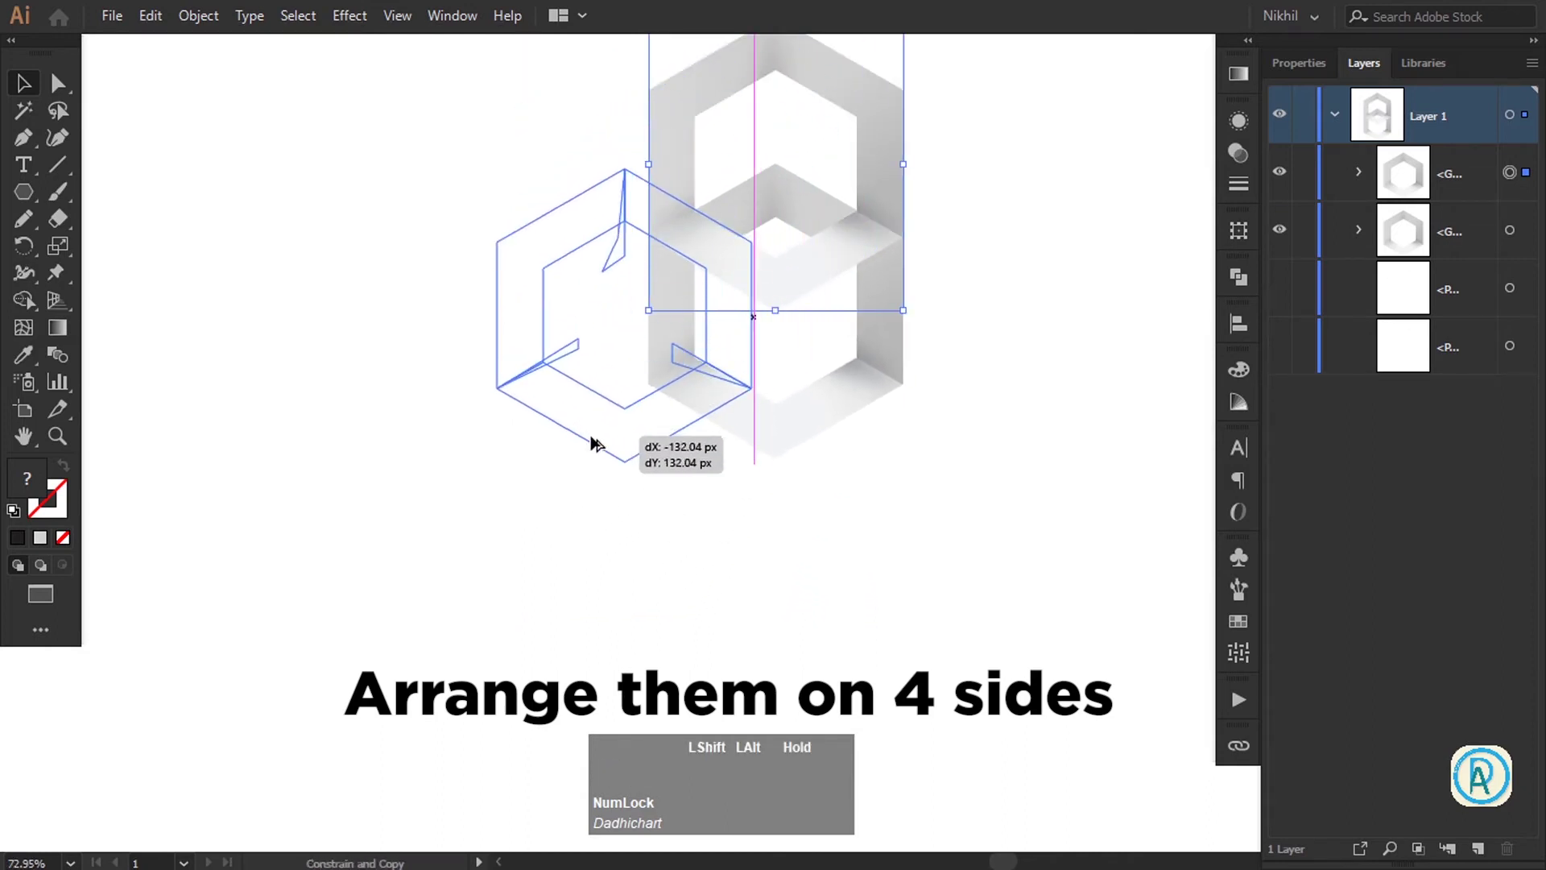
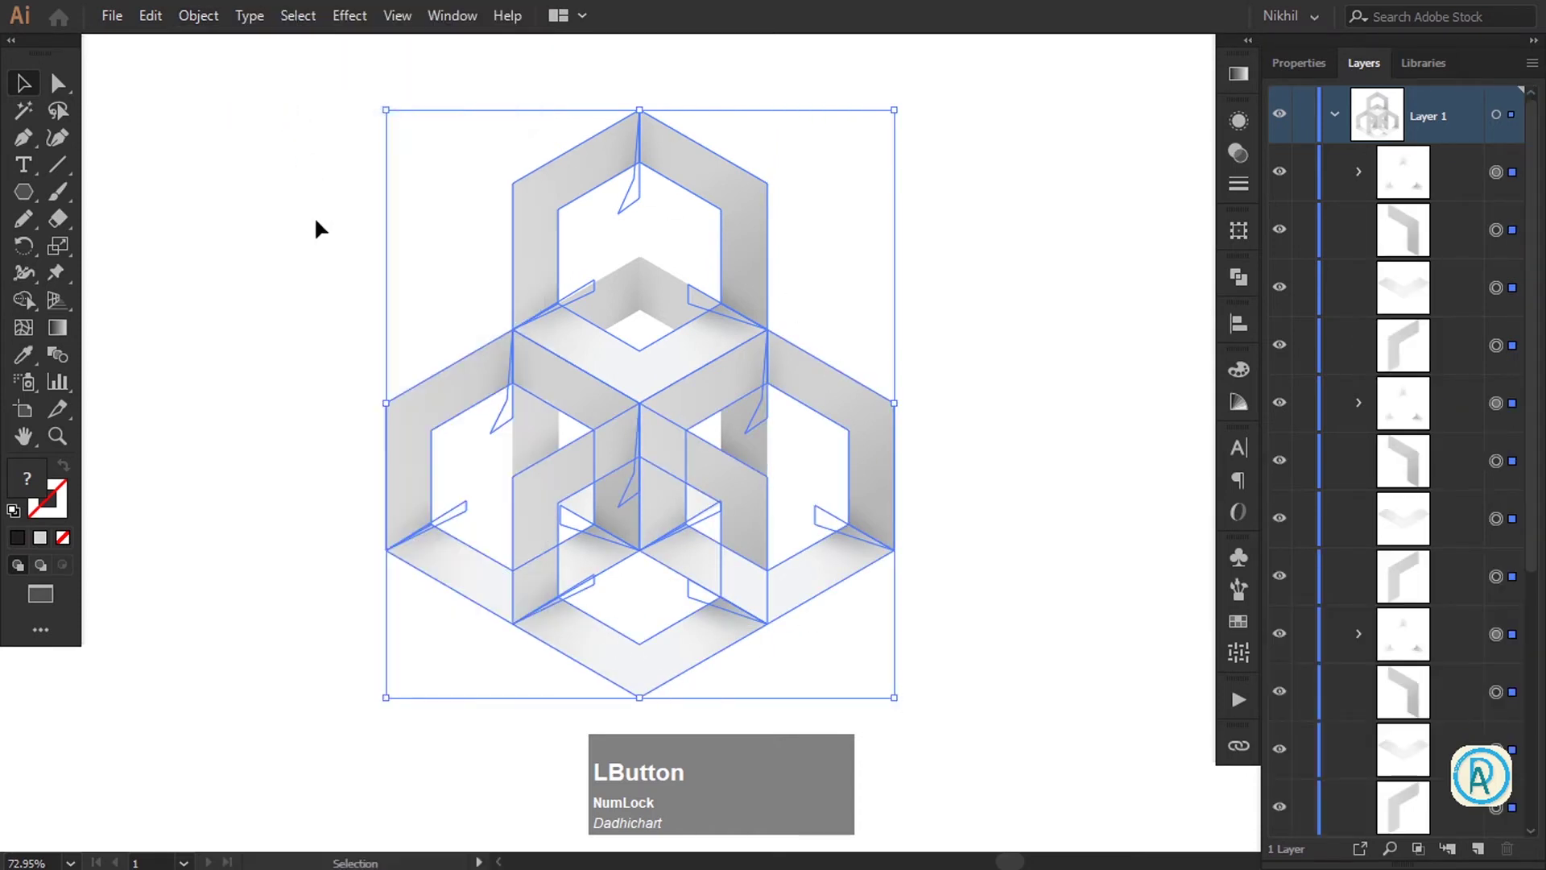
Delete each surplus overlapping face and shadow so the copies leave one hollow isometric cube
key(Delete)
click(678, 159)
key(Delete)
click(658, 159)
key(Delete)
click(884, 431)
key(Delete)
click(870, 537)
key(Delete)
click(858, 556)
key(Delete)
click(723, 632)
key(Delete)
click(755, 584)
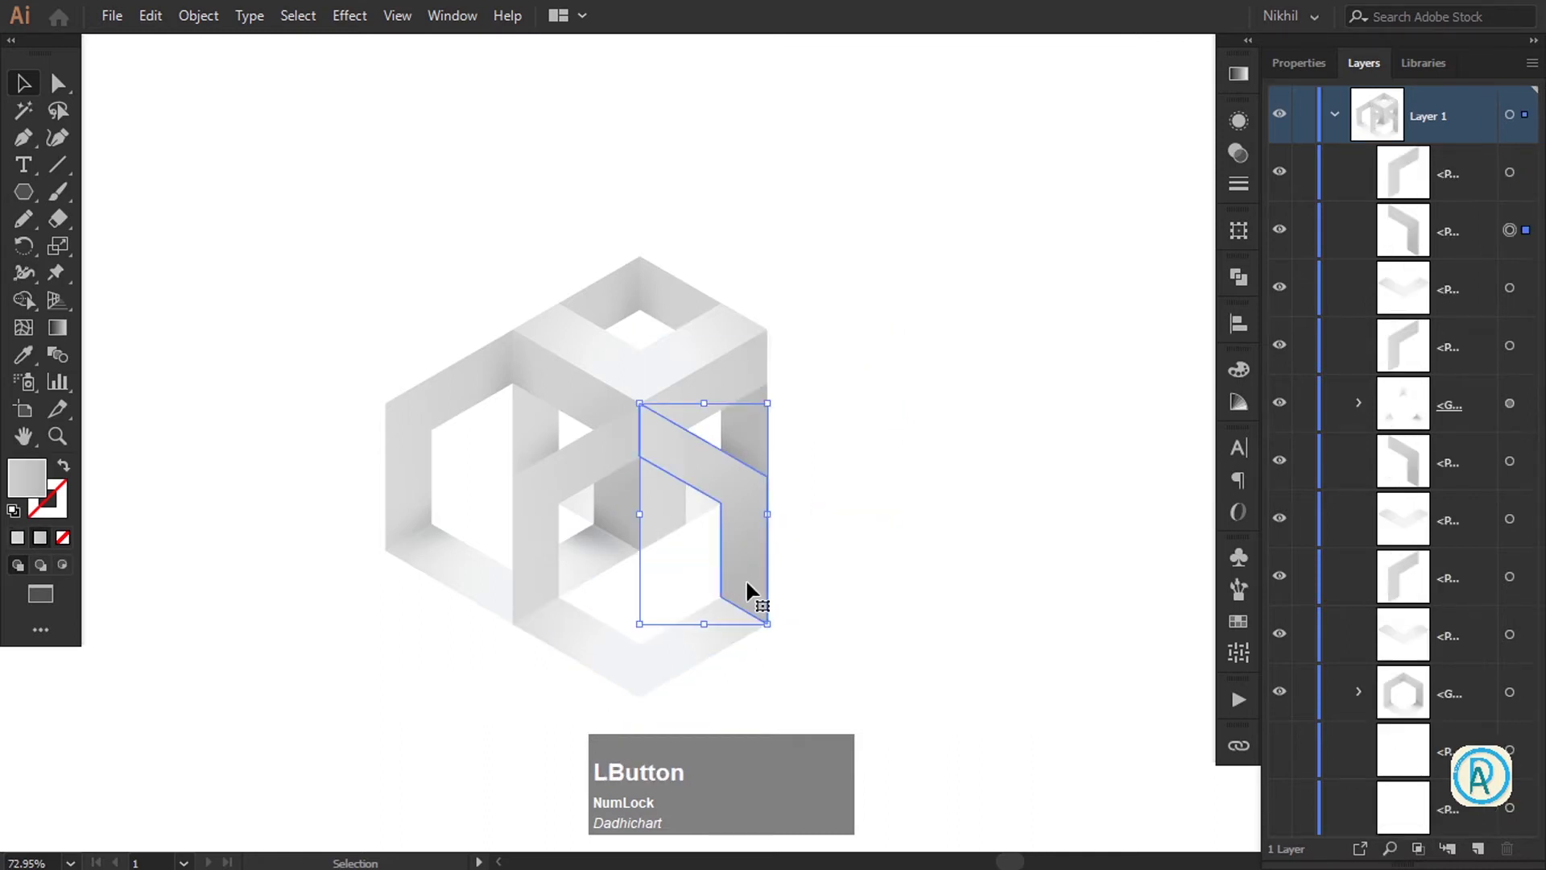
key(Delete)
click(574, 618)
key(Delete)
click(528, 568)
key(Delete)
click(476, 568)
key(Delete)
click(412, 520)
key(Delete)
click(406, 506)
key(Delete)
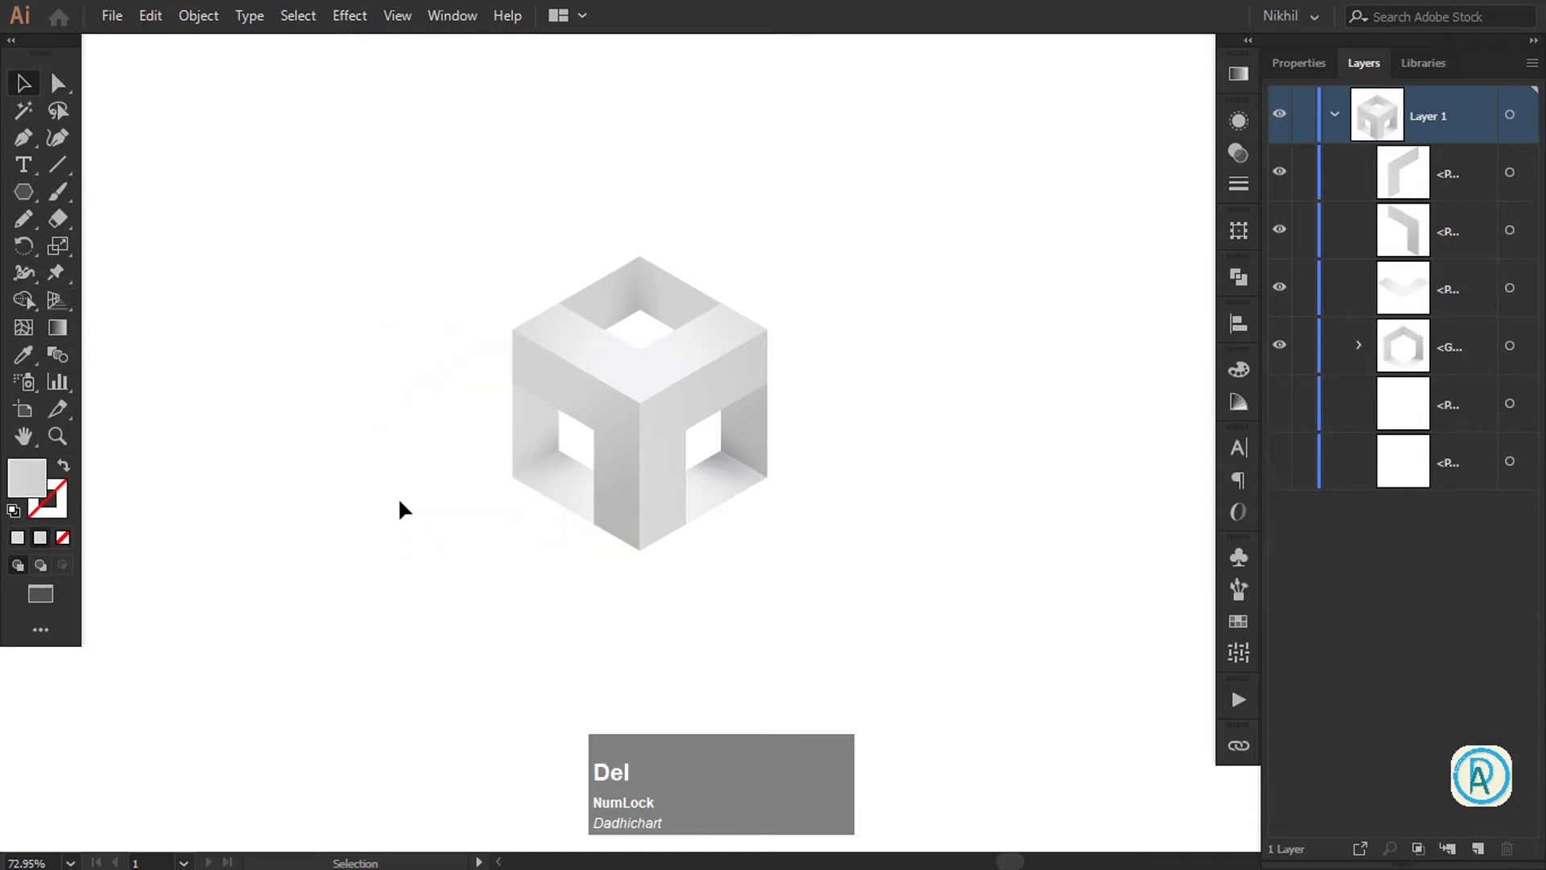
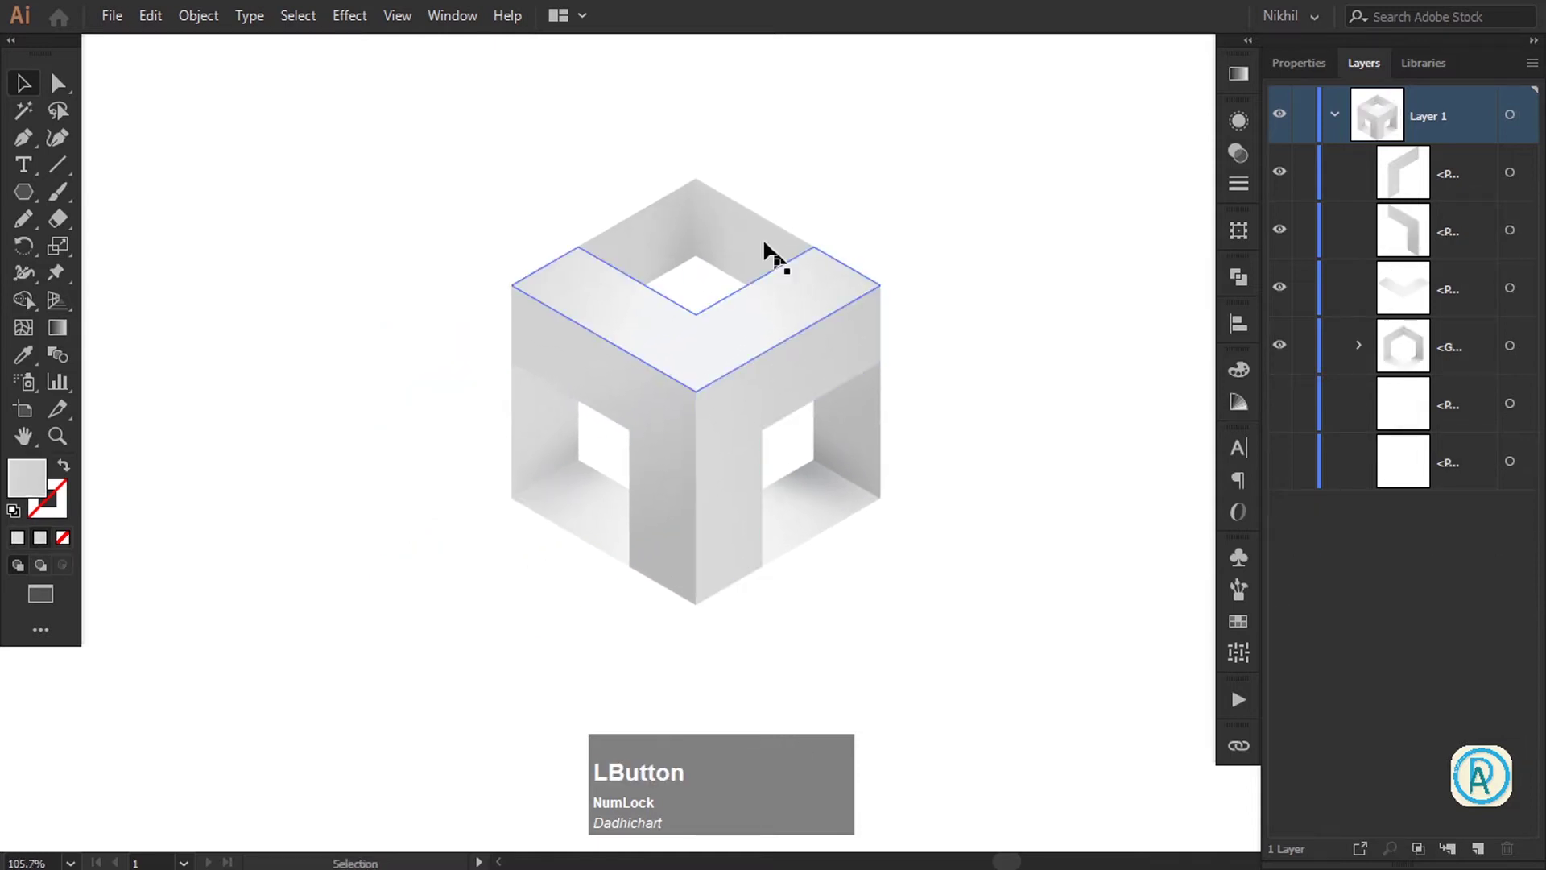
Select the cube's top and front face pieces and group them into one Y-shaped object
key(Tab)
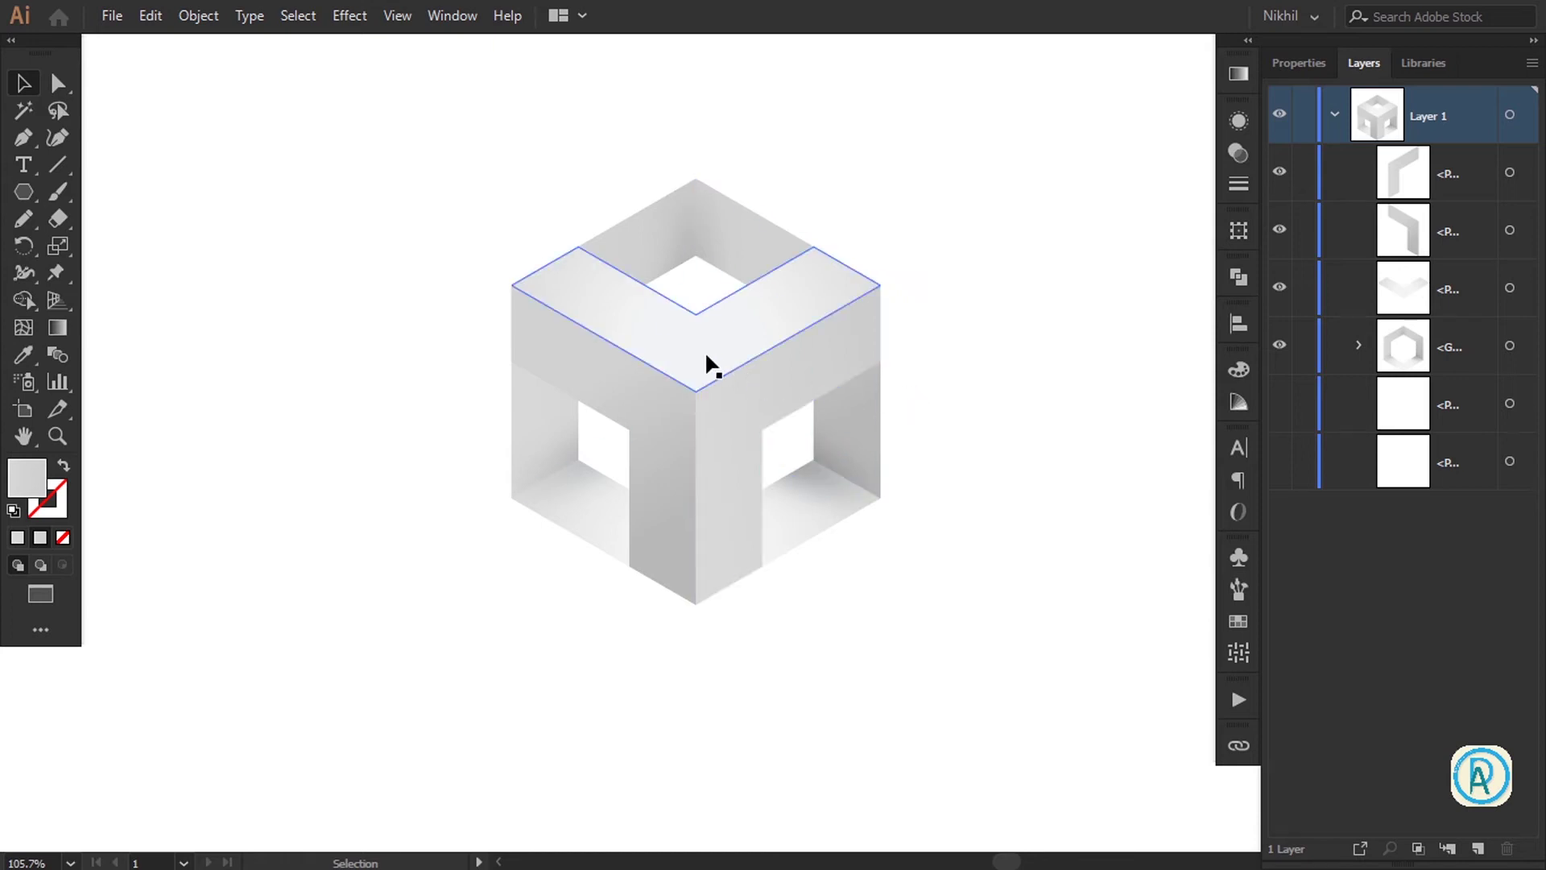
click(715, 356)
click(725, 427)
right_click(694, 383)
click(734, 524)
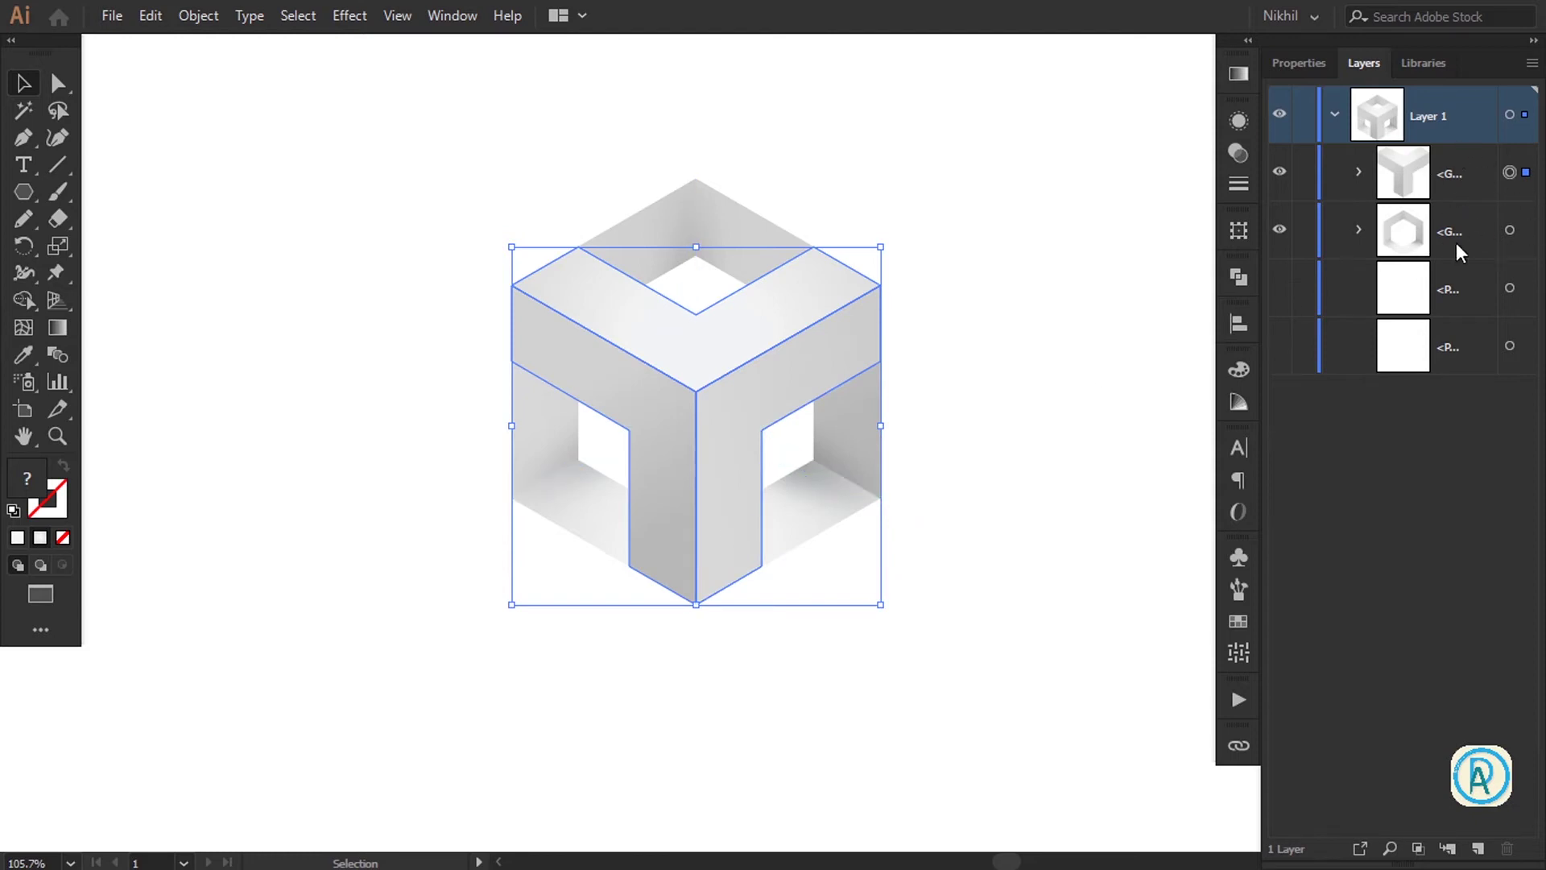
key(super+Num_Lock)
key(KP_Add)
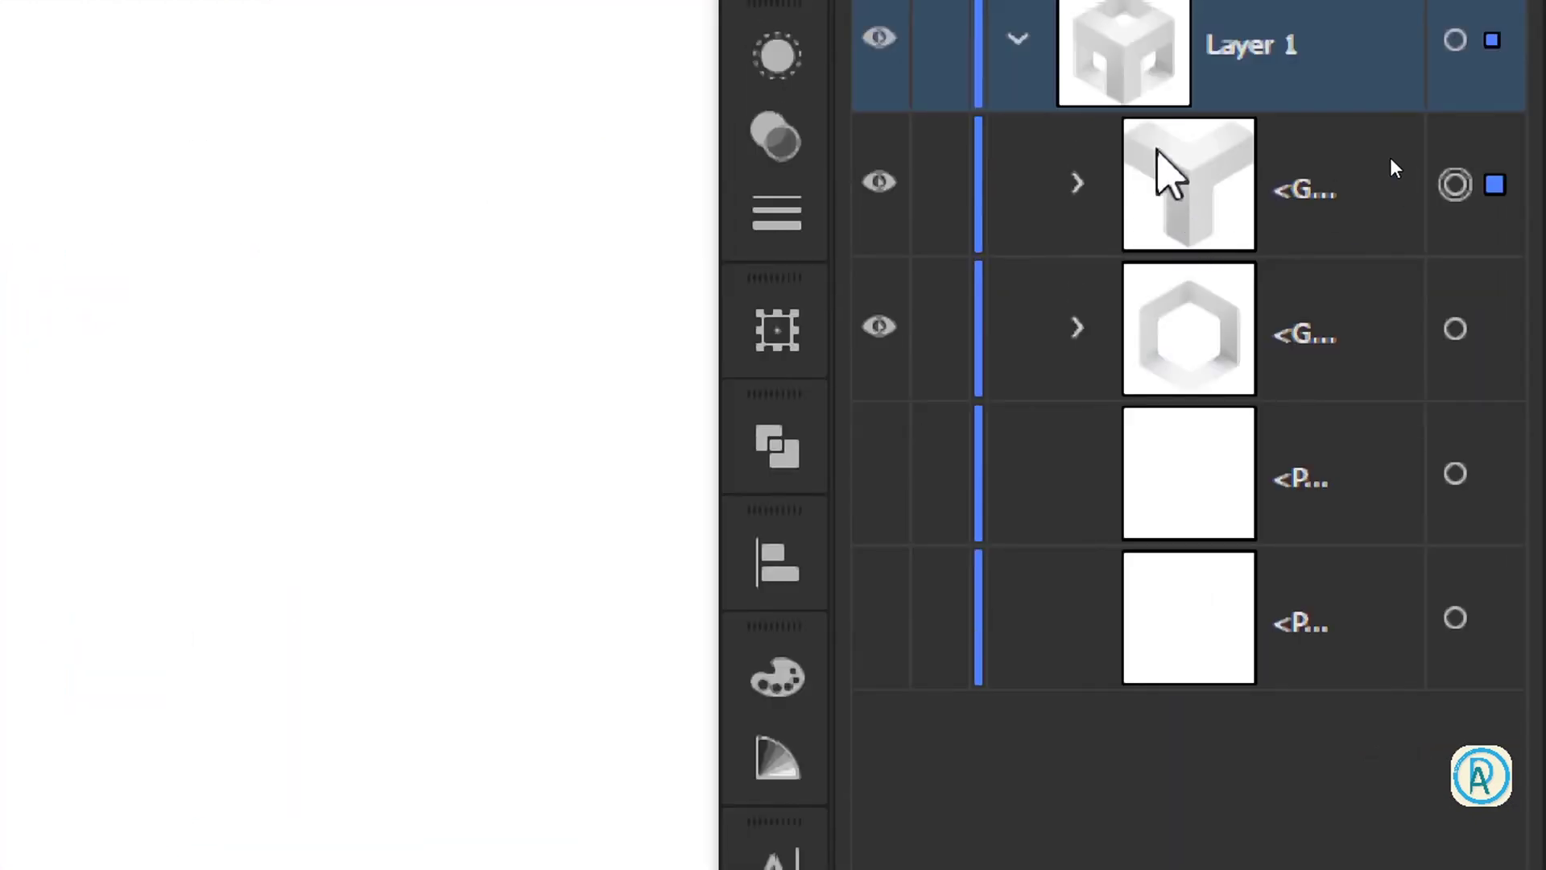
key(super+KP_Subtract)
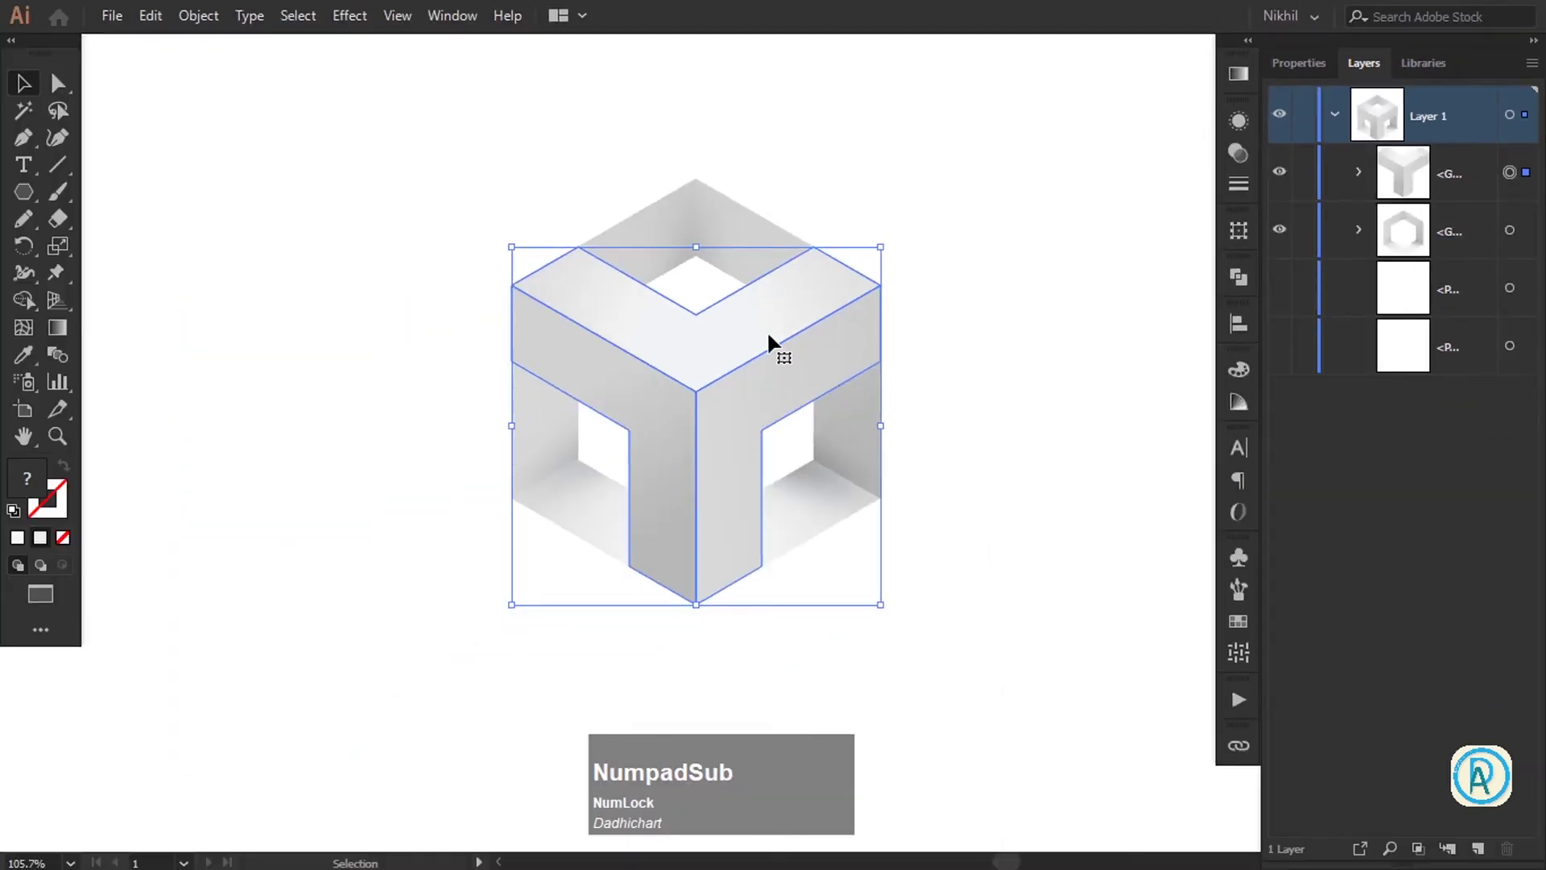
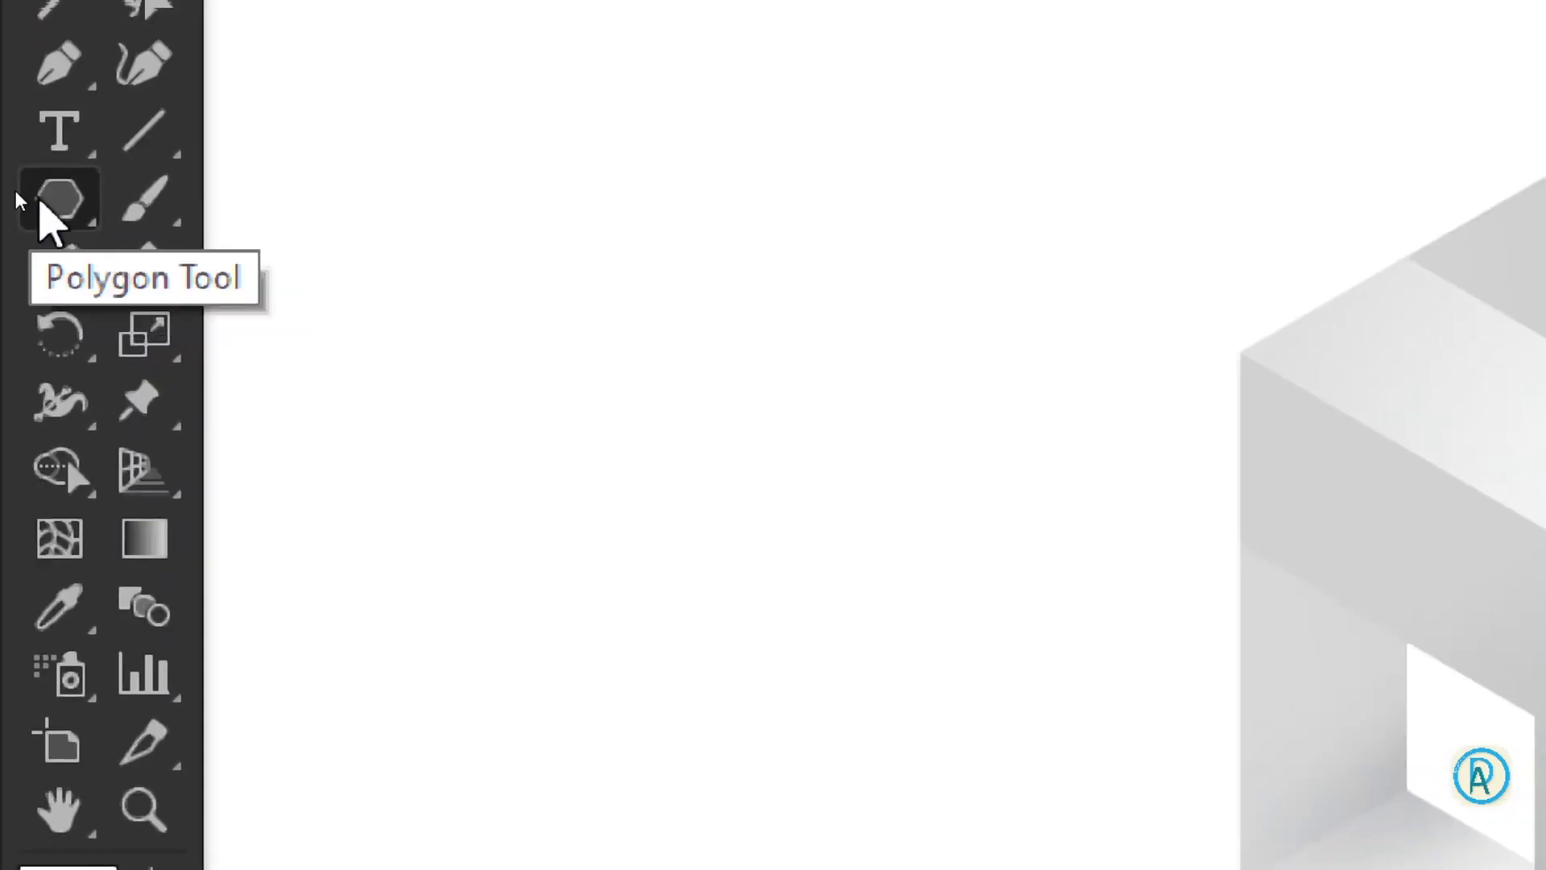
Draw a white 6-sided polygon of 100 px radius over the cube and rotate it point-up
key(super+KP_Subtract)
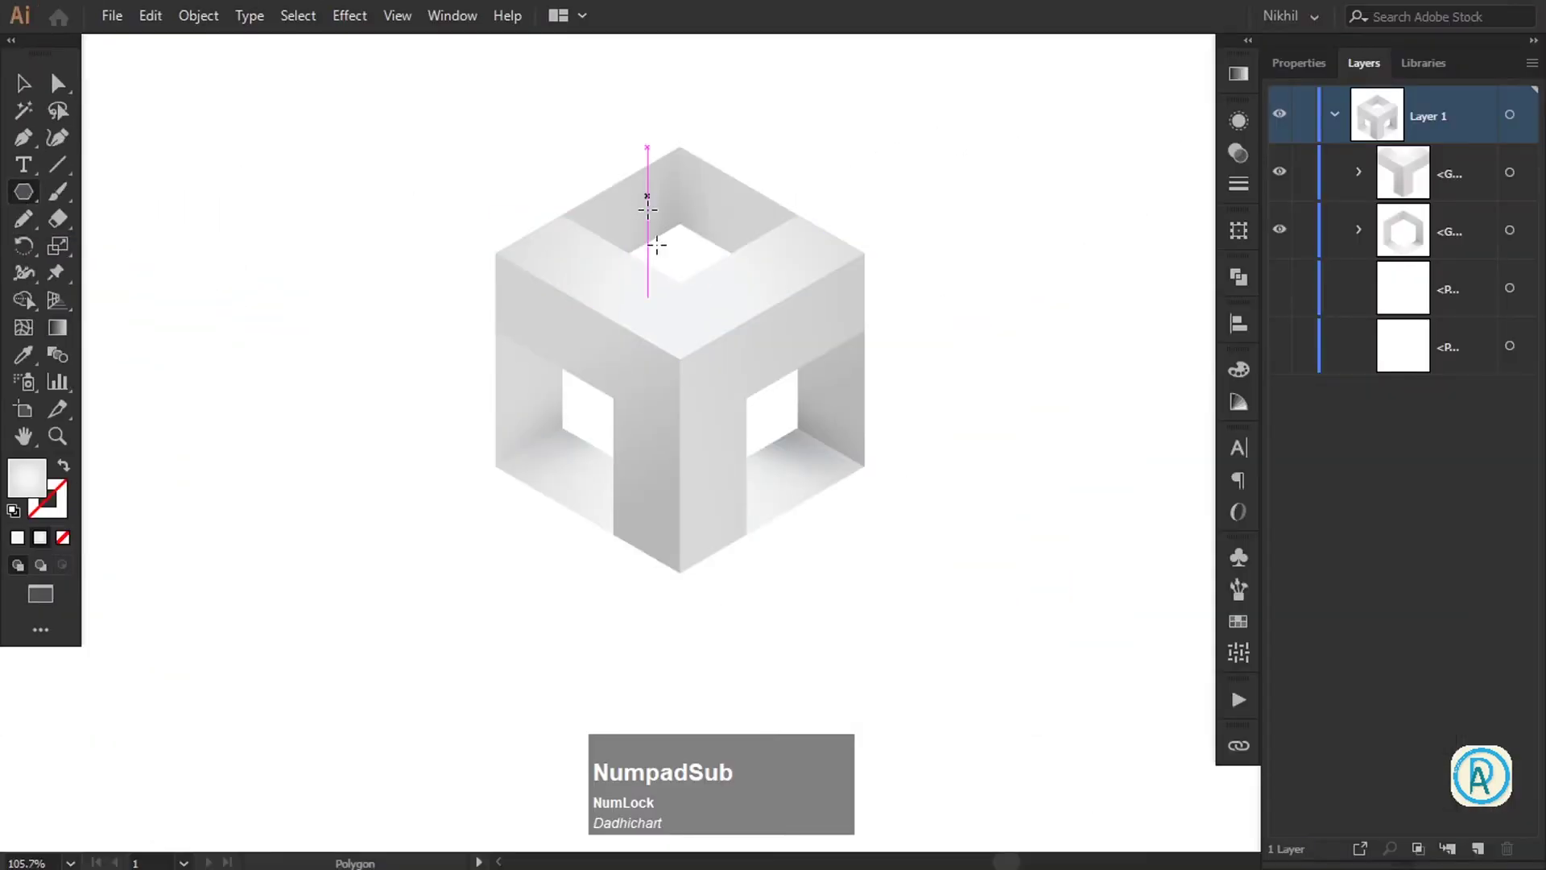
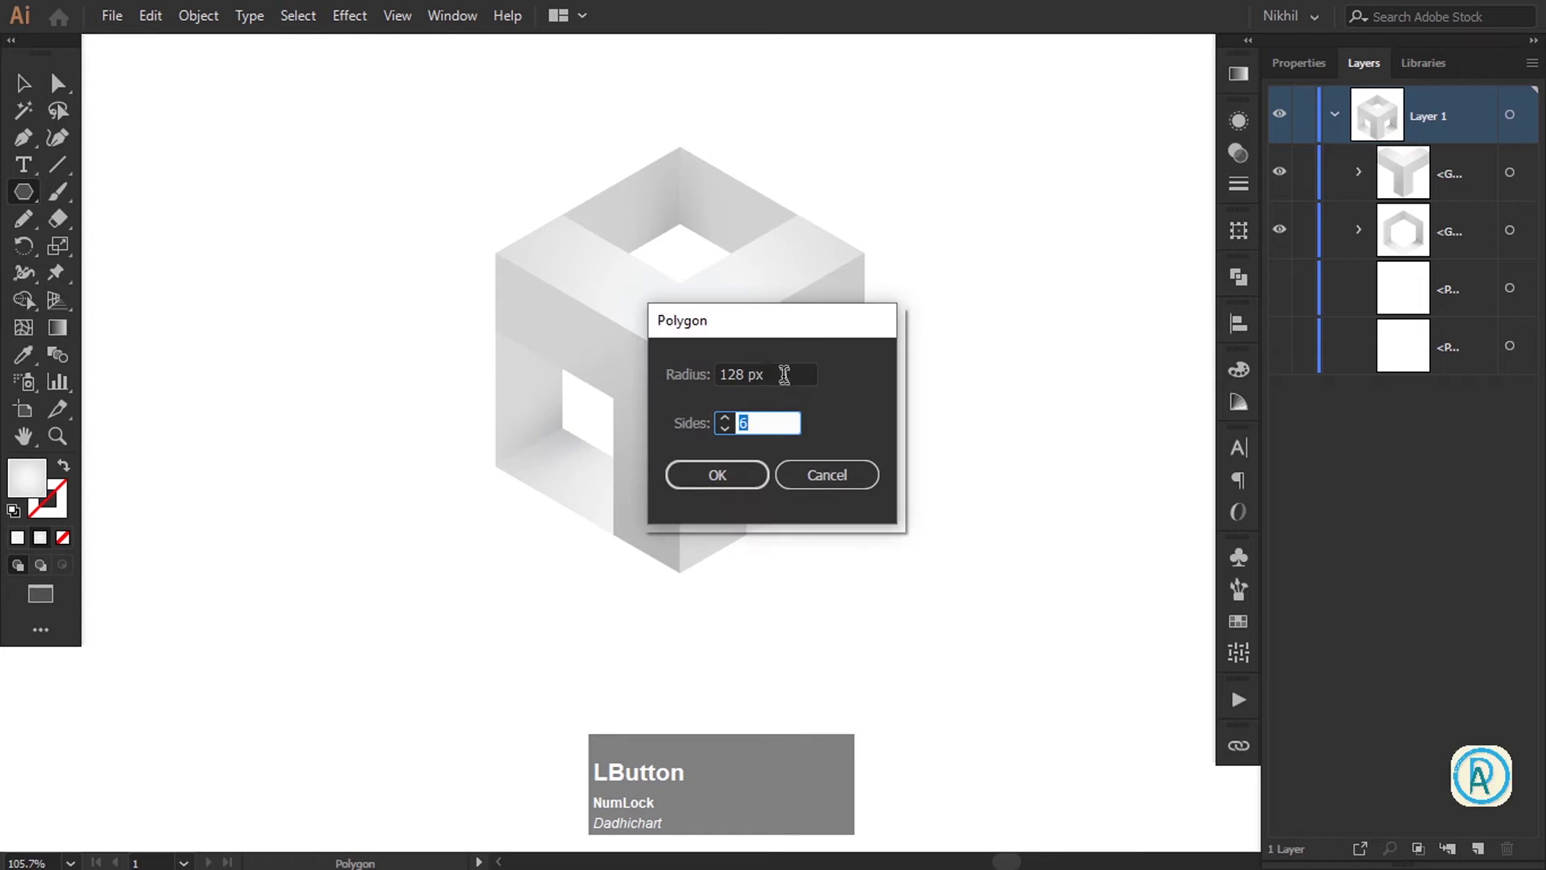
key(KP_1)
key(KP_0)
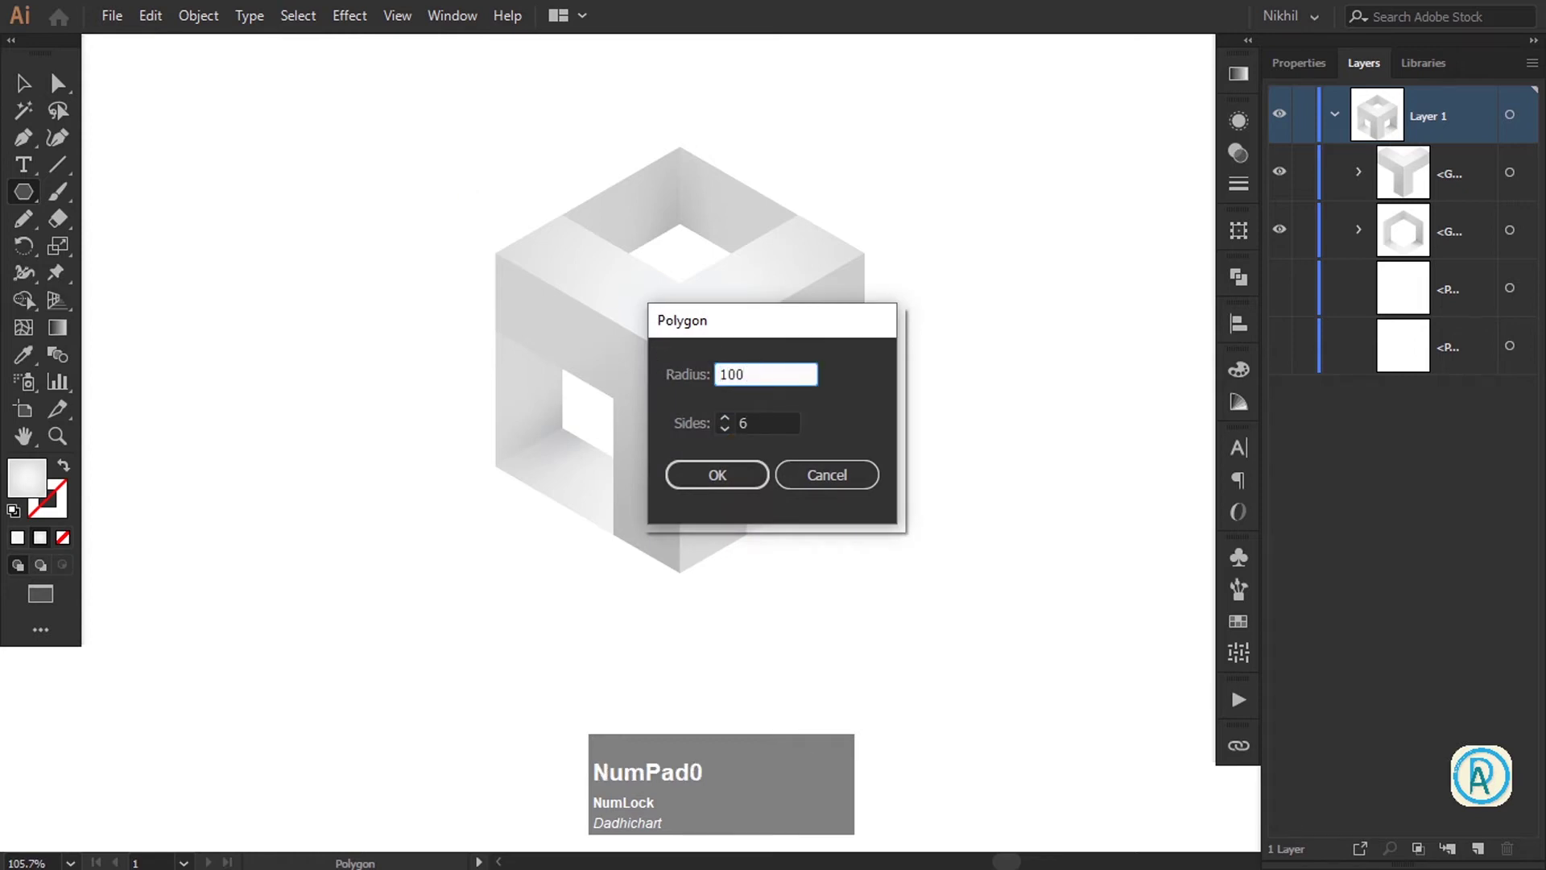
click(750, 477)
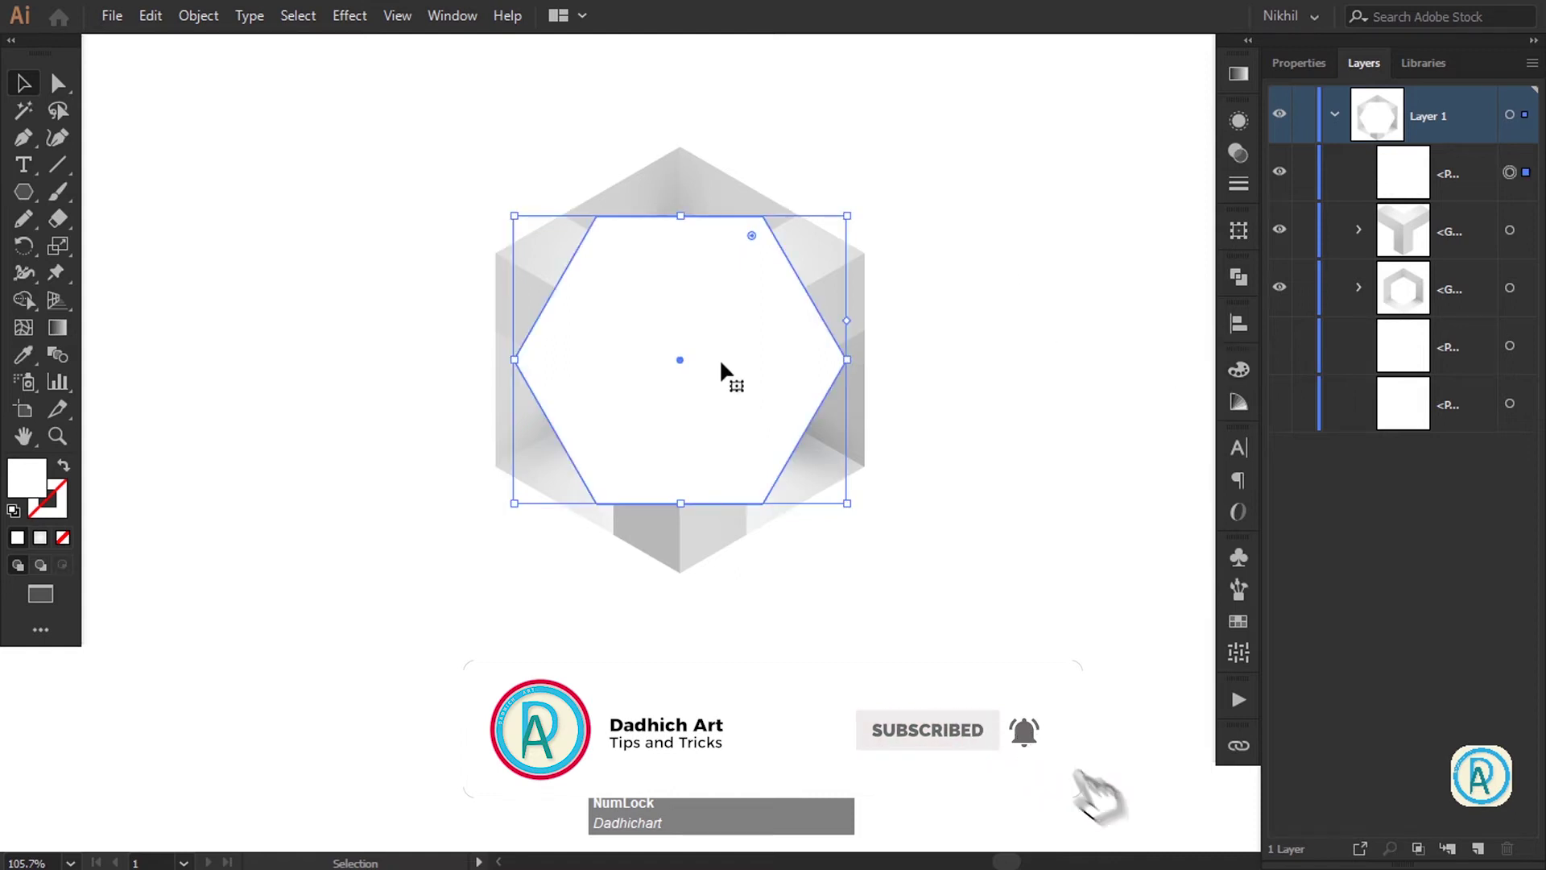
click(807, 279)
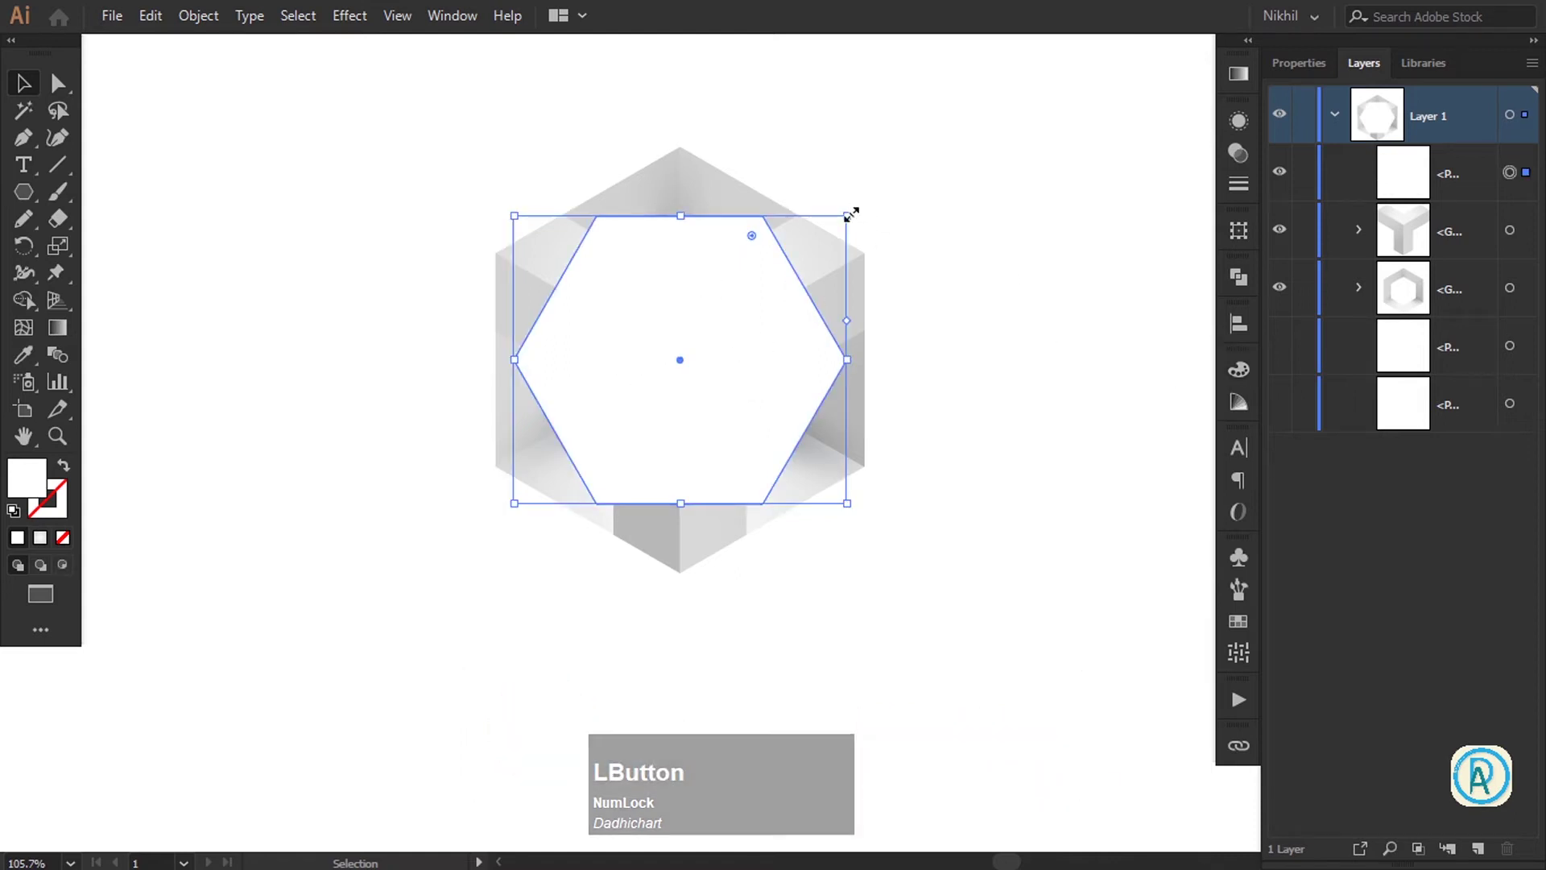
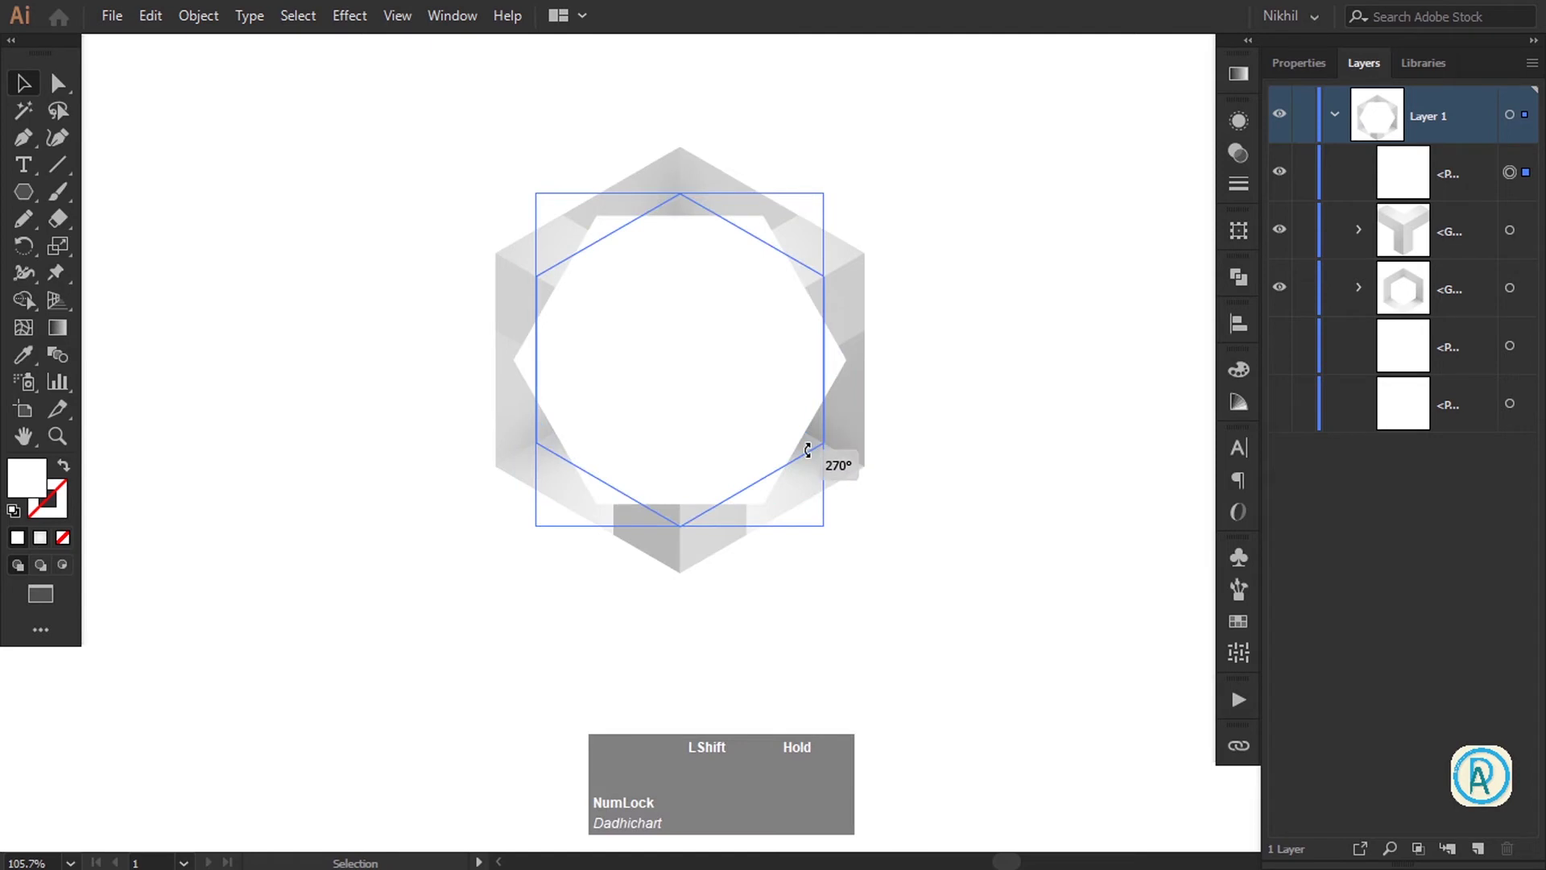
click(954, 292)
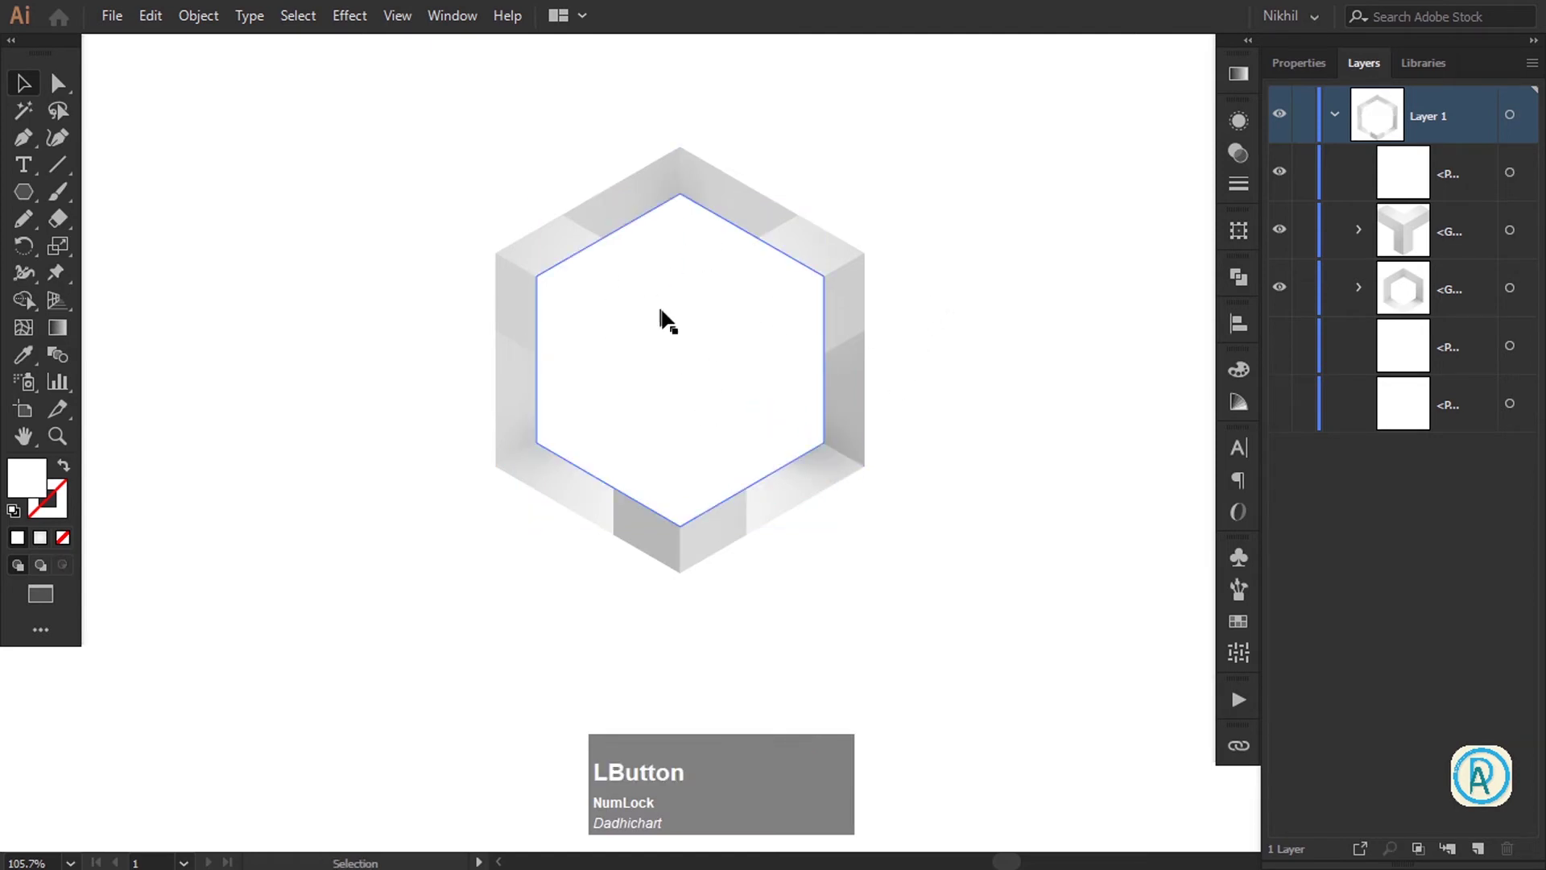
Cut the hexagon, paste it into the cube group's opacity mask, and send the group below the frame
right_click(673, 330)
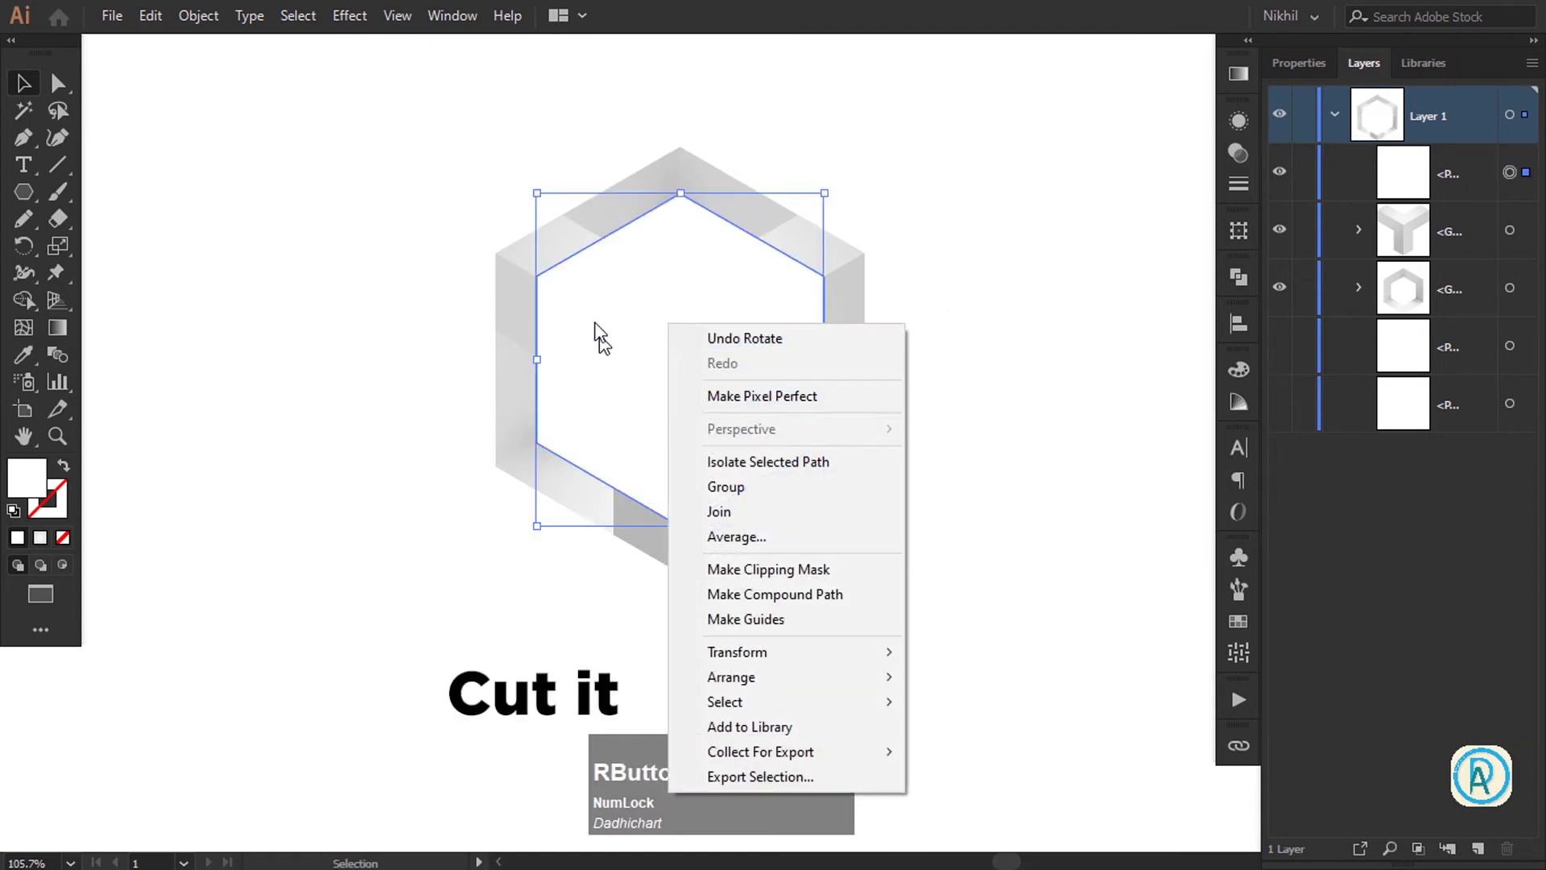
click(153, 27)
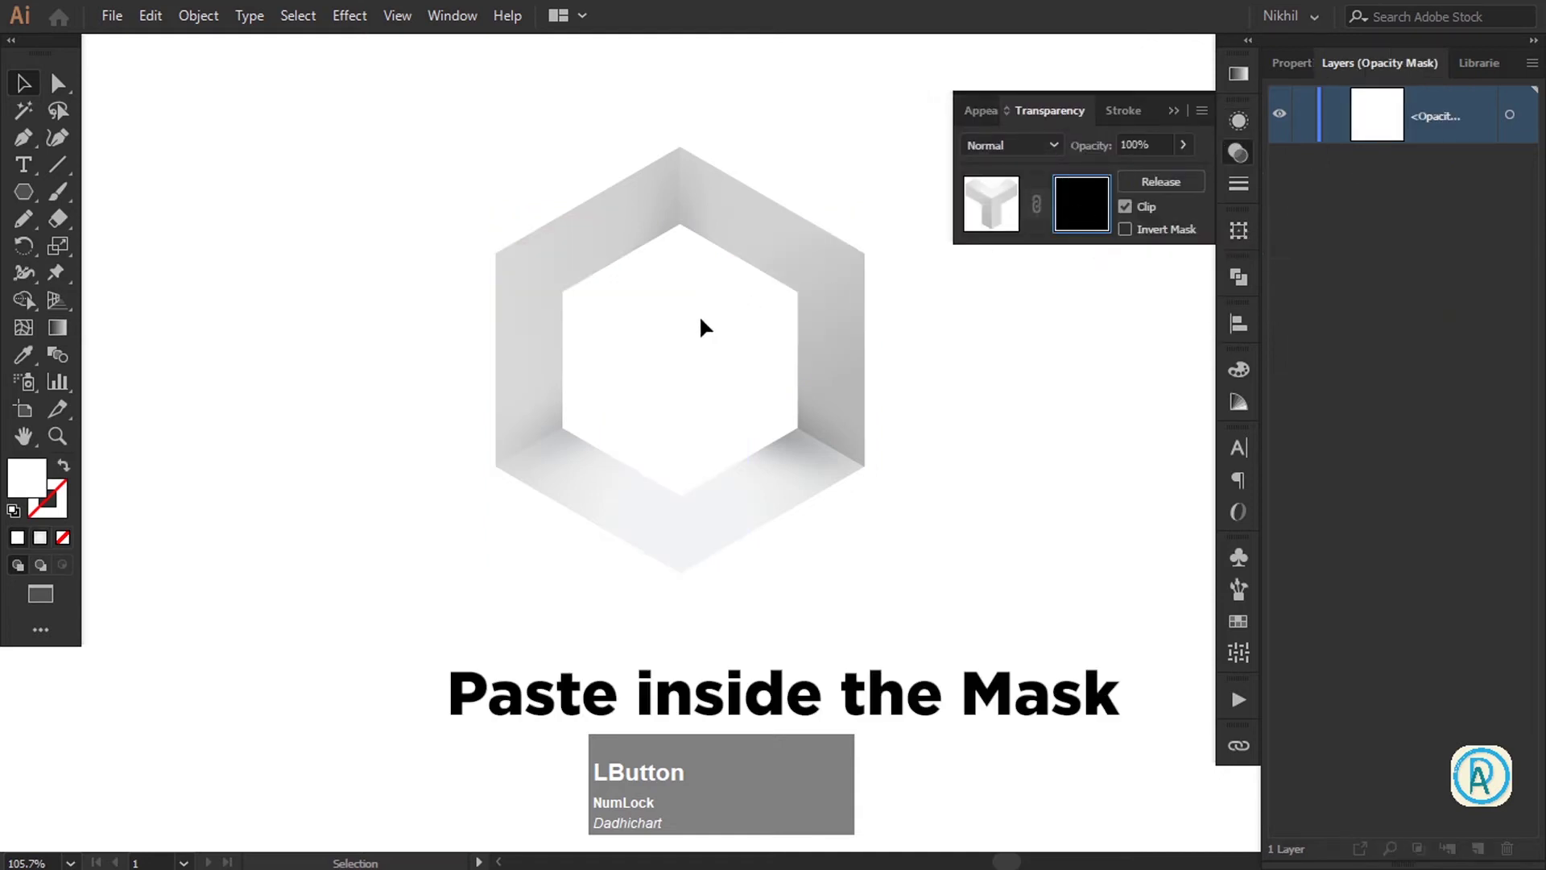
click(181, 24)
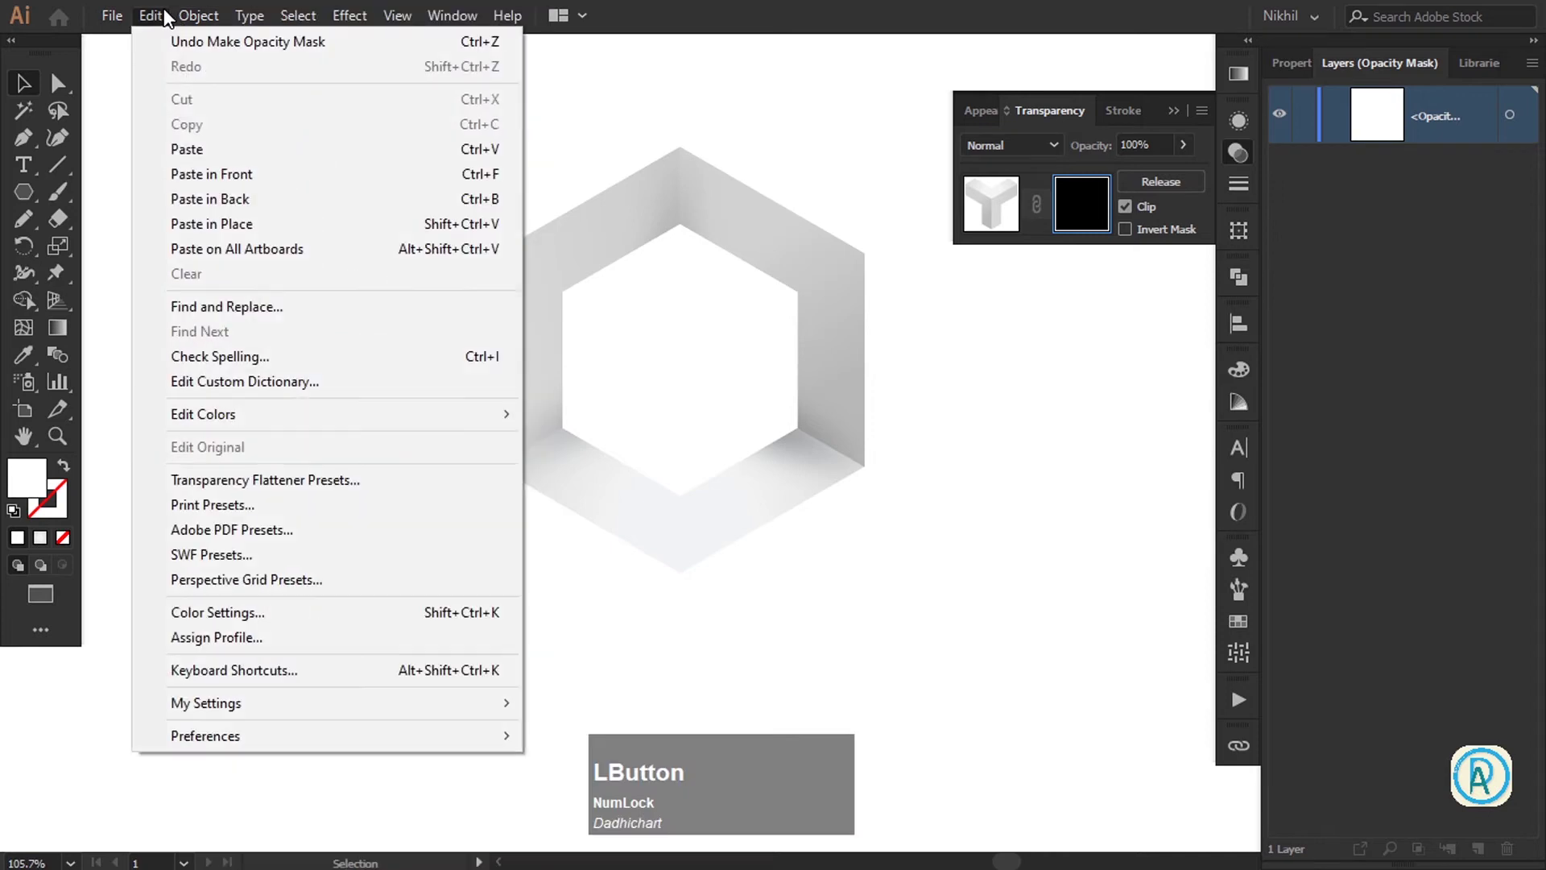
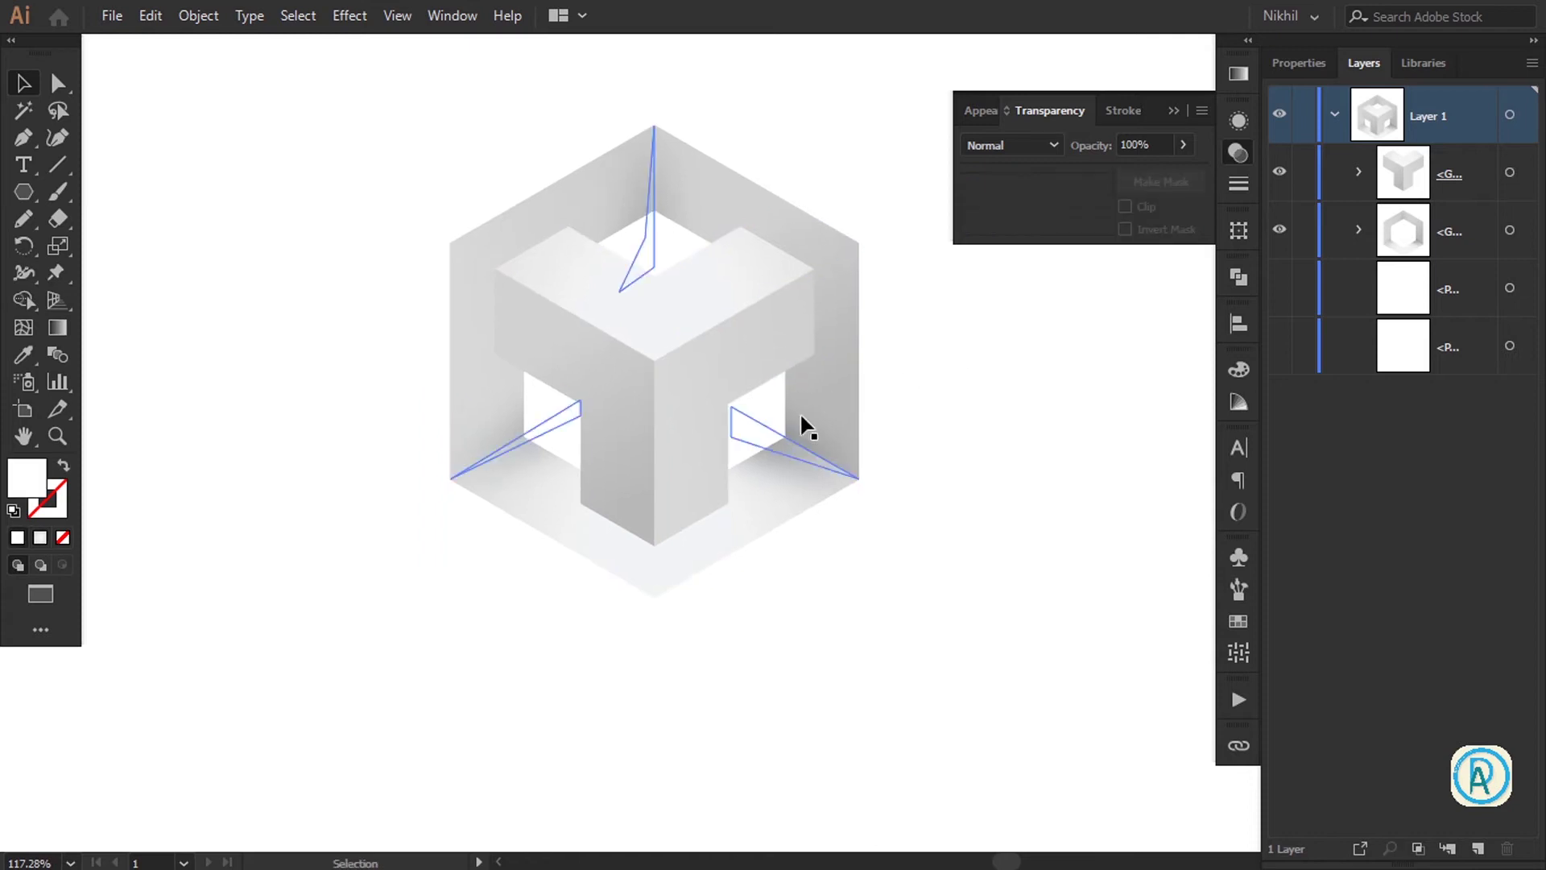
click(673, 367)
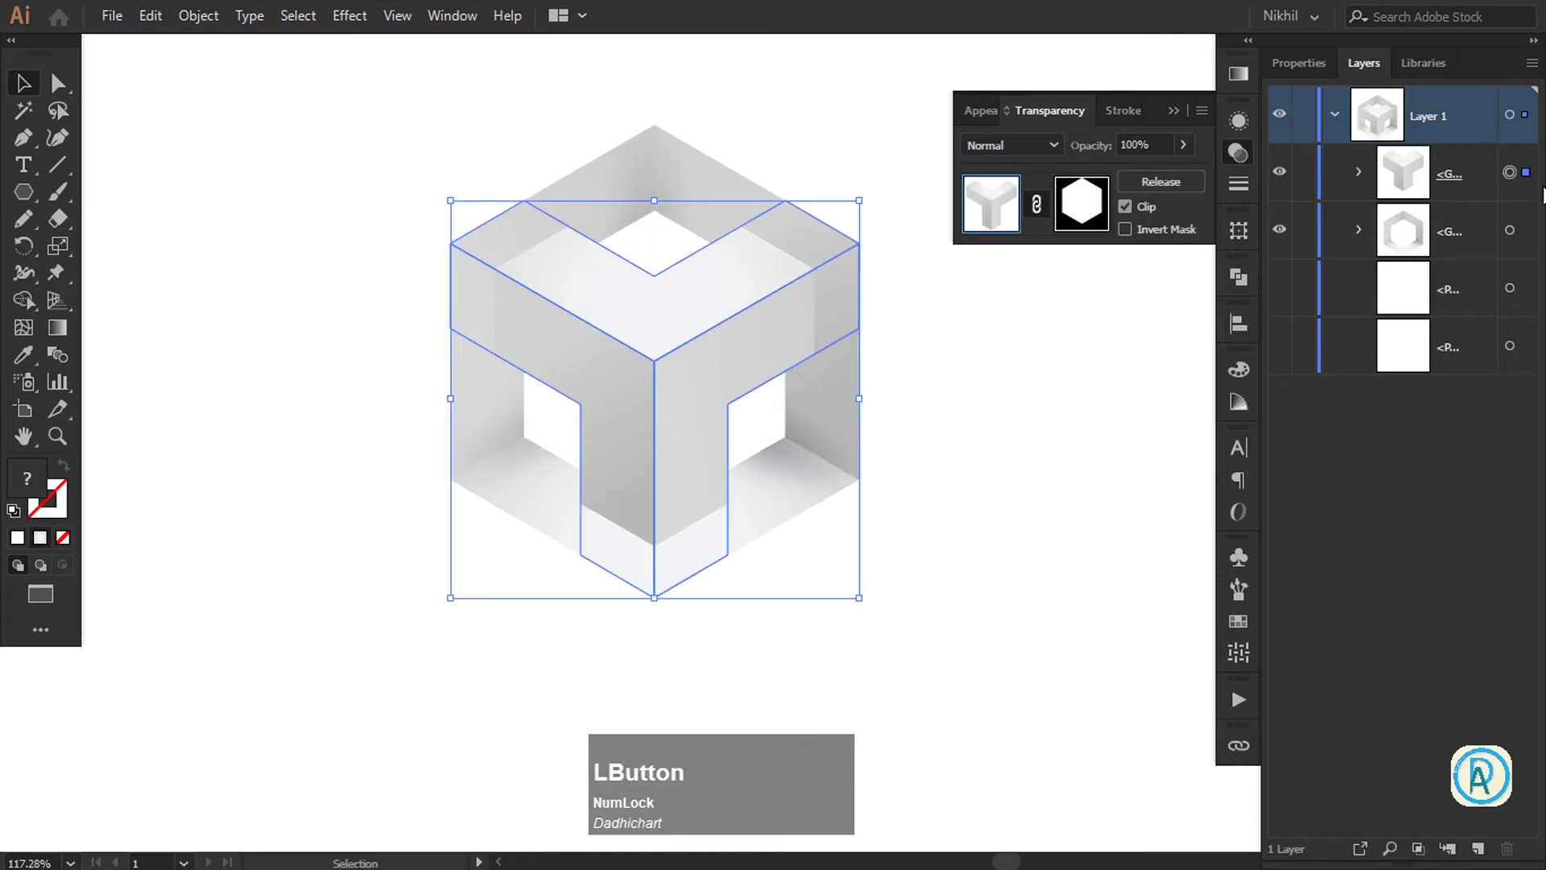
key(super+KP_Add)
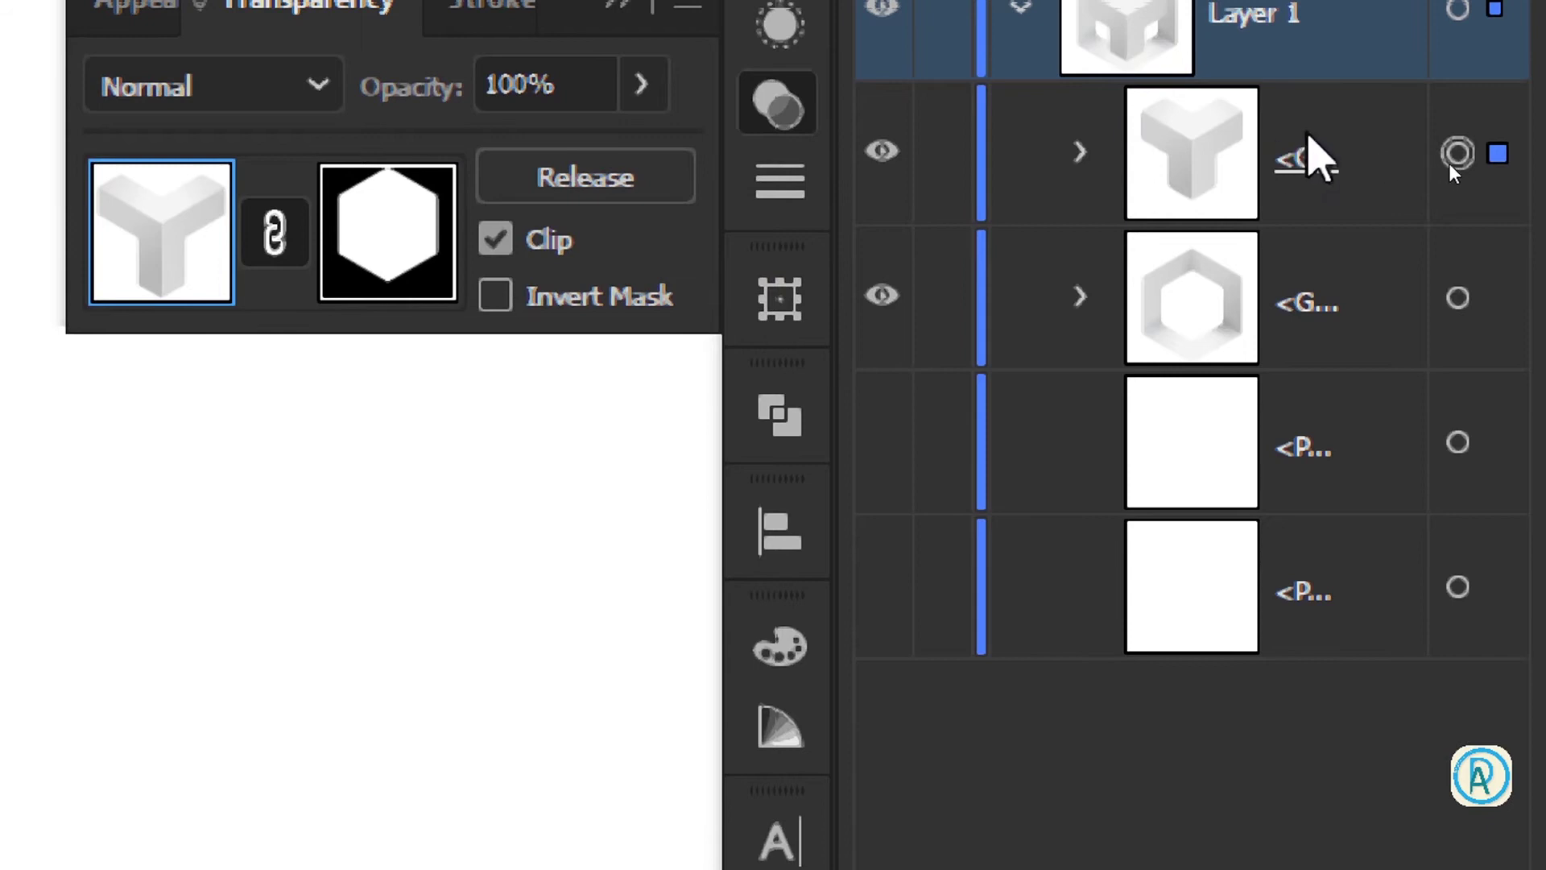
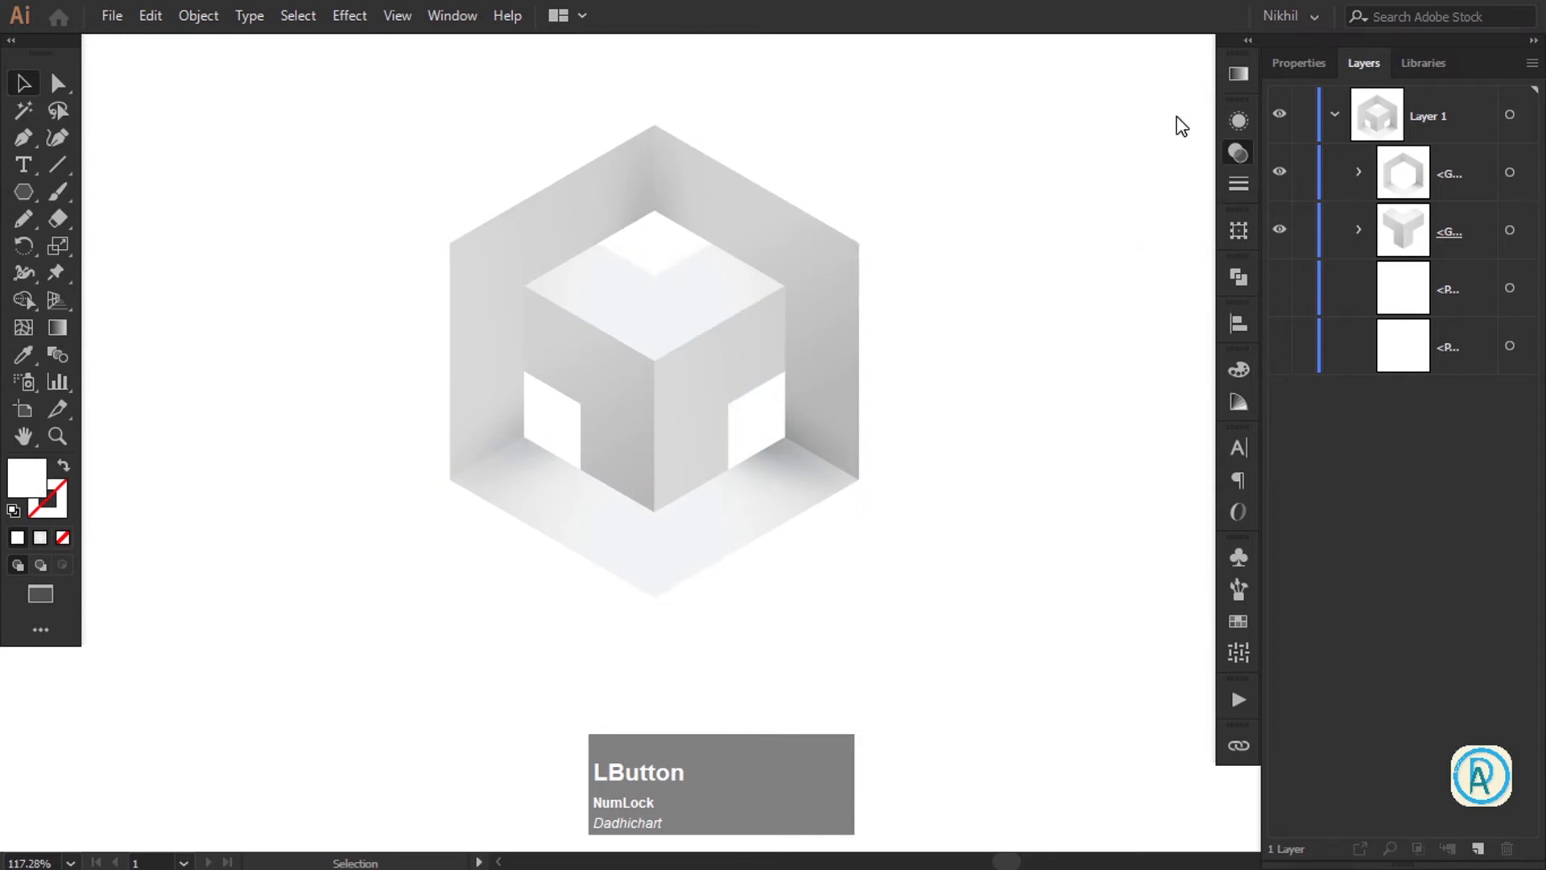
Apply a black Outer Glow to the masked cube group: Normal mode, 90% opacity, 5 px blur
key(space)
click(673, 332)
key(space)
click(770, 353)
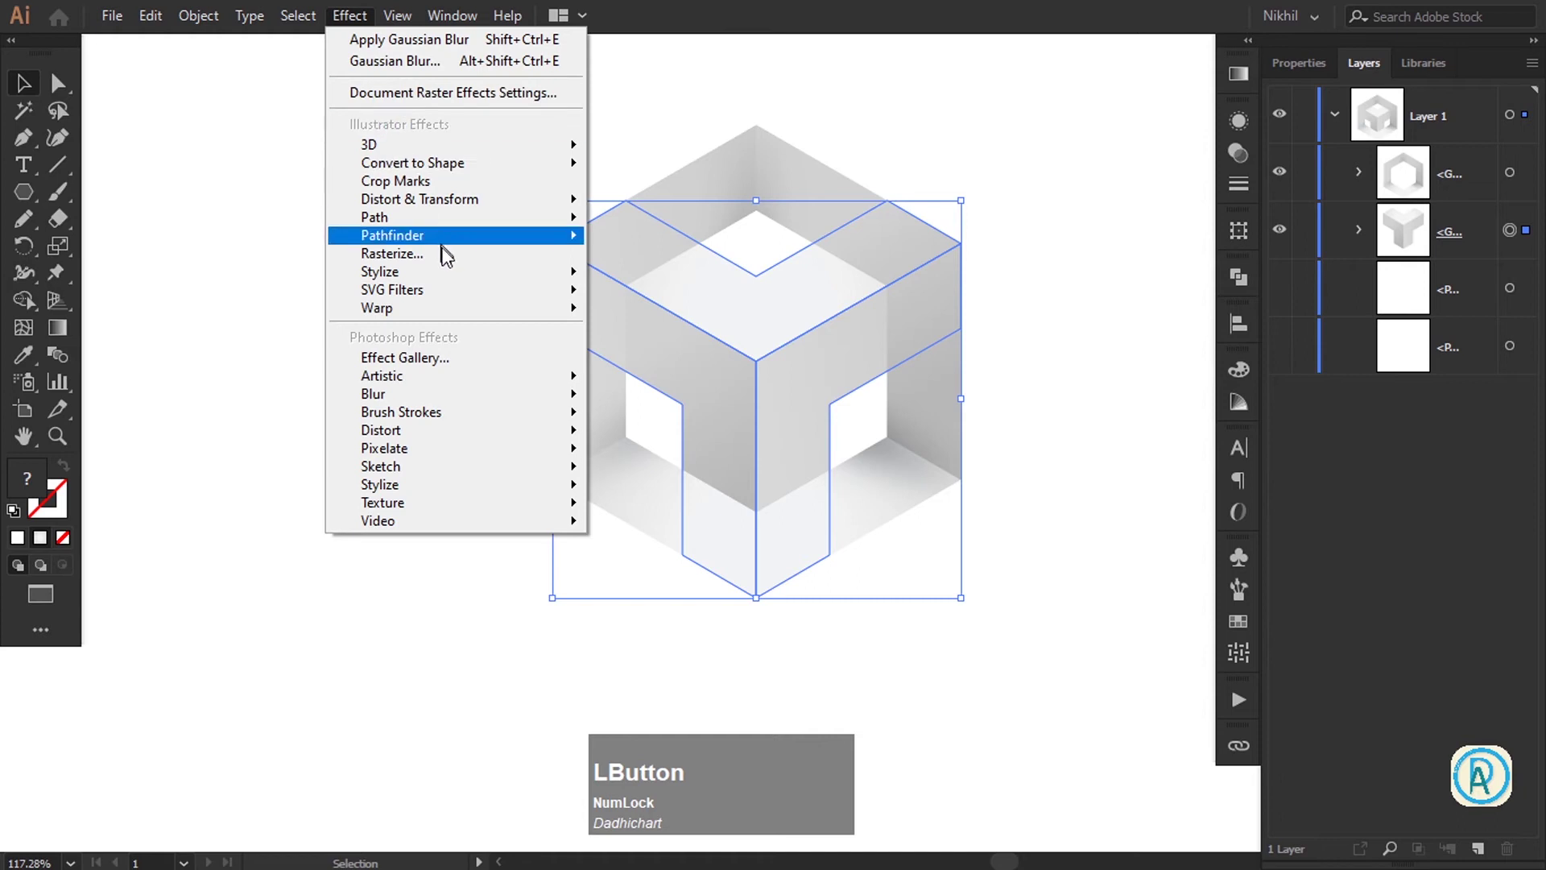
key(KP_Add)
key(KP_Subtract)
click(721, 396)
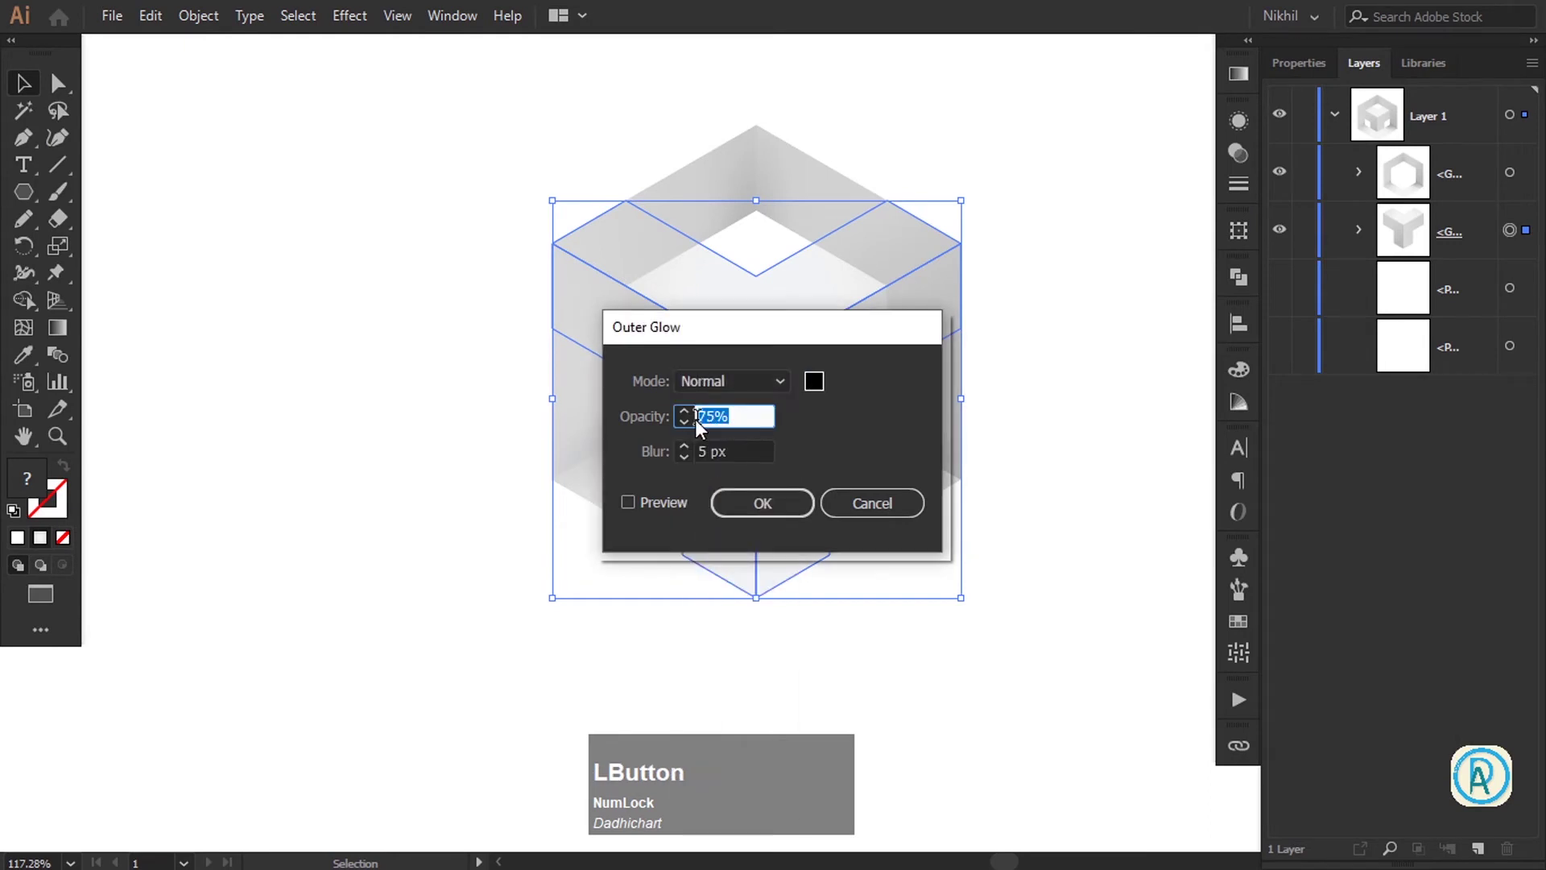
key(KP_9)
key(KP_0)
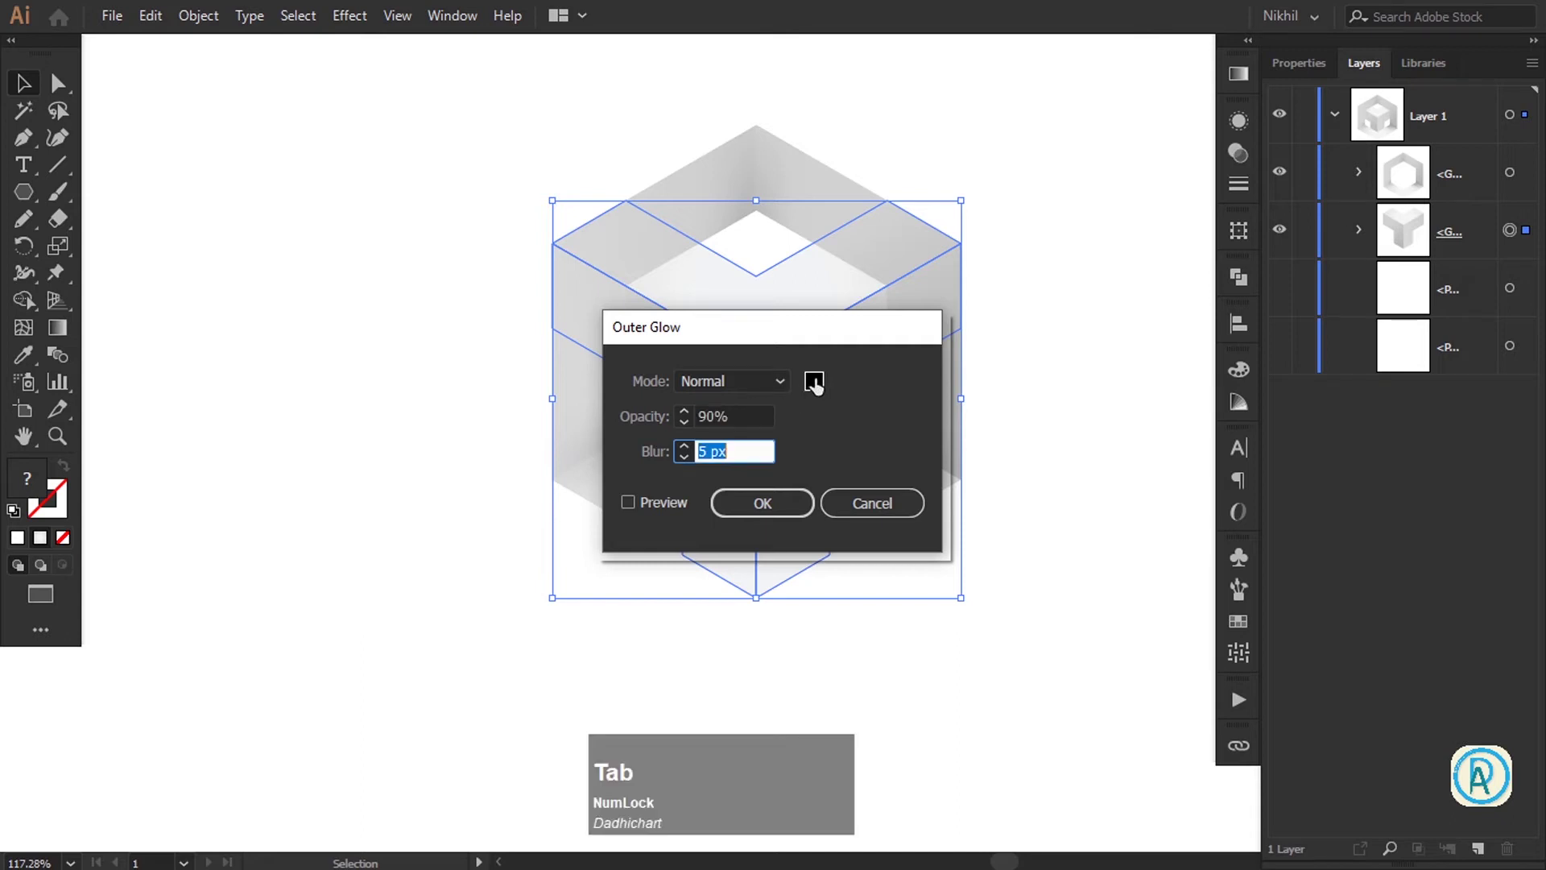
key(Tab)
click(659, 504)
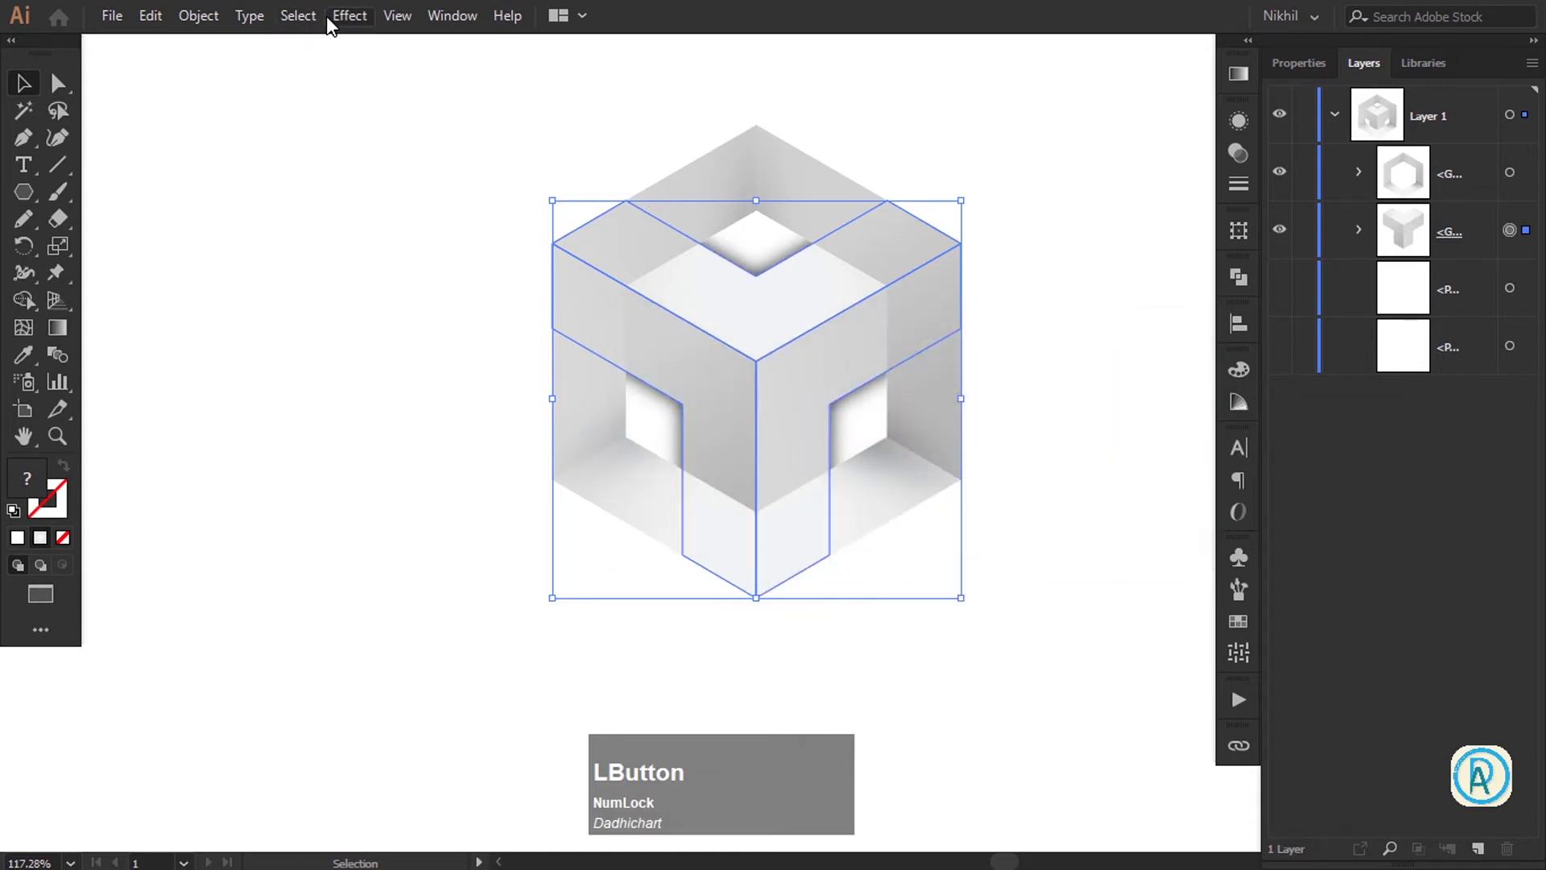
Apply the same Outer Glow a second time to deepen the dark shadows in the cube's openings
key(super+KP_Add)
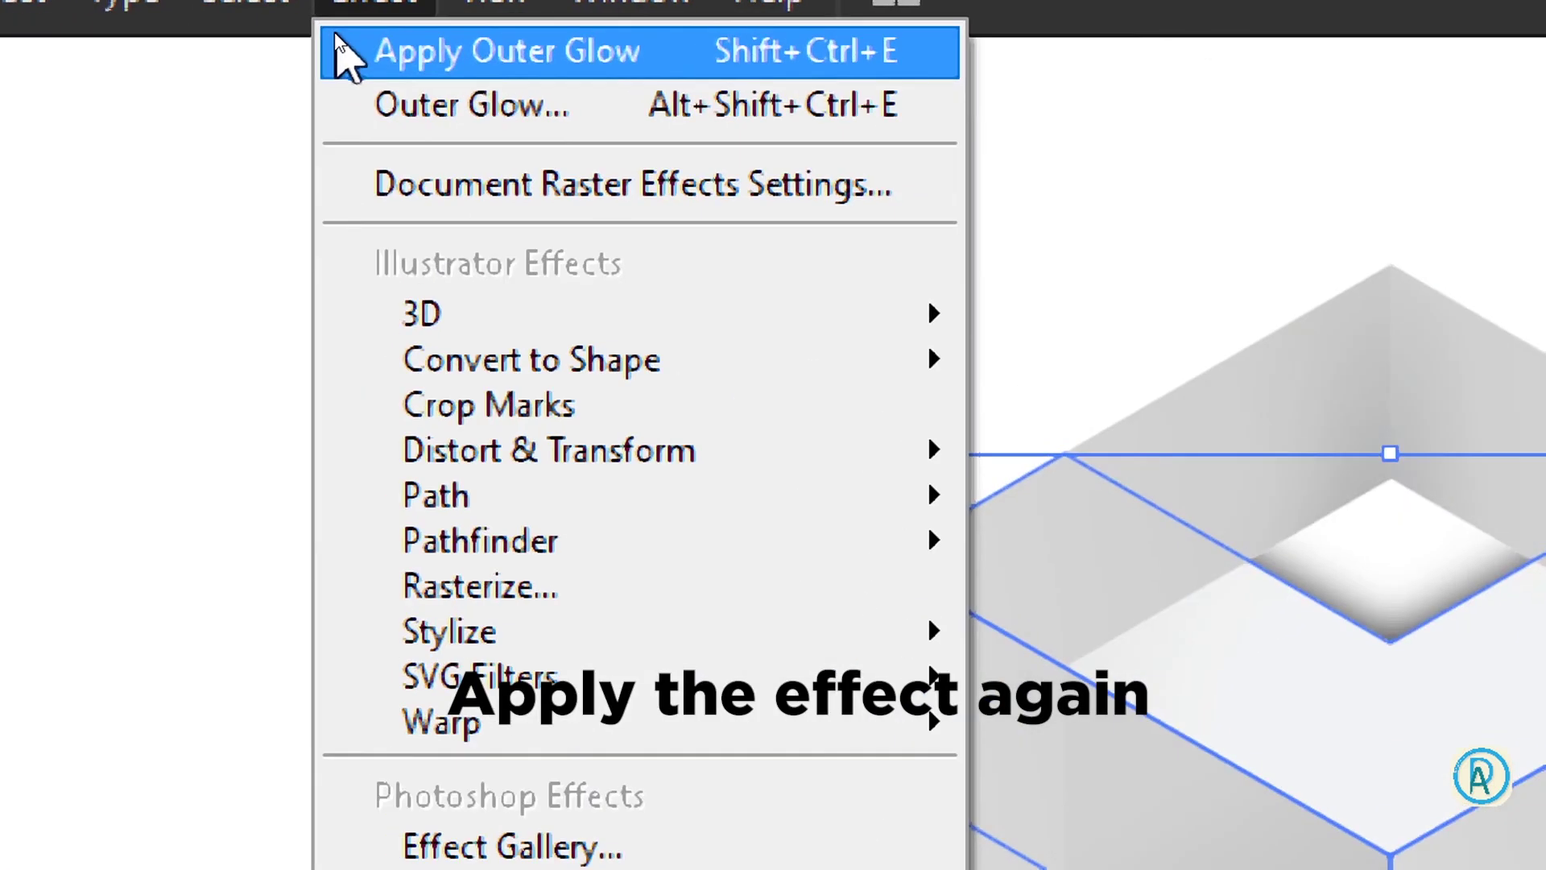
key(super+KP_Subtract)
click(851, 500)
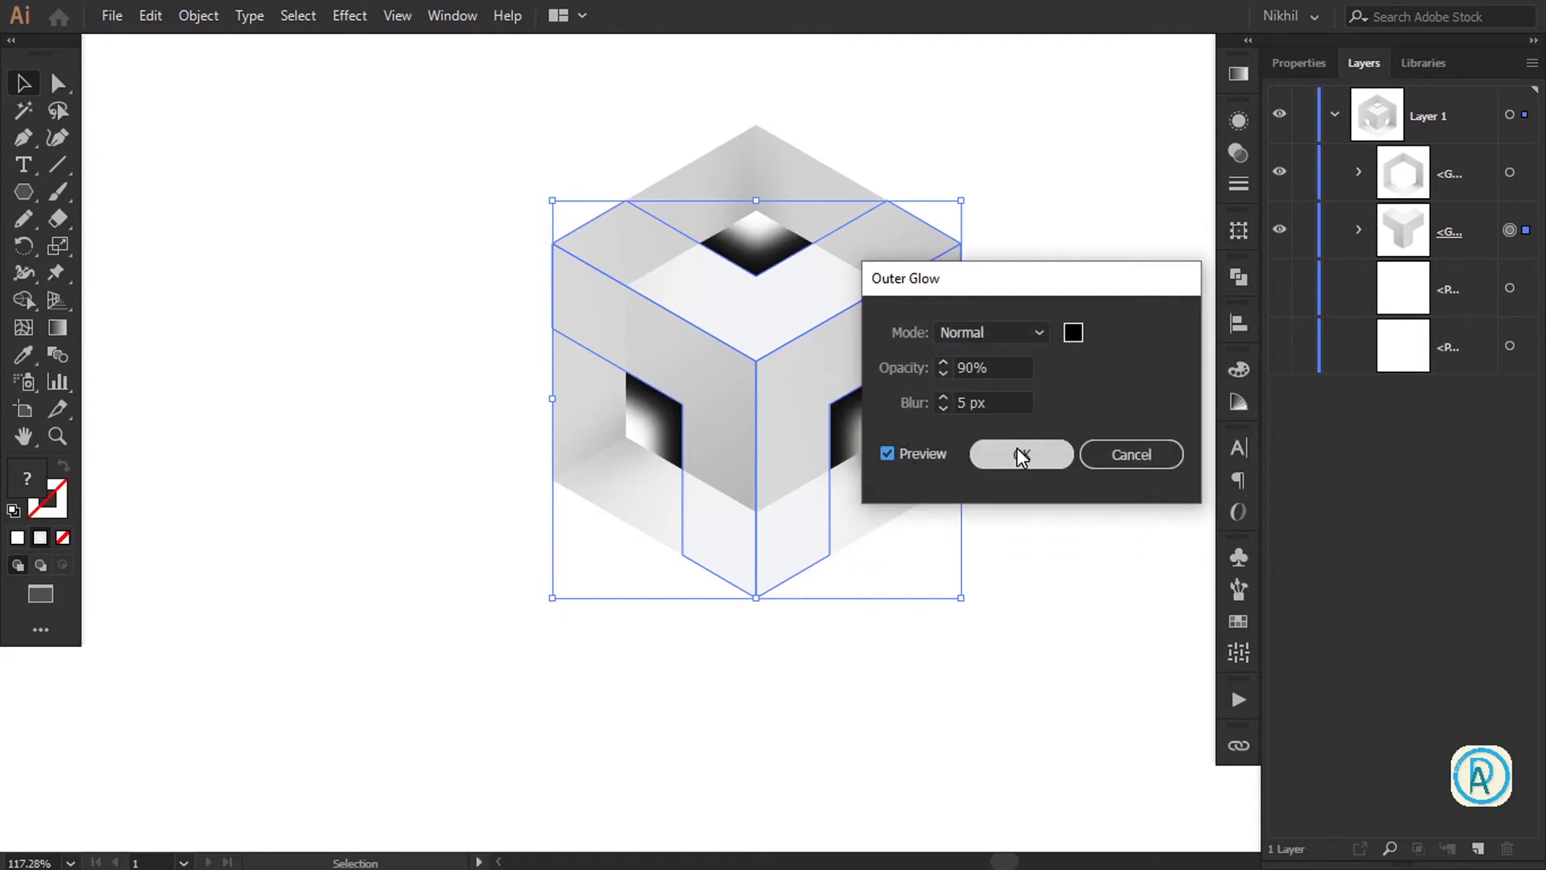
click(1023, 456)
key(KP_Add)
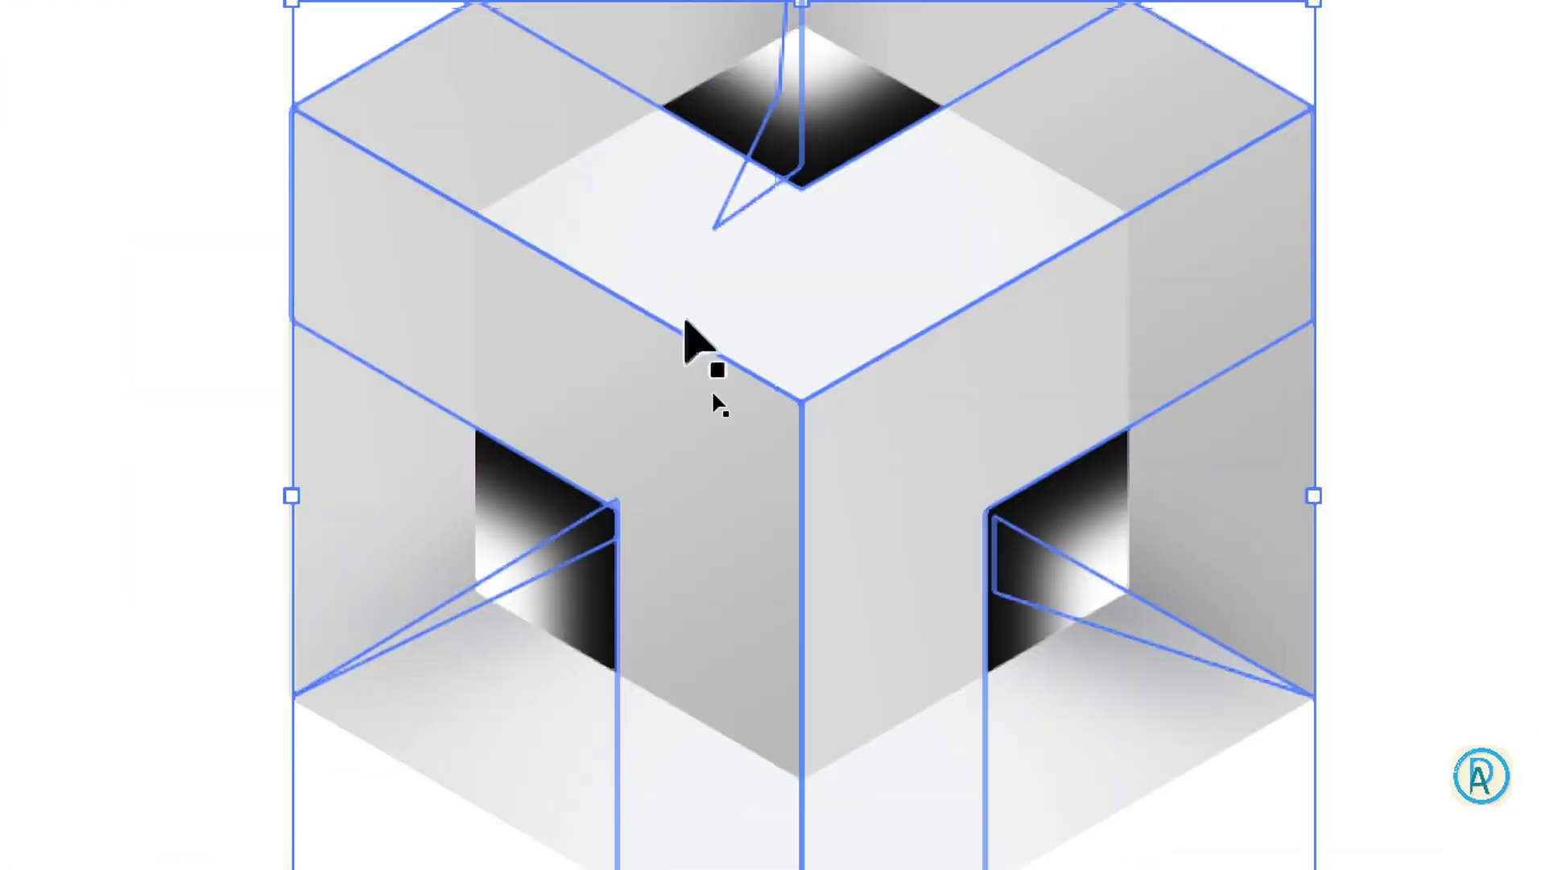
key(super+KP_Subtract)
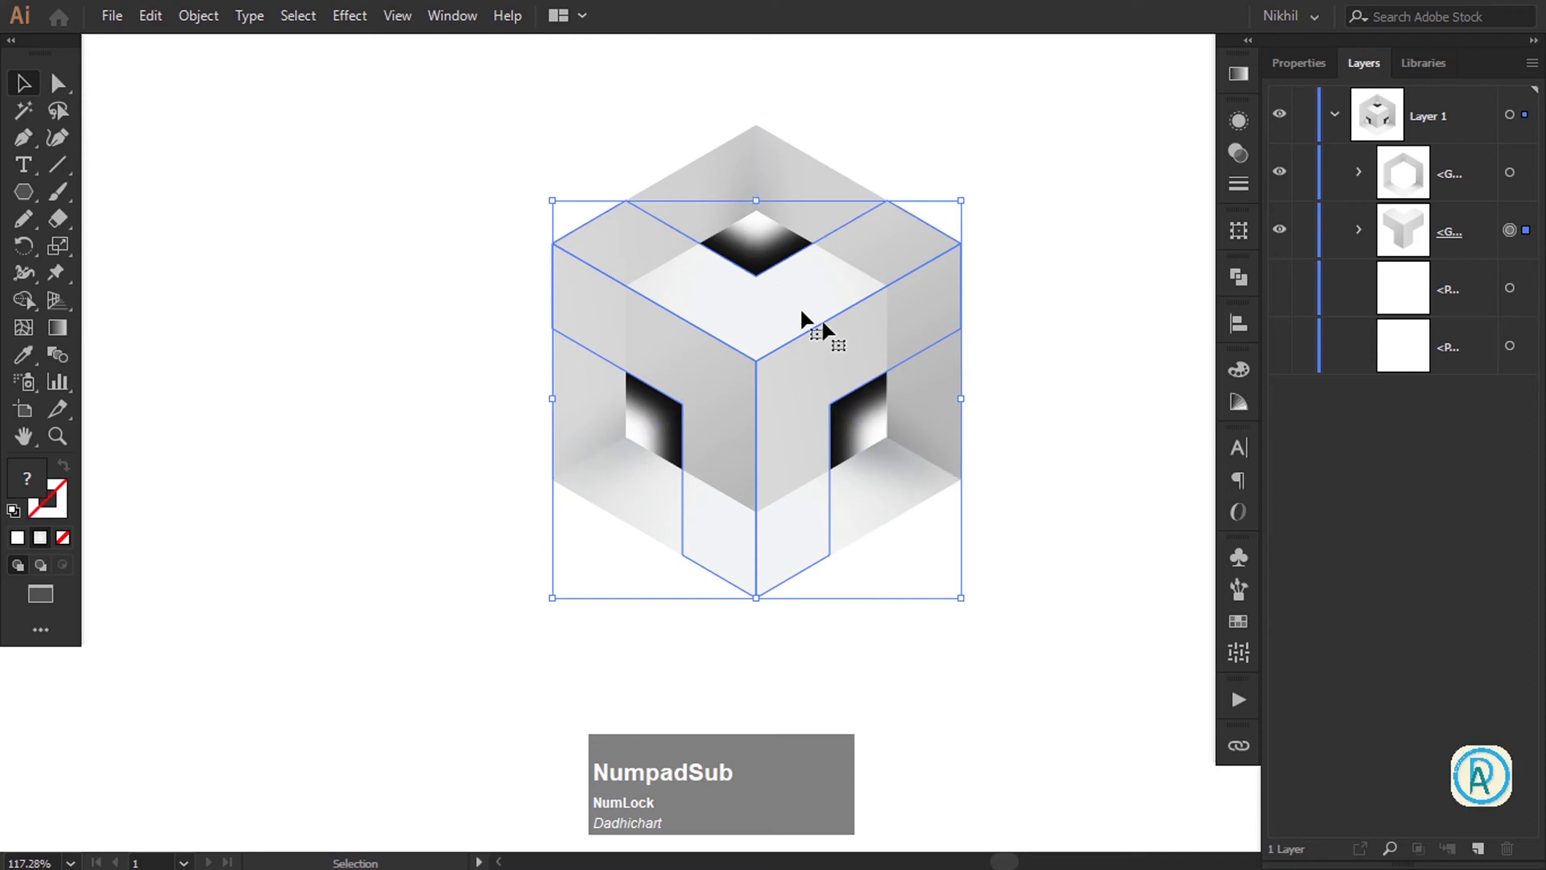
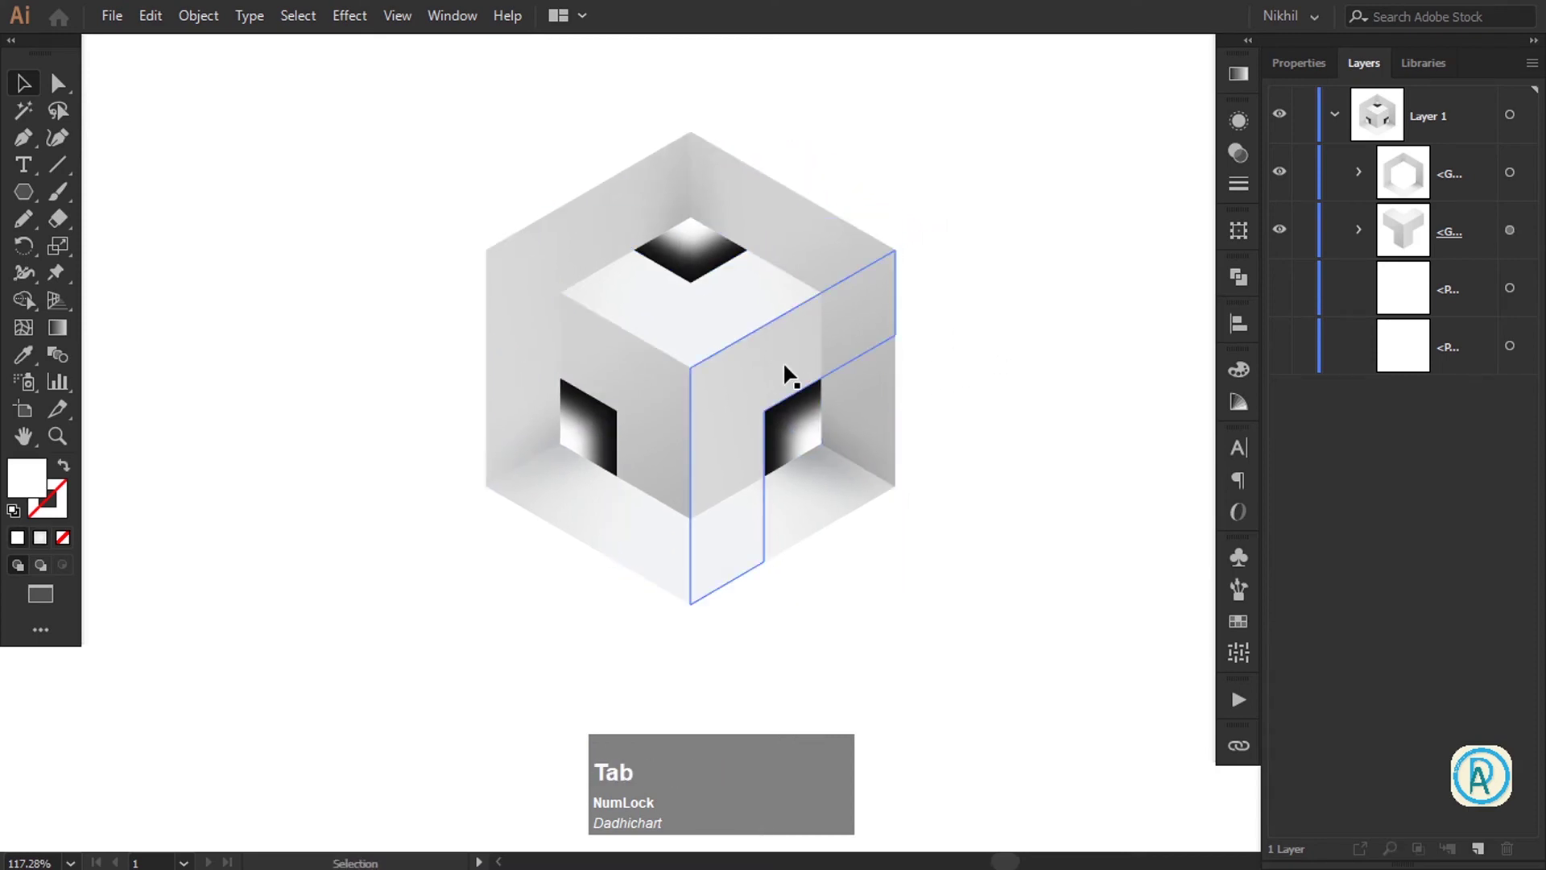
Duplicate the hexagonal frame group in front and fill the copy solid black
click(769, 222)
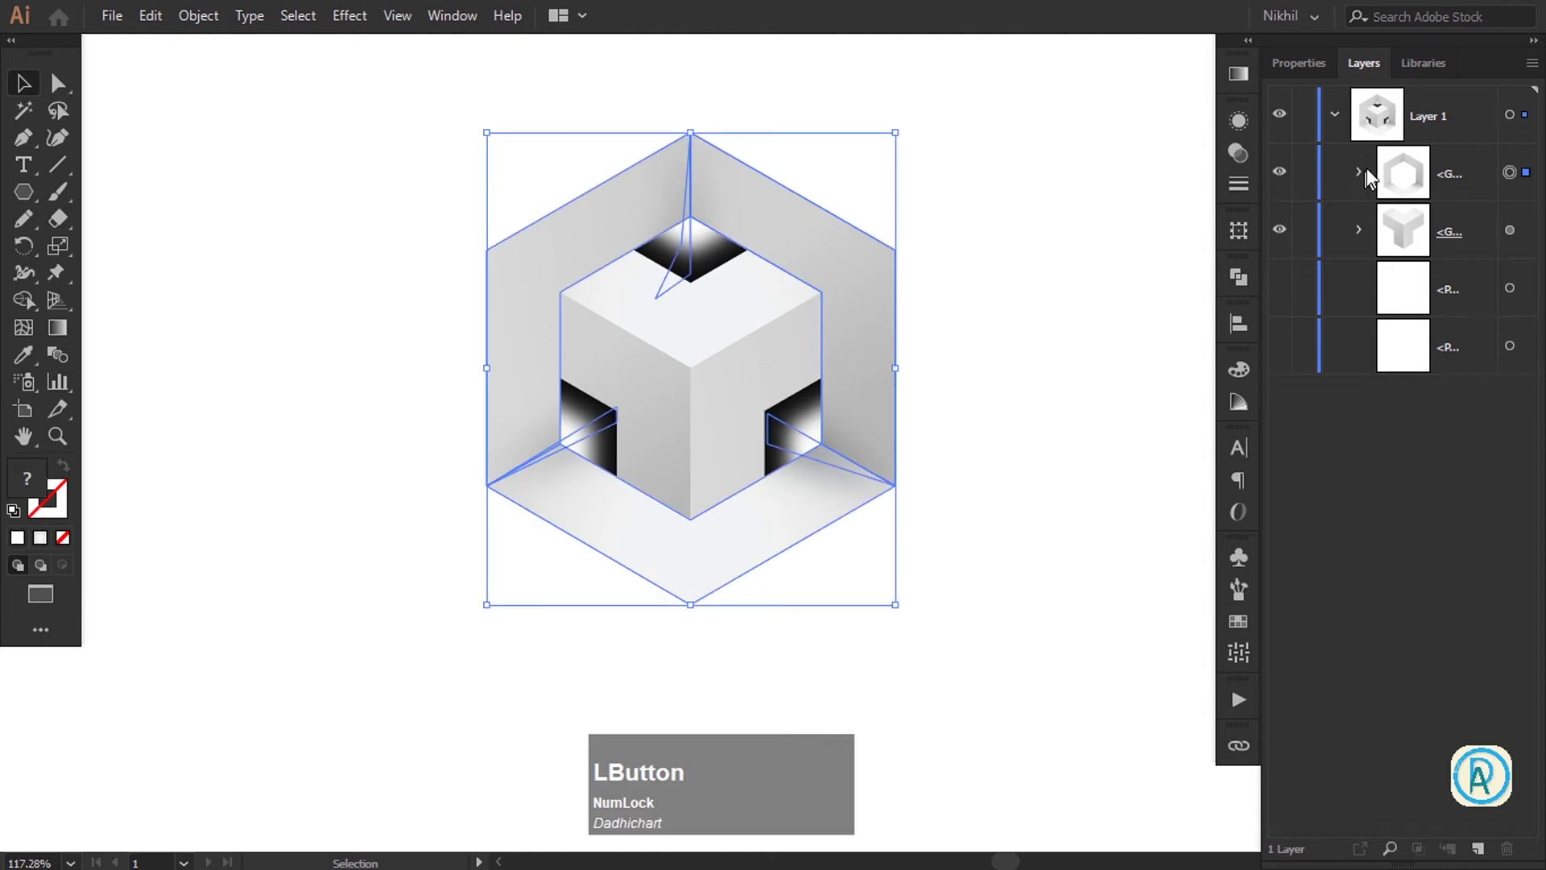
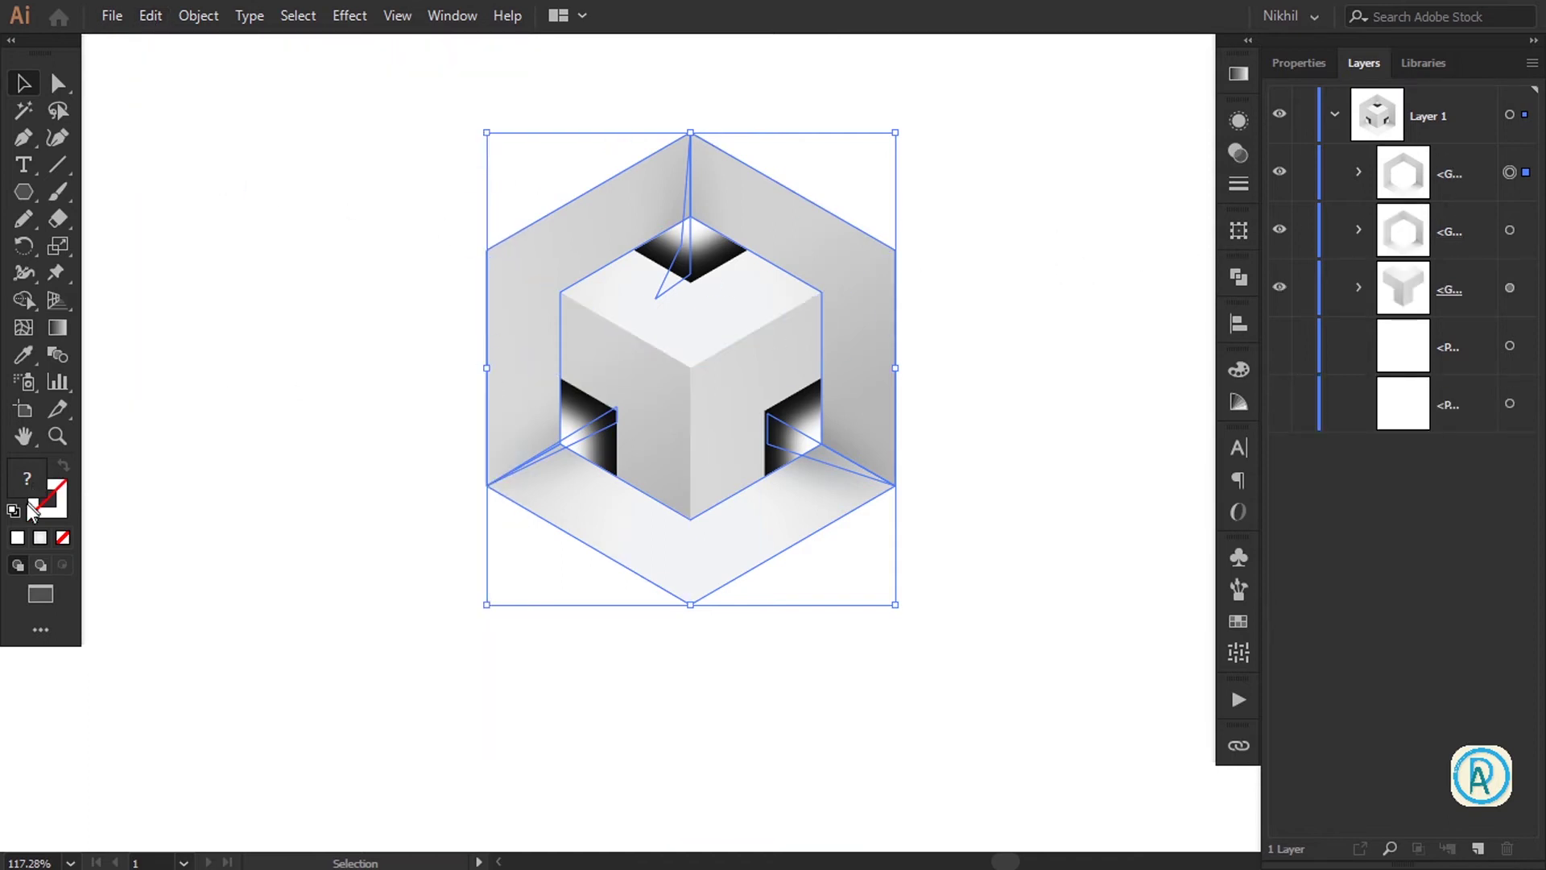
click(29, 541)
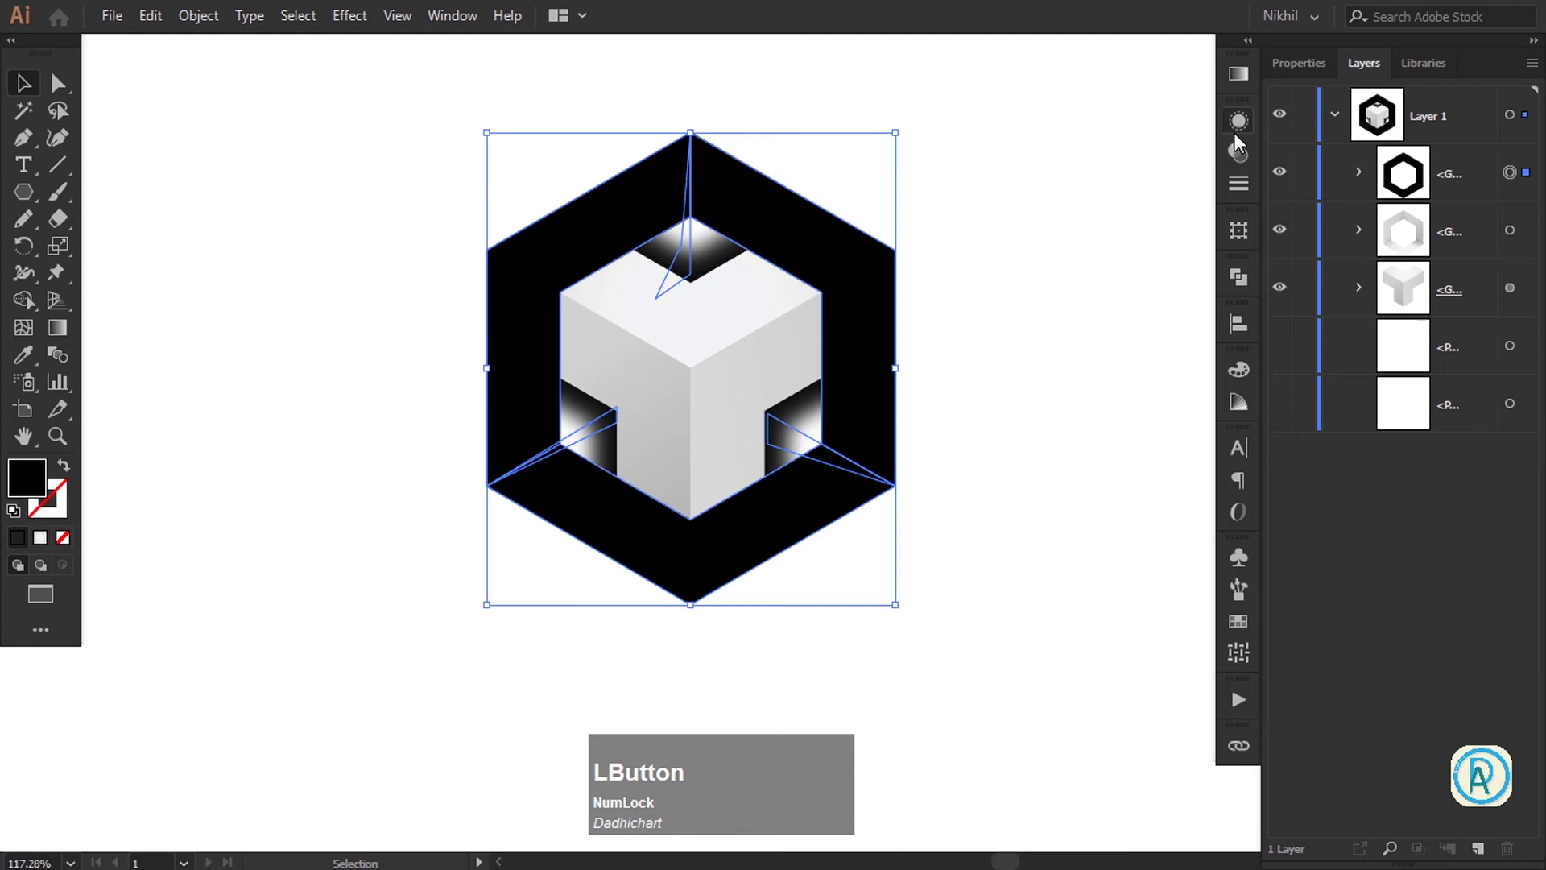
click(1294, 70)
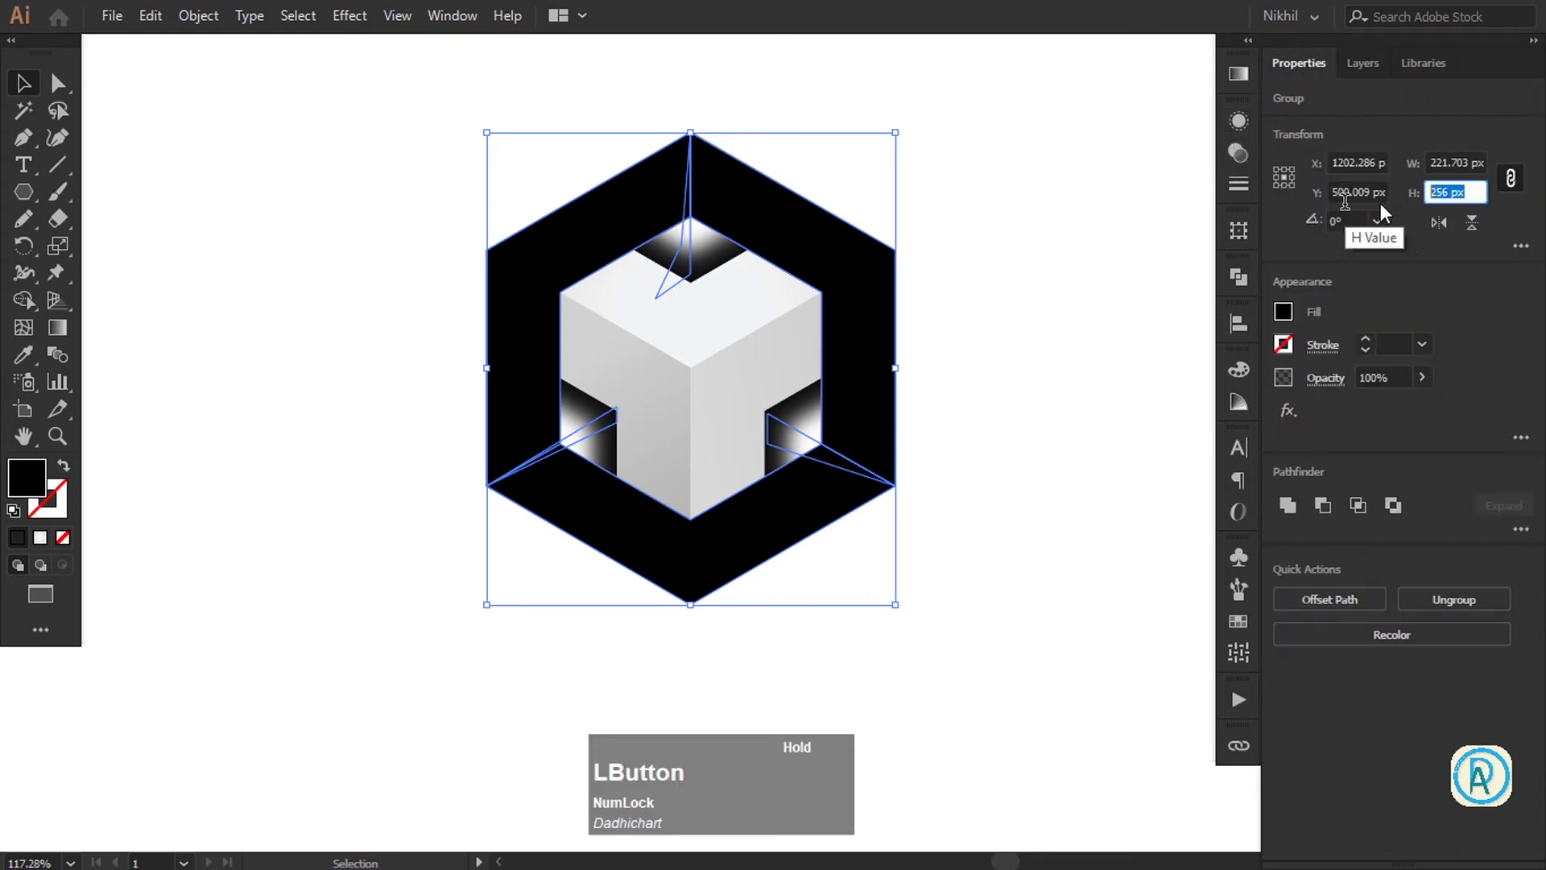
Apply a Gaussian Blur of about 36 px to the black hexagon ring so it reads as a smoky shadow
key(super+KP_Add)
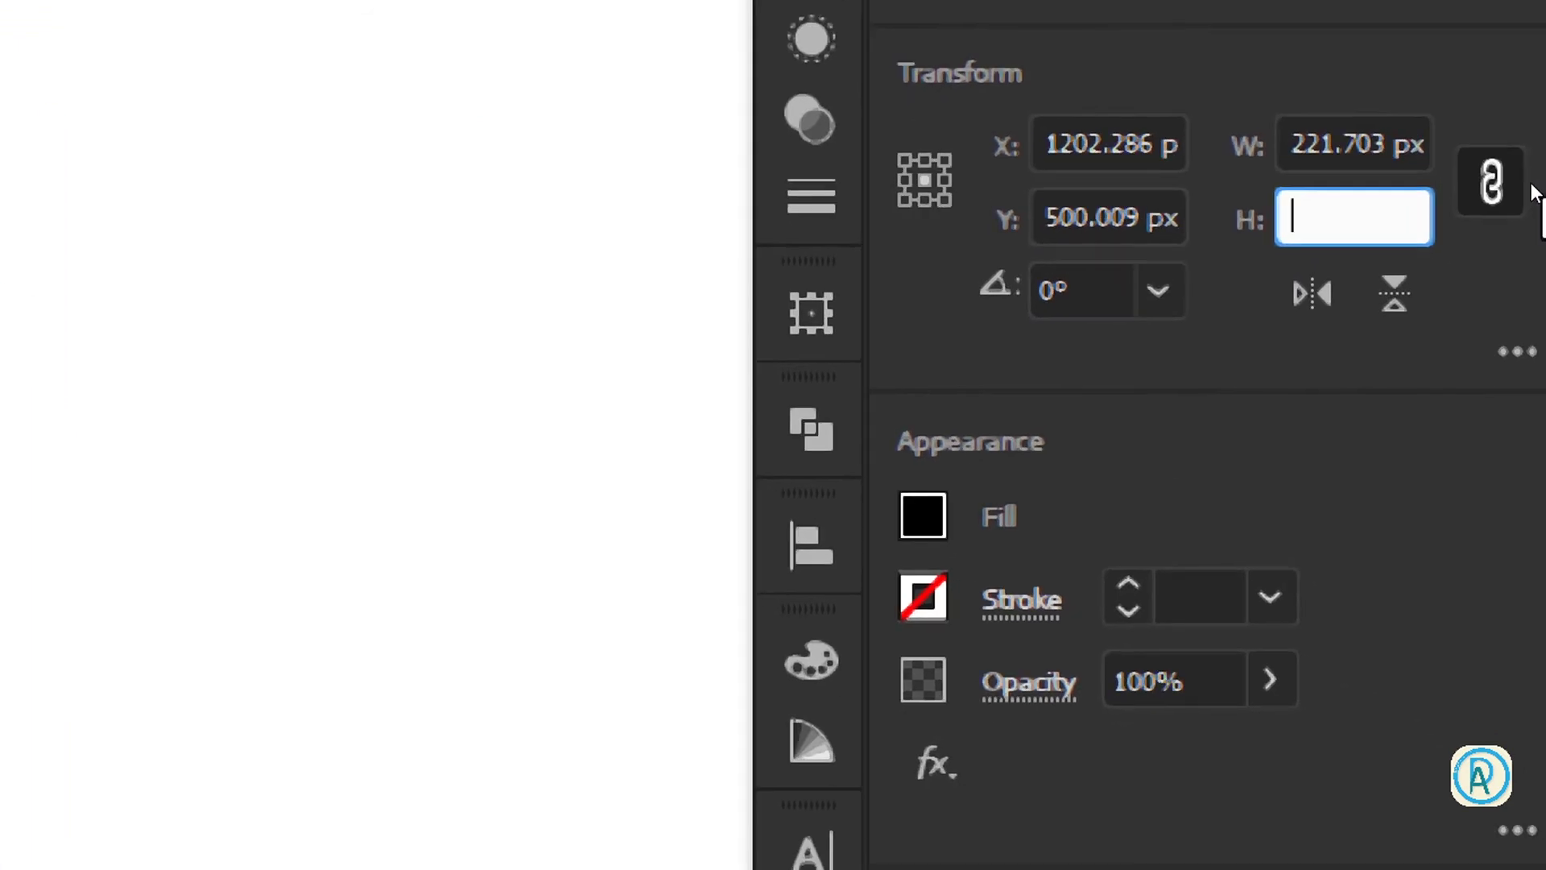
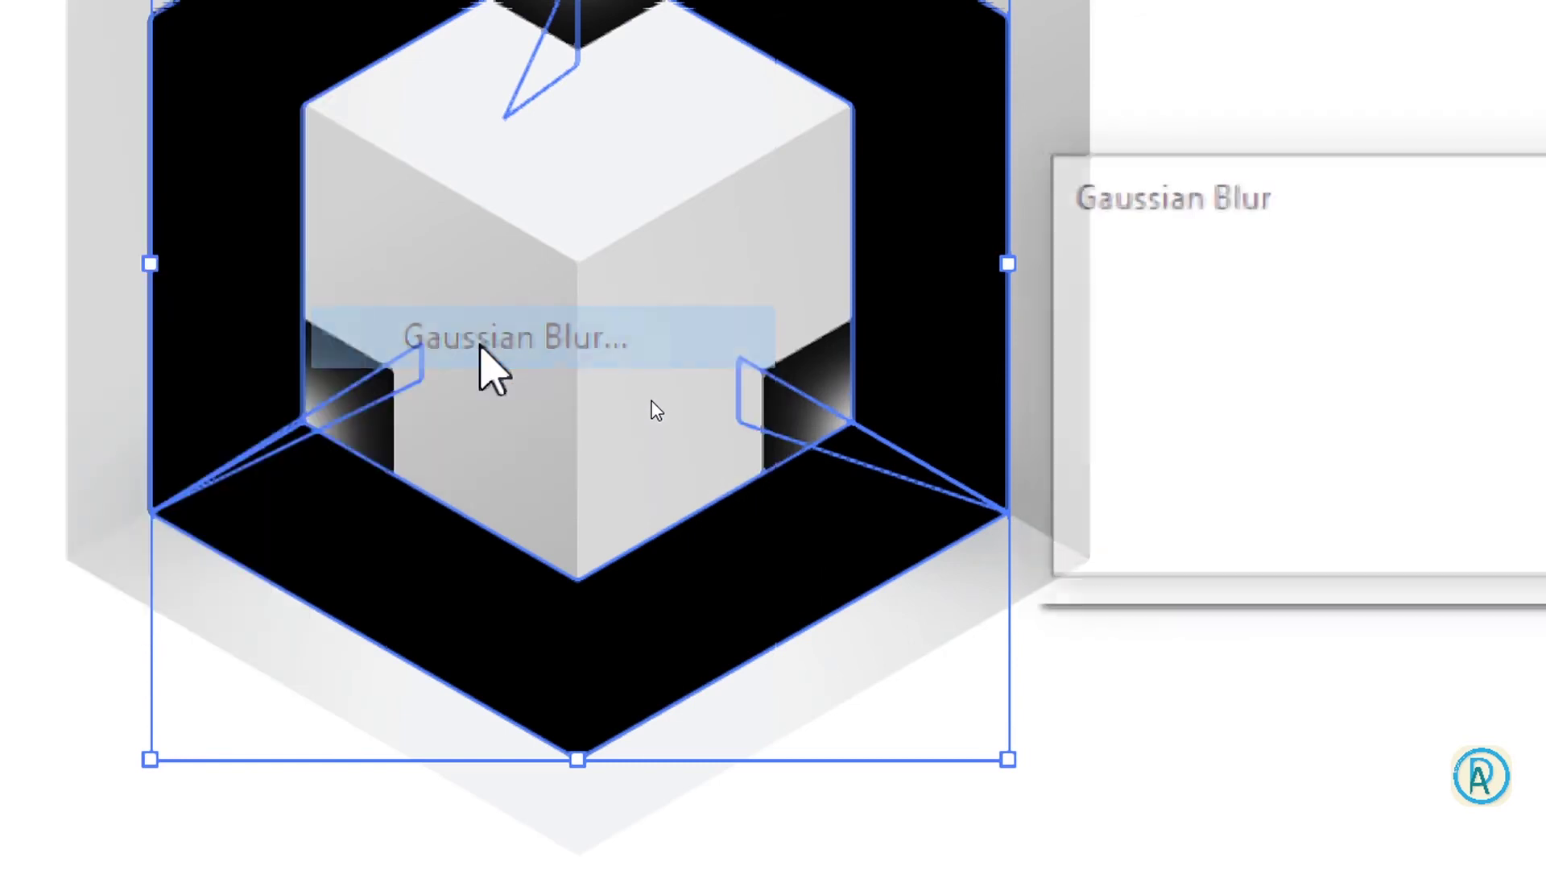
key(KP_Subtract)
click(938, 447)
scroll(up, 3)
scroll(down, 3)
scroll(up, 3)
scroll(down, 3)
click(1045, 452)
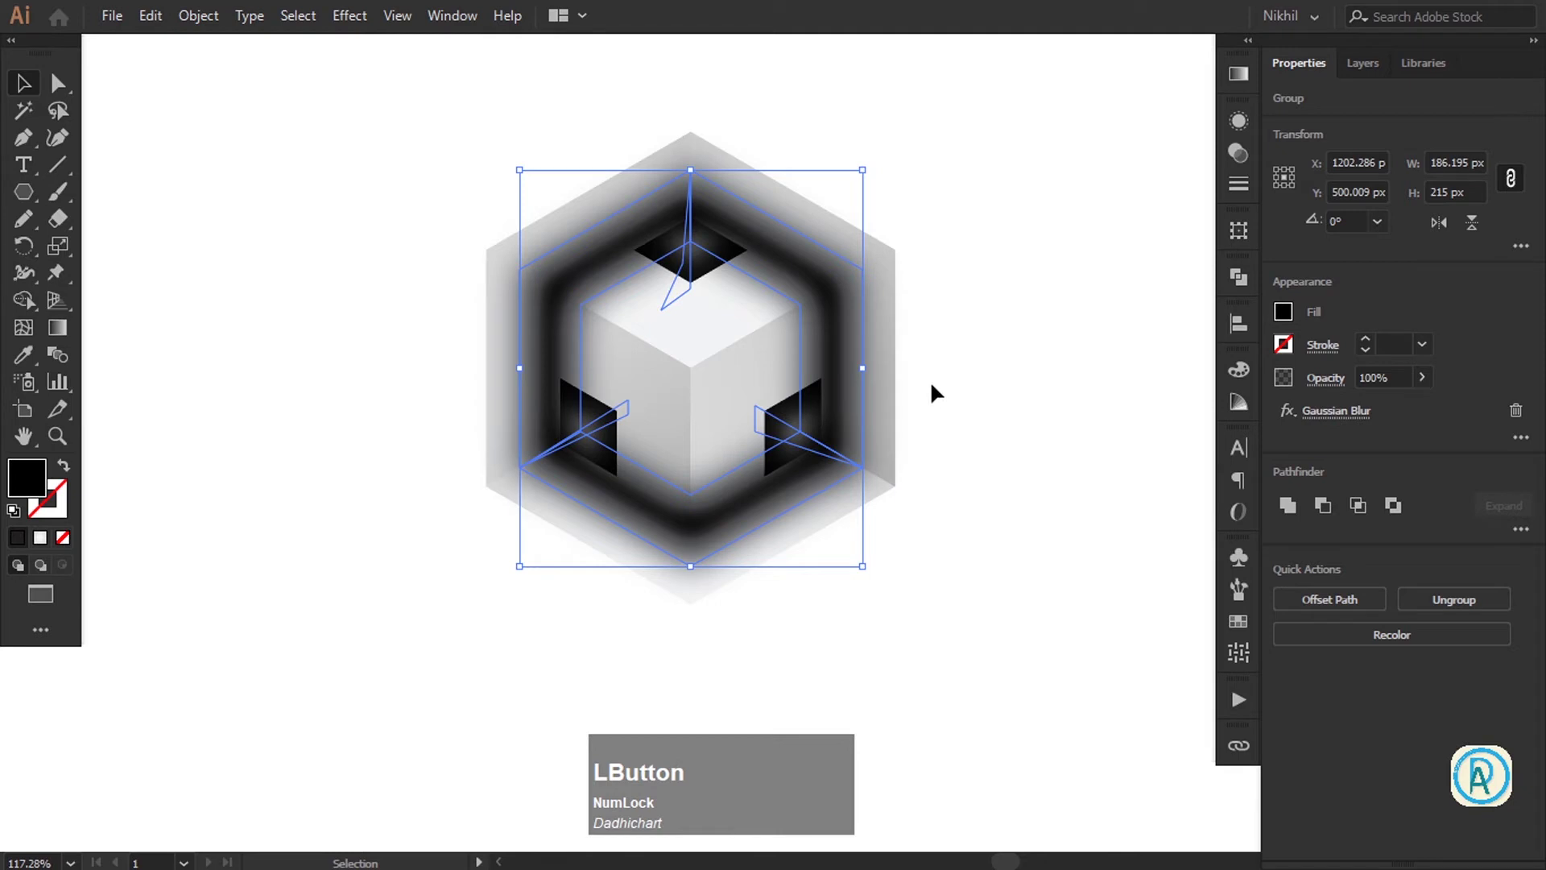
key(space)
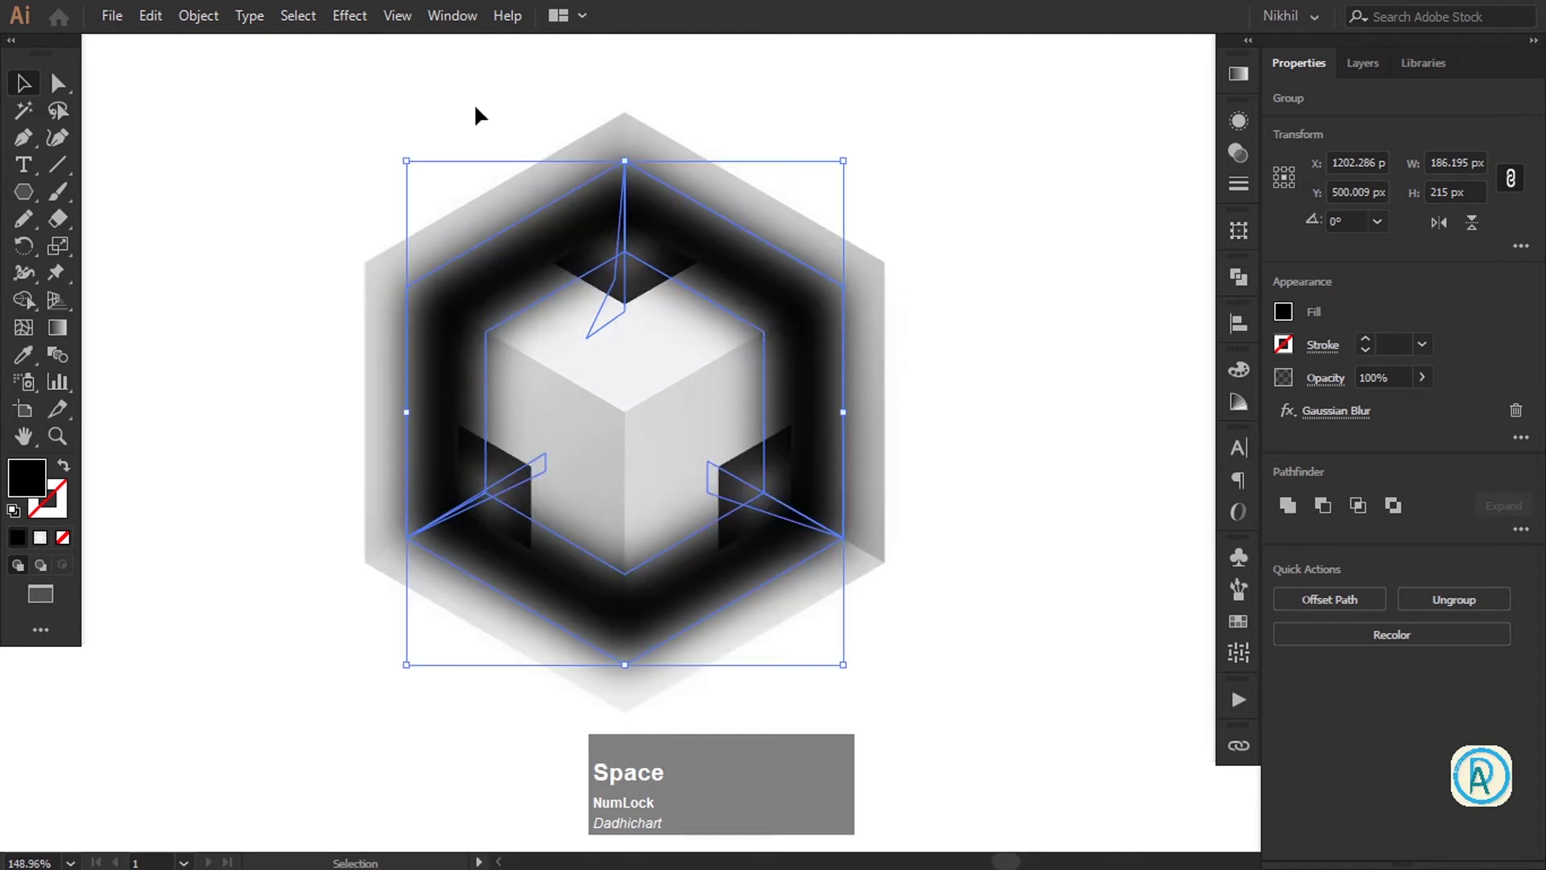
Add a Film Grain effect (Grain 10, Highlight Area 0, Intensity 10) to the blurred ring
click(348, 24)
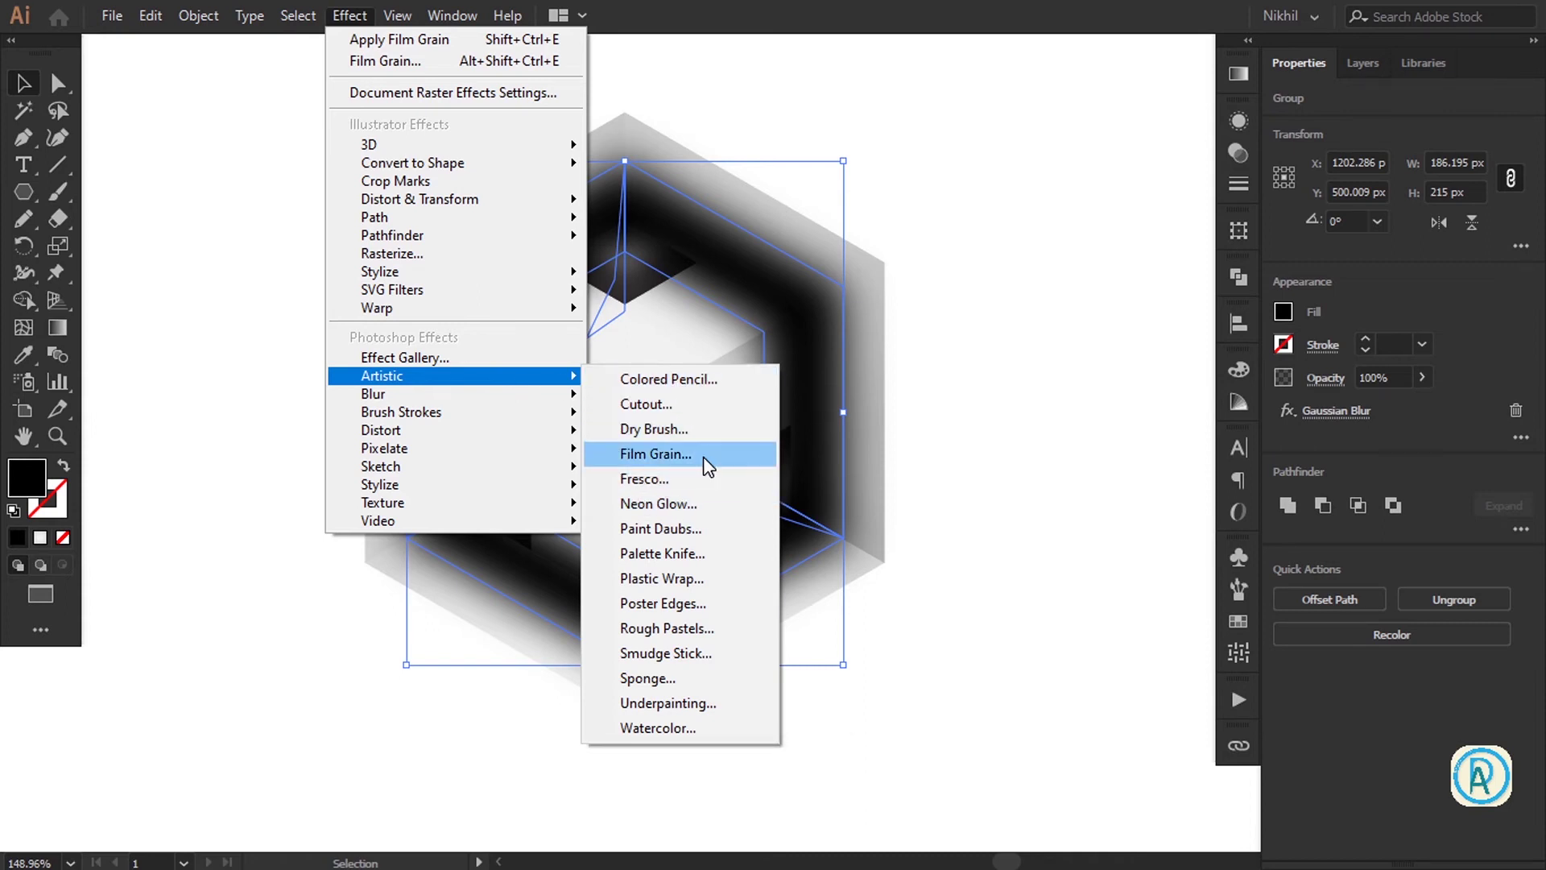
key(KP_Enter)
key(super+KP_Add)
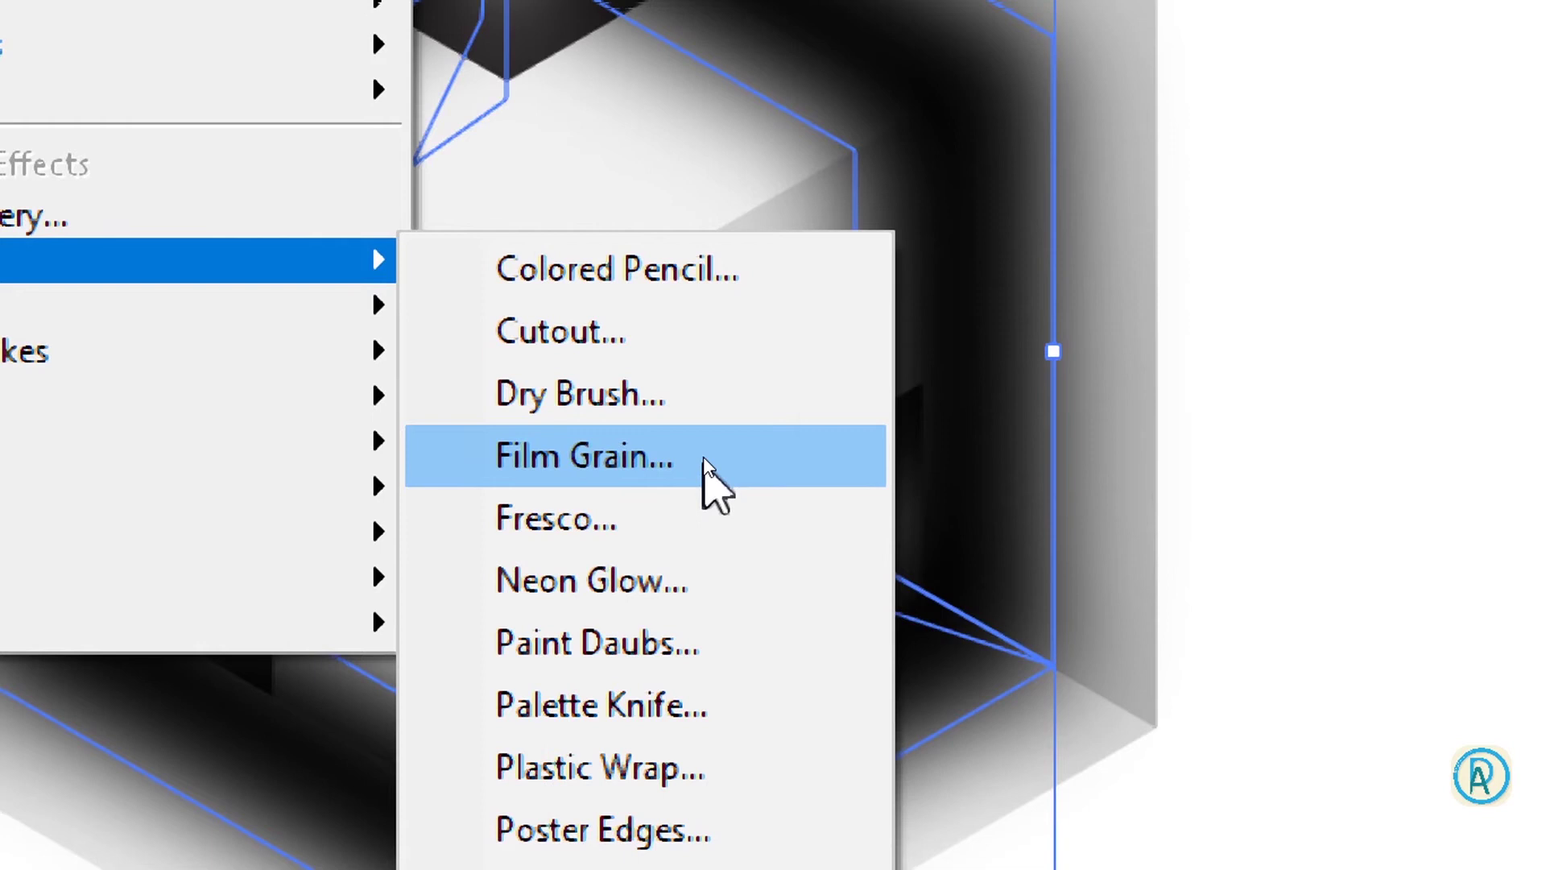
key(KP_Subtract)
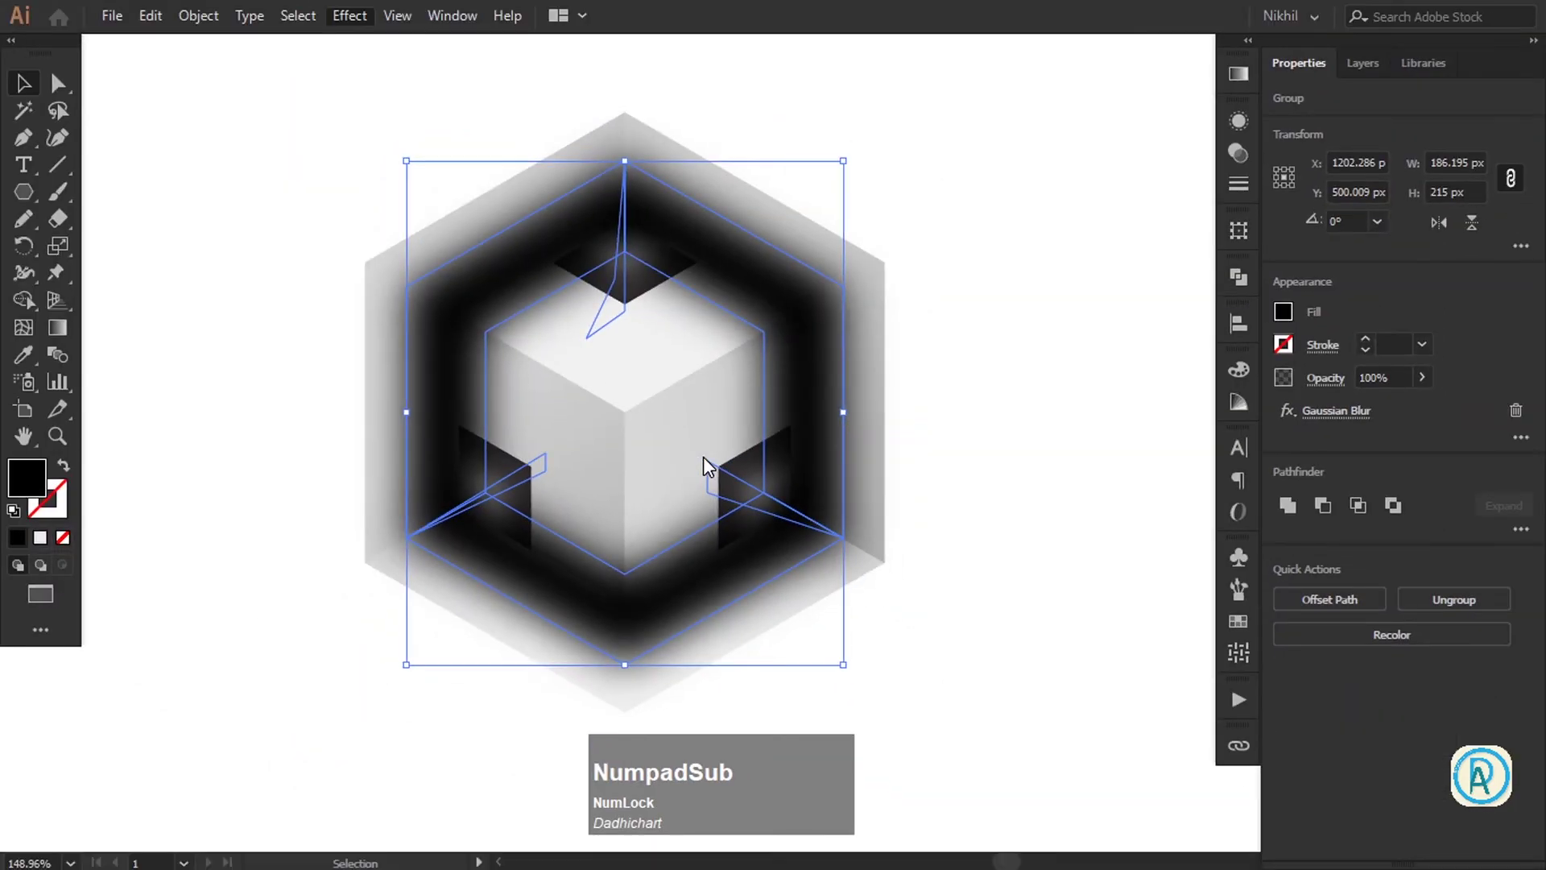
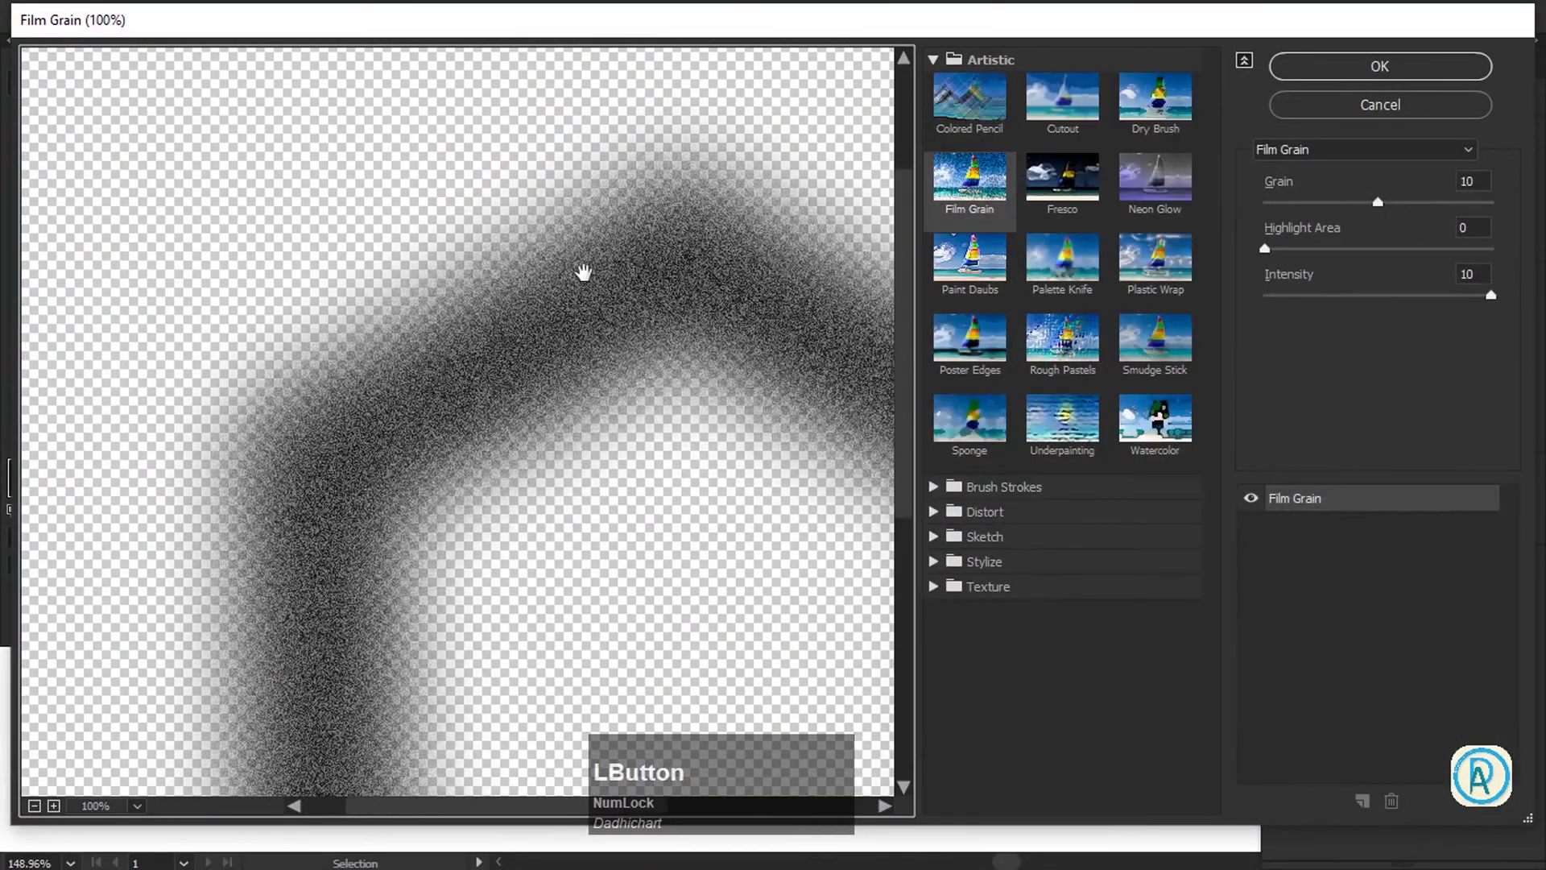
key(KP_Add)
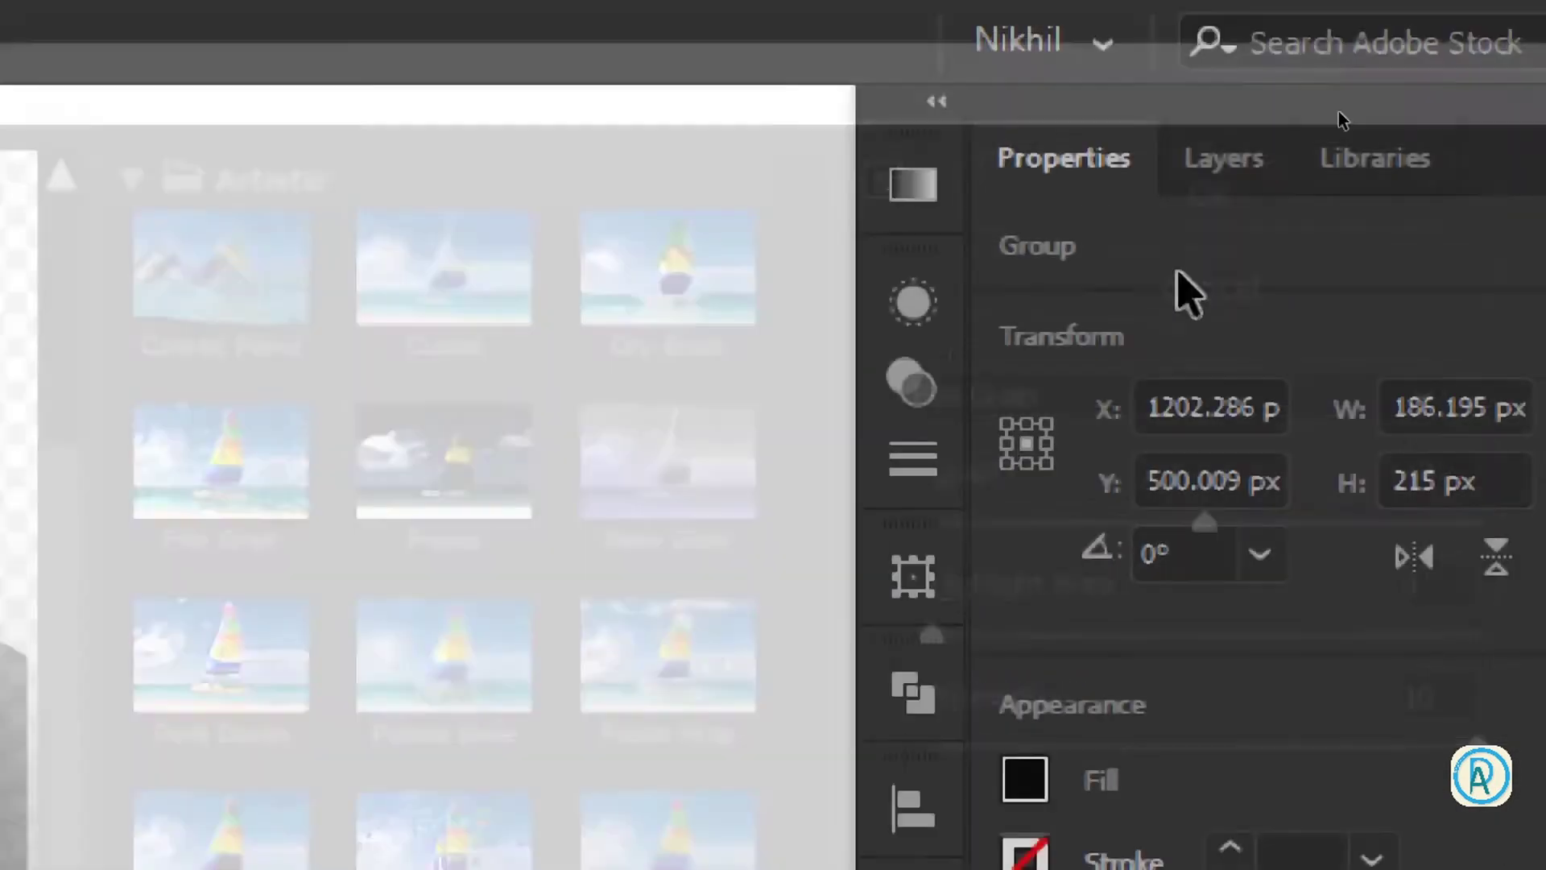
key(KP_Subtract)
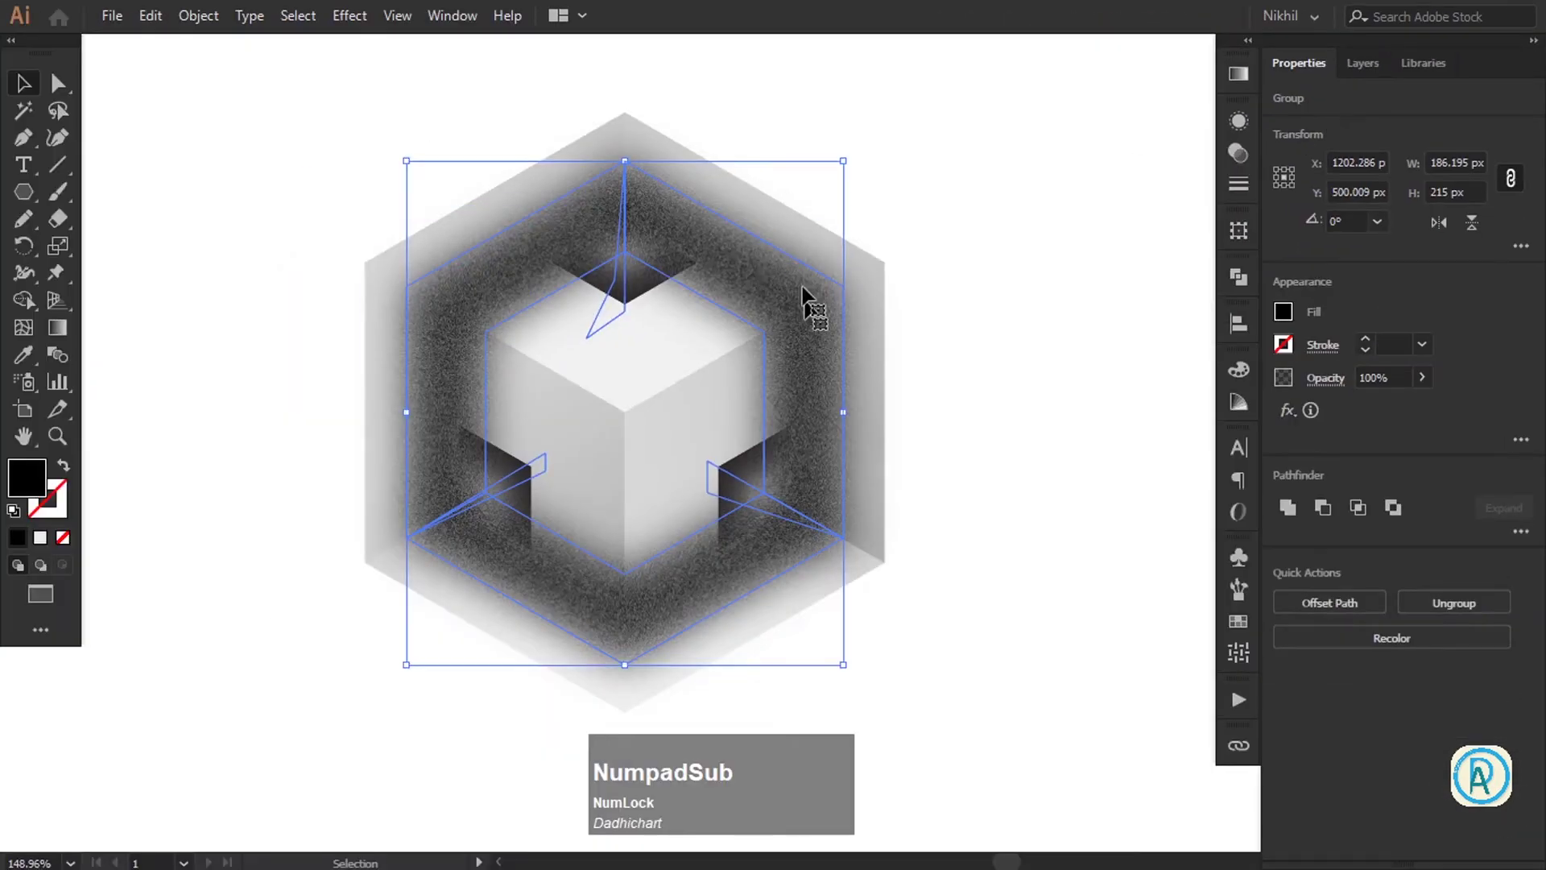
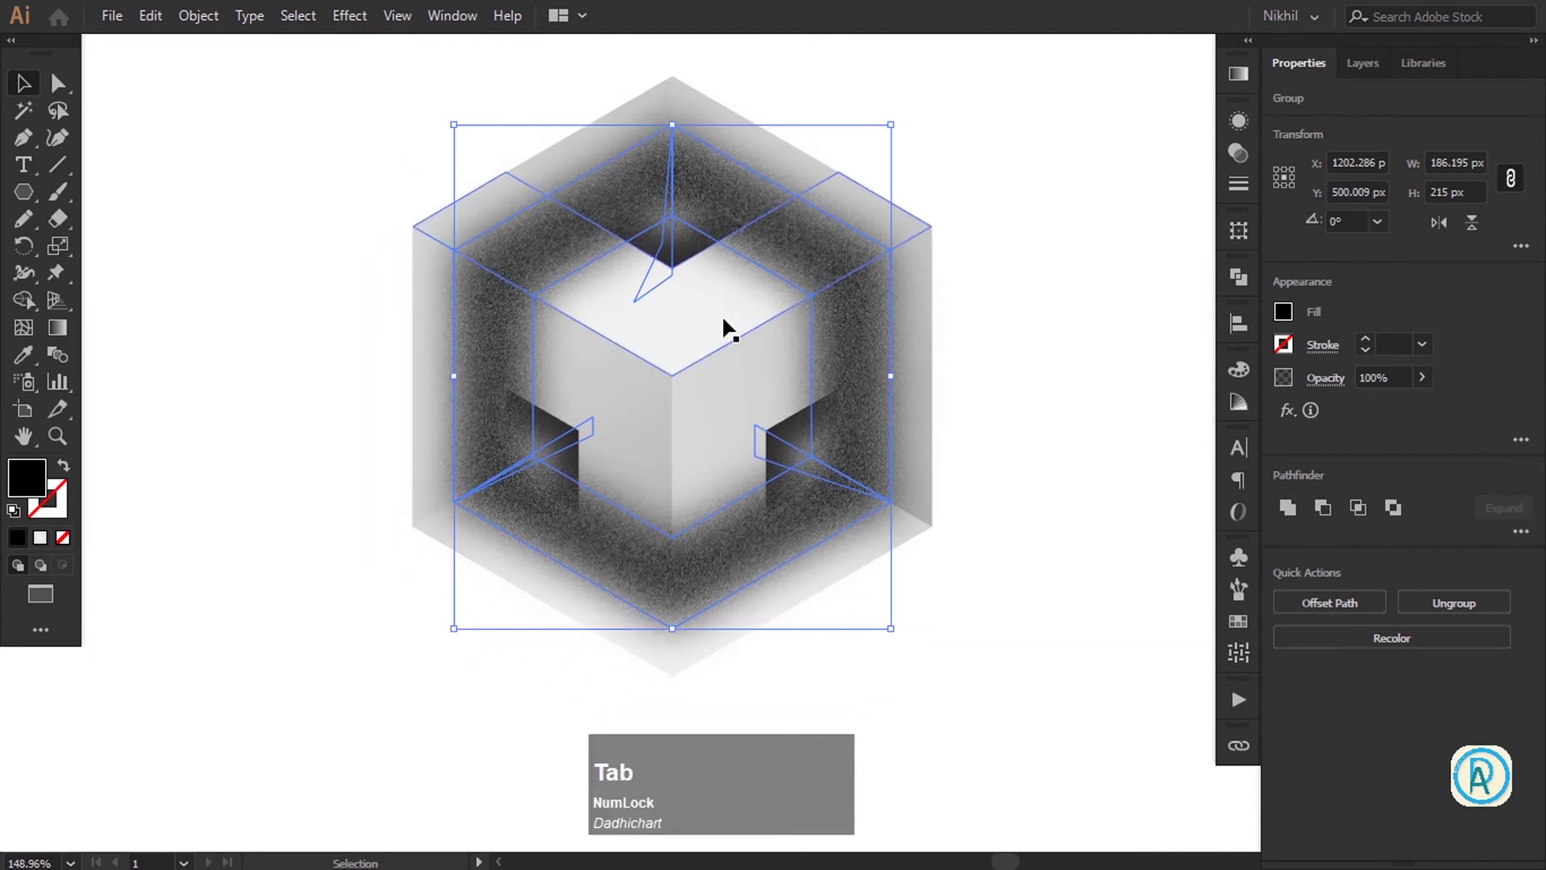
Reduce the grainy ring's opacity to 53% in the Appearance panel
click(1241, 129)
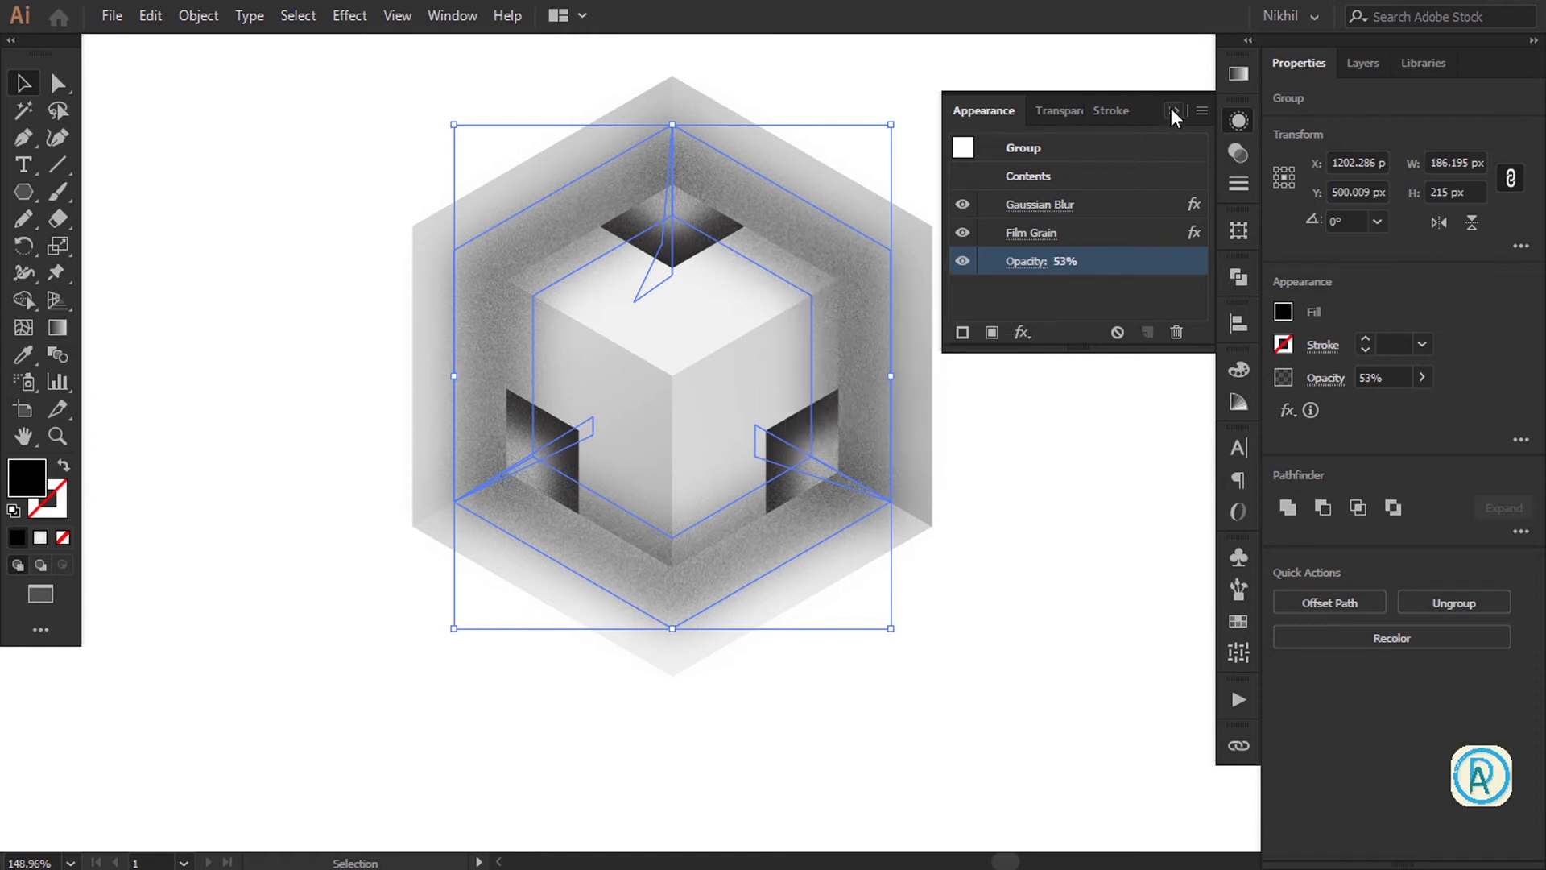
click(1040, 275)
key(super+KP_Add)
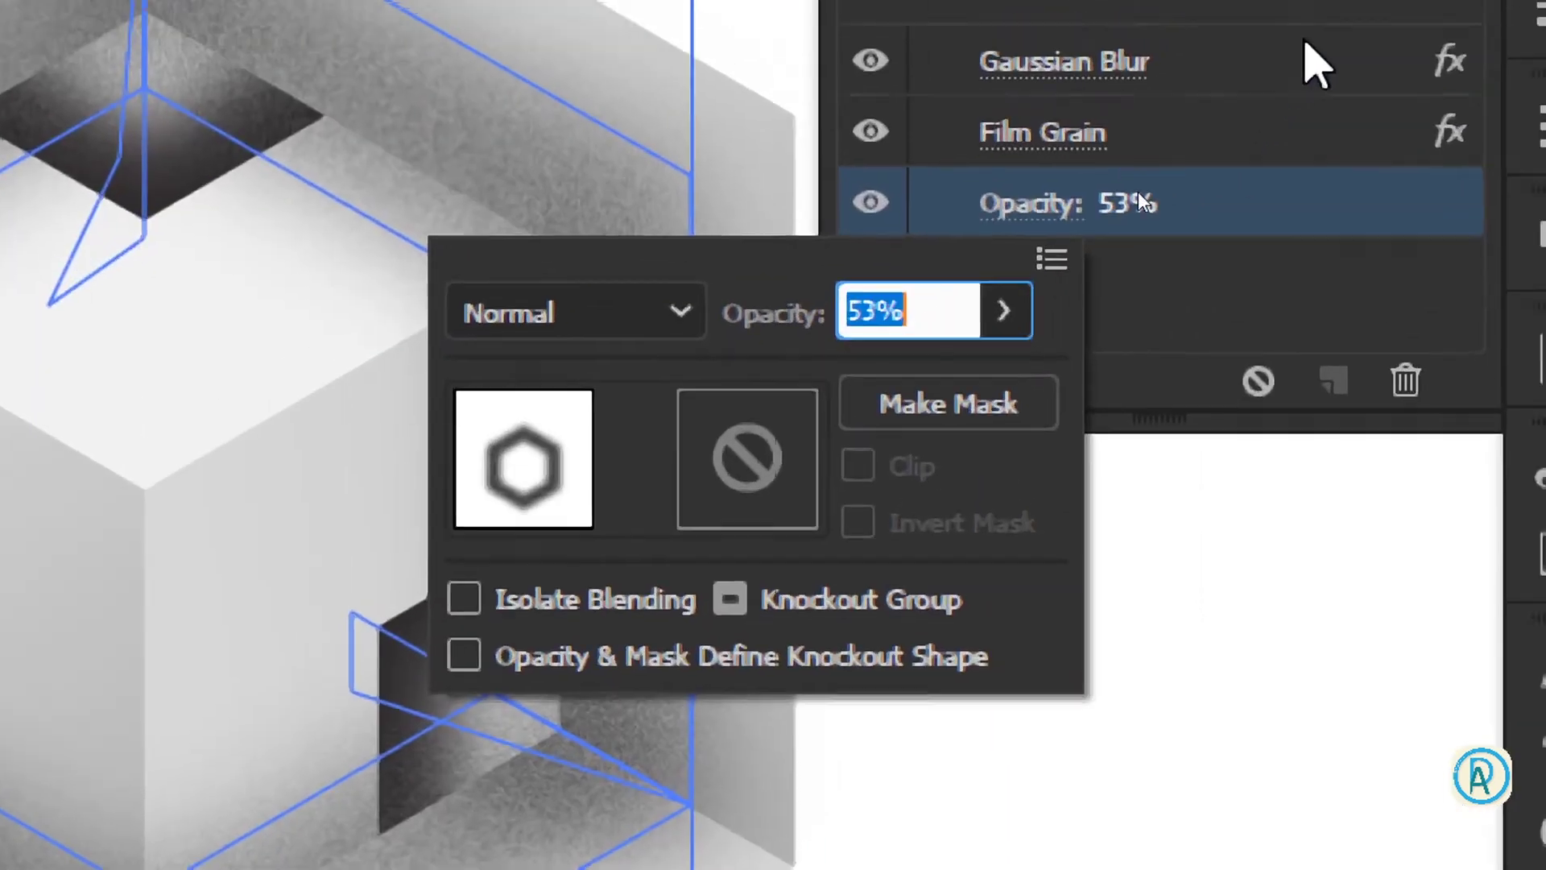
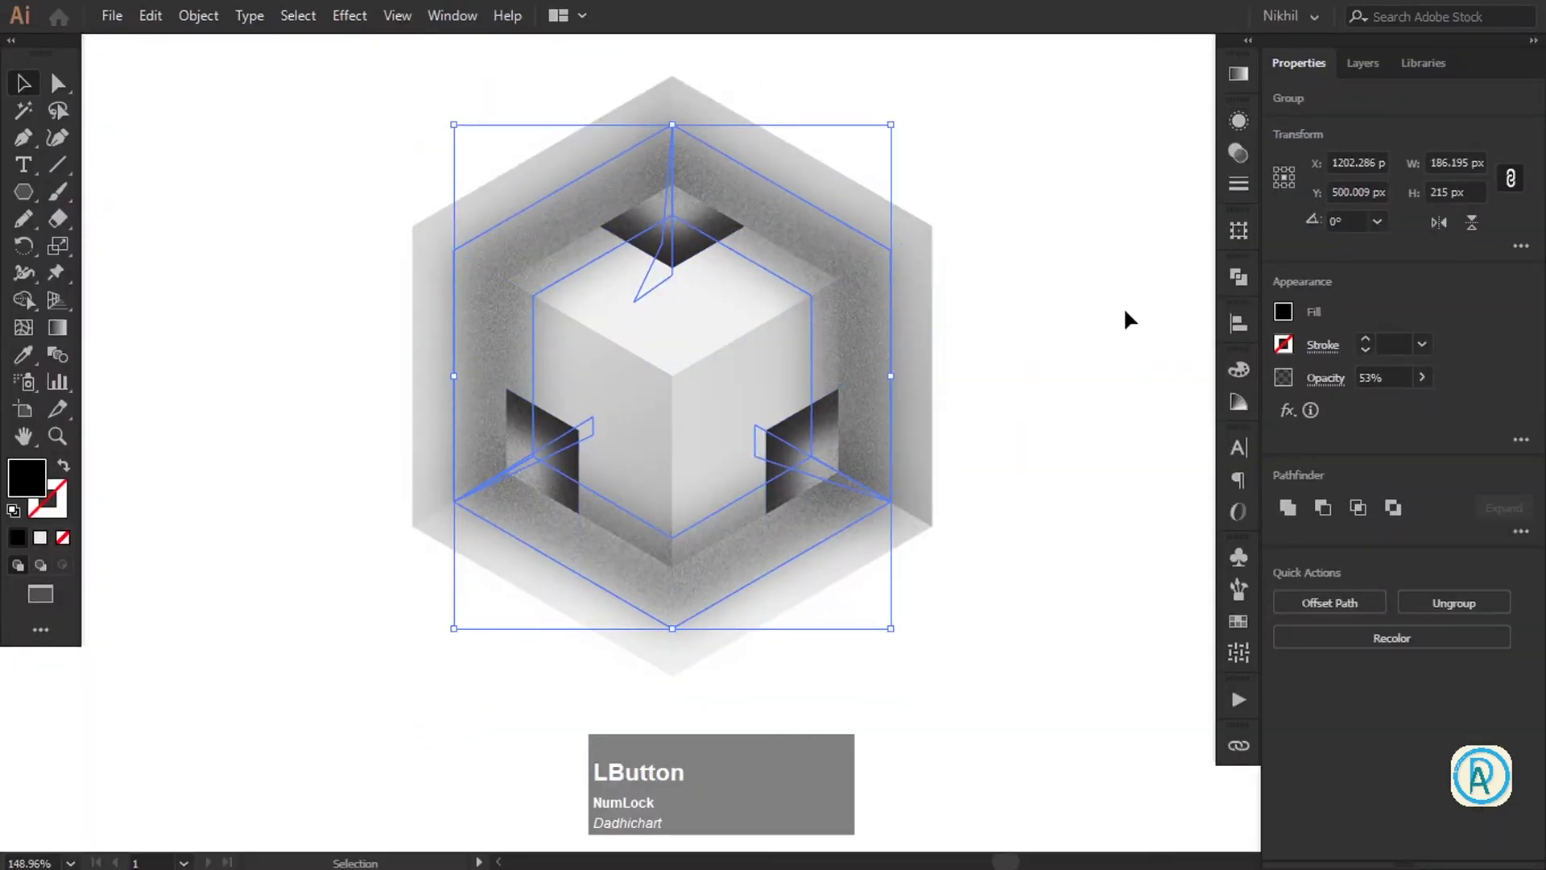
Target the ring, hexagon and cube groups in the Layers panel and blend the shadow ring in
click(1441, 199)
key(super+KP_Add)
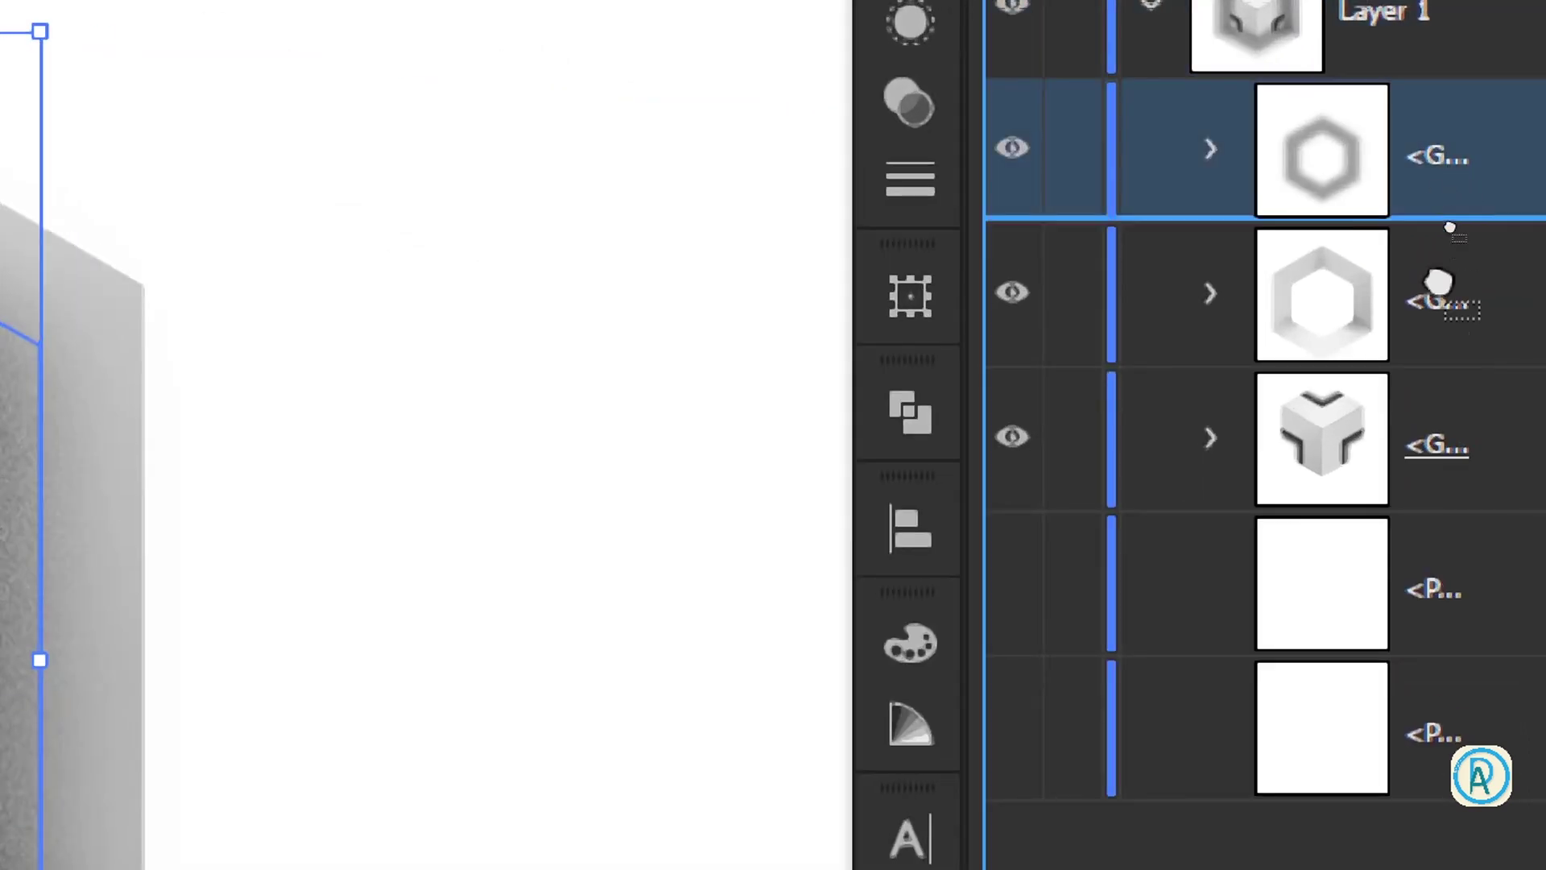
key(KP_Subtract)
click(1282, 215)
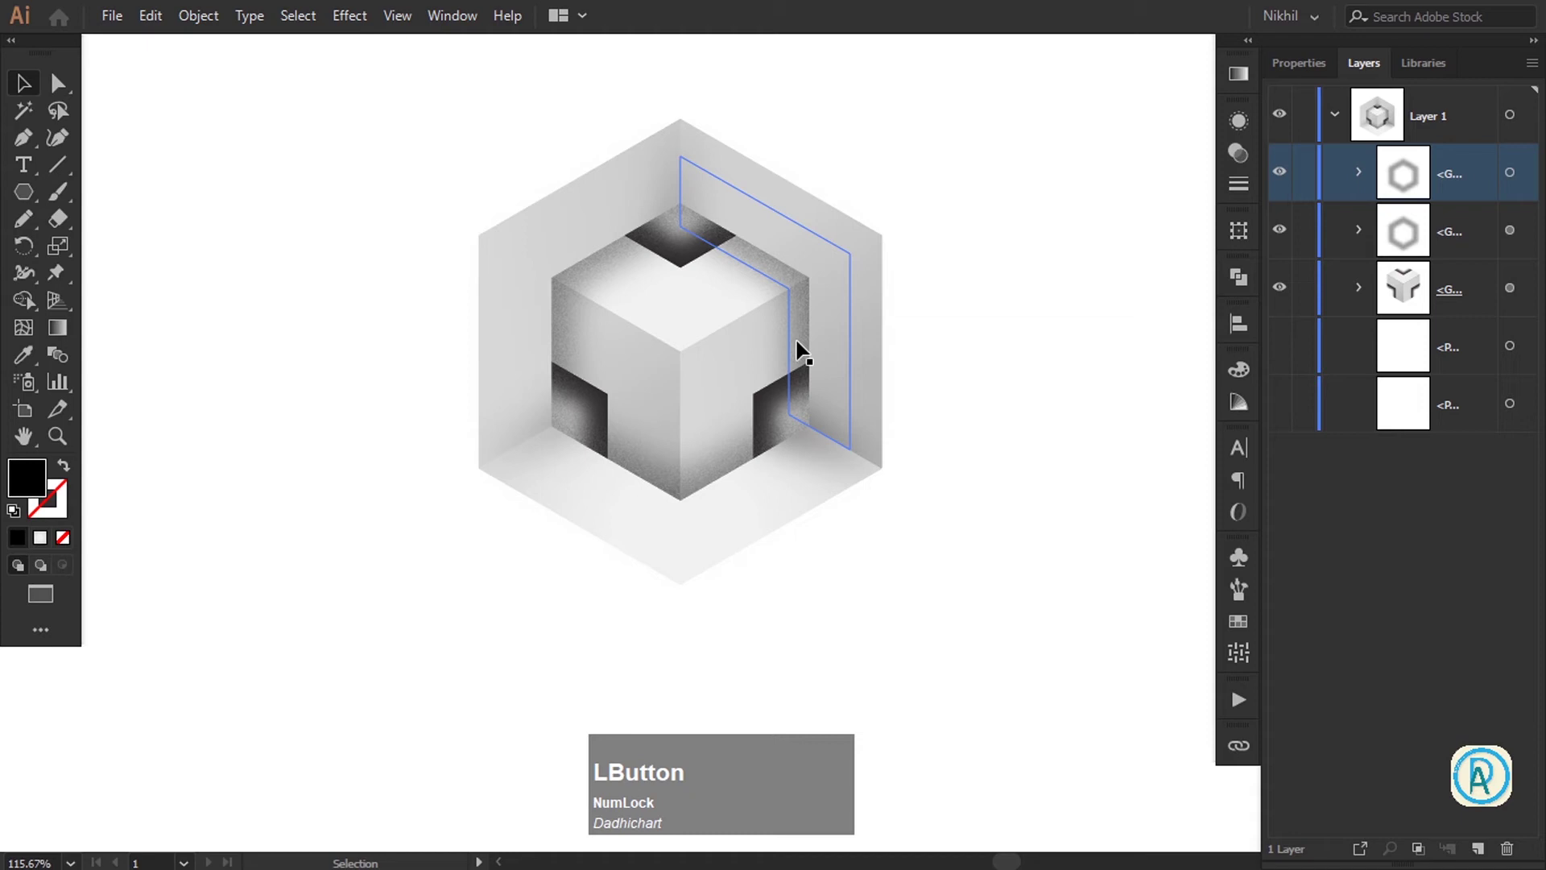
Nudge the grain shading into place around the cube and deselect everything
key(Tab)
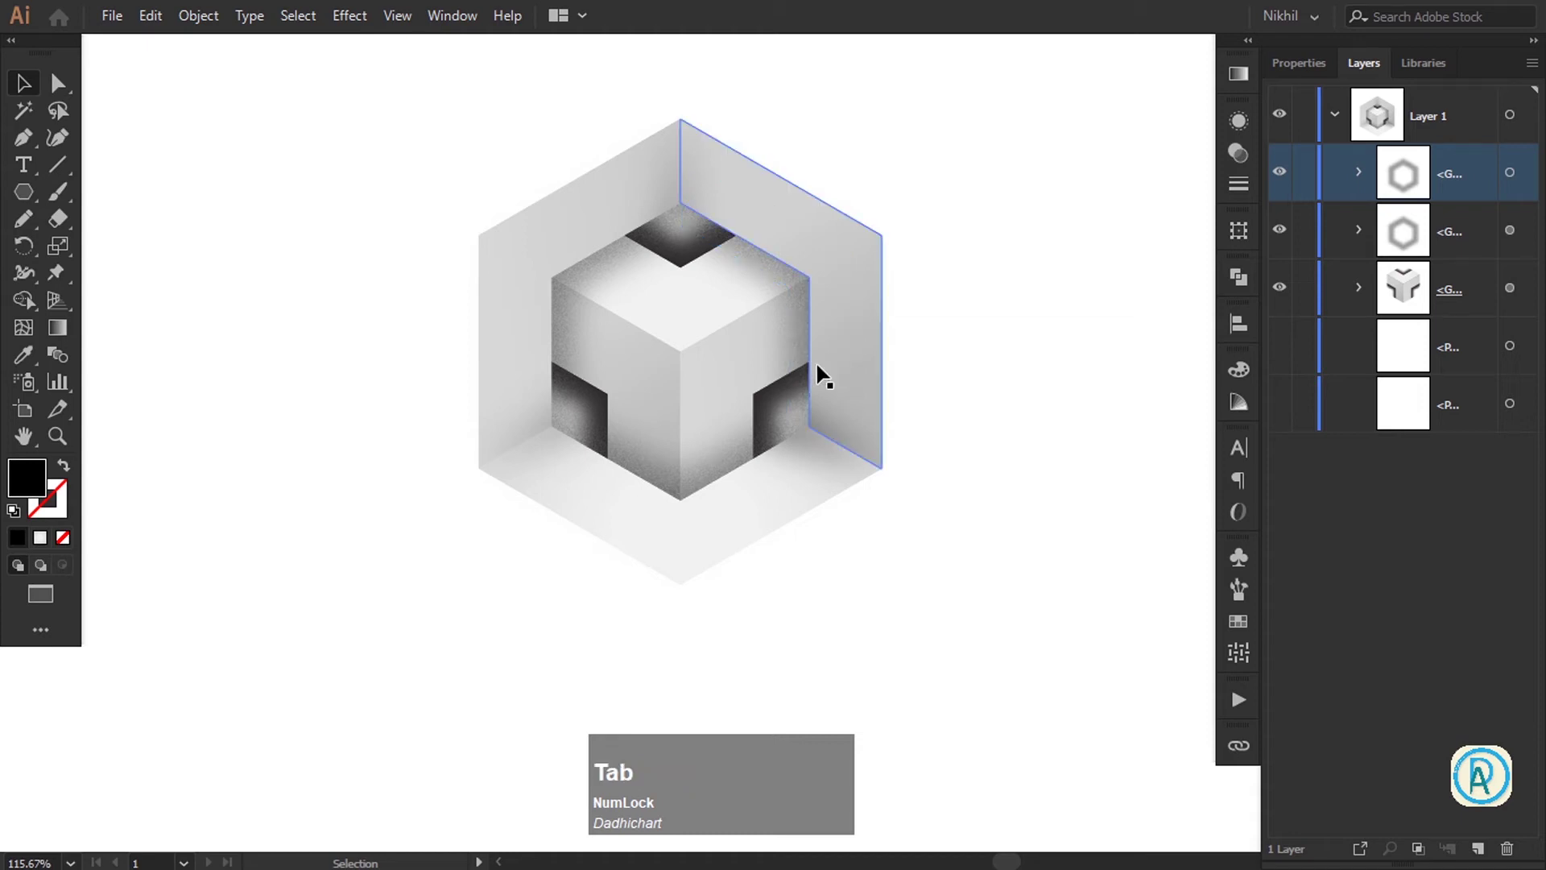
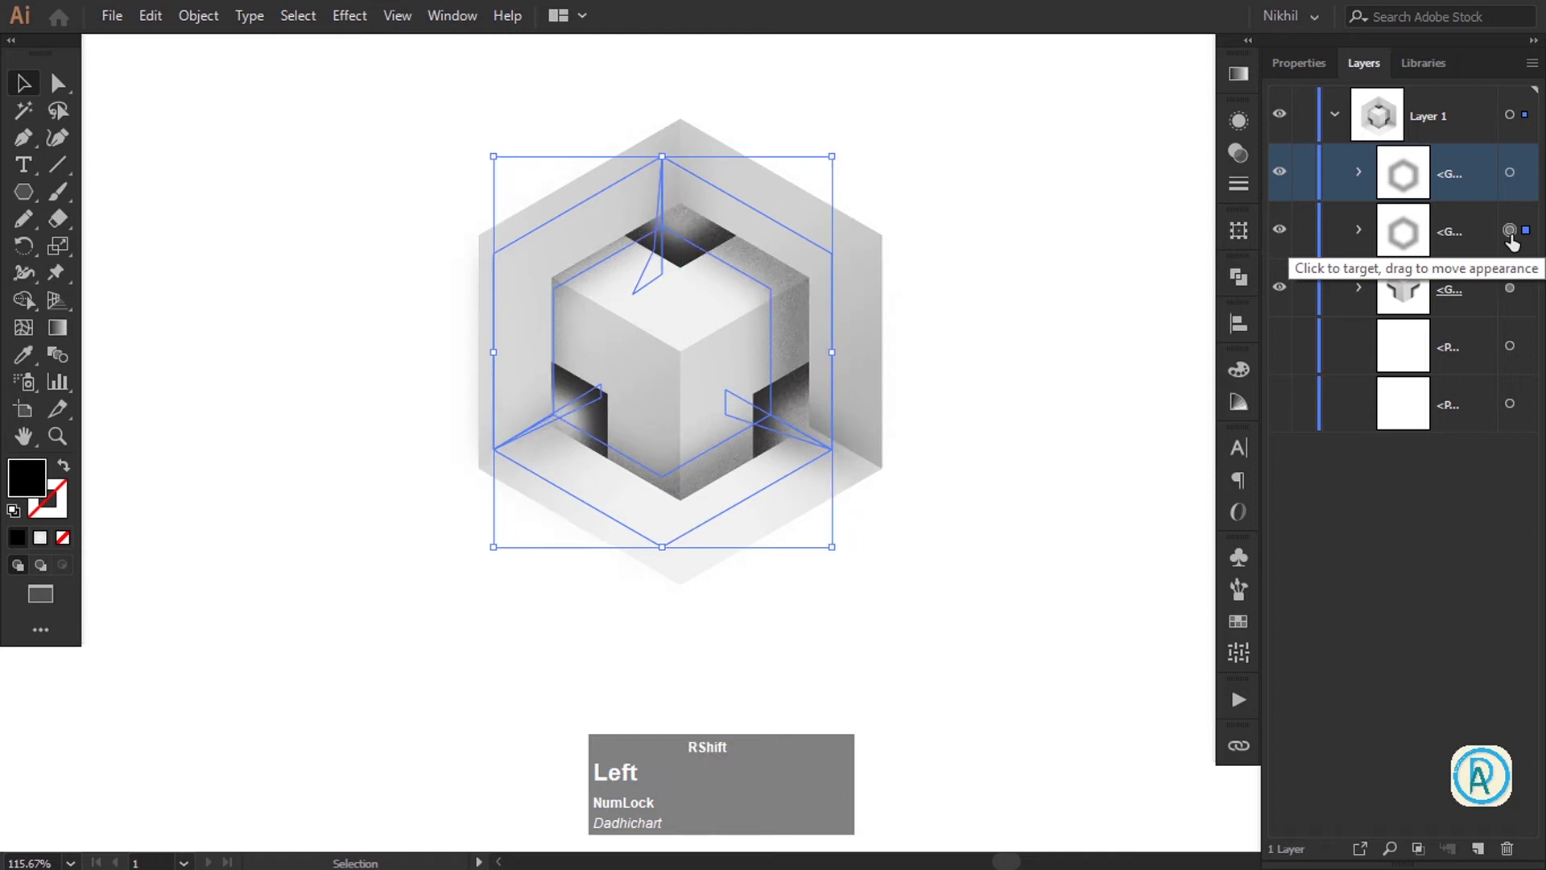
key(shift+Right)
key(Left)
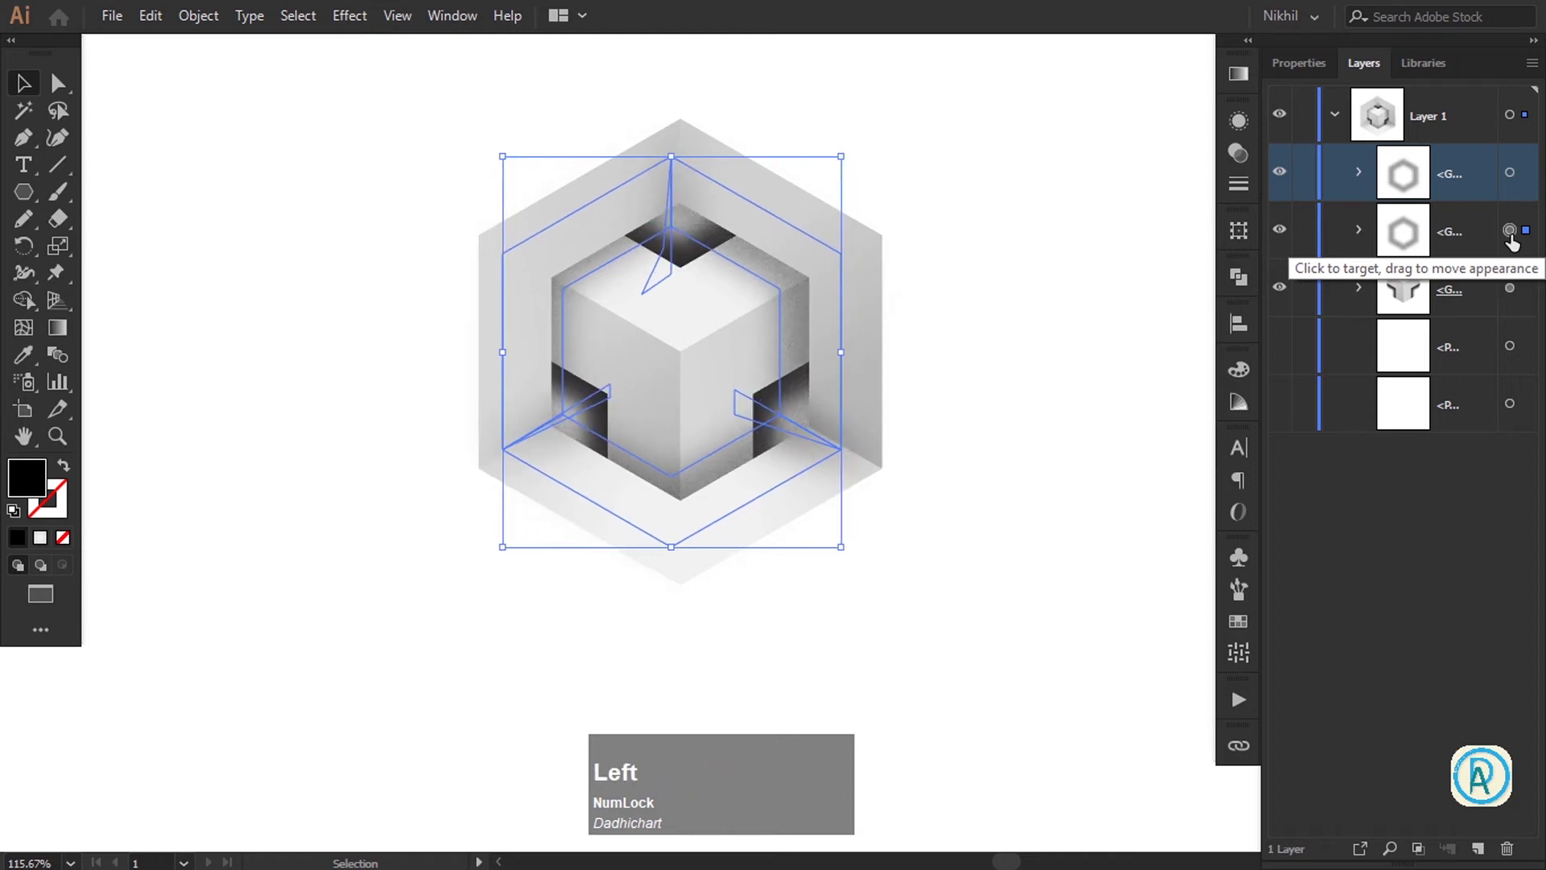
key(Up)
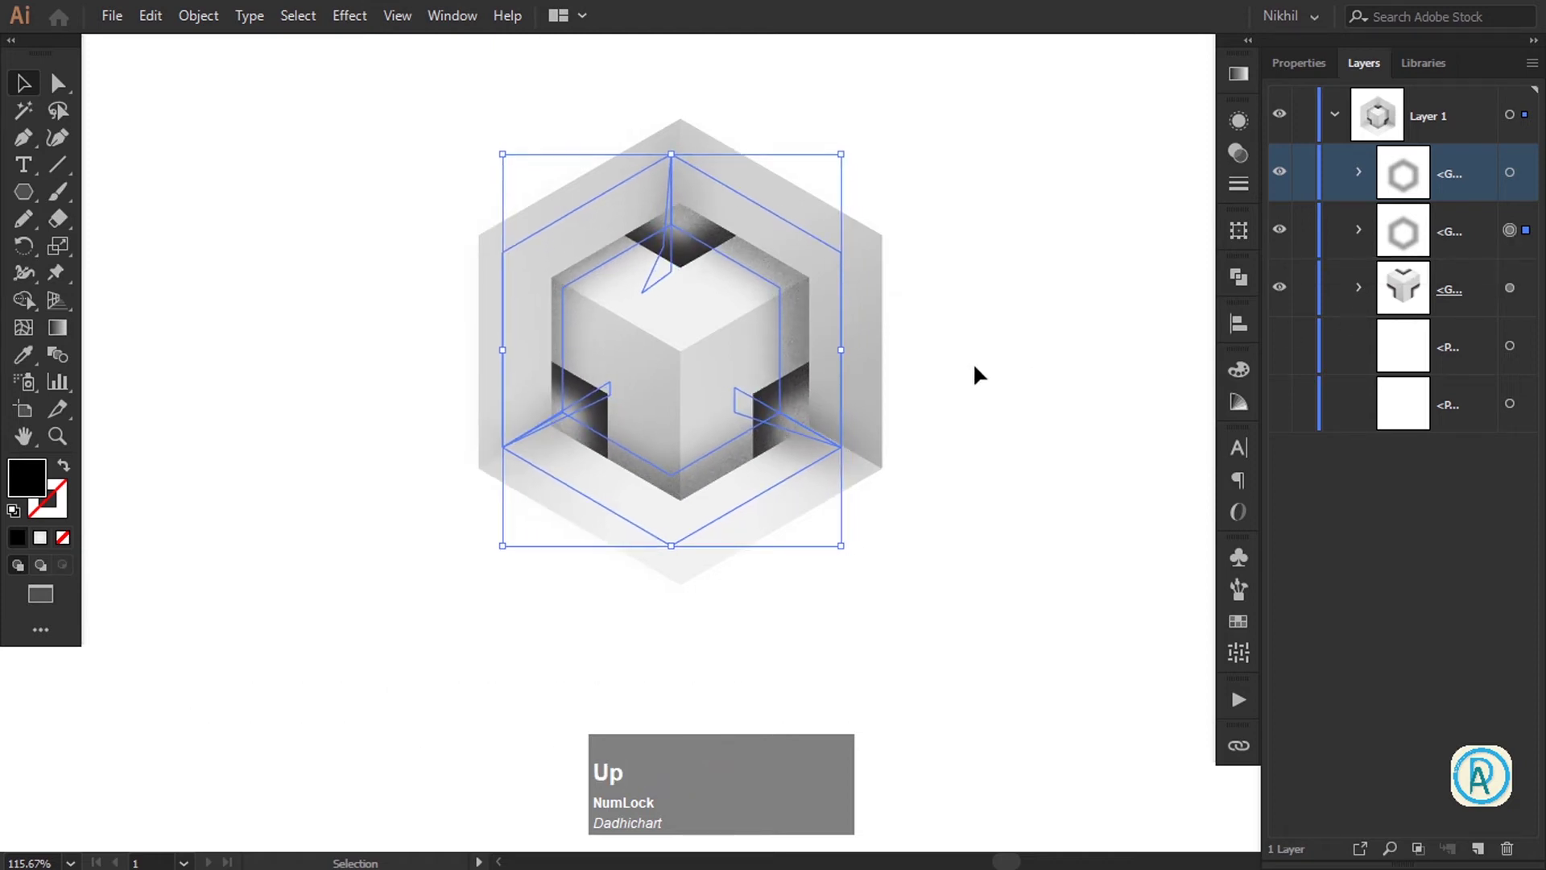
click(983, 368)
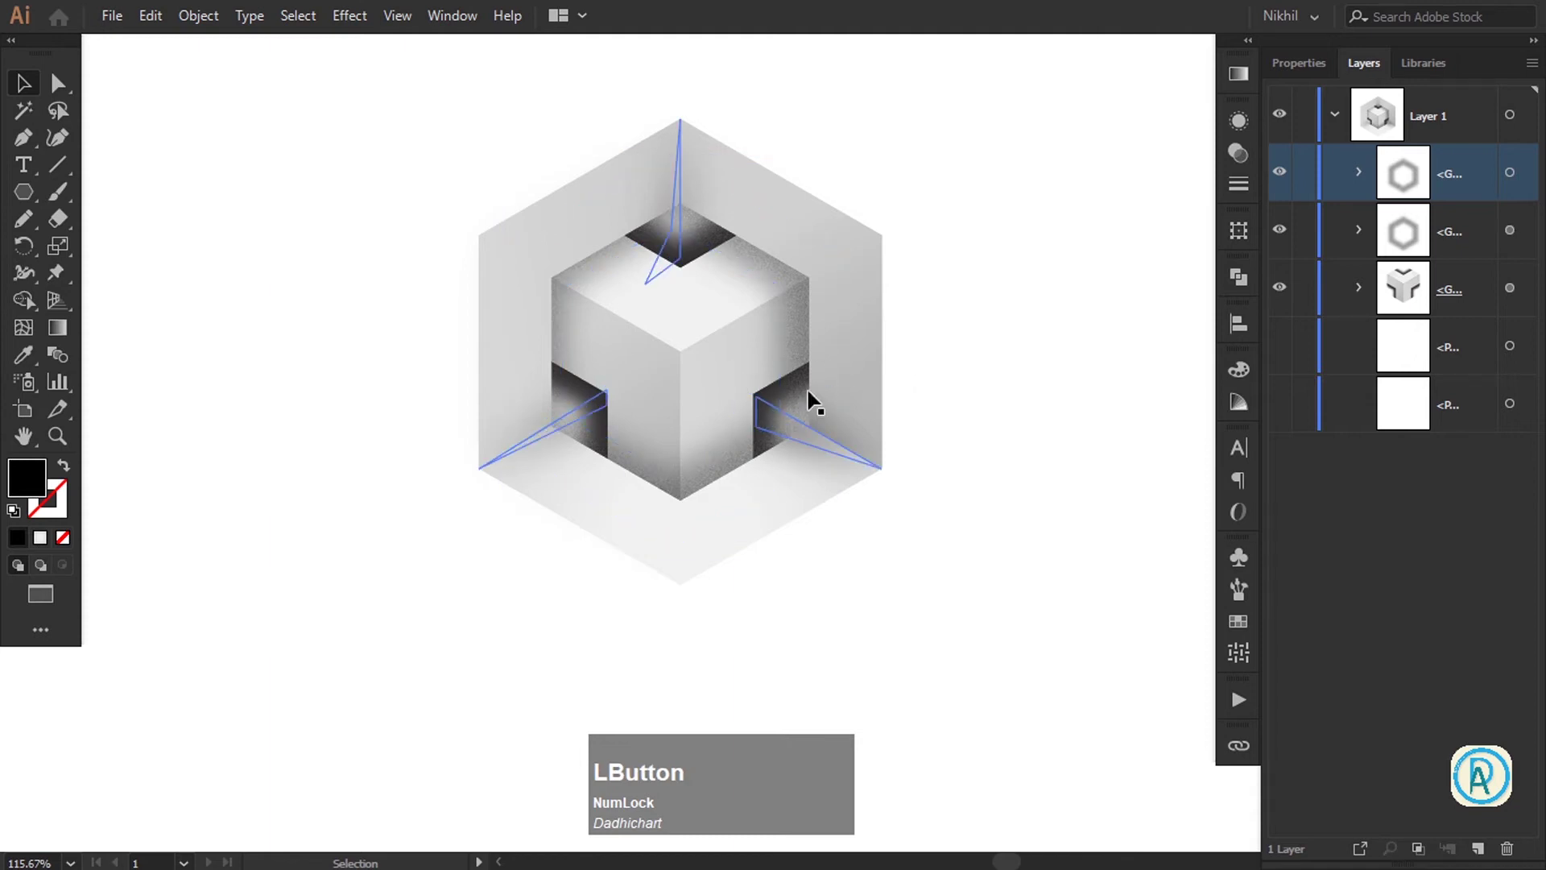
key(Tab)
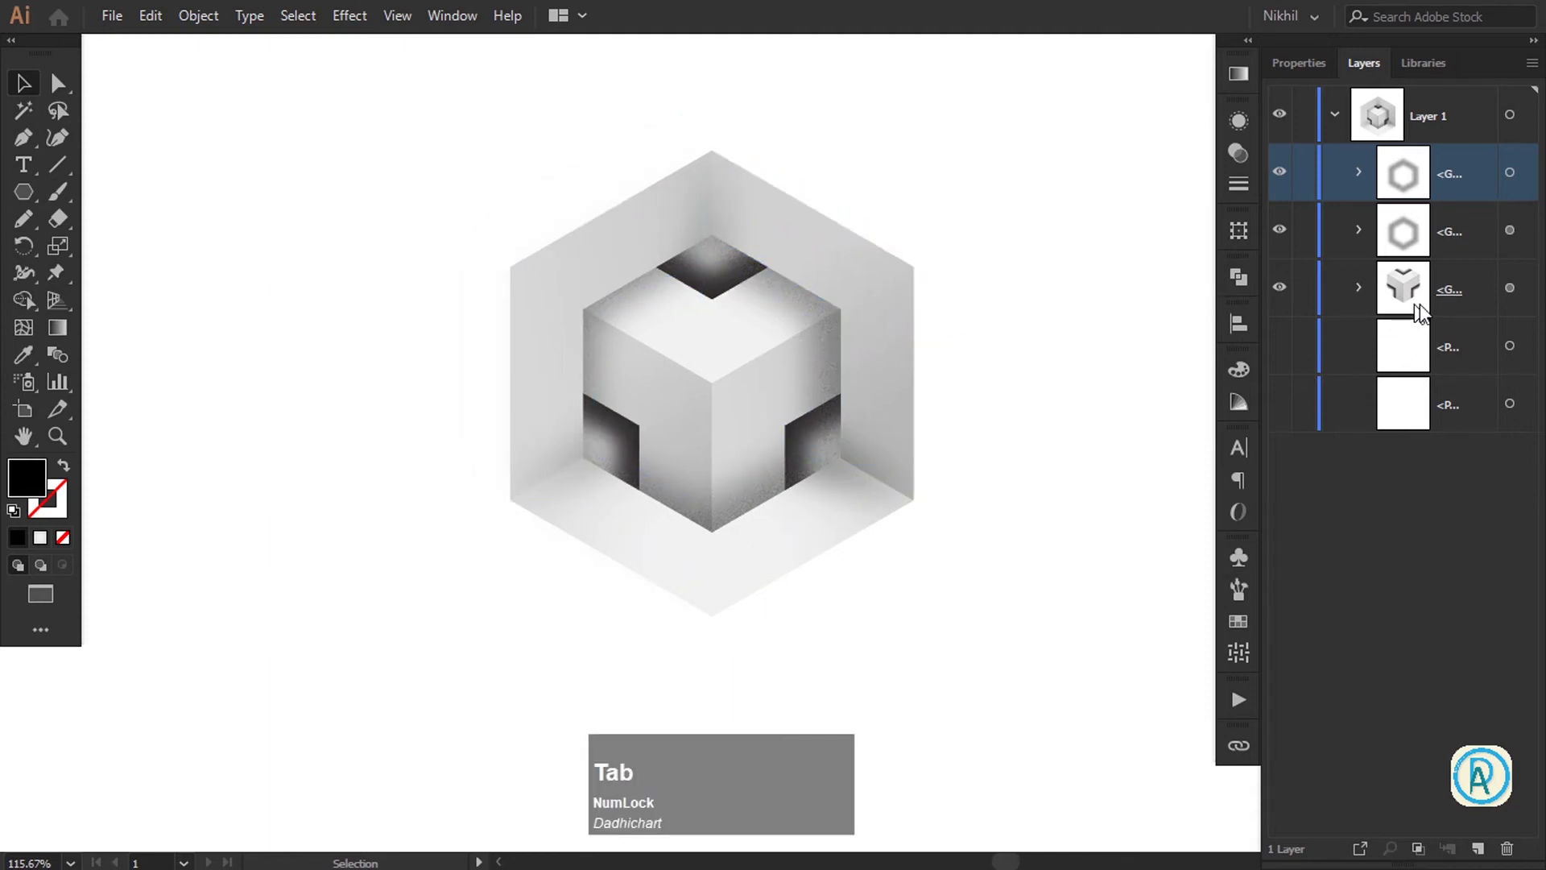
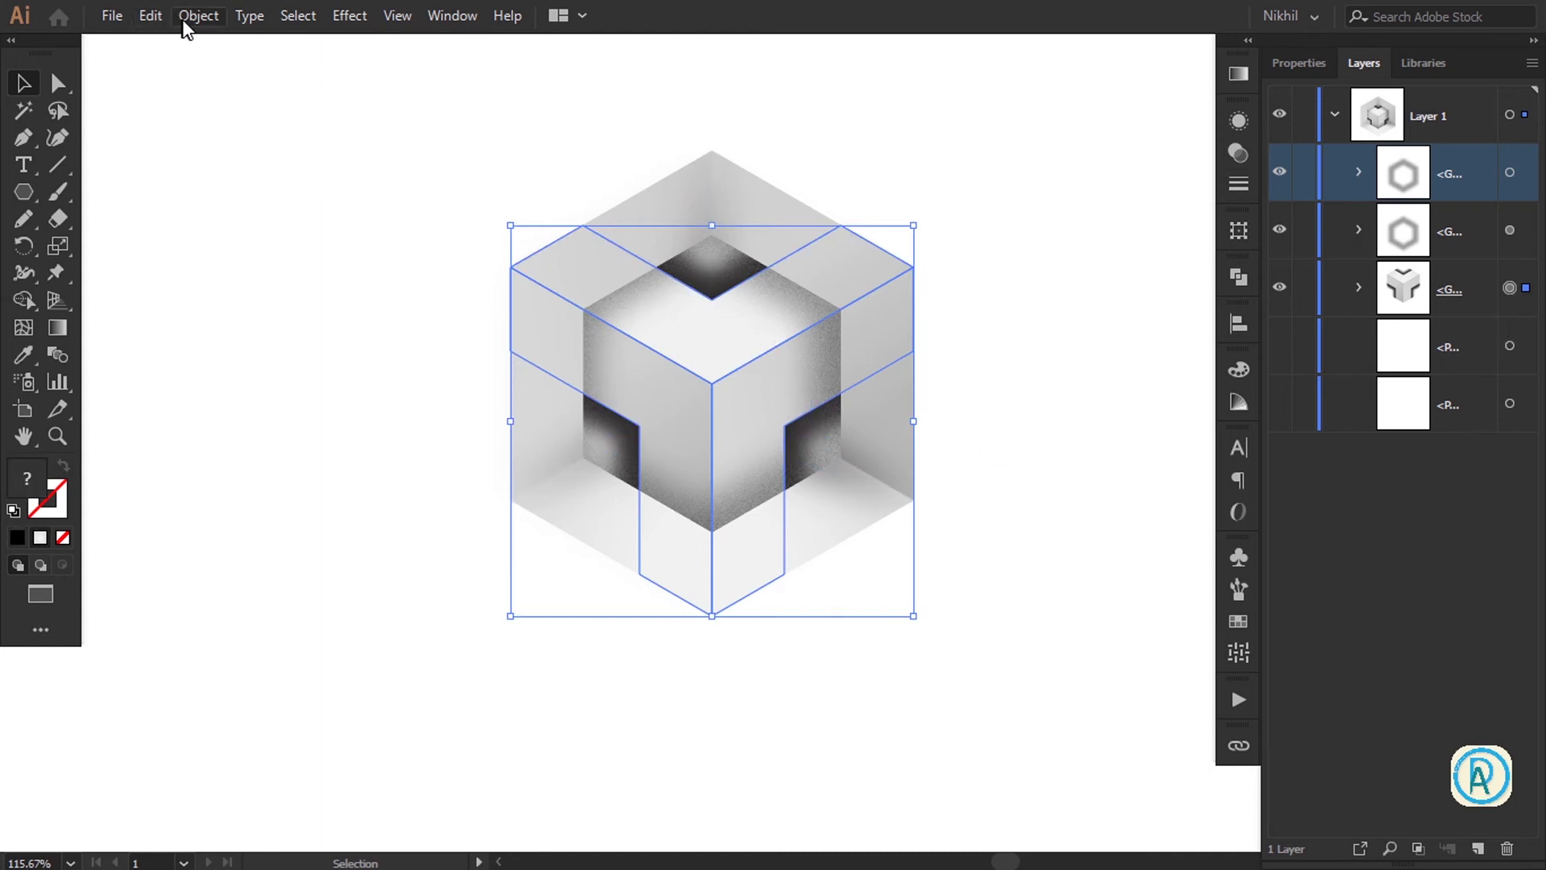
Duplicate the cube group and fill the copy white
click(167, 16)
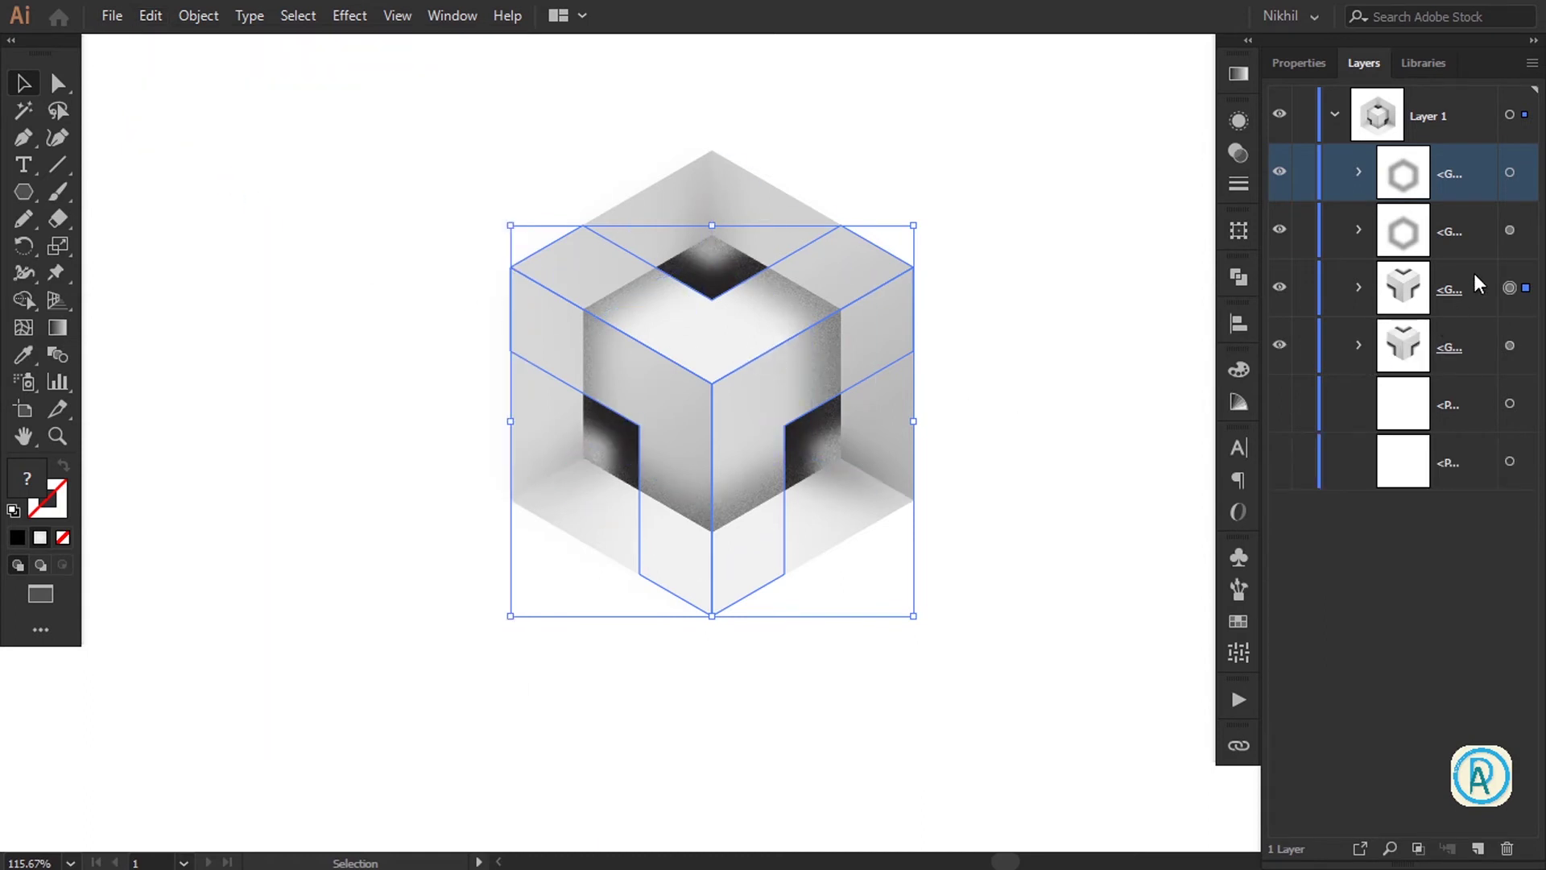
key(Tab)
click(1471, 349)
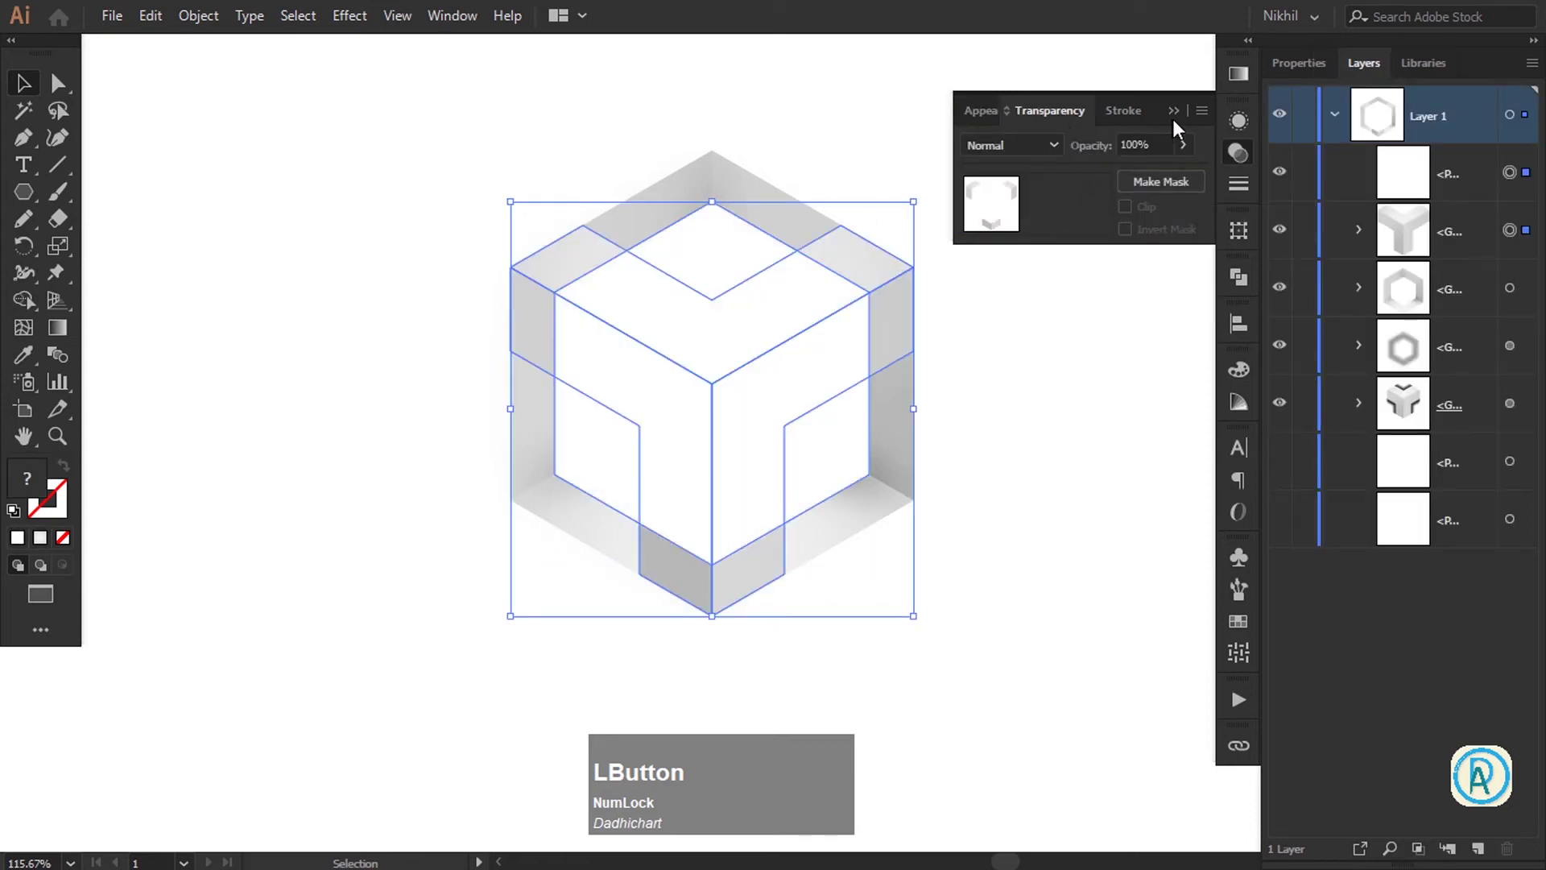
Mask the white cube copy with the hexagon via Make Mask in the Transparency panel
click(1183, 123)
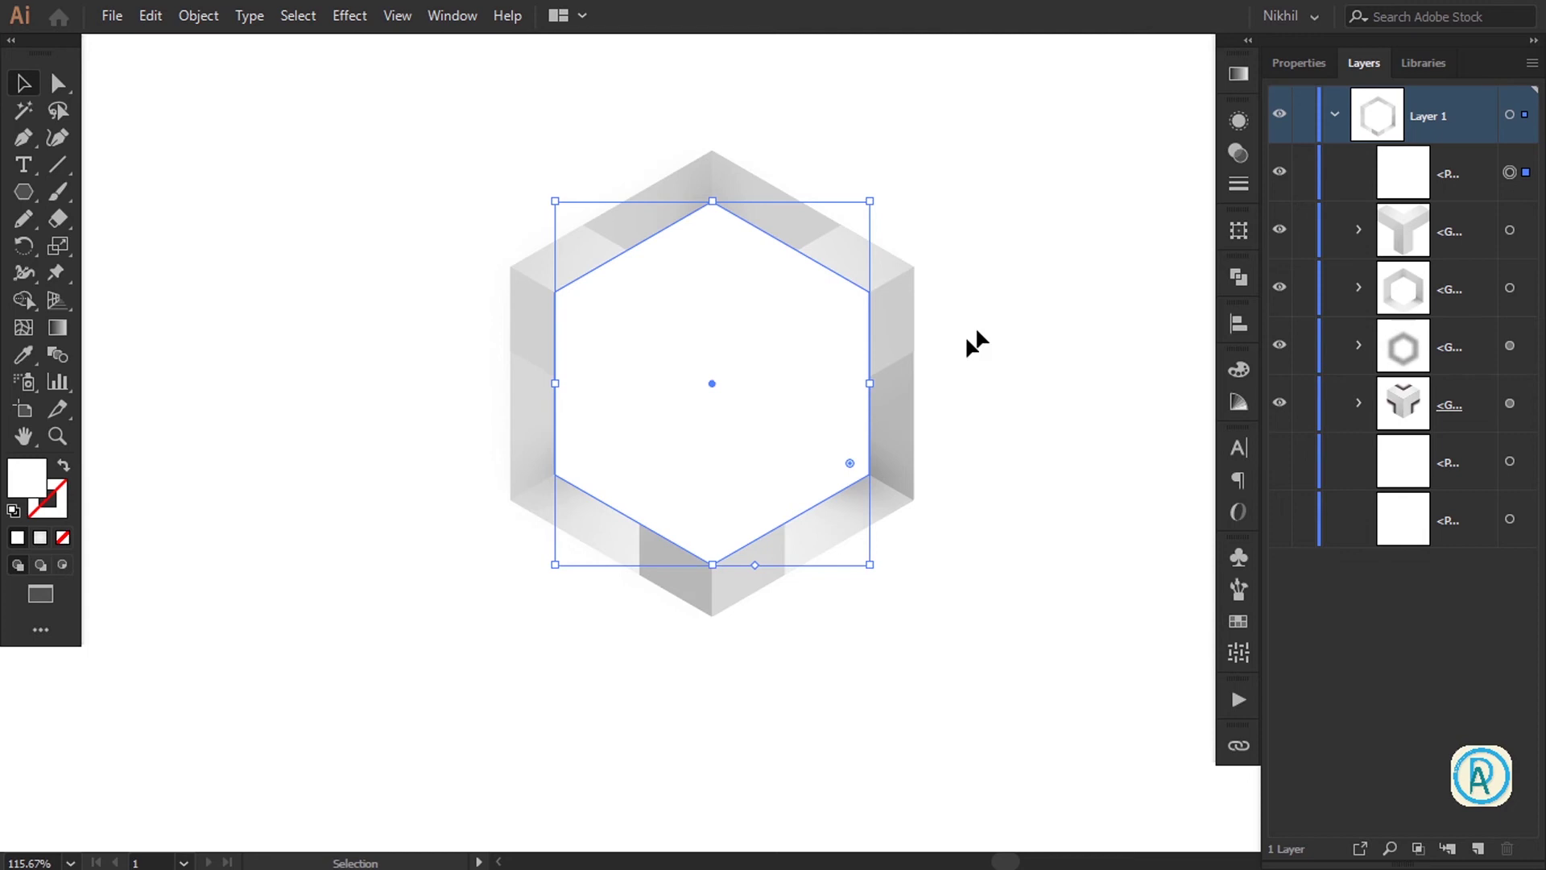
key(Delete)
key(space)
click(876, 337)
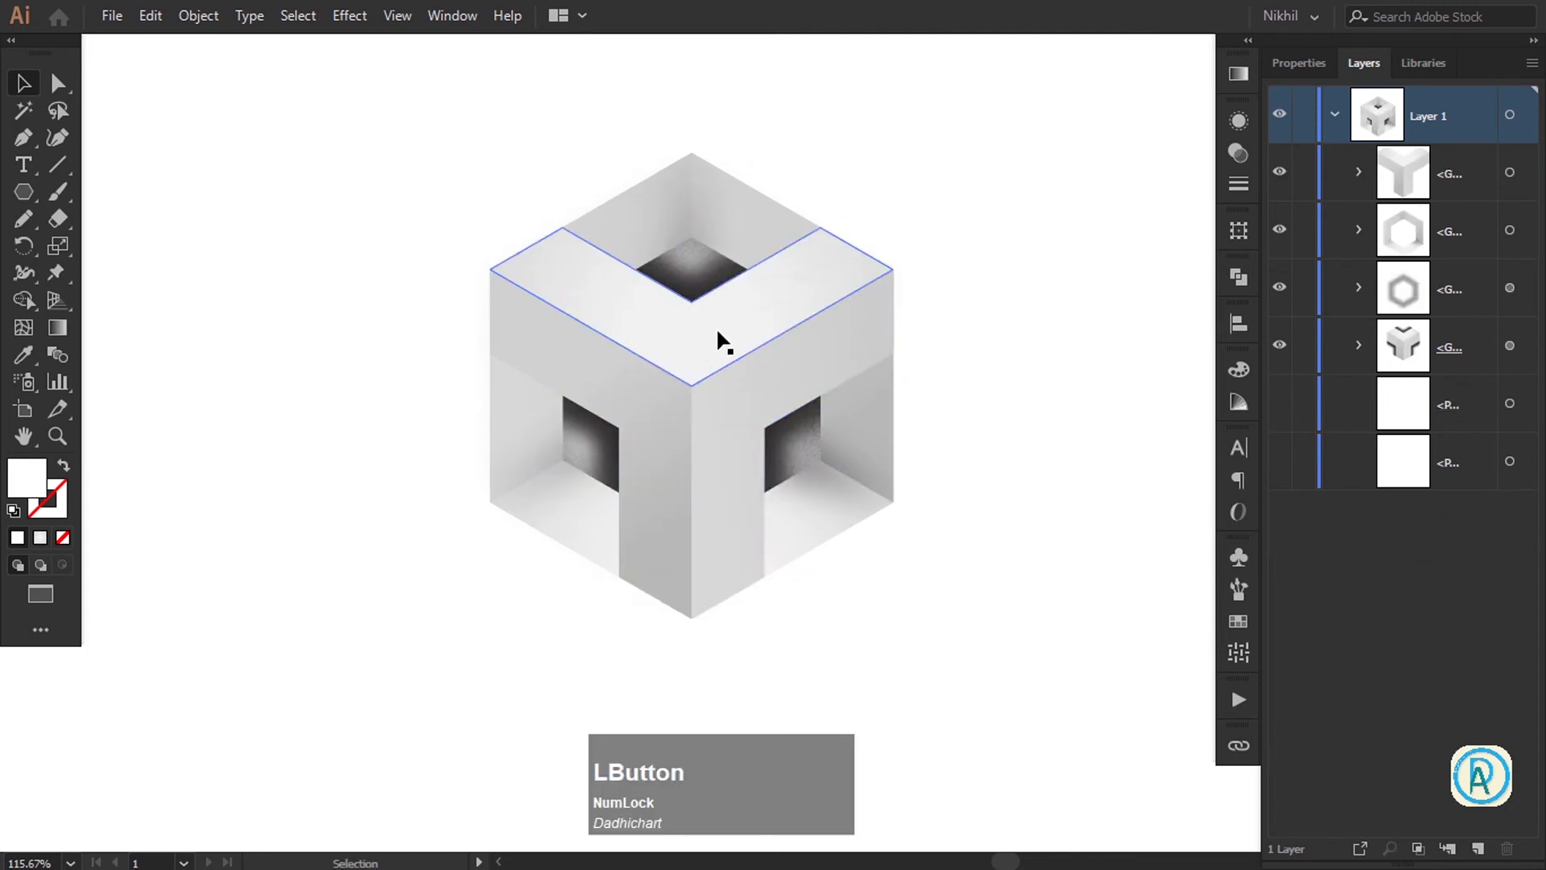
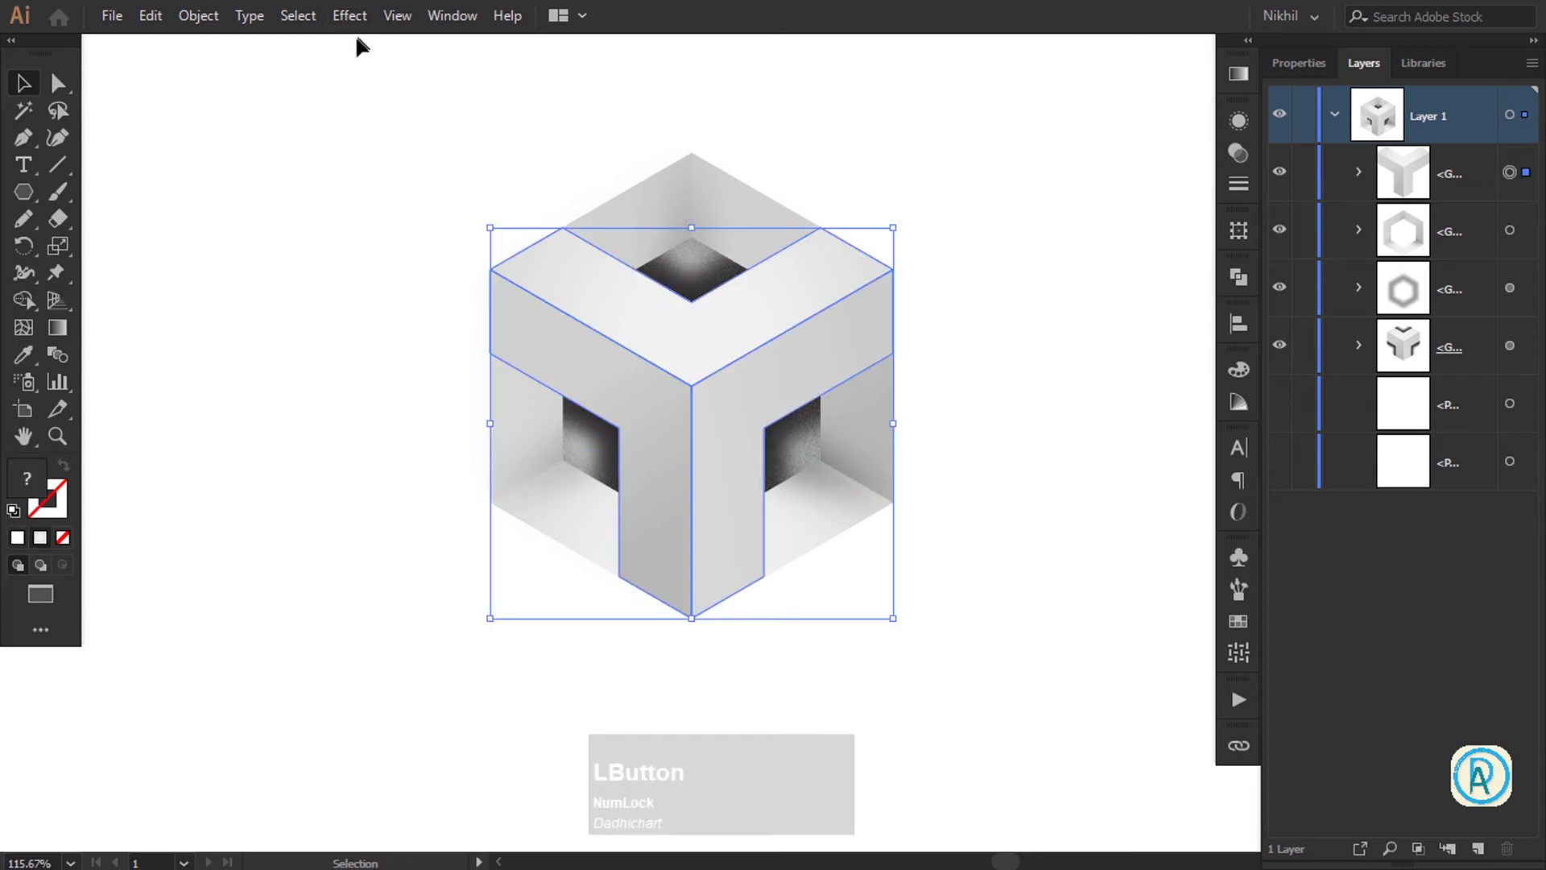
Rotate the three-armed piece 60° via Object > Transform > Rotate
right_click(725, 382)
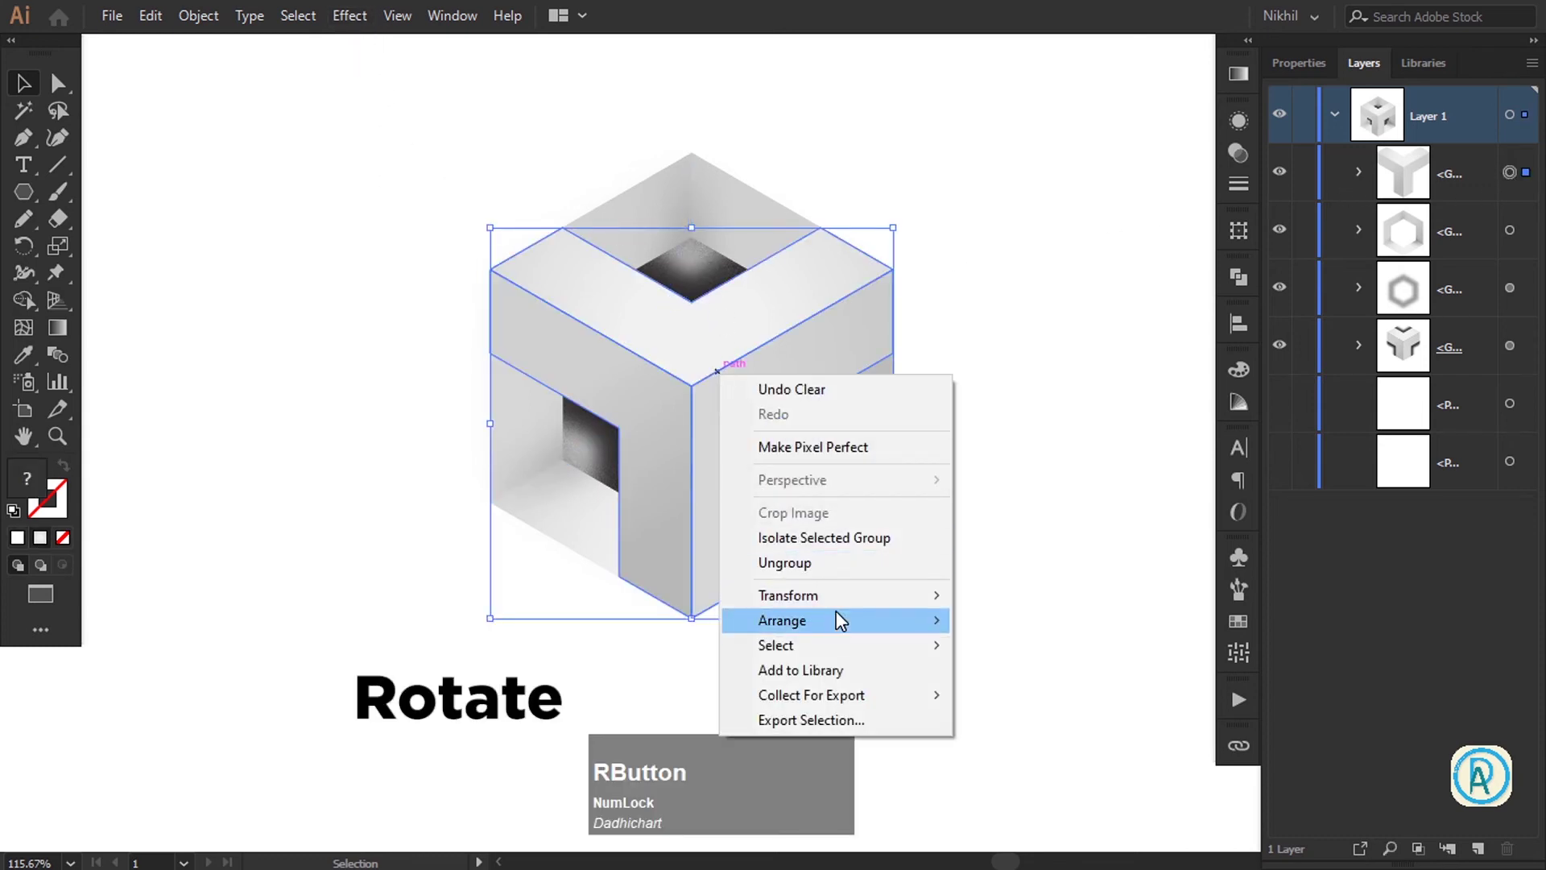
click(854, 606)
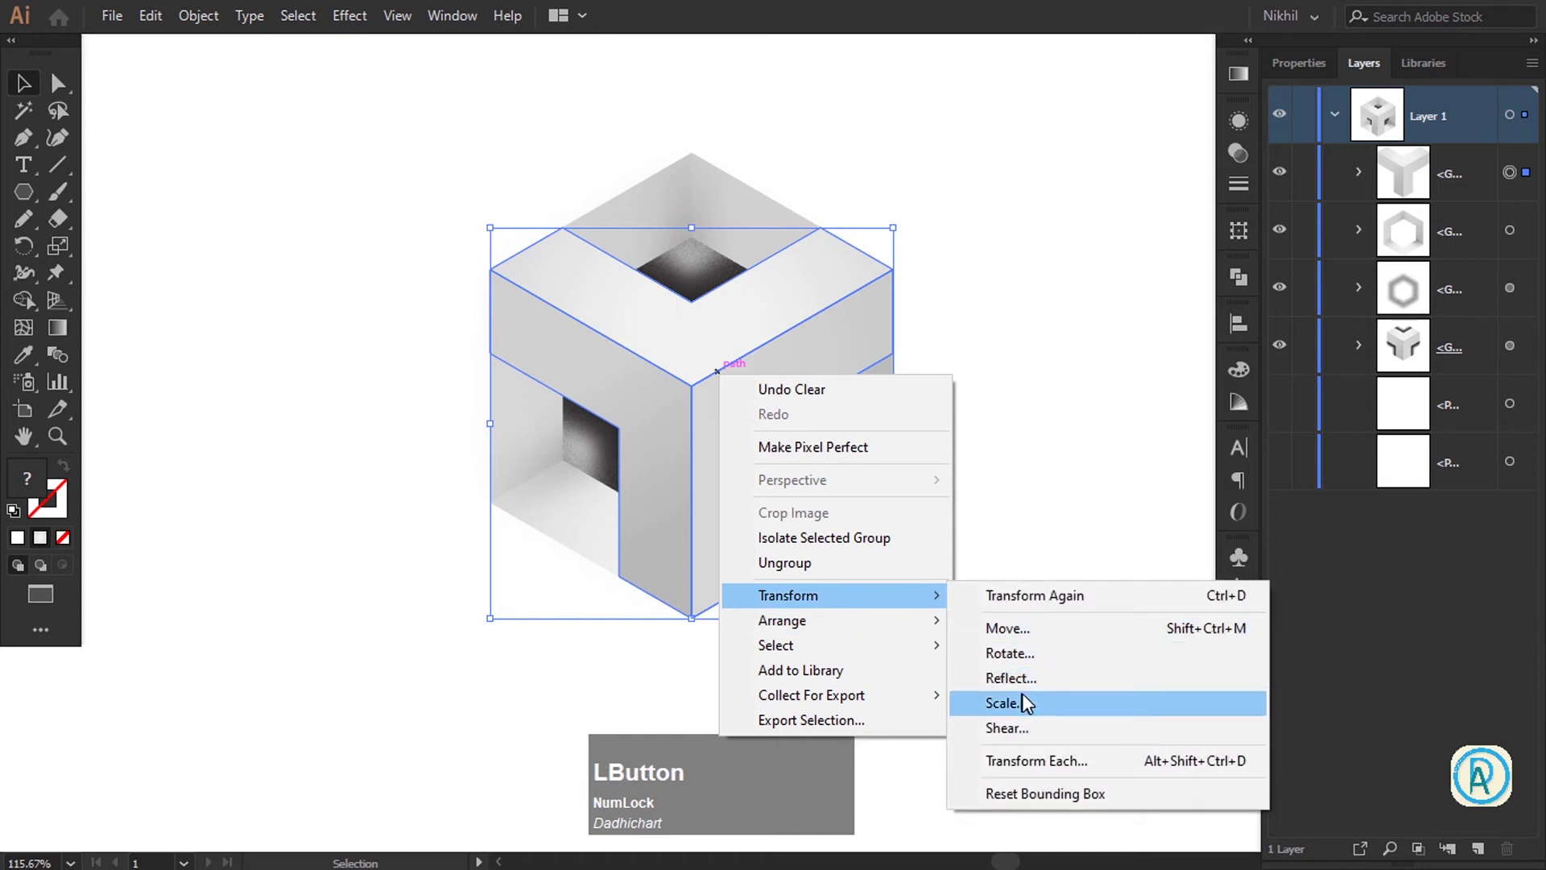
click(1037, 673)
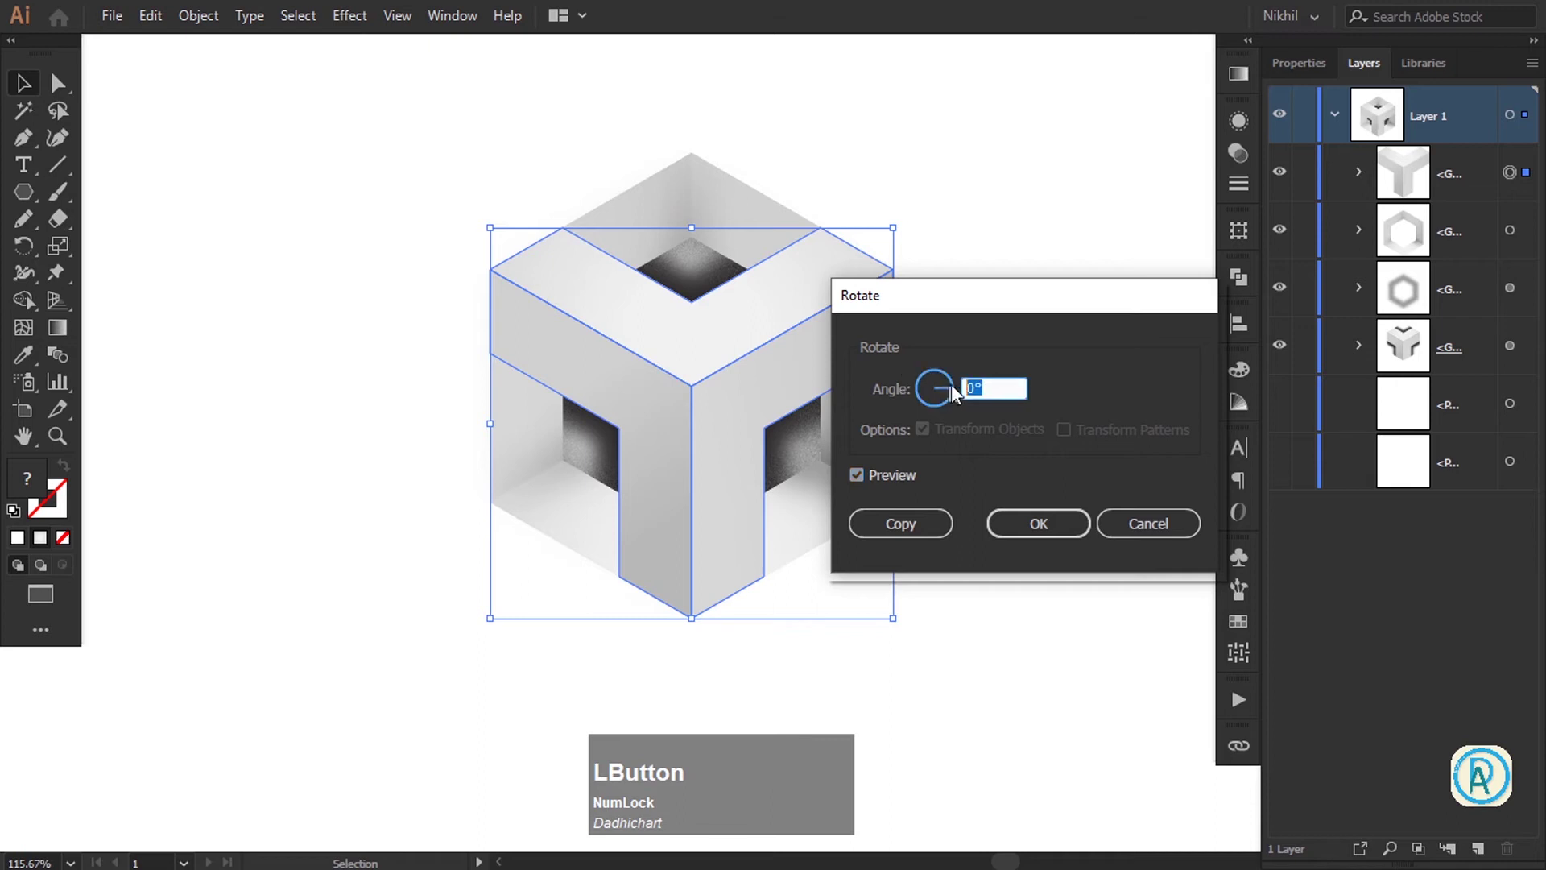
scroll(up, 3)
scroll(down, 3)
scroll(up, 3)
scroll(down, 3)
scroll(up, 3)
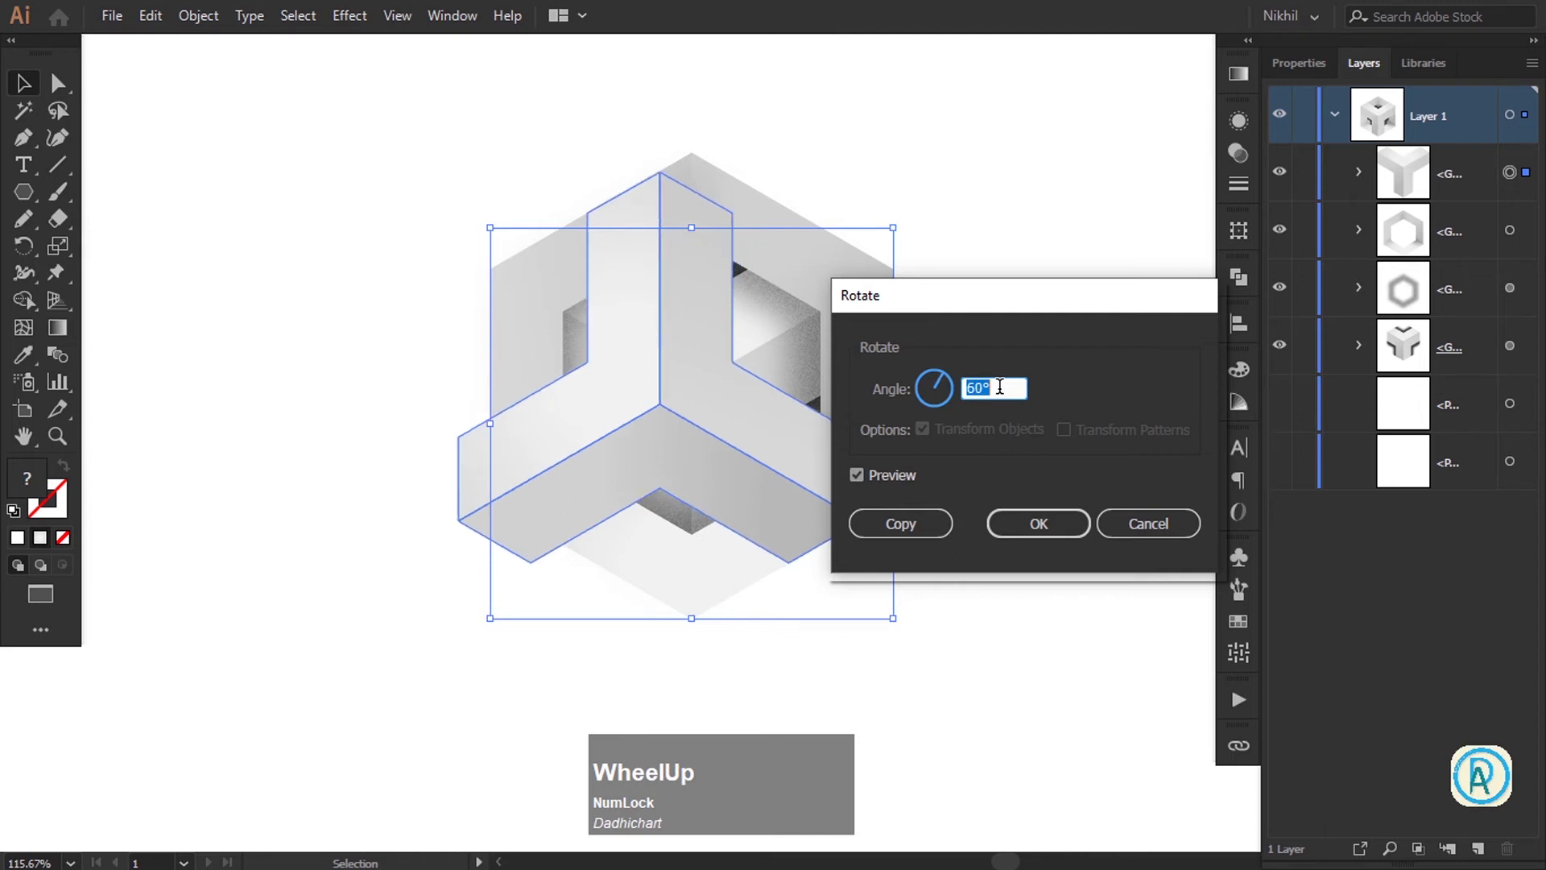
key(super+KP_Add)
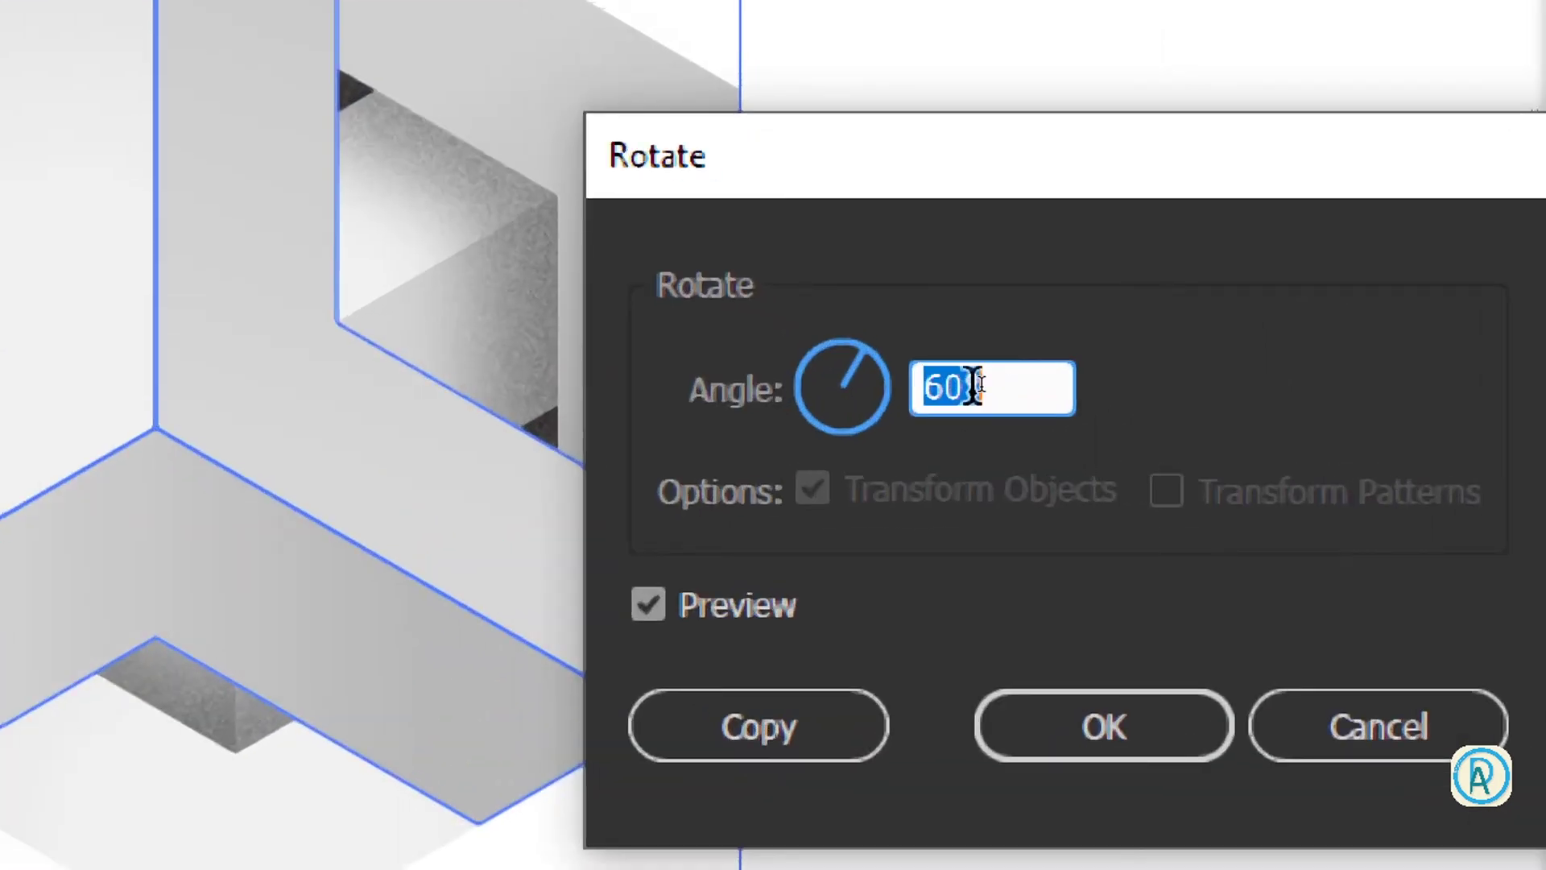
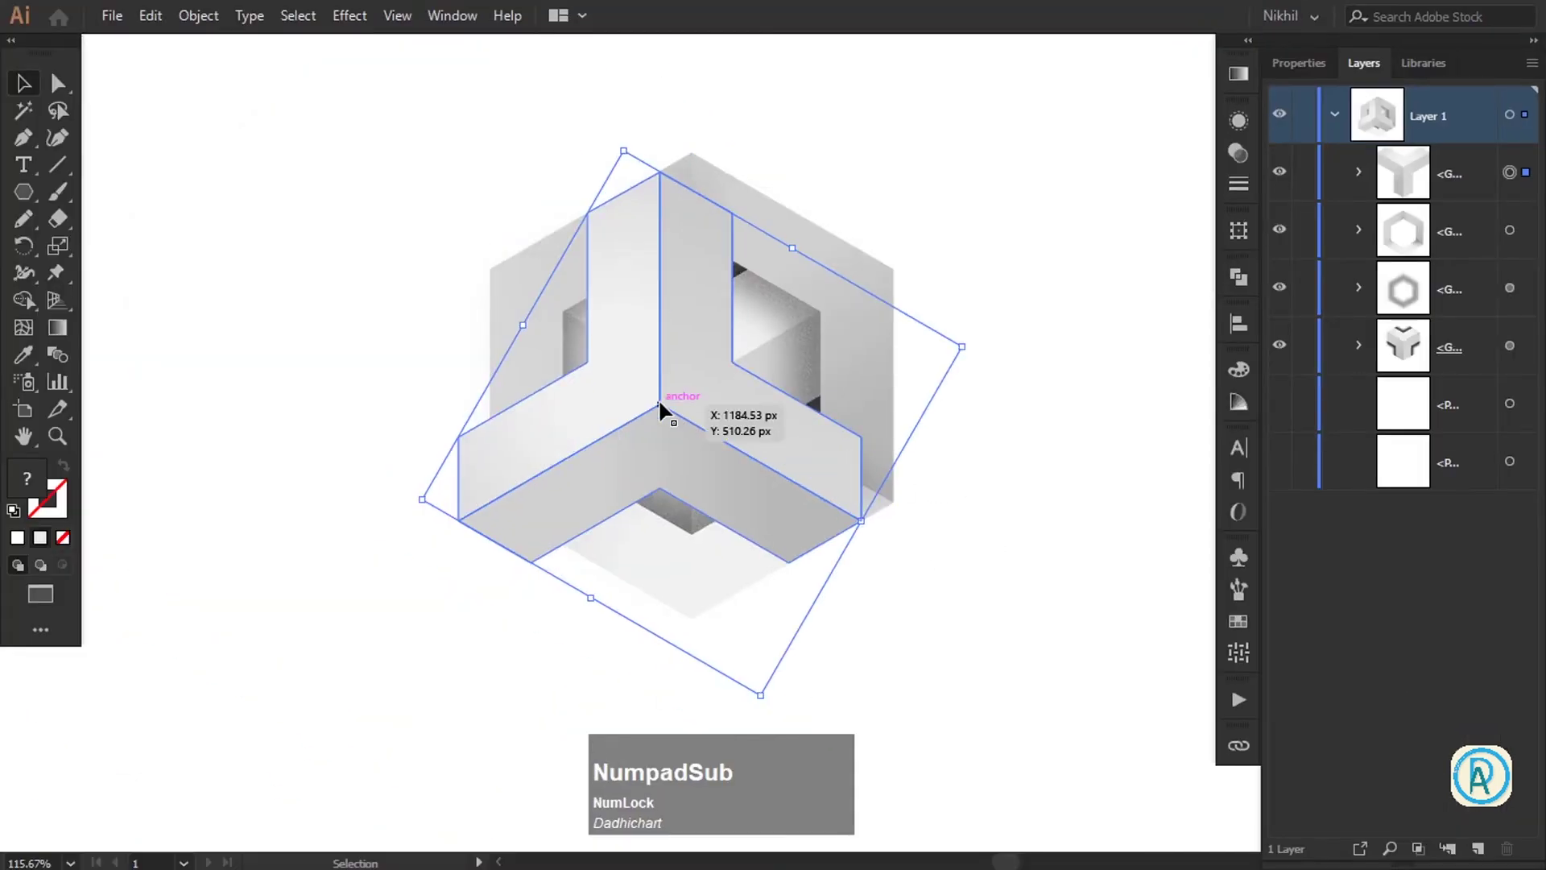
Drag the rotated piece into position and scale it to 95% uniform
click(666, 408)
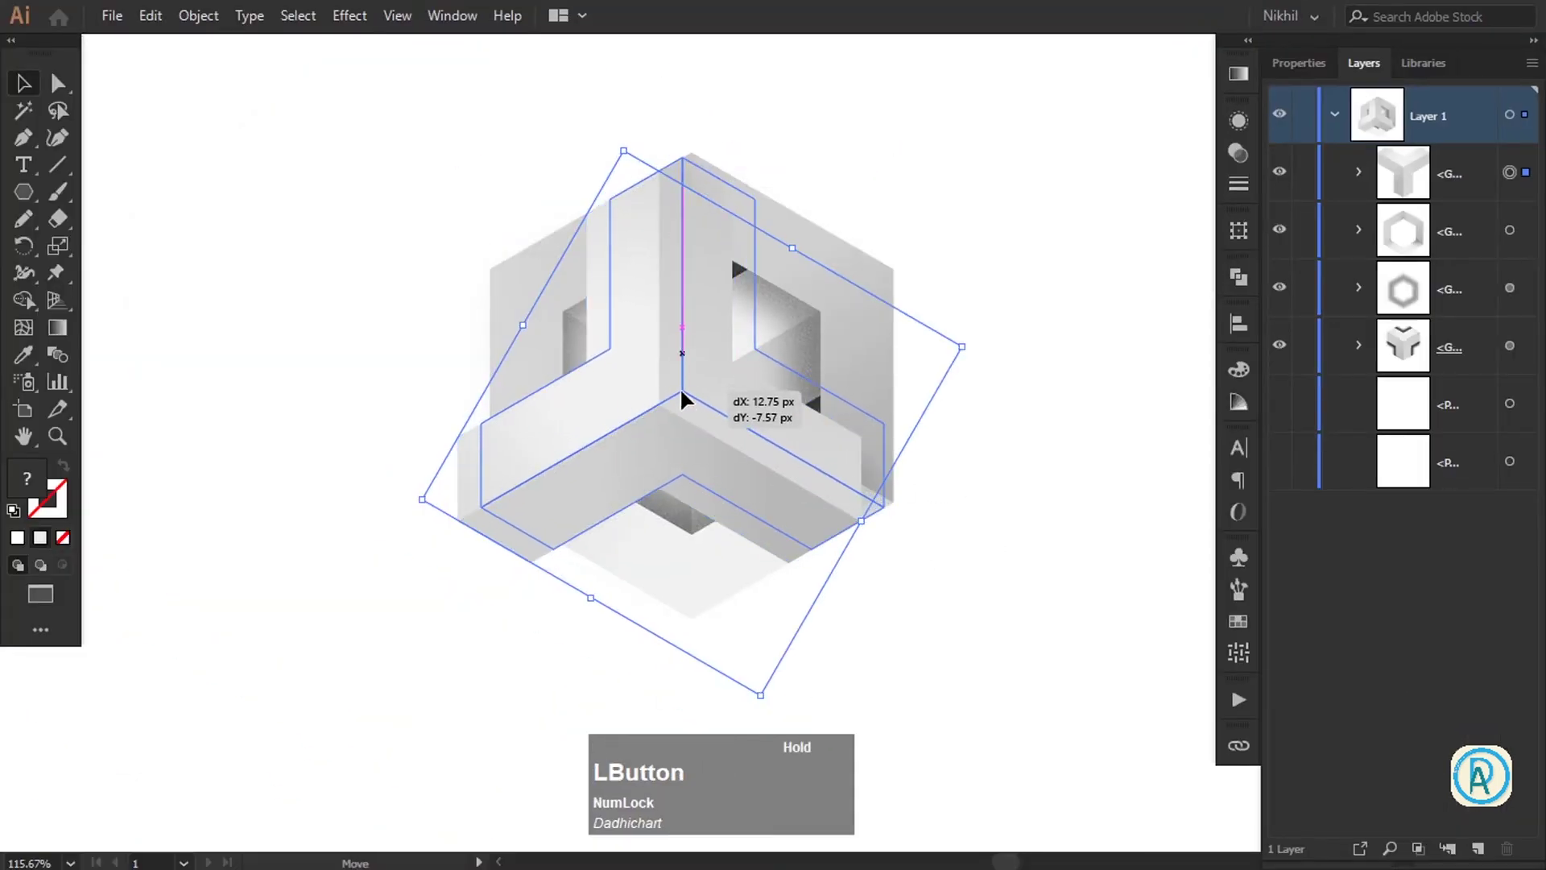
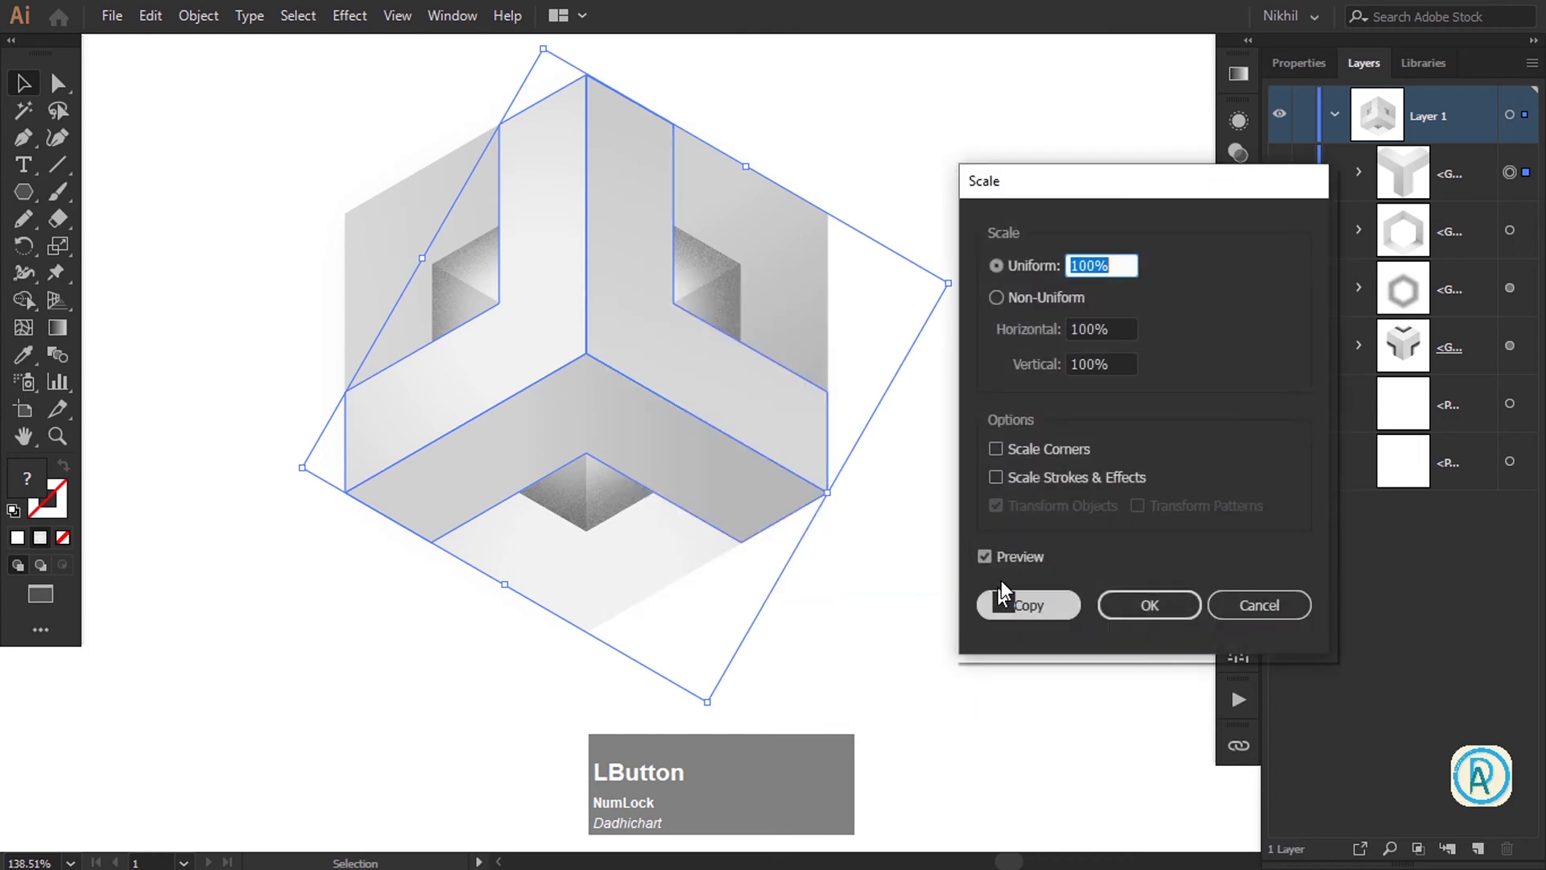
scroll(down, 3)
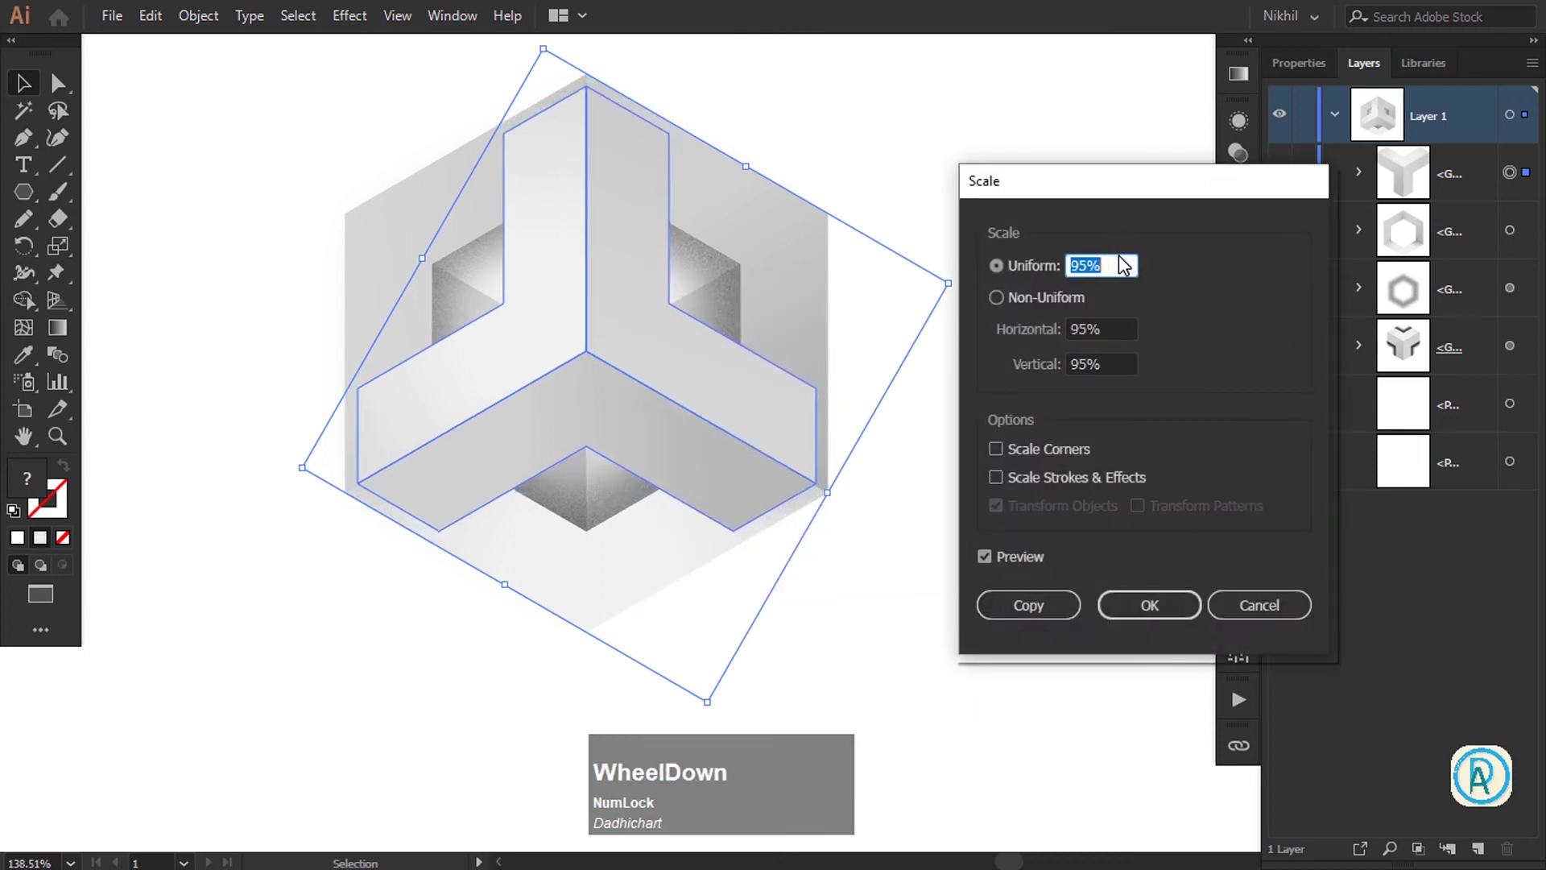
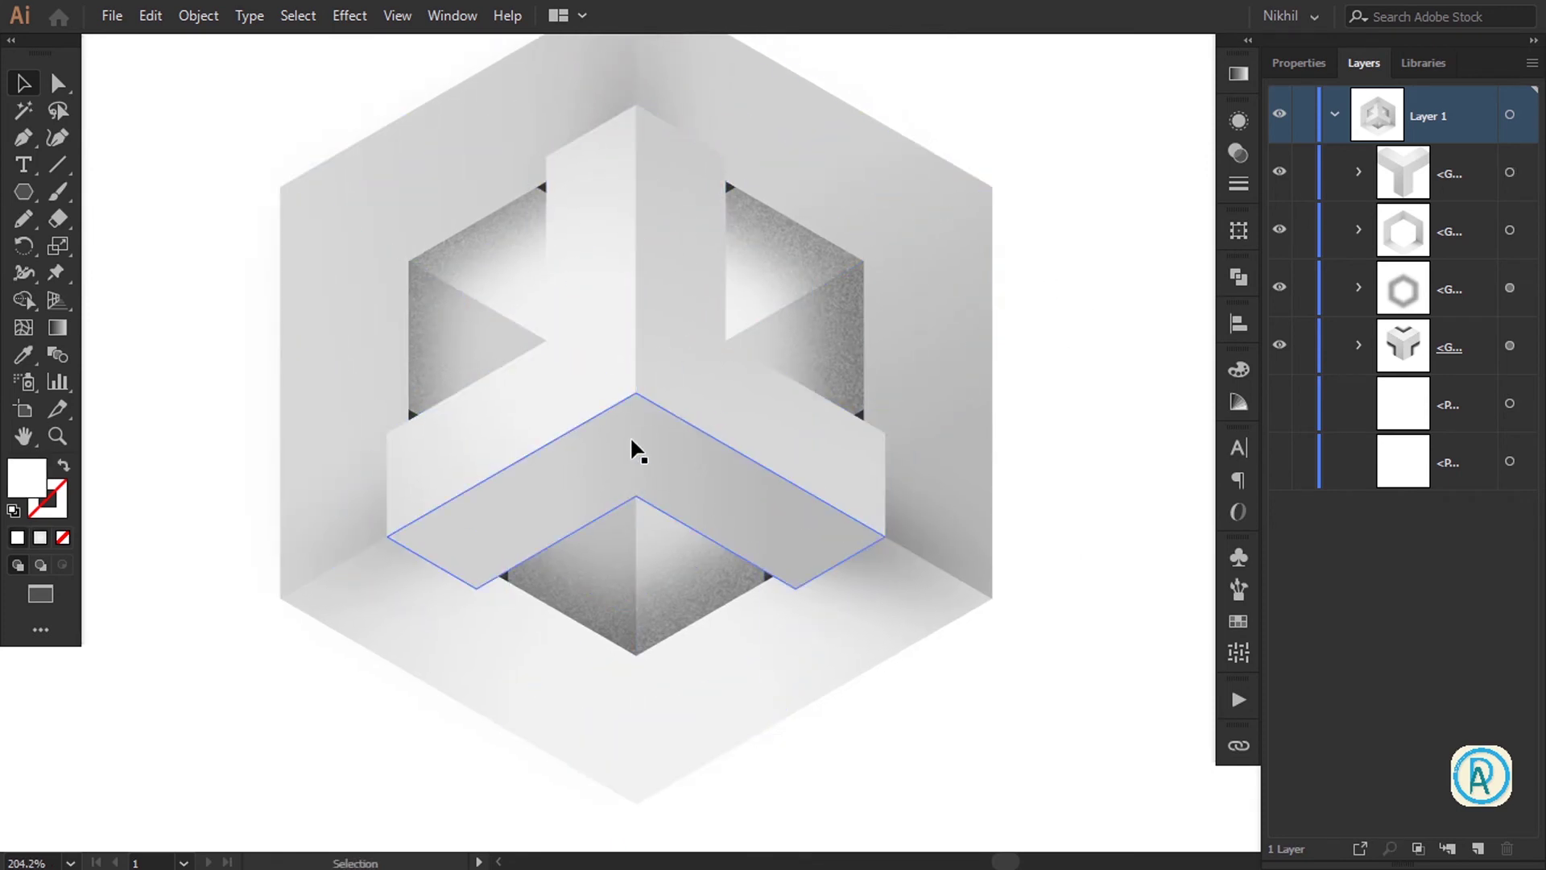
Send the three-armed piece to the back of the stacking order, revealing the inner cube
click(642, 420)
right_click(642, 420)
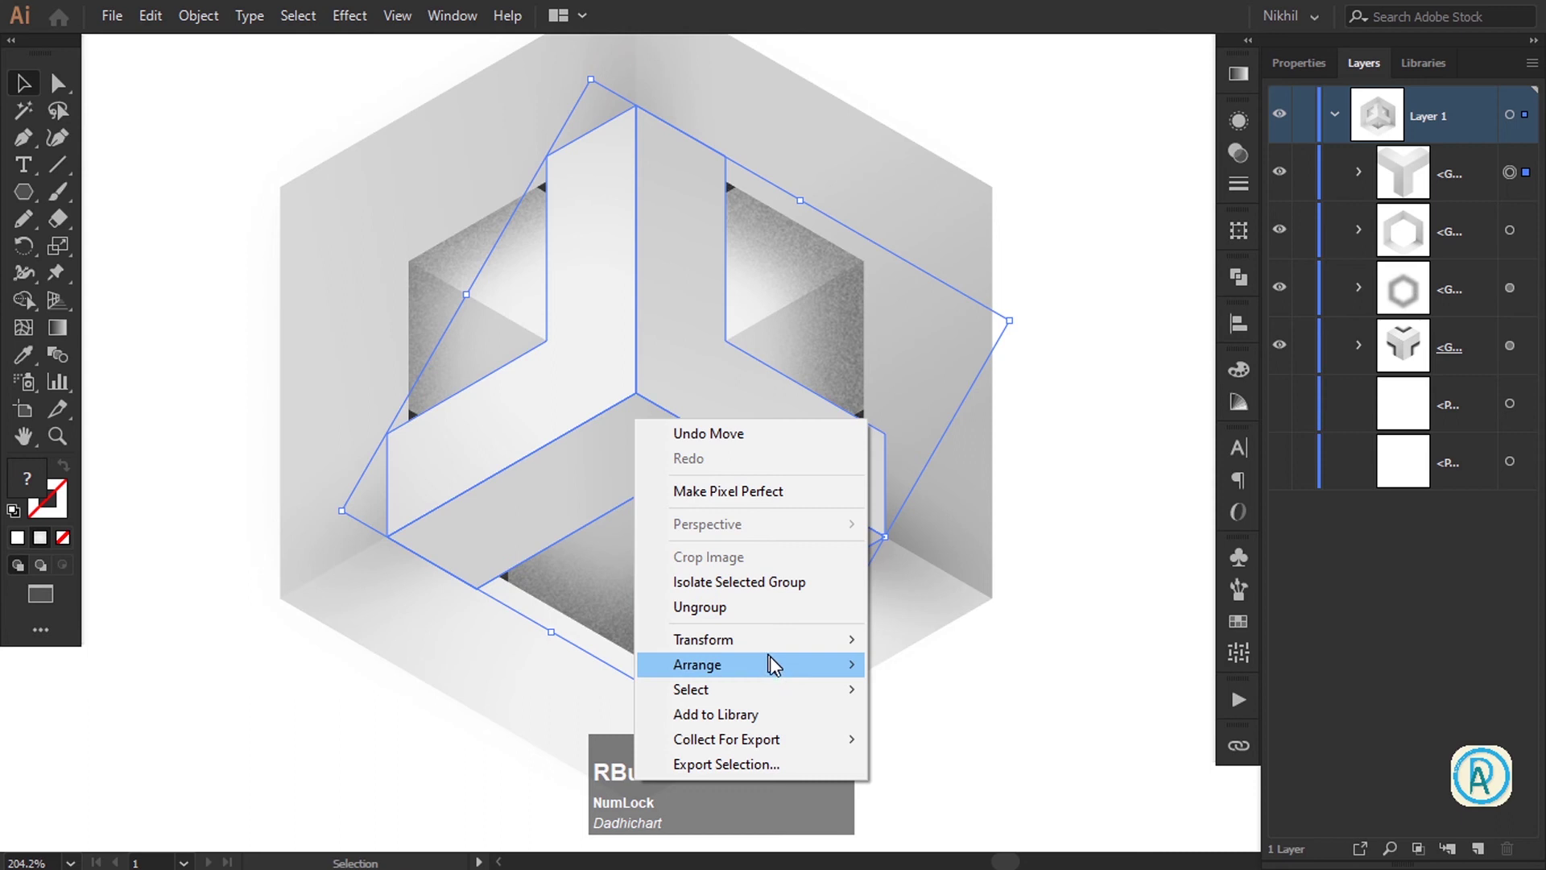
click(777, 667)
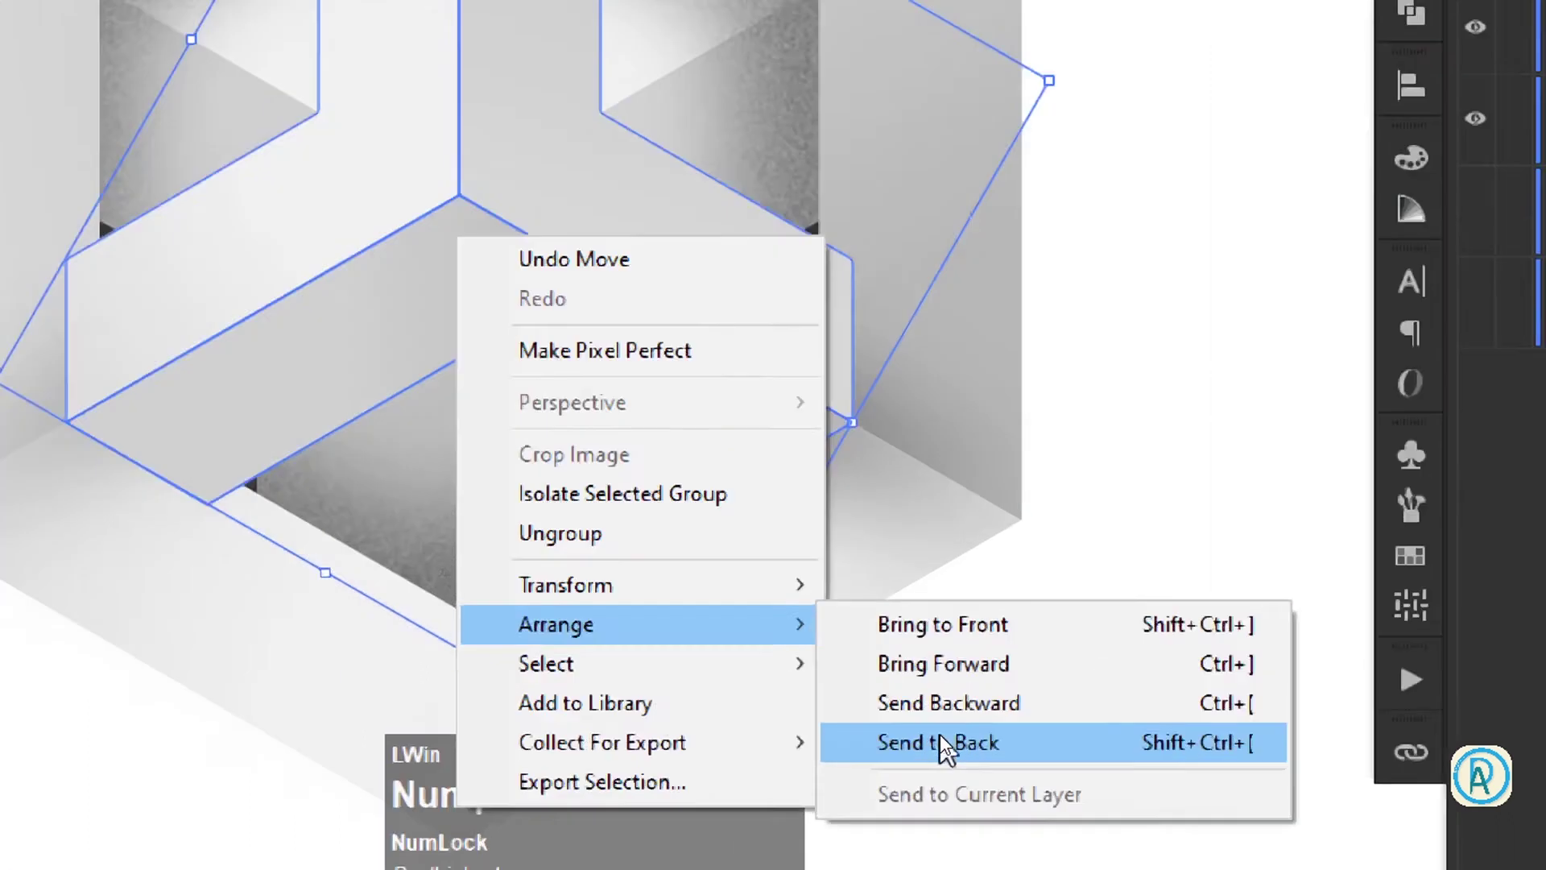
key(KP_Subtract)
click(1139, 362)
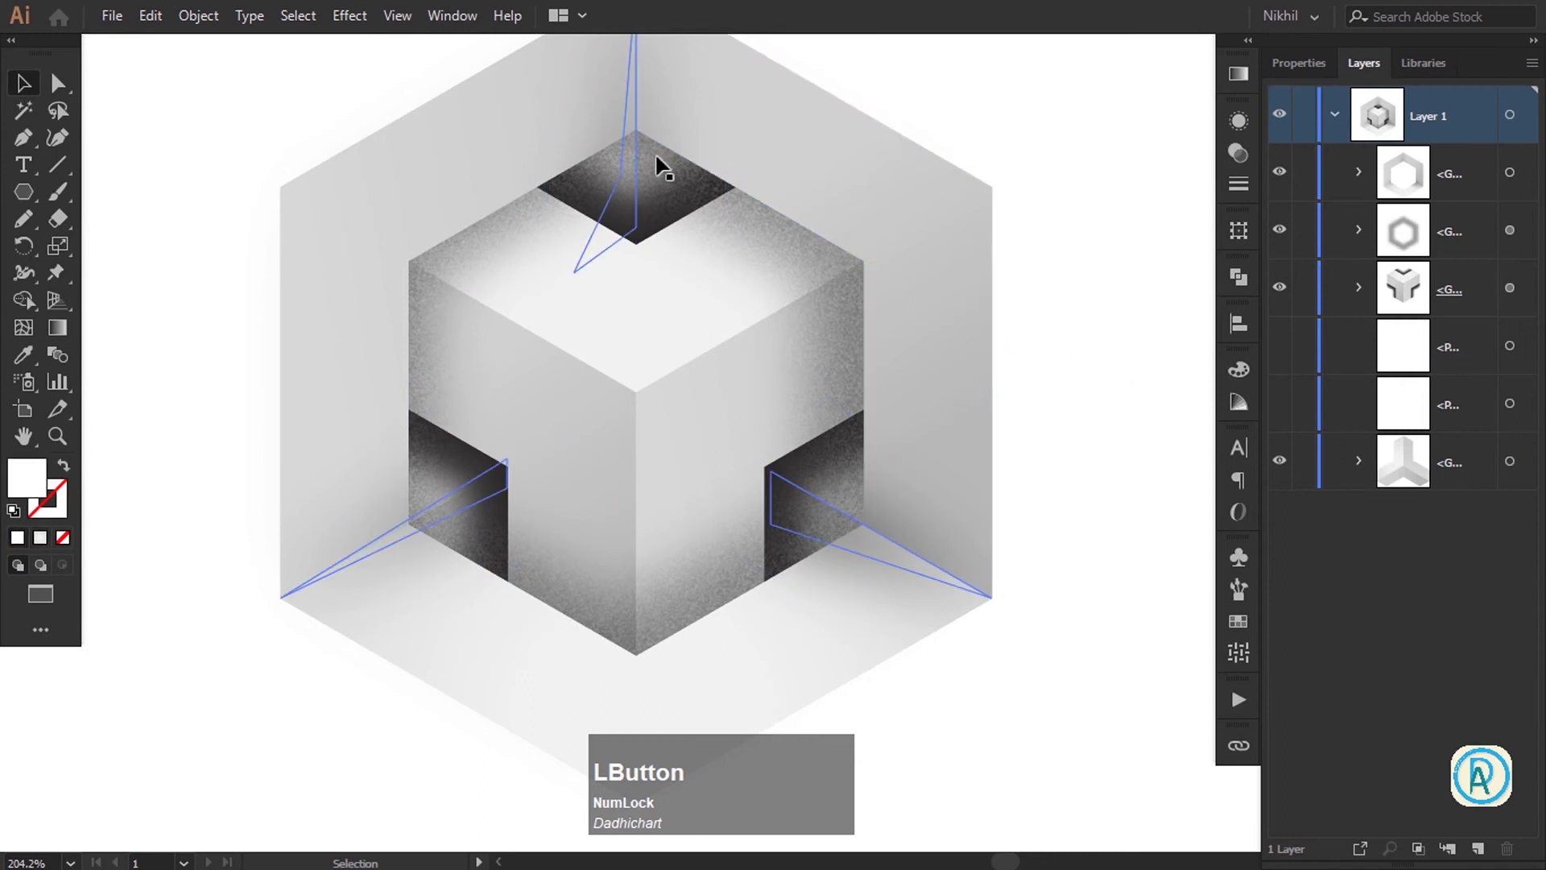
key(space)
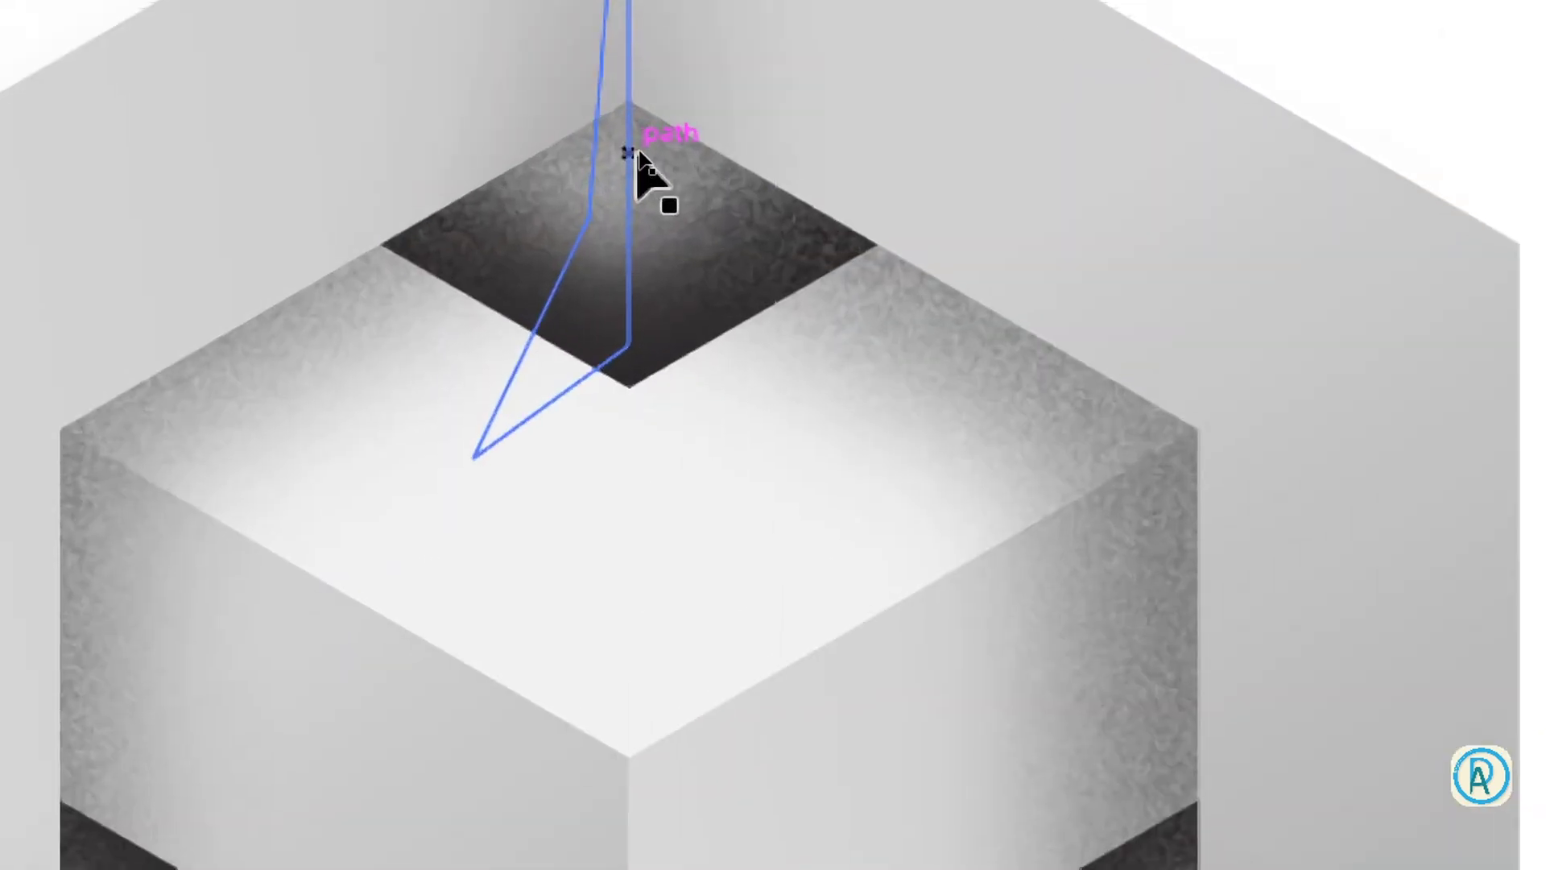
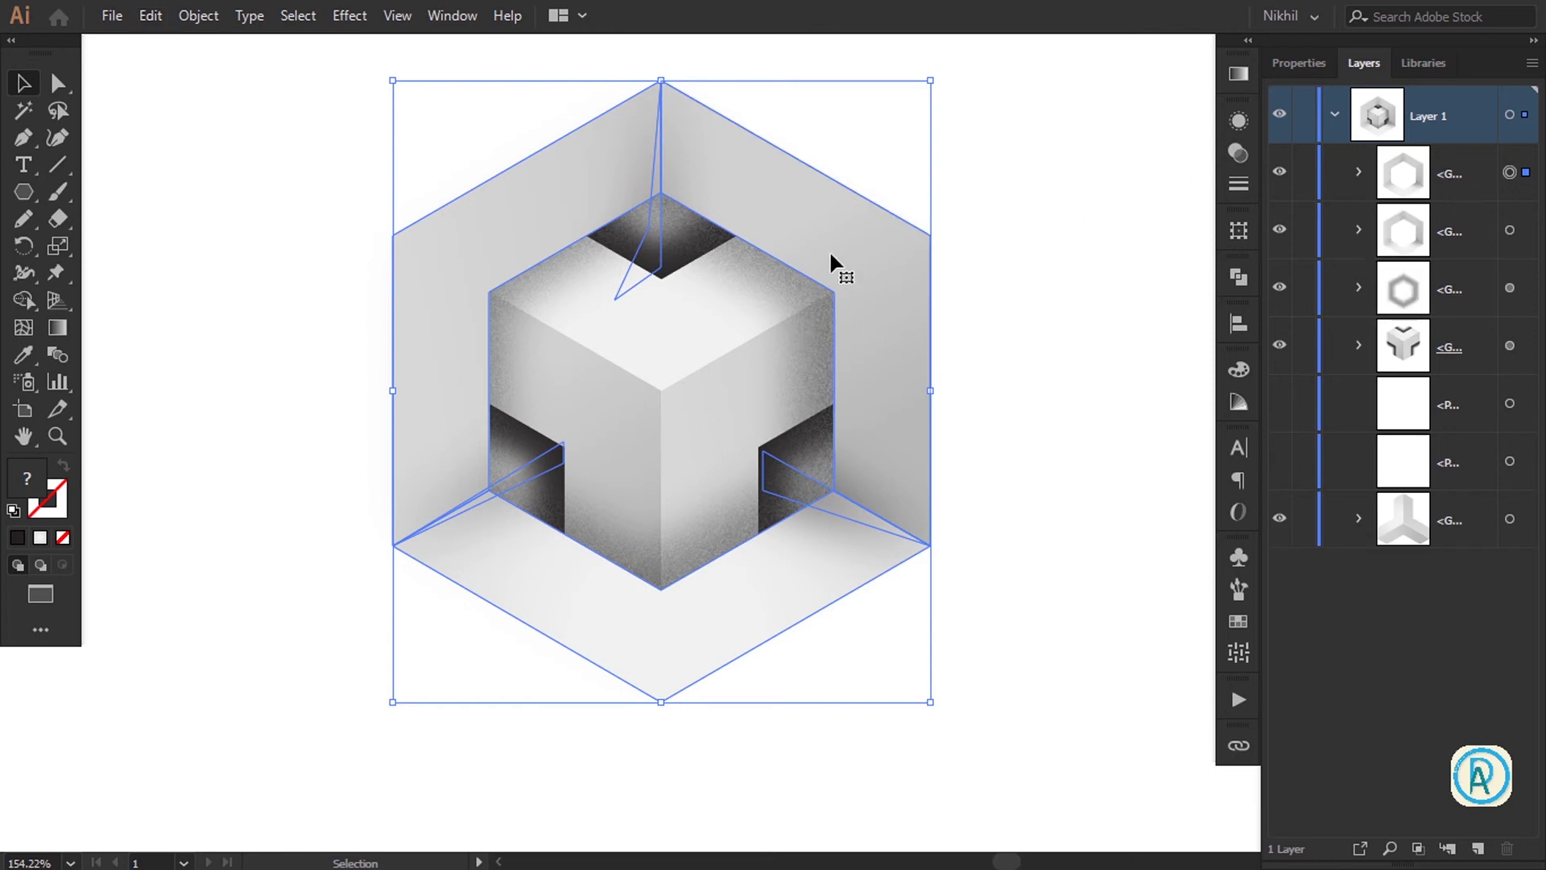
Show the Layers panel, expand the hexagon frame group and target its three pieces
click(471, 32)
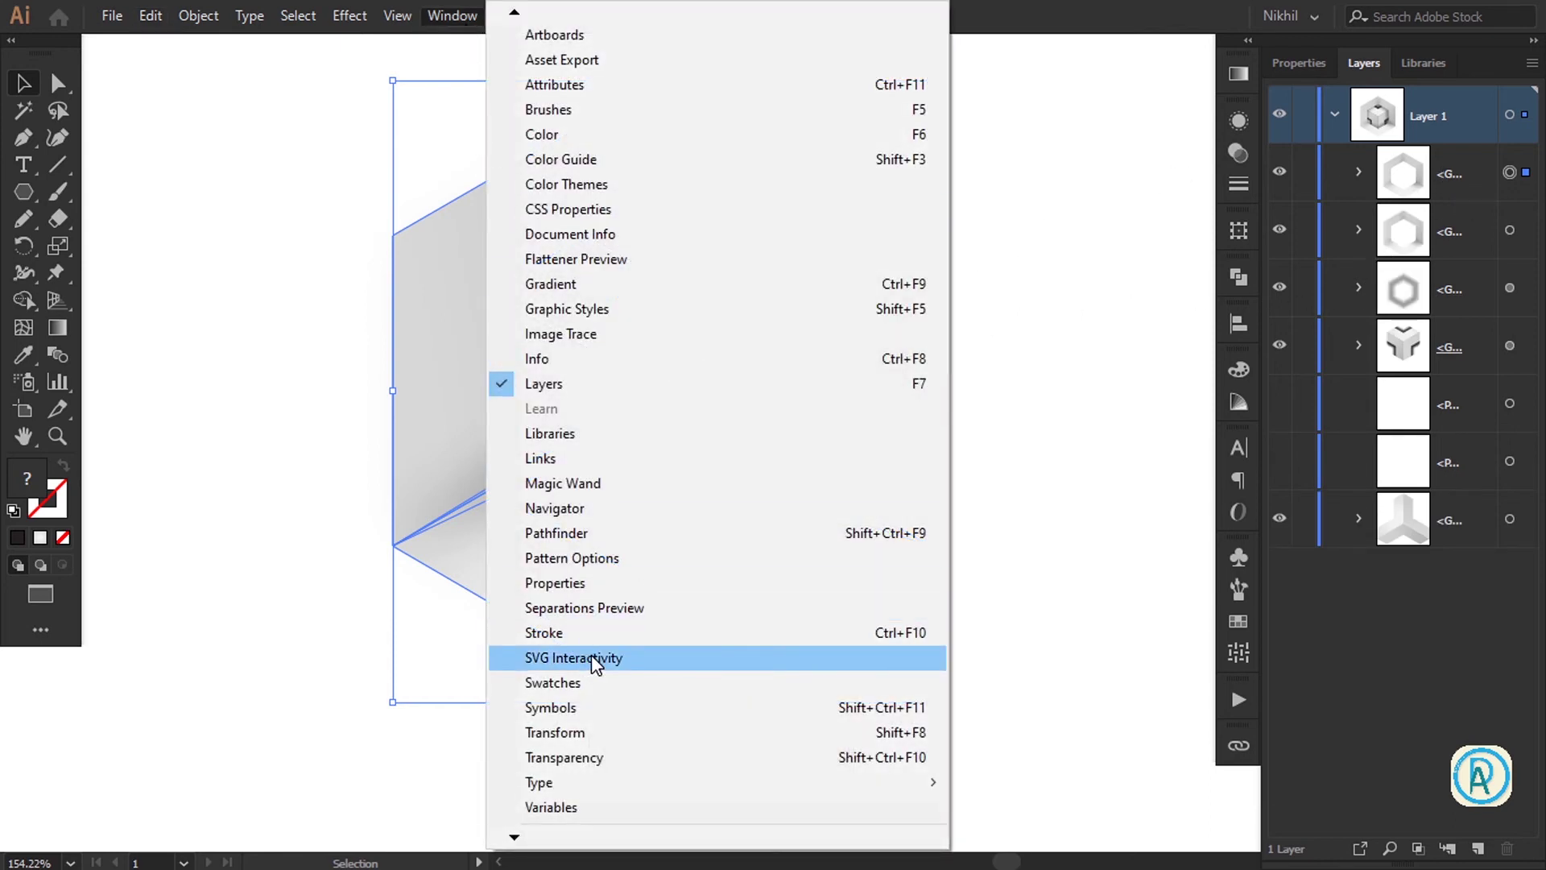
click(606, 535)
key(space)
double_click(1181, 277)
key(space)
key(space)
click(1370, 175)
key(super+KP_Add)
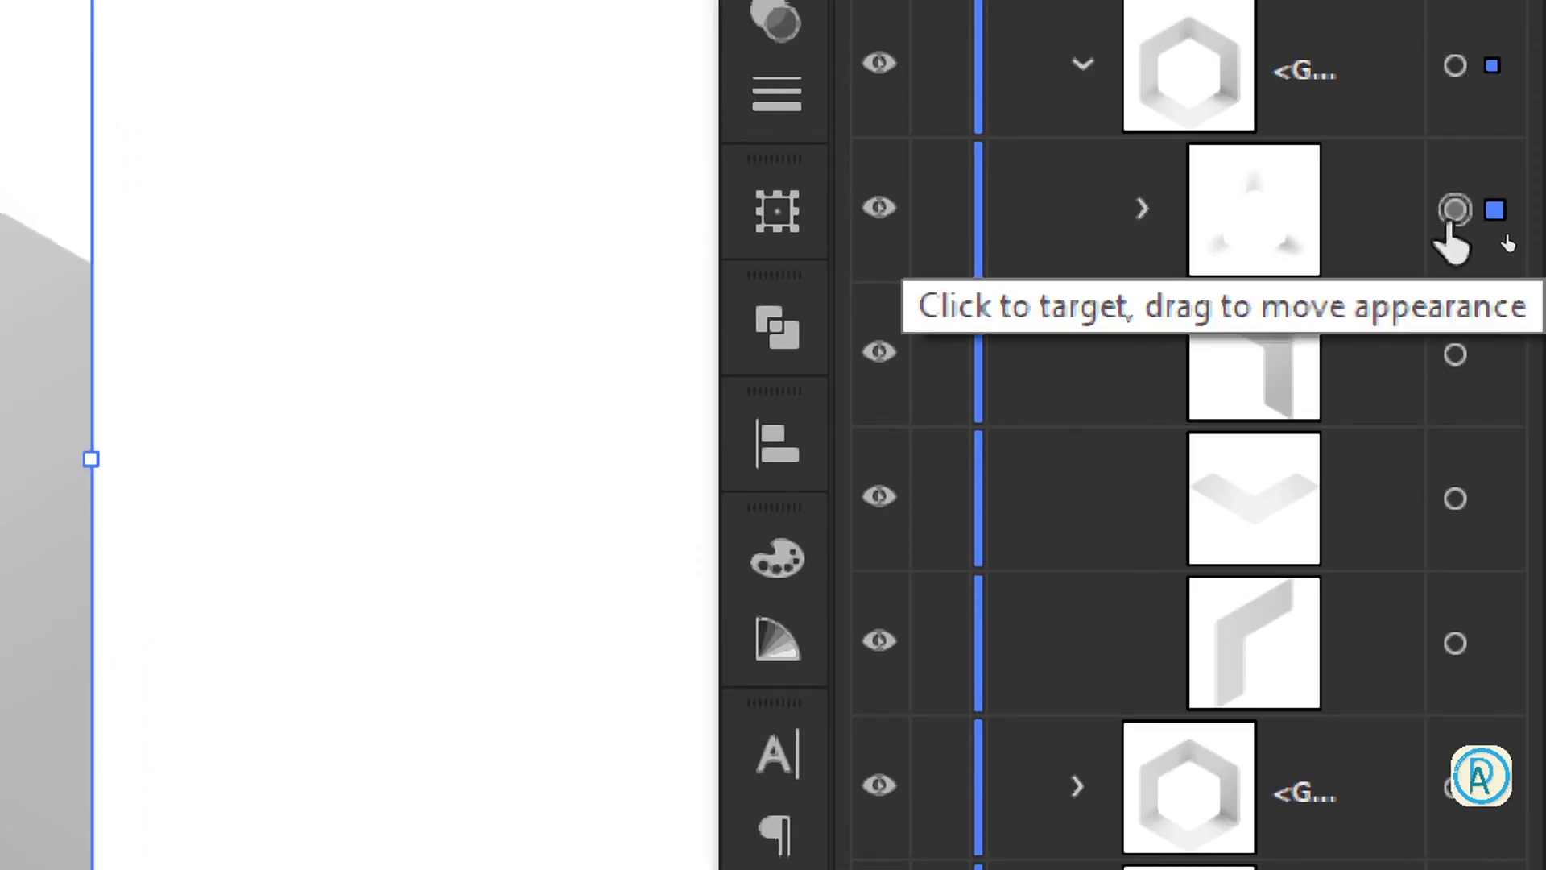
Unite the frame pieces with Pathfinder and fill the merged hexagon black
key(super+KP_Subtract)
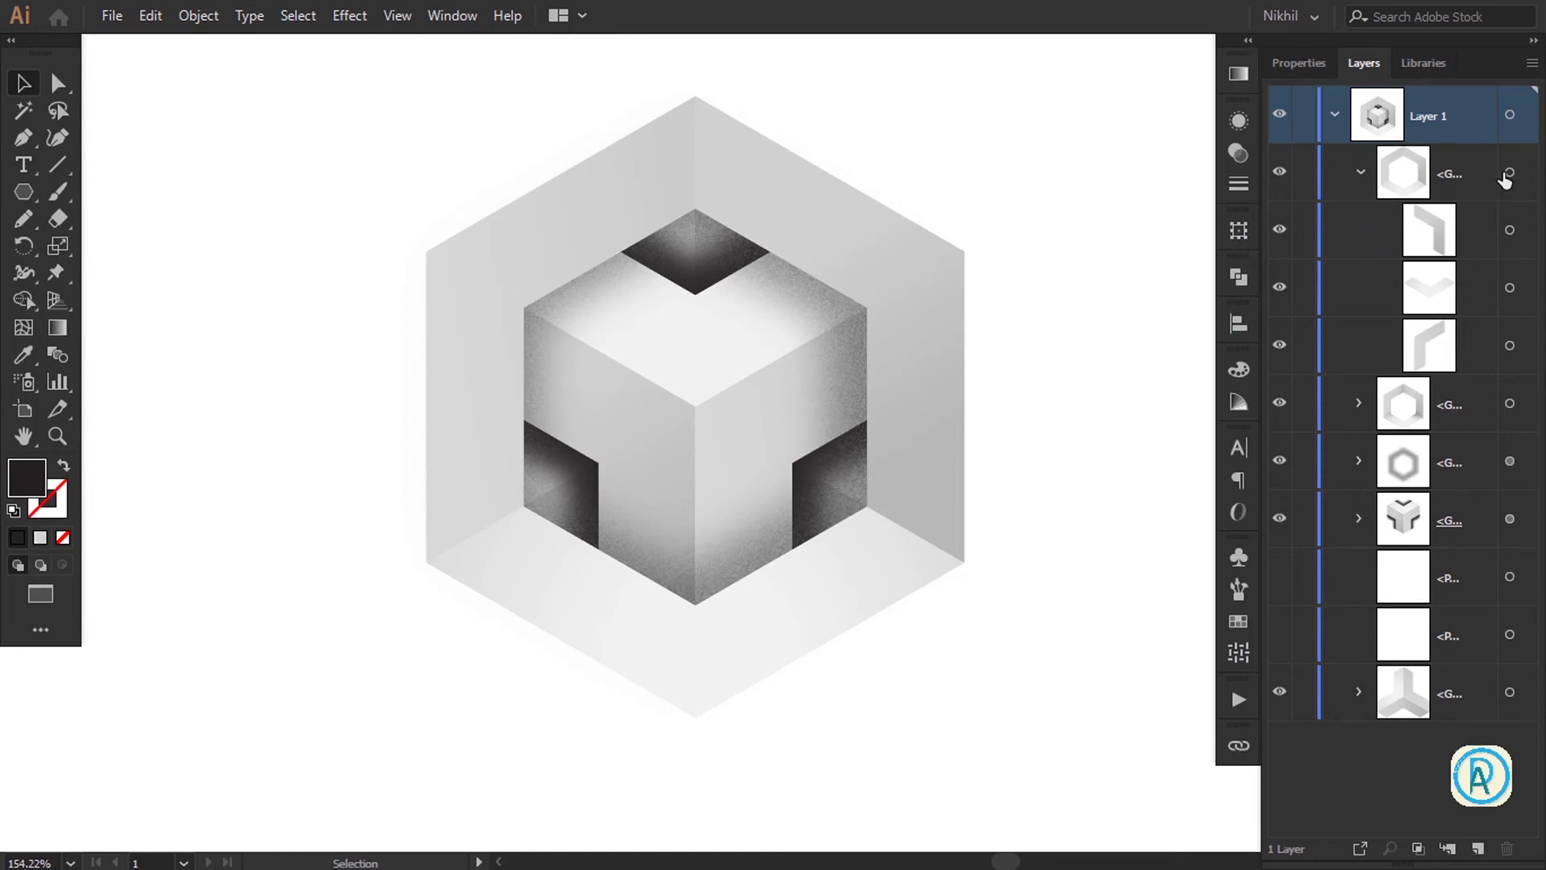
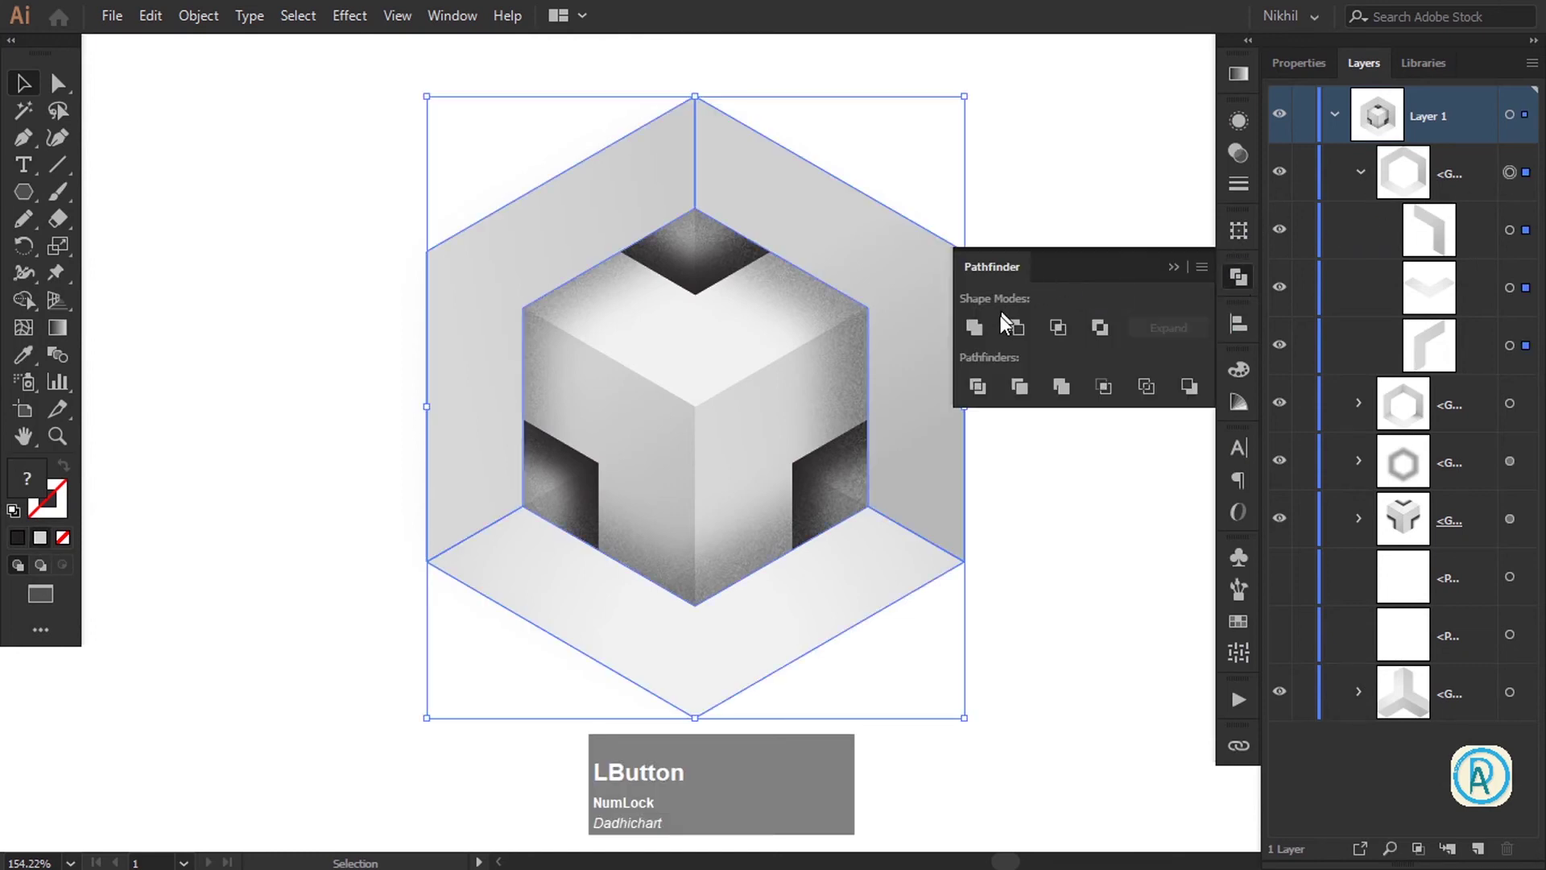
key(KP_Add)
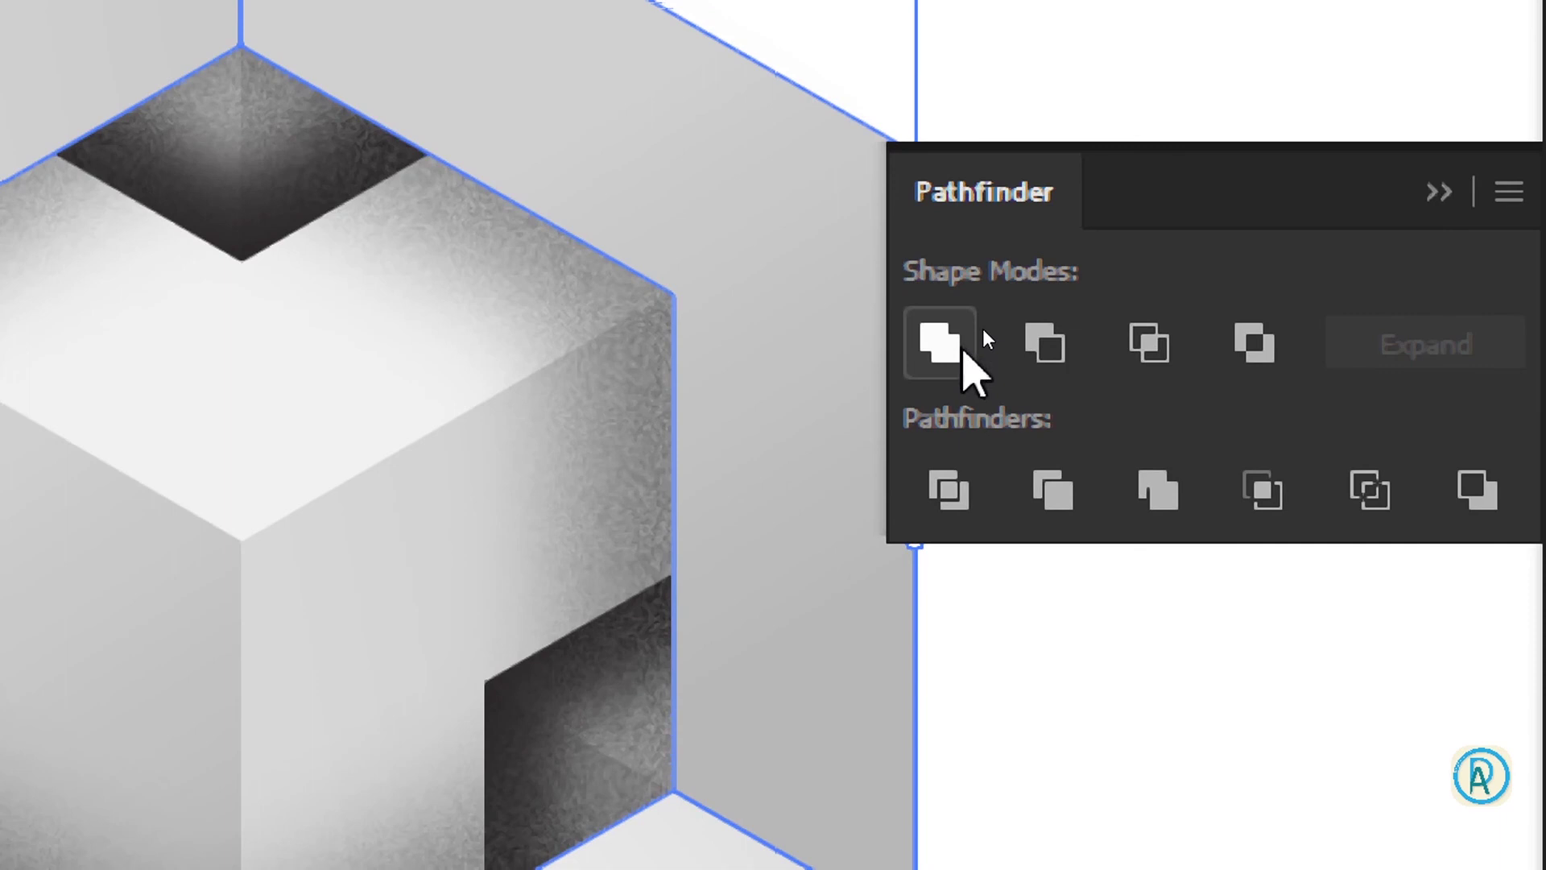
key(super+KP_Subtract)
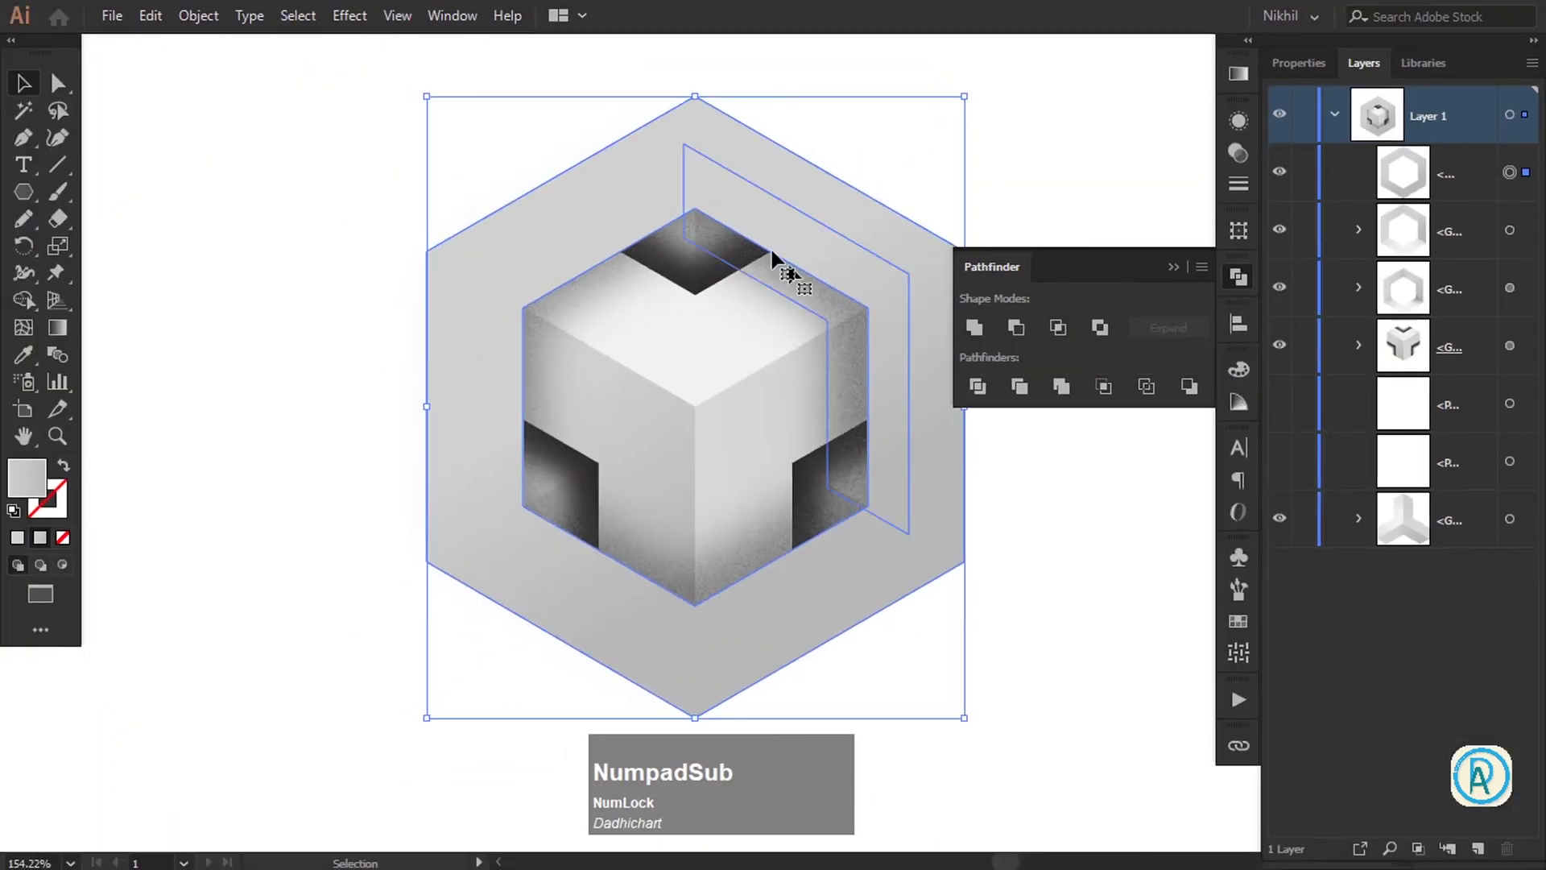
click(31, 546)
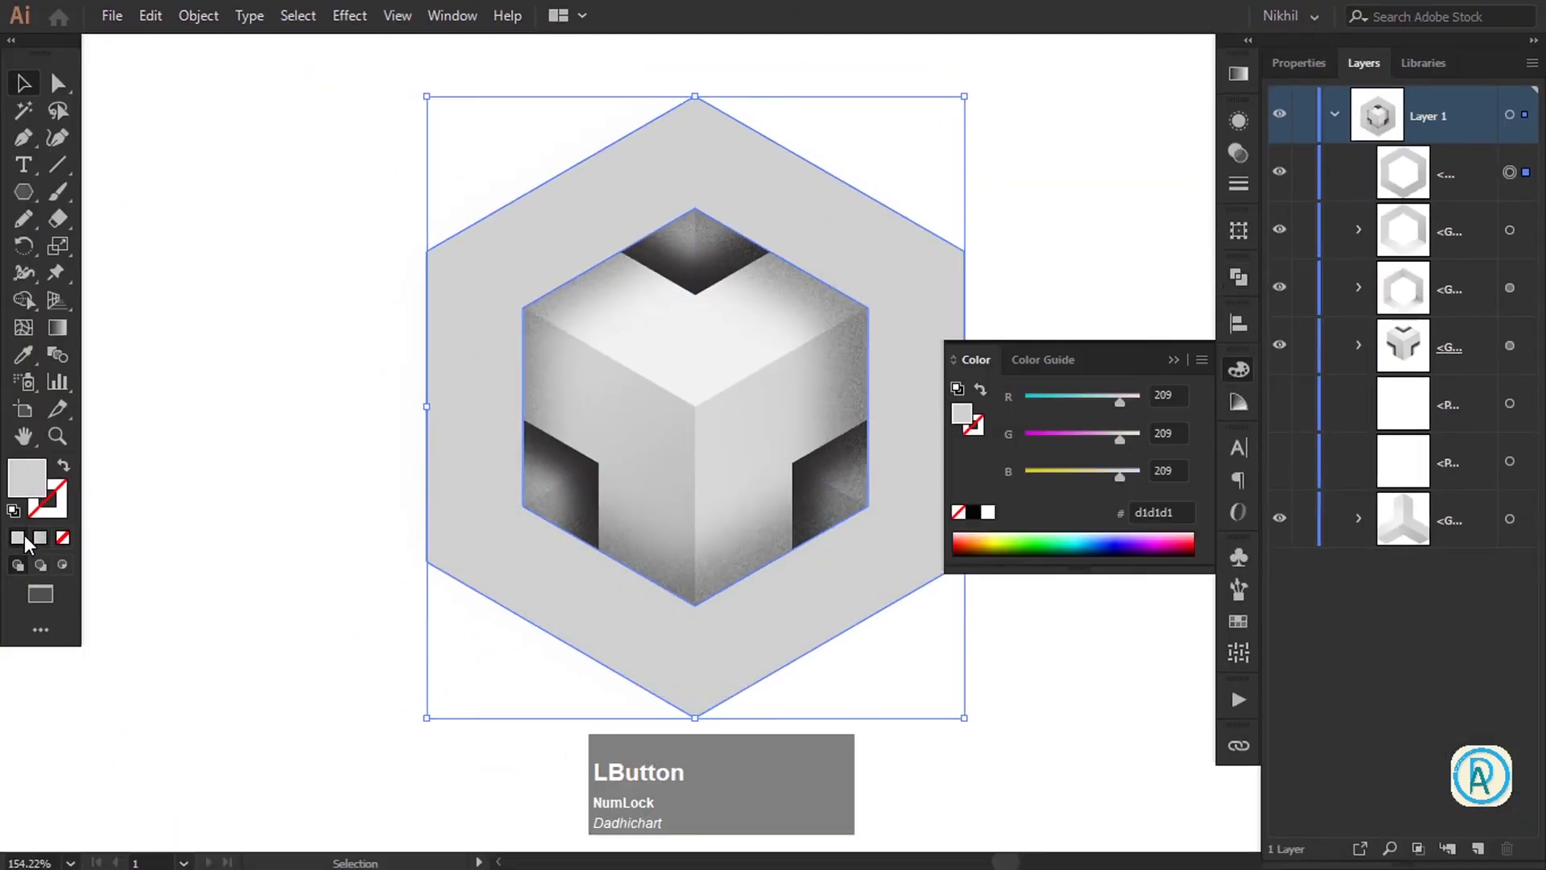
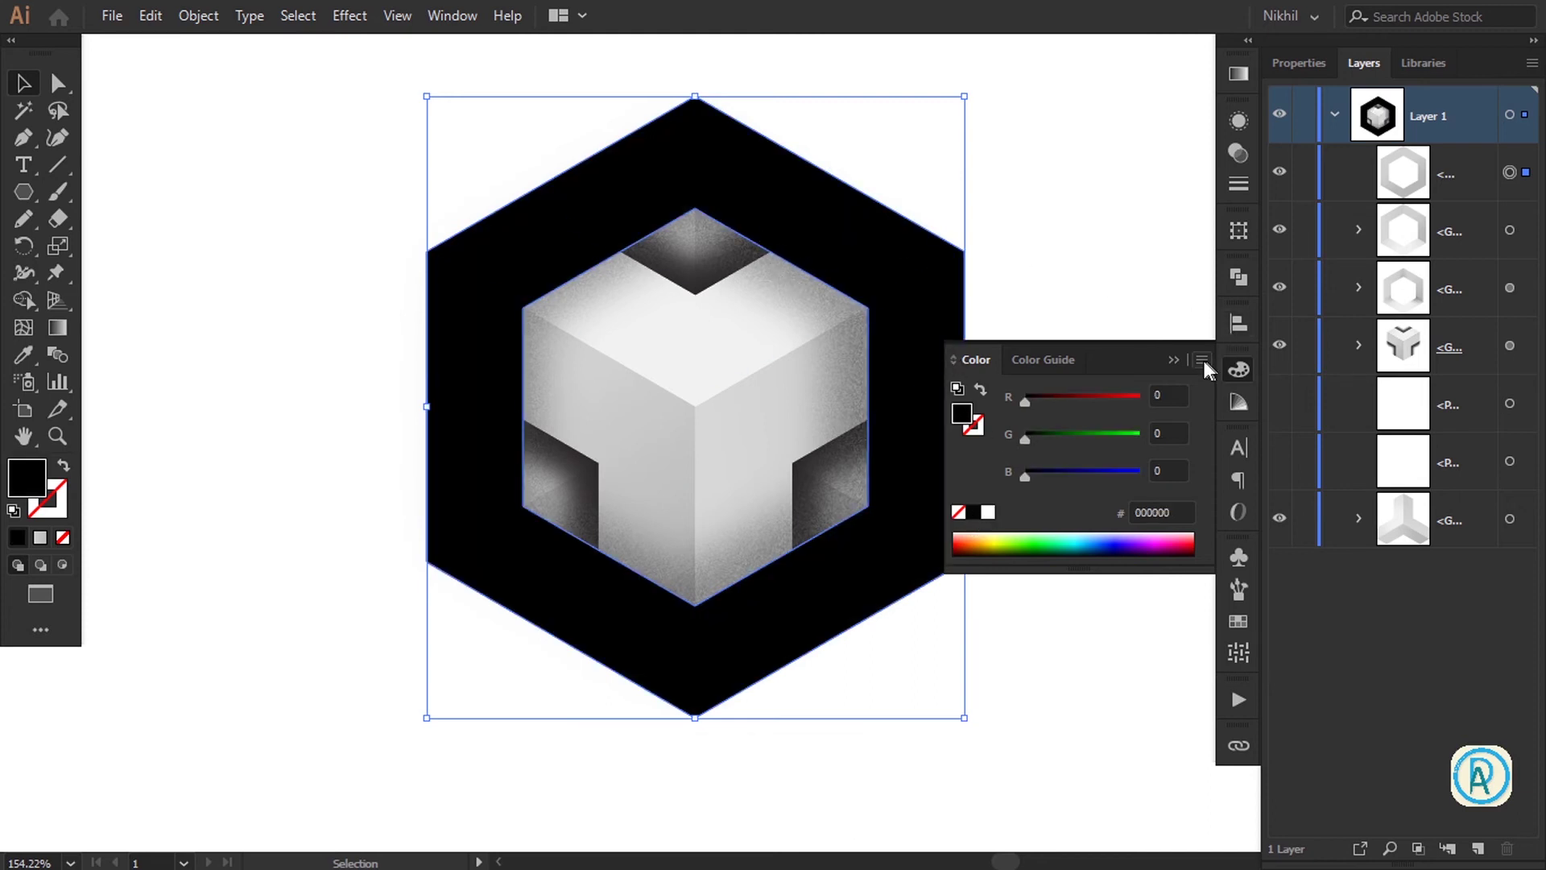
click(1182, 364)
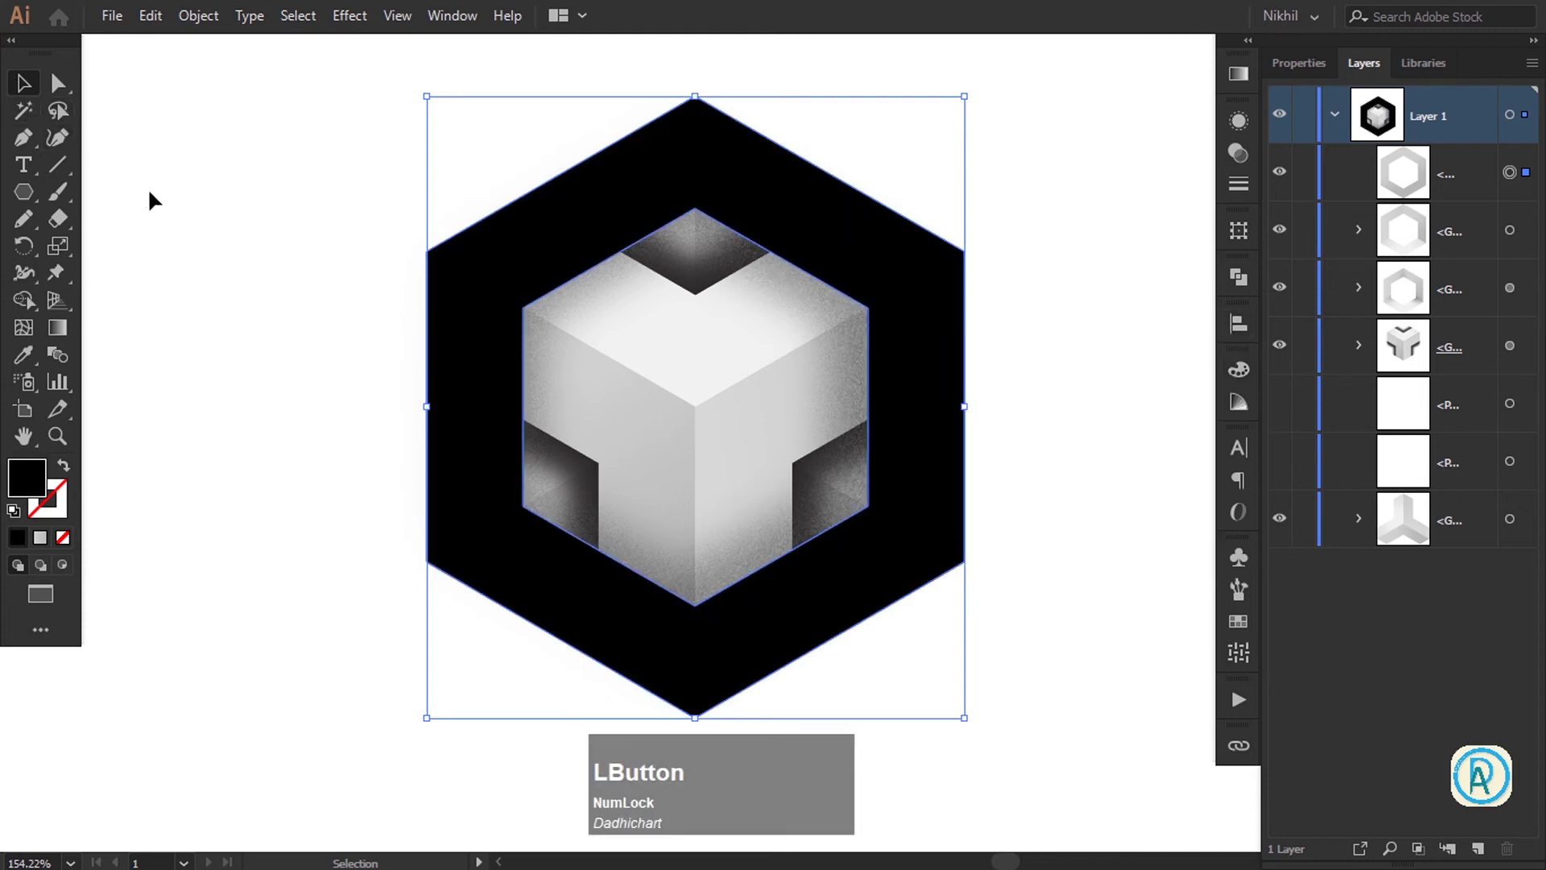
Delete the inner hole's anchor points with Direct Selection so the hexagon becomes solid
click(64, 91)
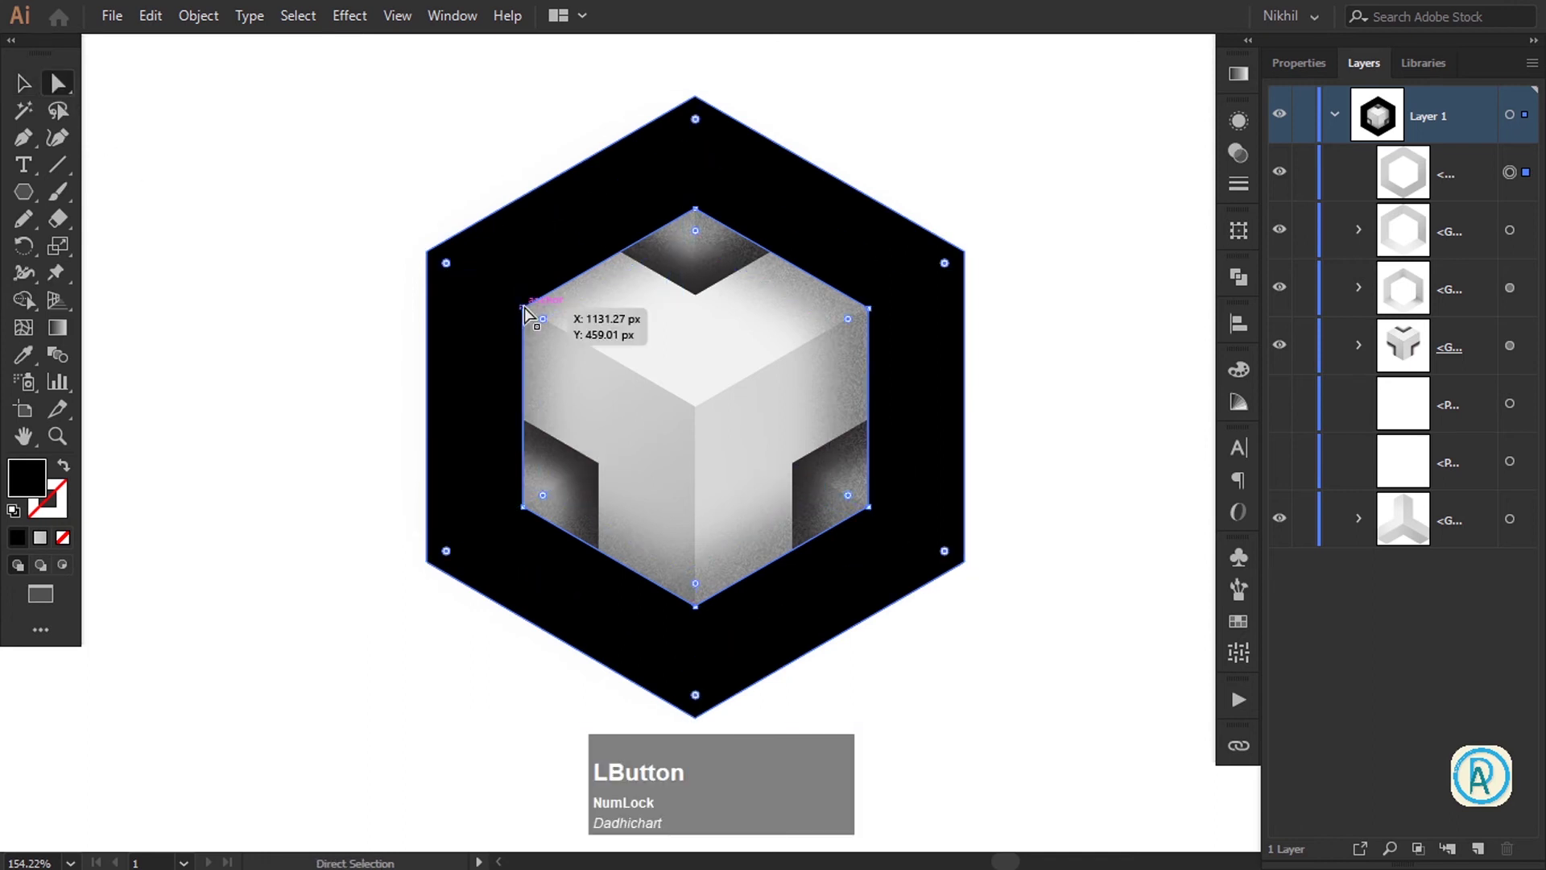
key(Delete)
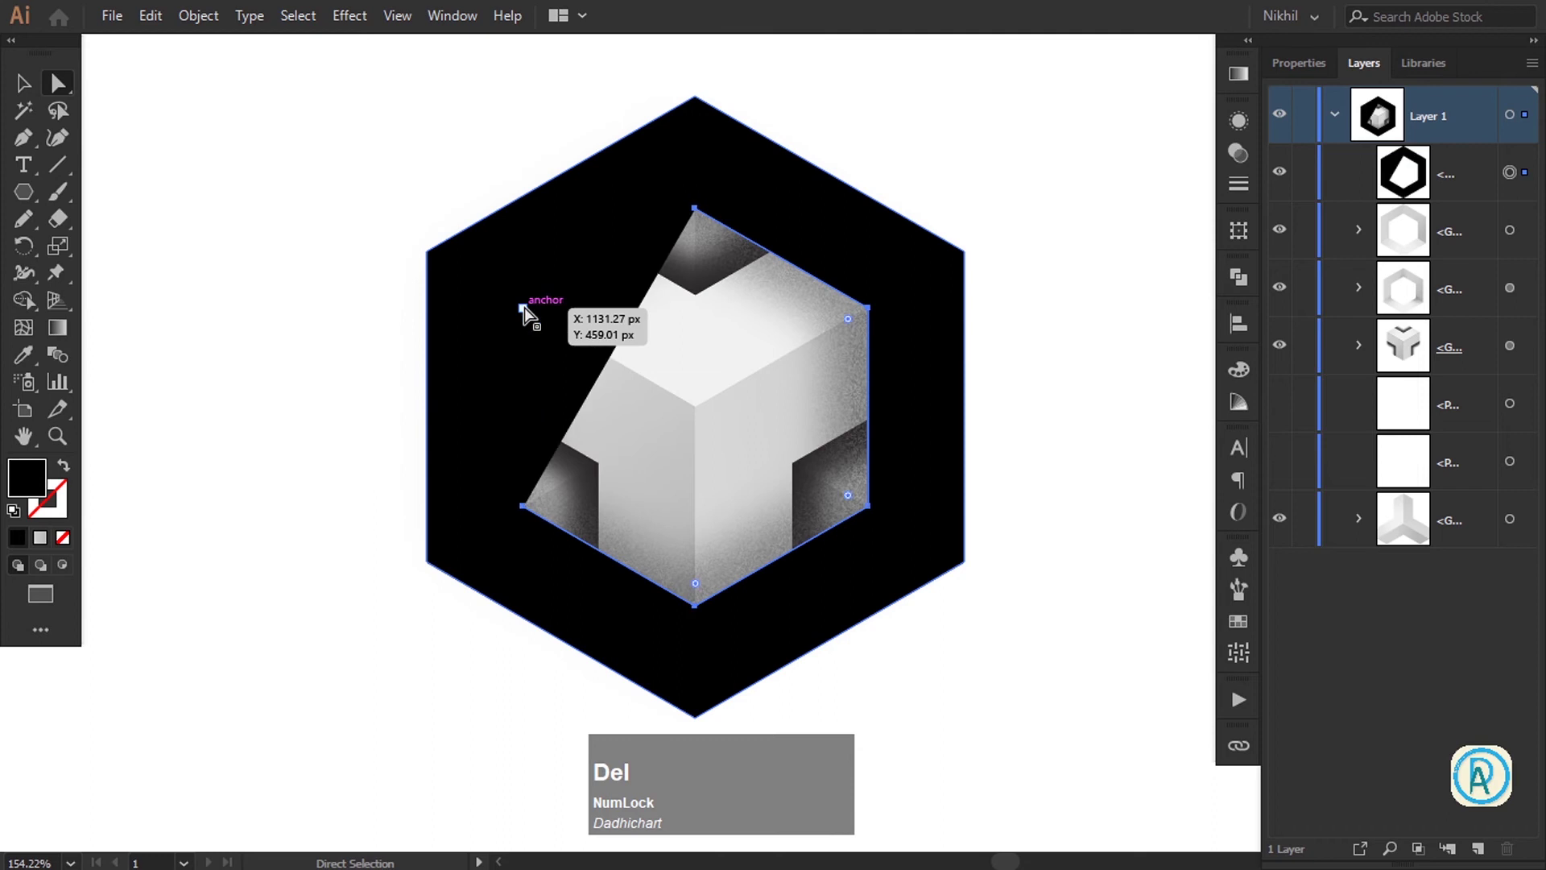
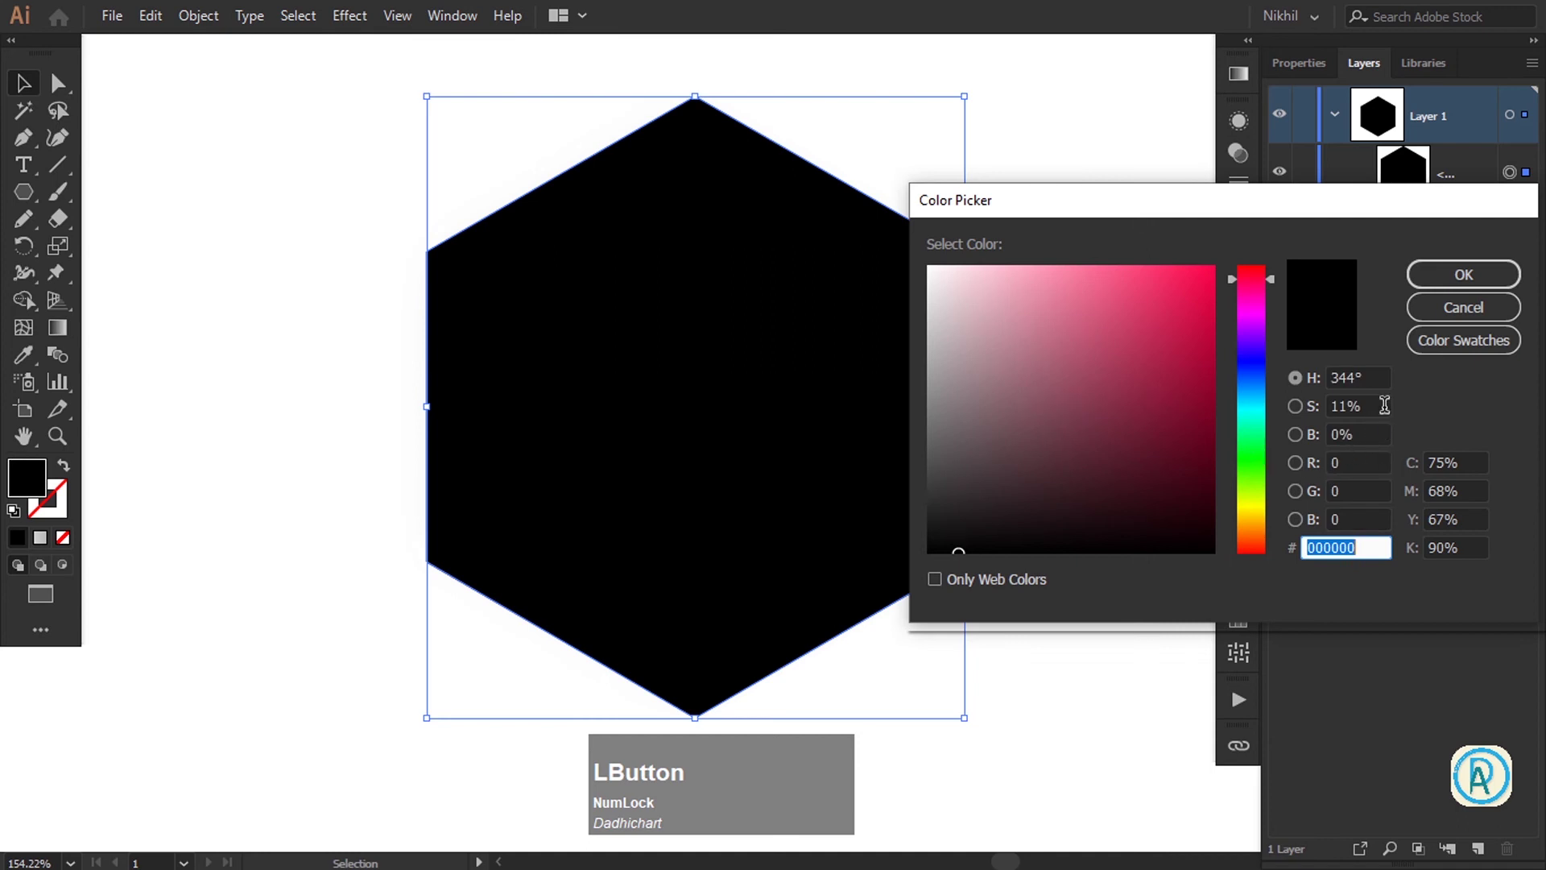
Set the solid hexagon's fill to a mid grey (0, 0, 50) colour value
key(KP_0)
key(shift+Tab)
key(KP_0)
key(Tab)
key(KP_5)
key(KP_0)
key(Tab)
key(super+KP_Add)
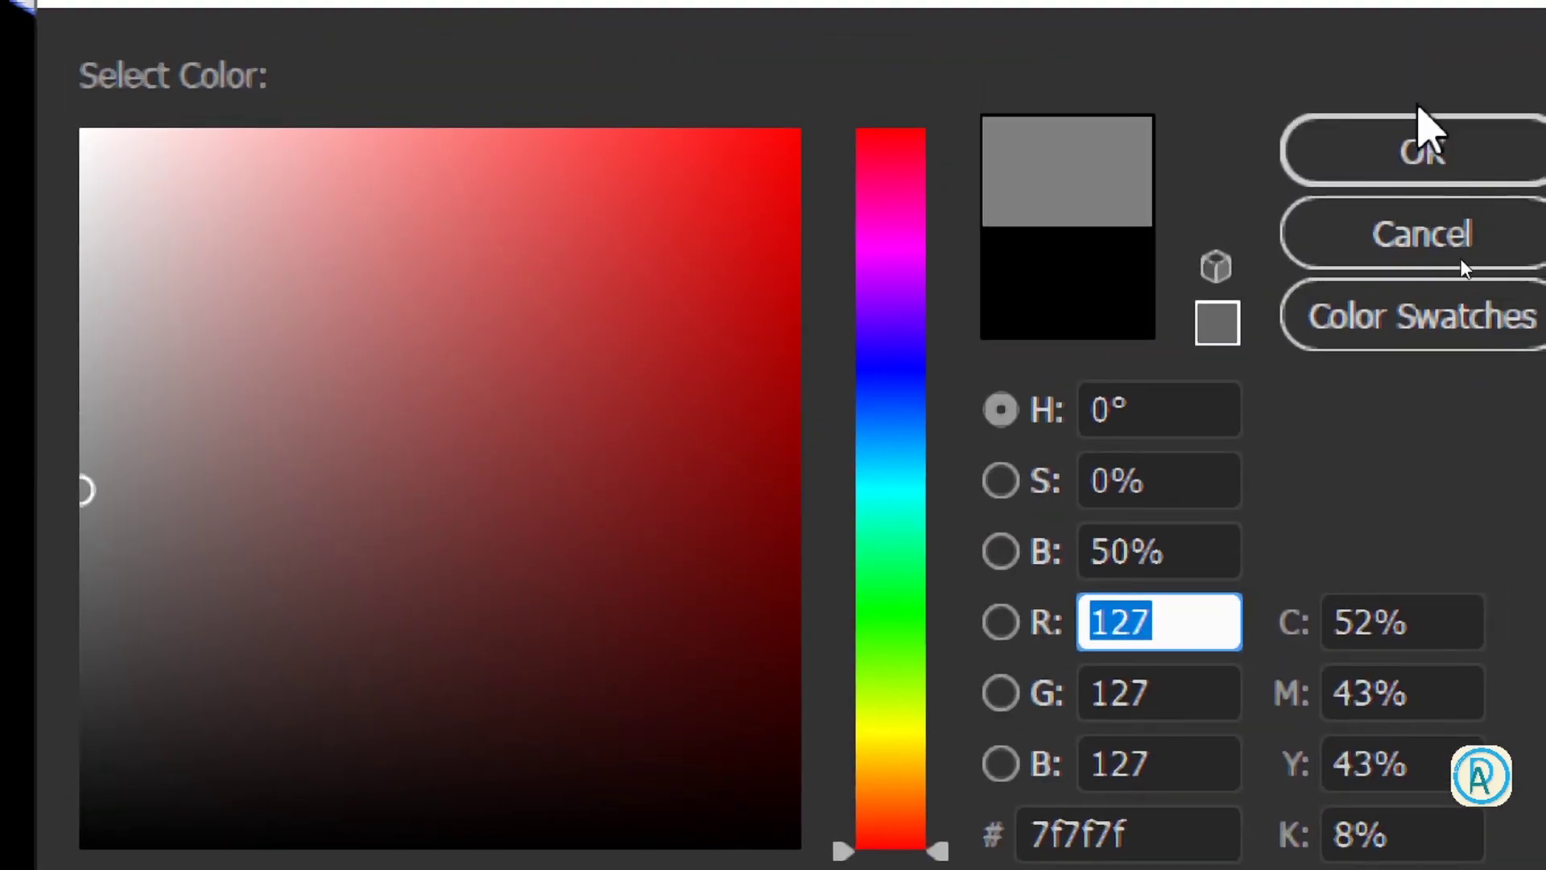
key(KP_Subtract)
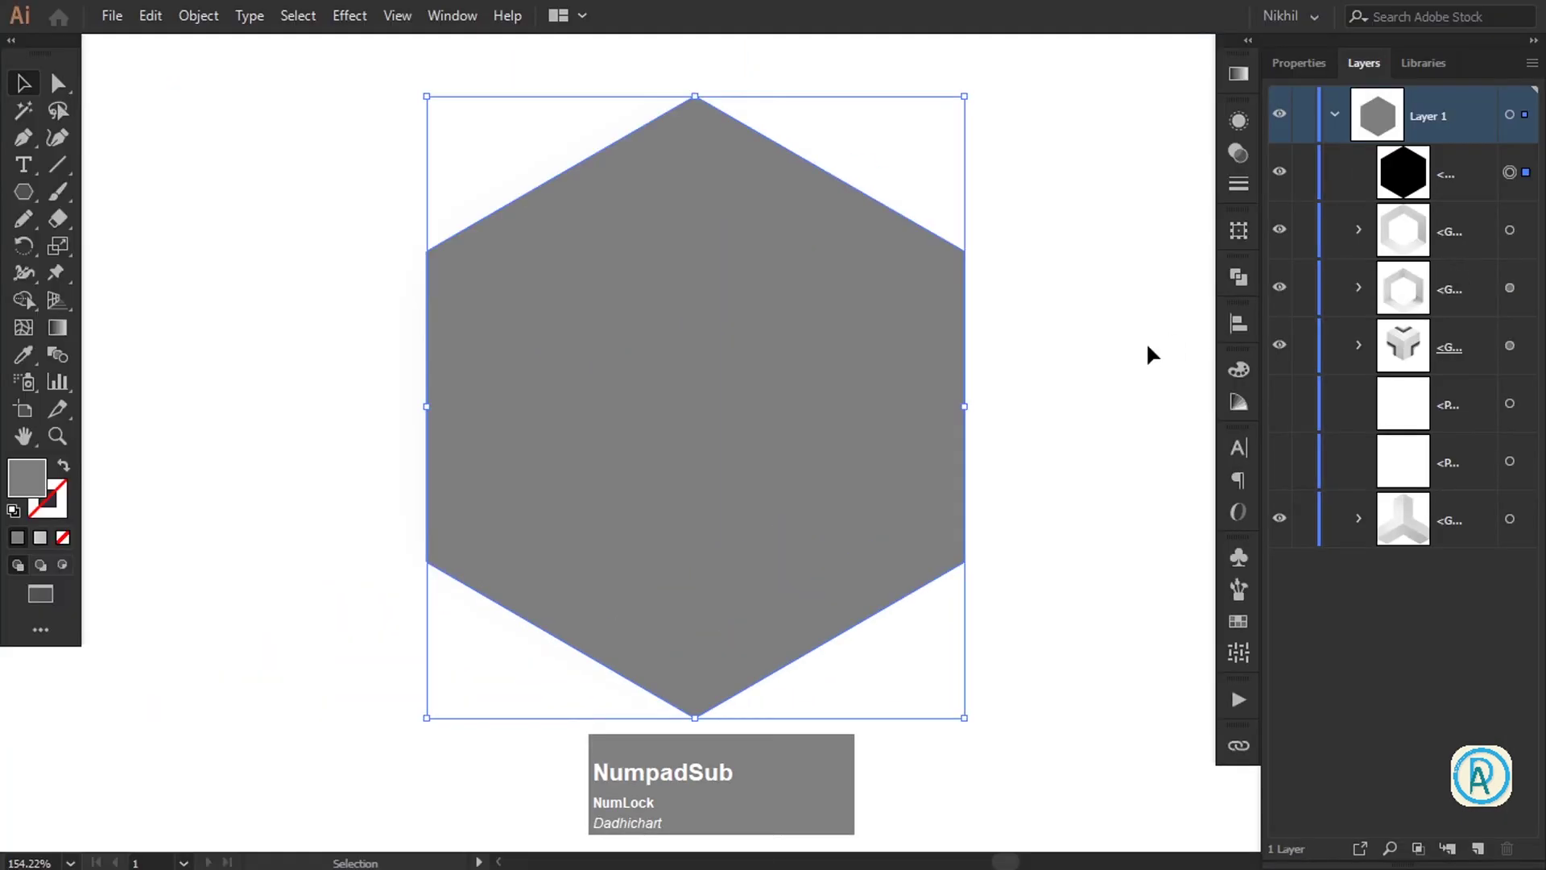
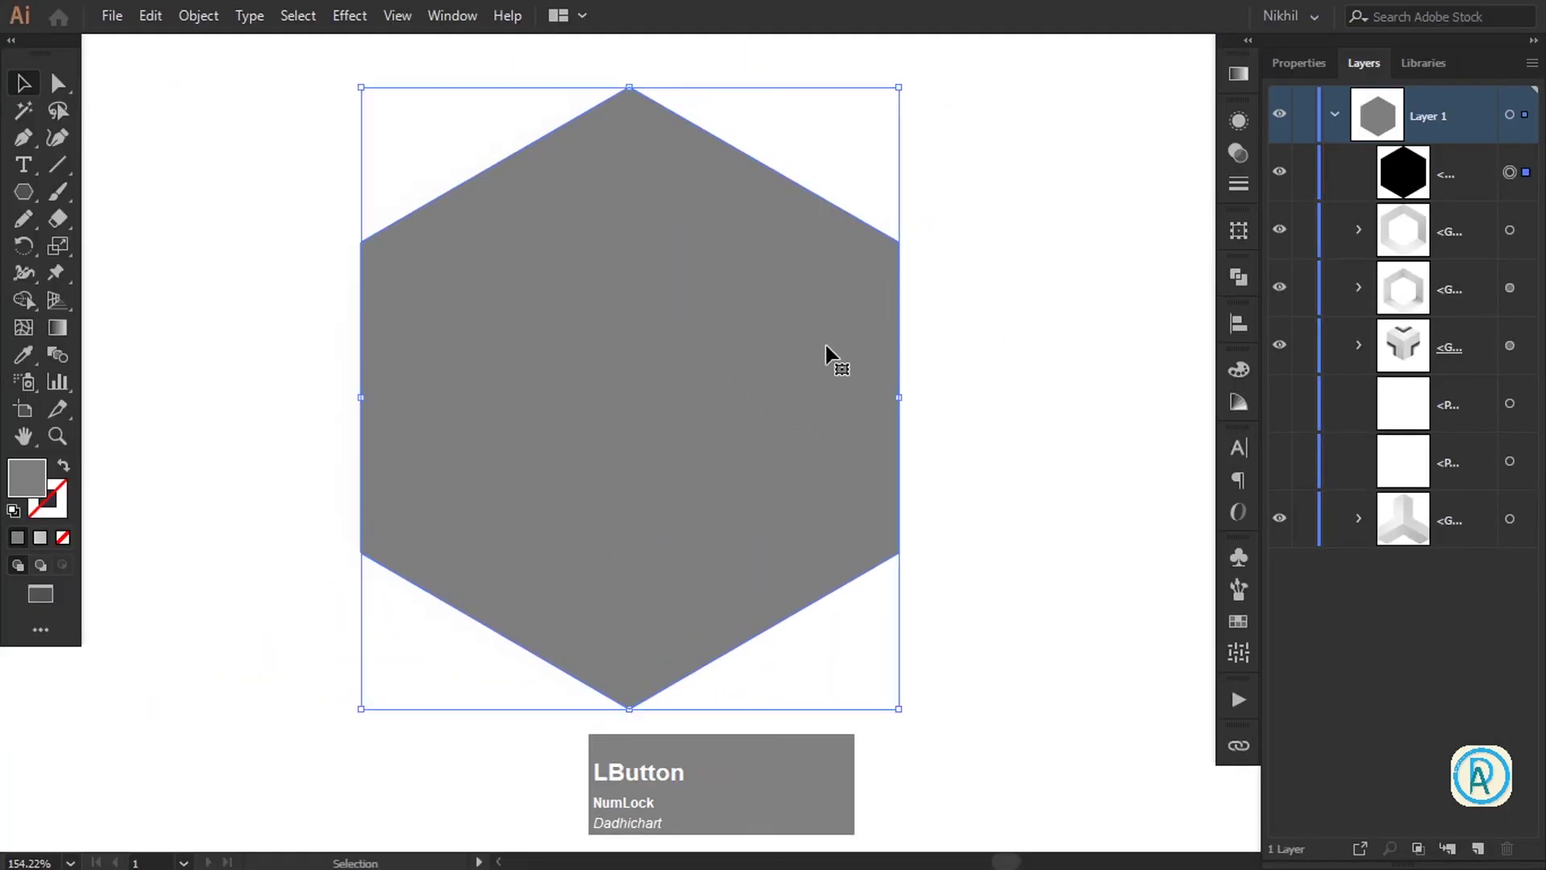
key(Tab)
Apply Film Grain (Grain 5, Highlight Area 0, Intensity 0) to the grey hexagon
click(356, 18)
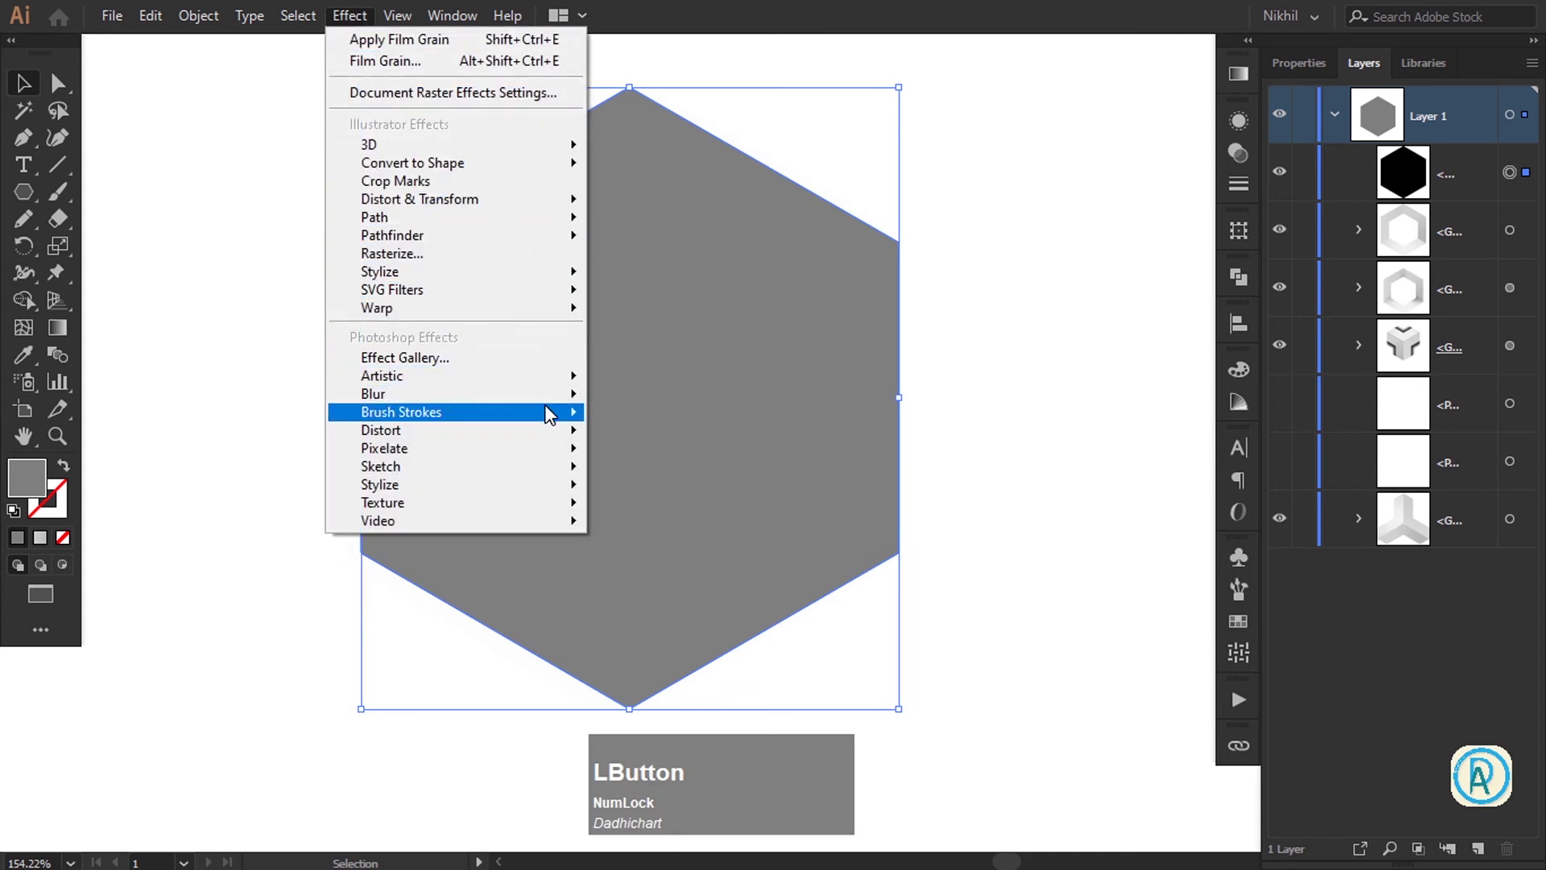
click(544, 386)
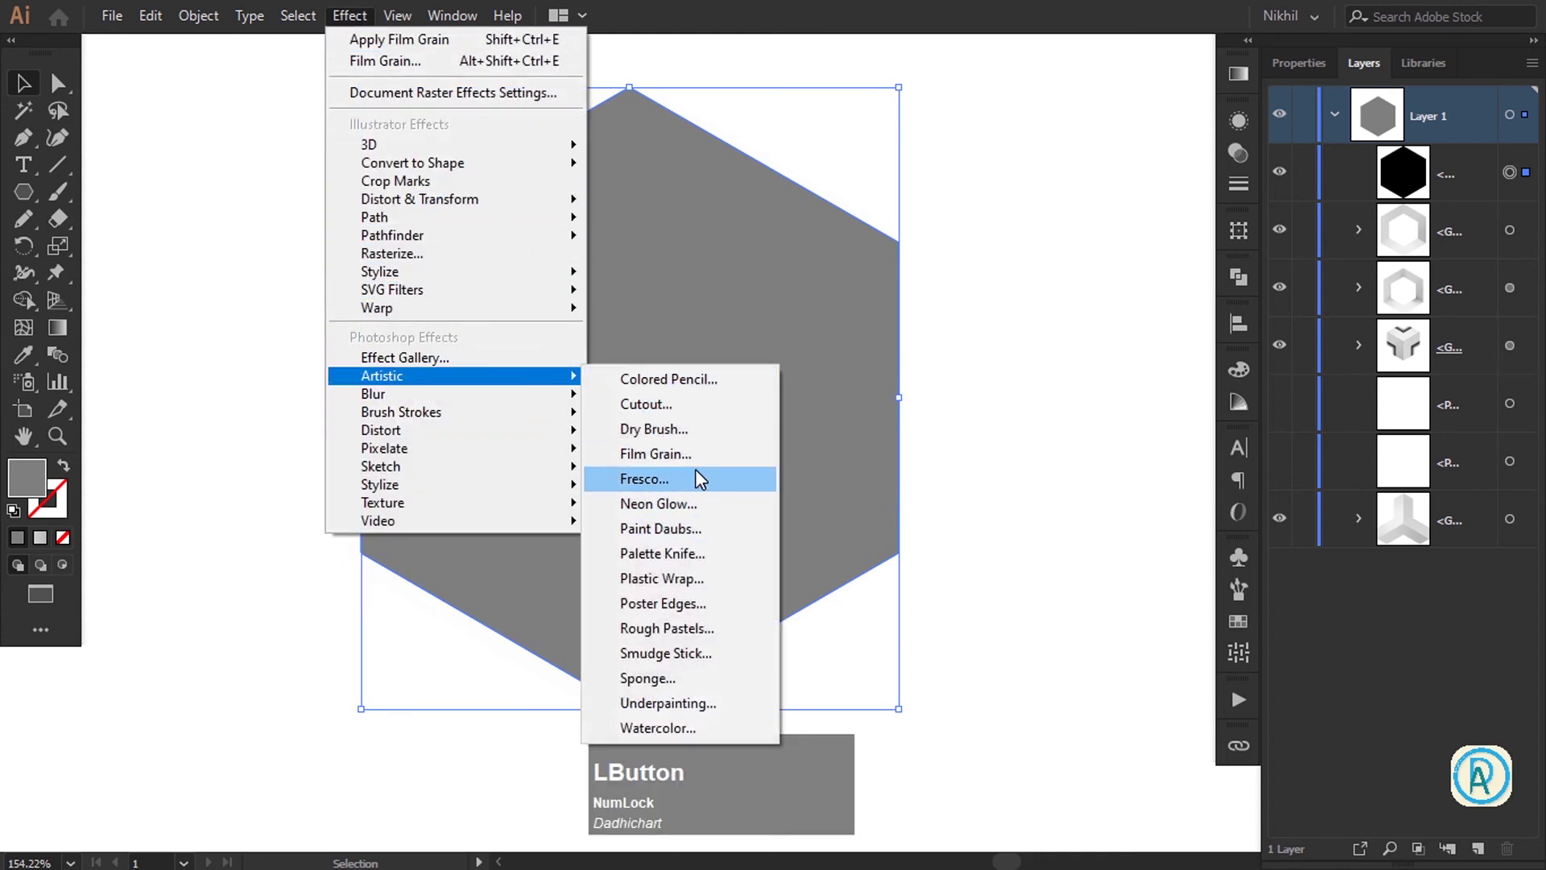
key(super+KP_Add)
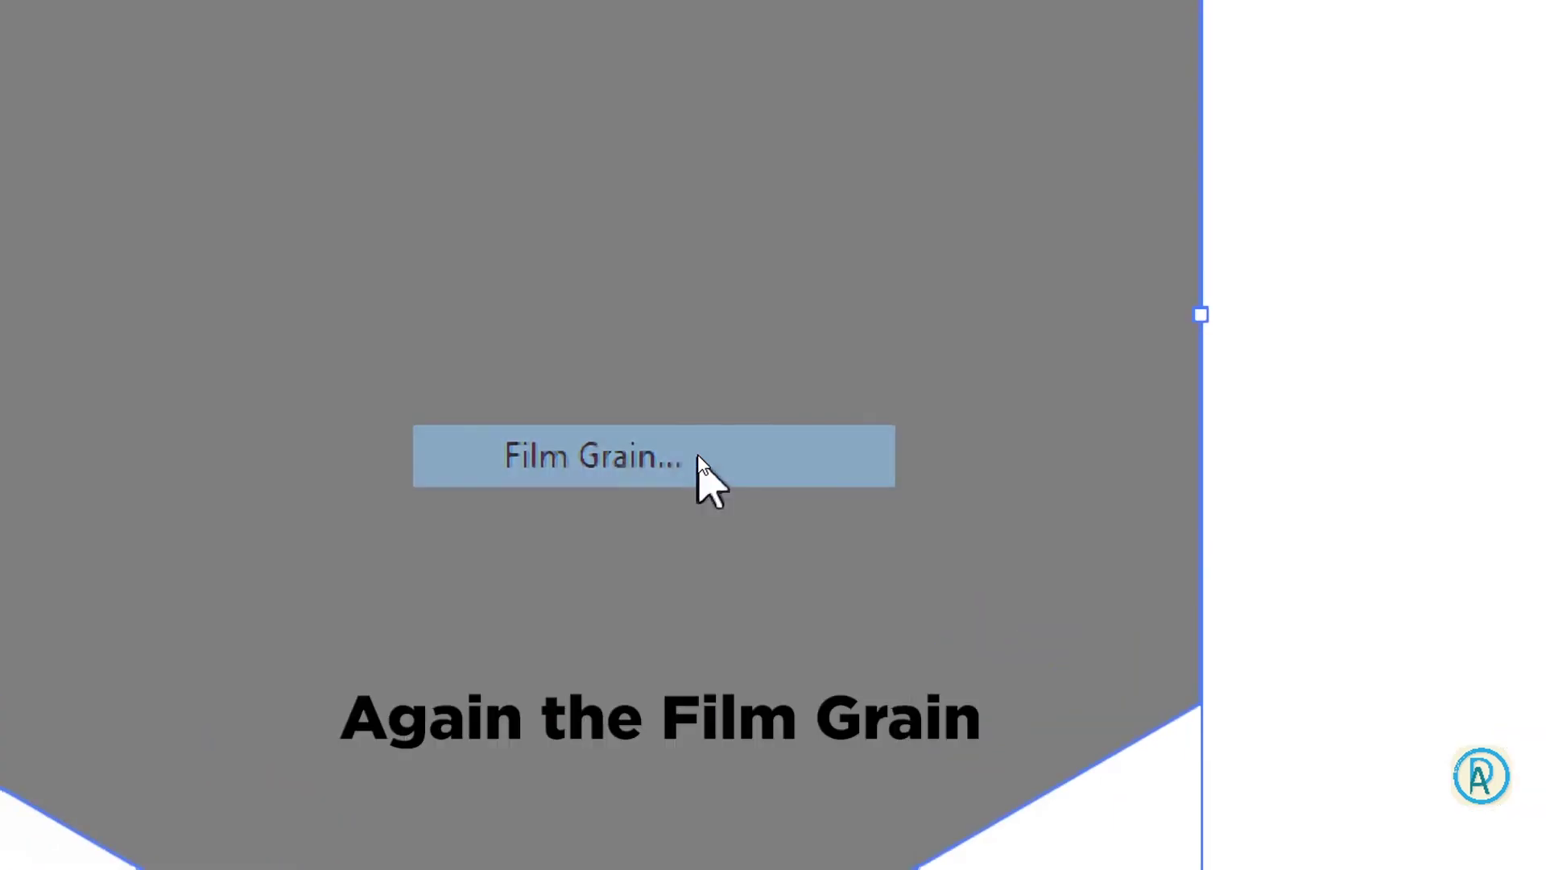
key(super+KP_Subtract)
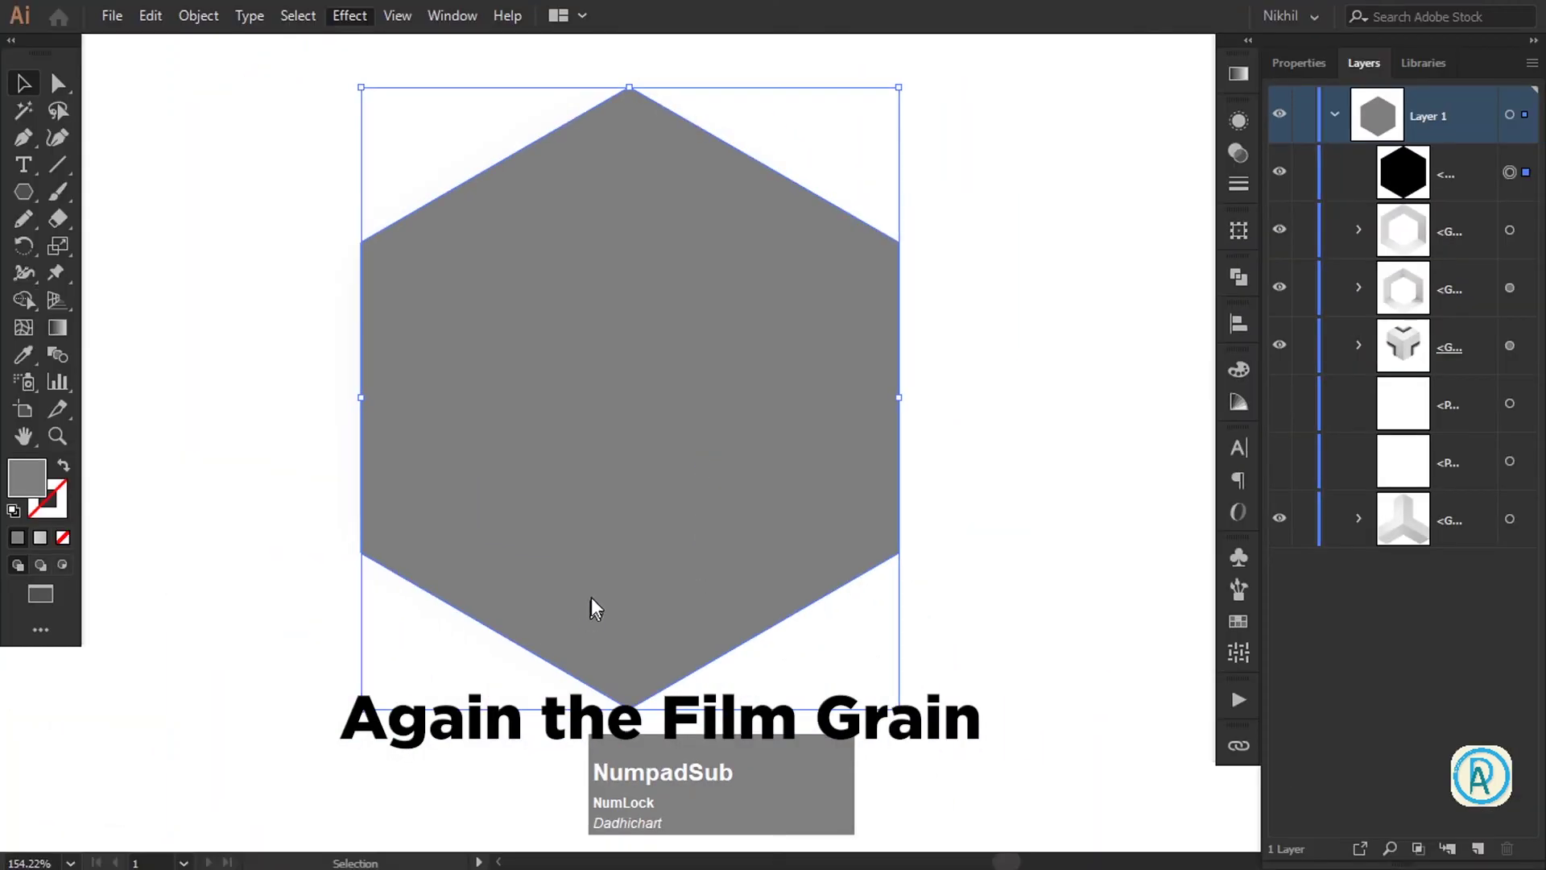
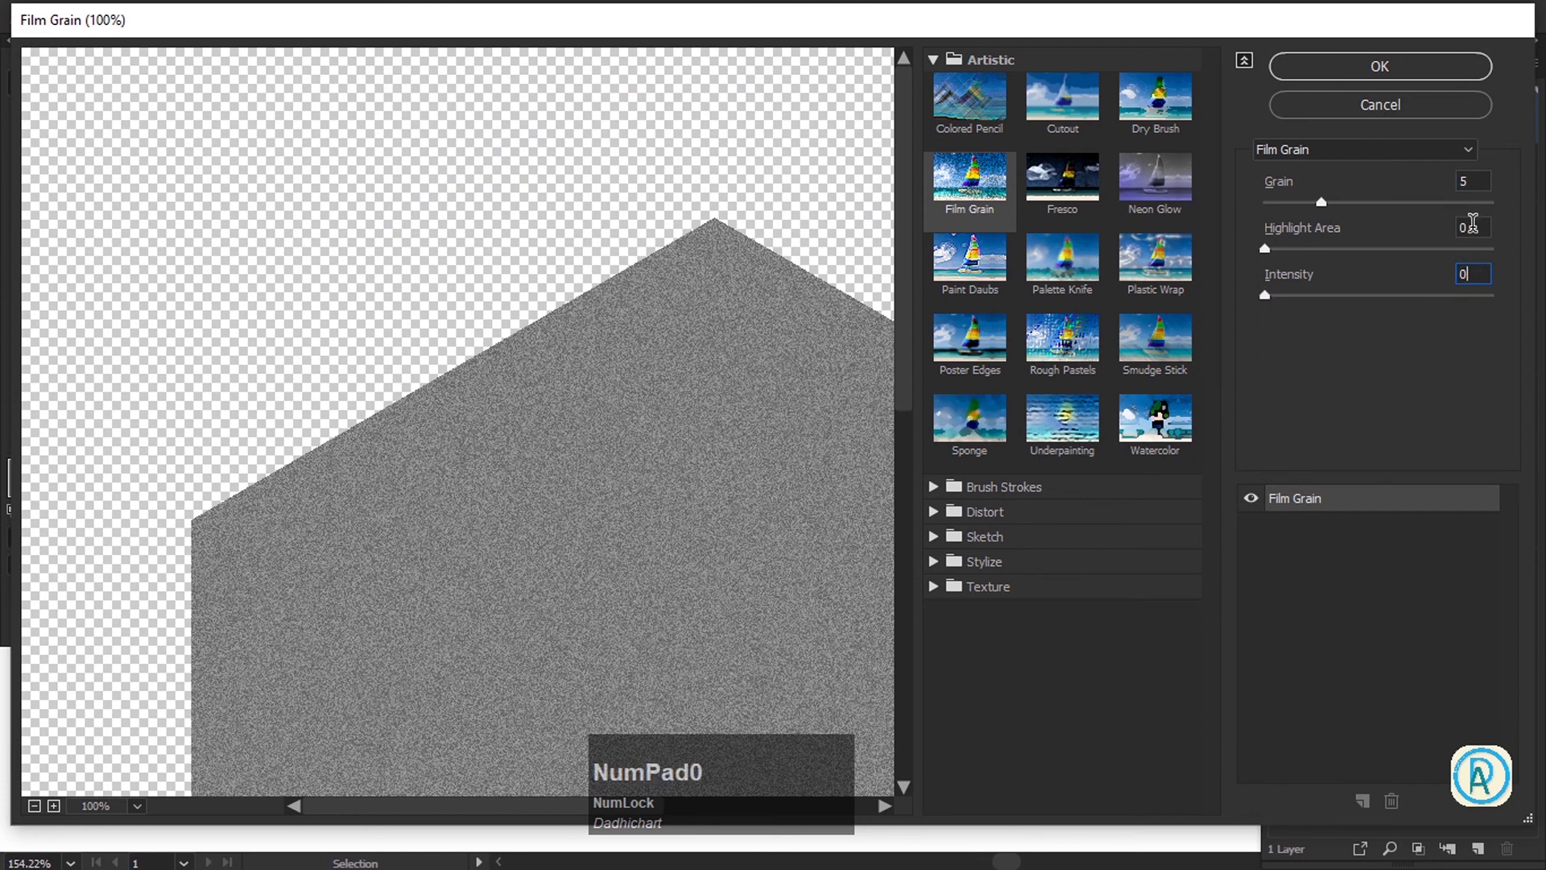
key(KP_Add)
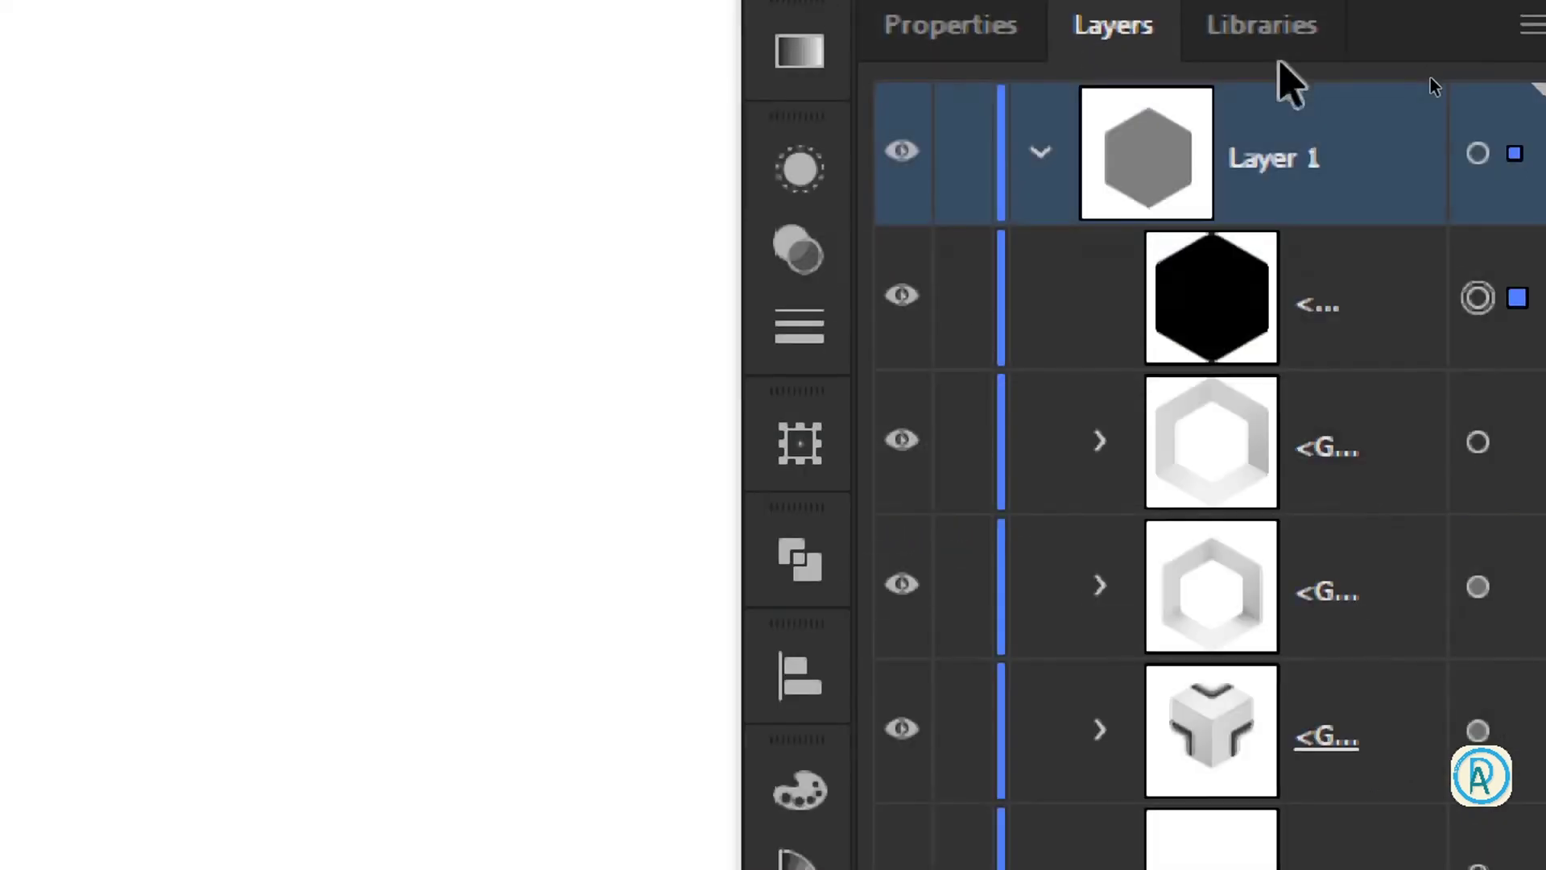
Set the grainy hexagon's blending mode to Soft Light at 50% opacity via the Appearance panel
key(super+KP_Subtract)
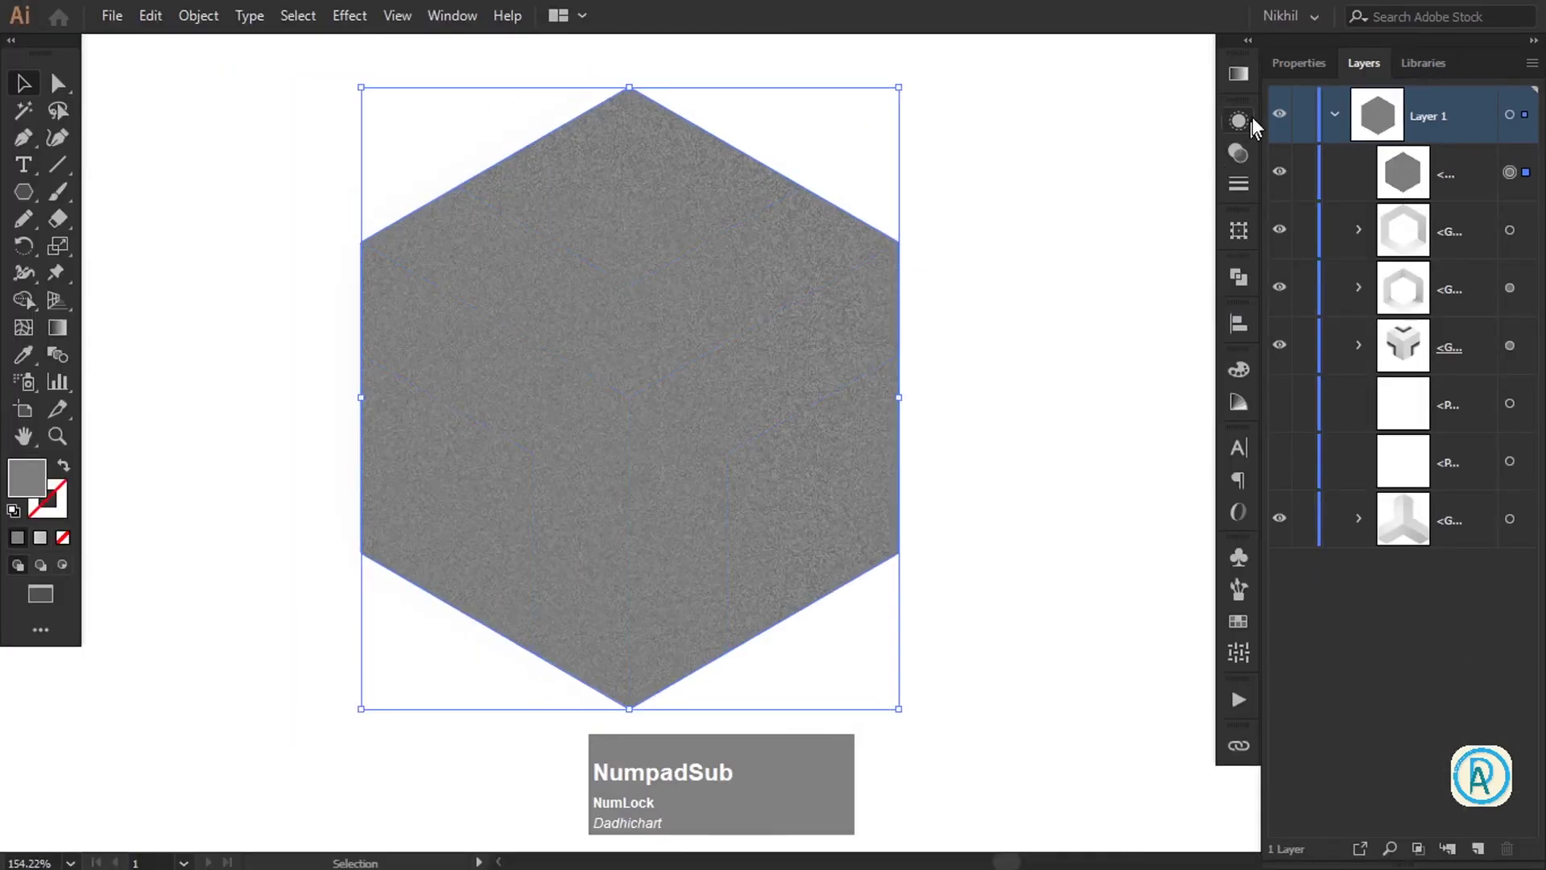
click(1247, 124)
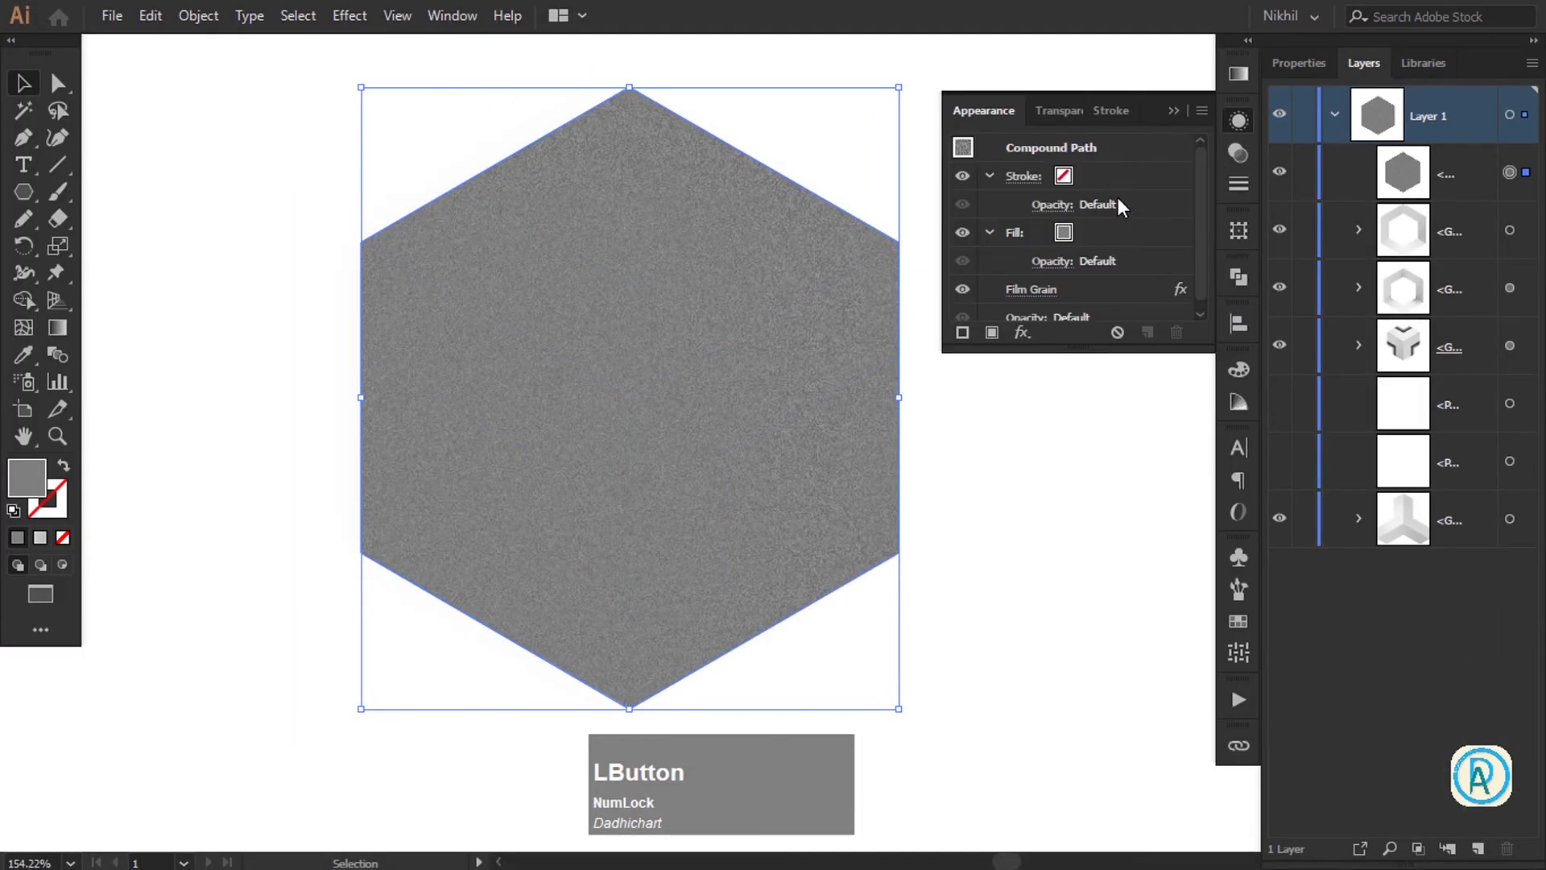
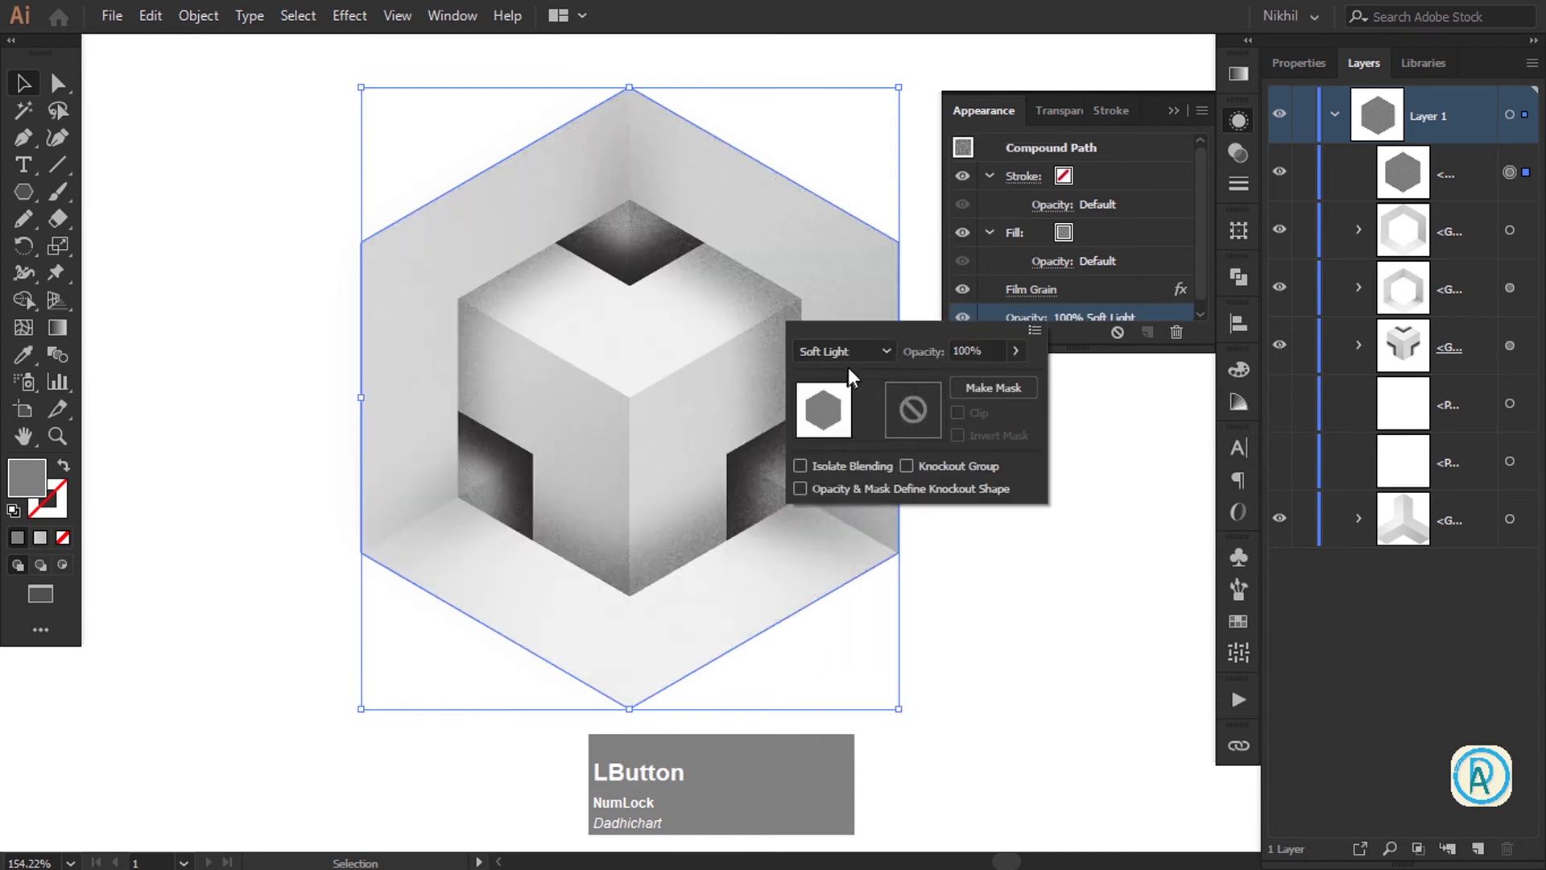
key(super+KP_Add)
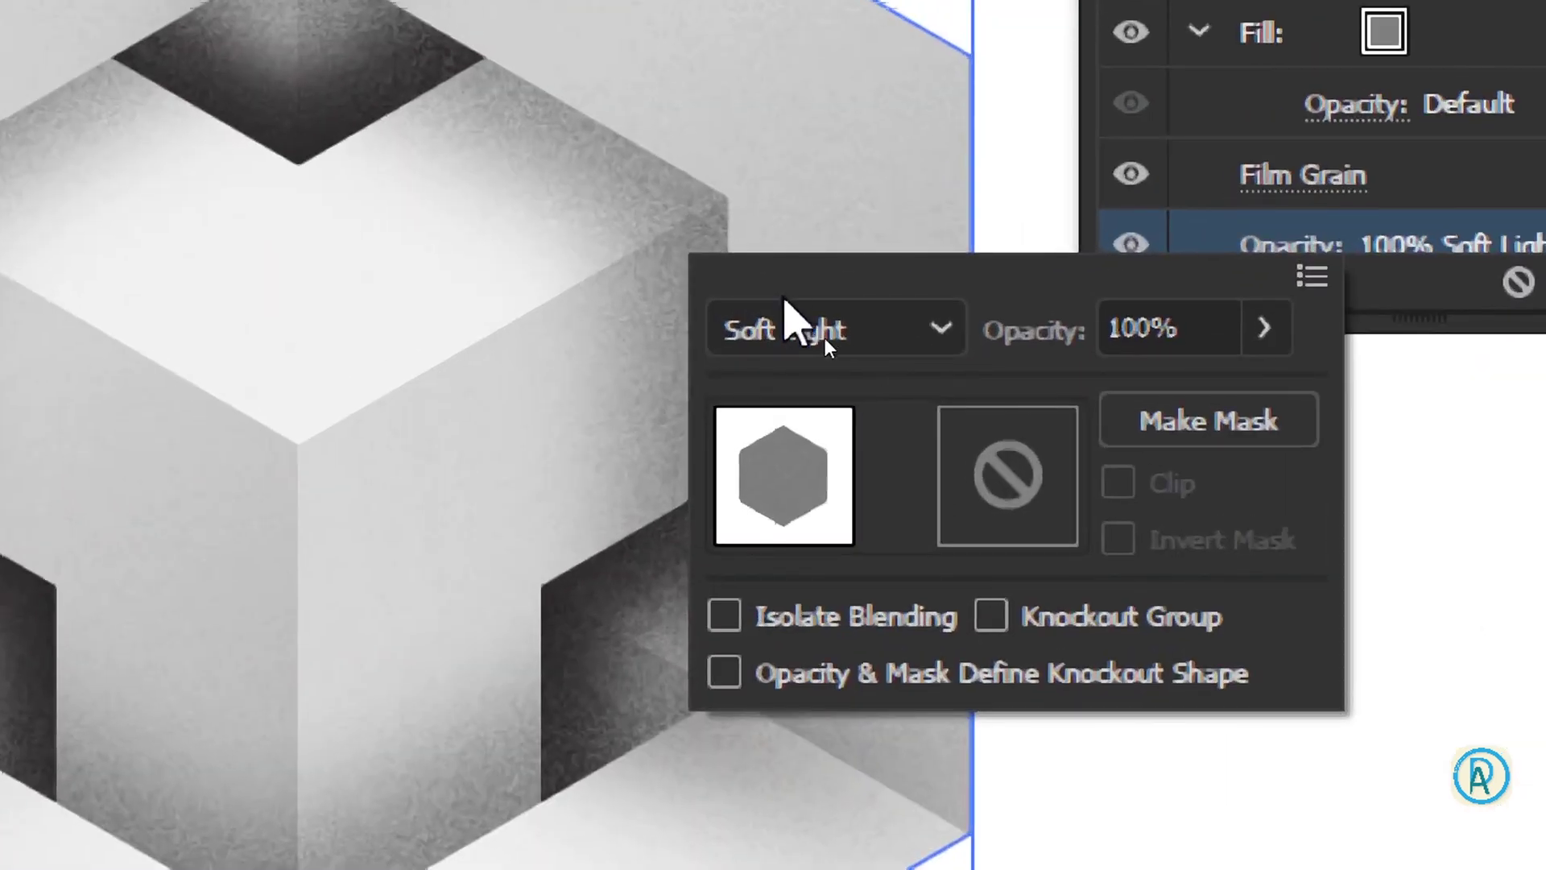
key(super+KP_Subtract)
click(1176, 117)
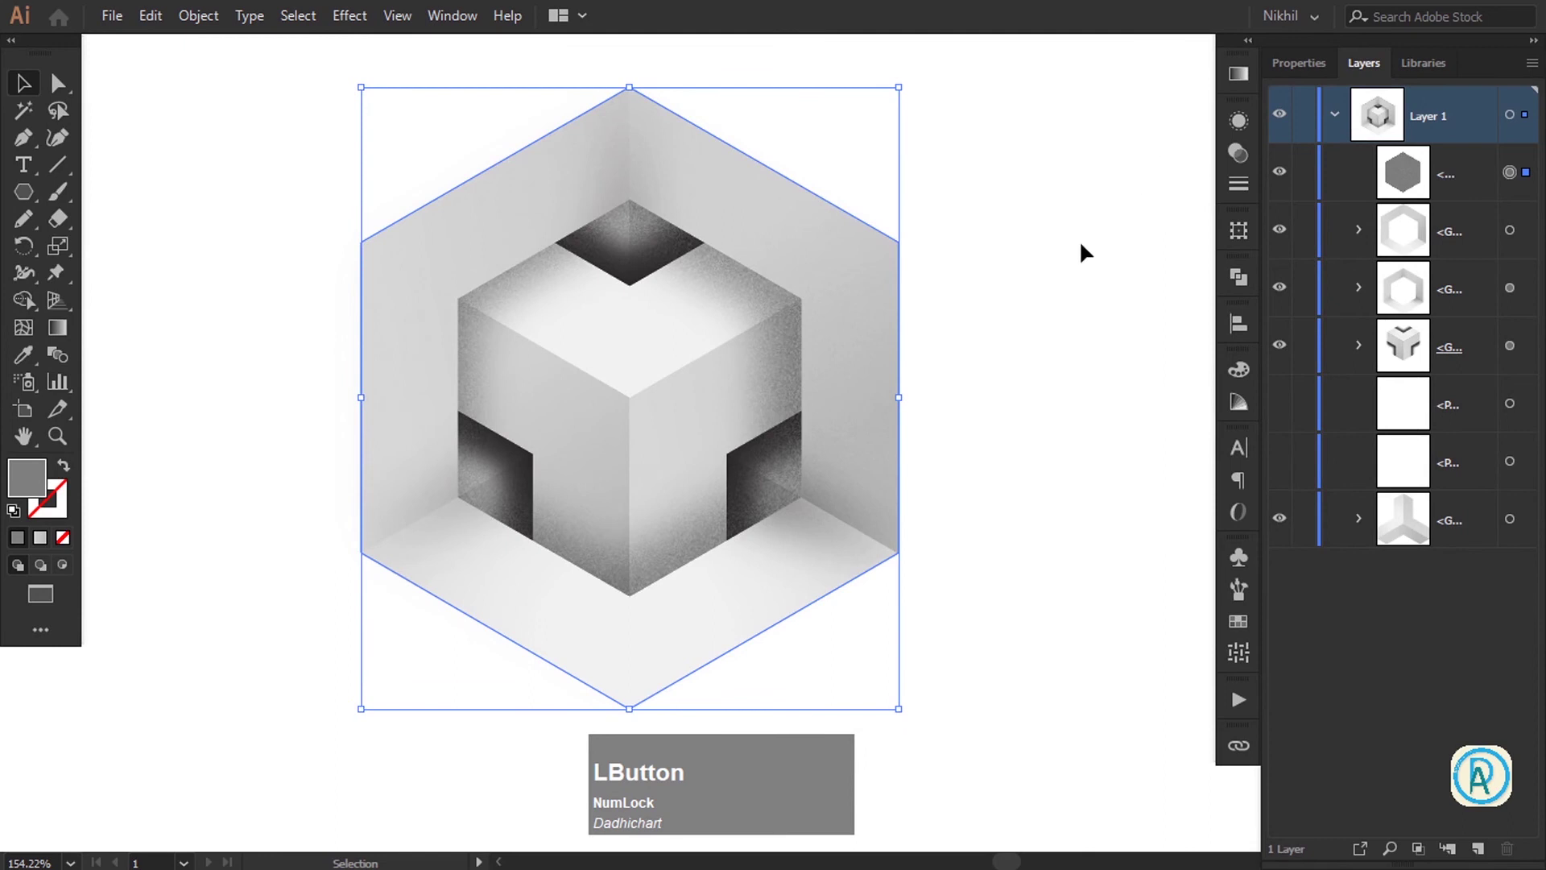
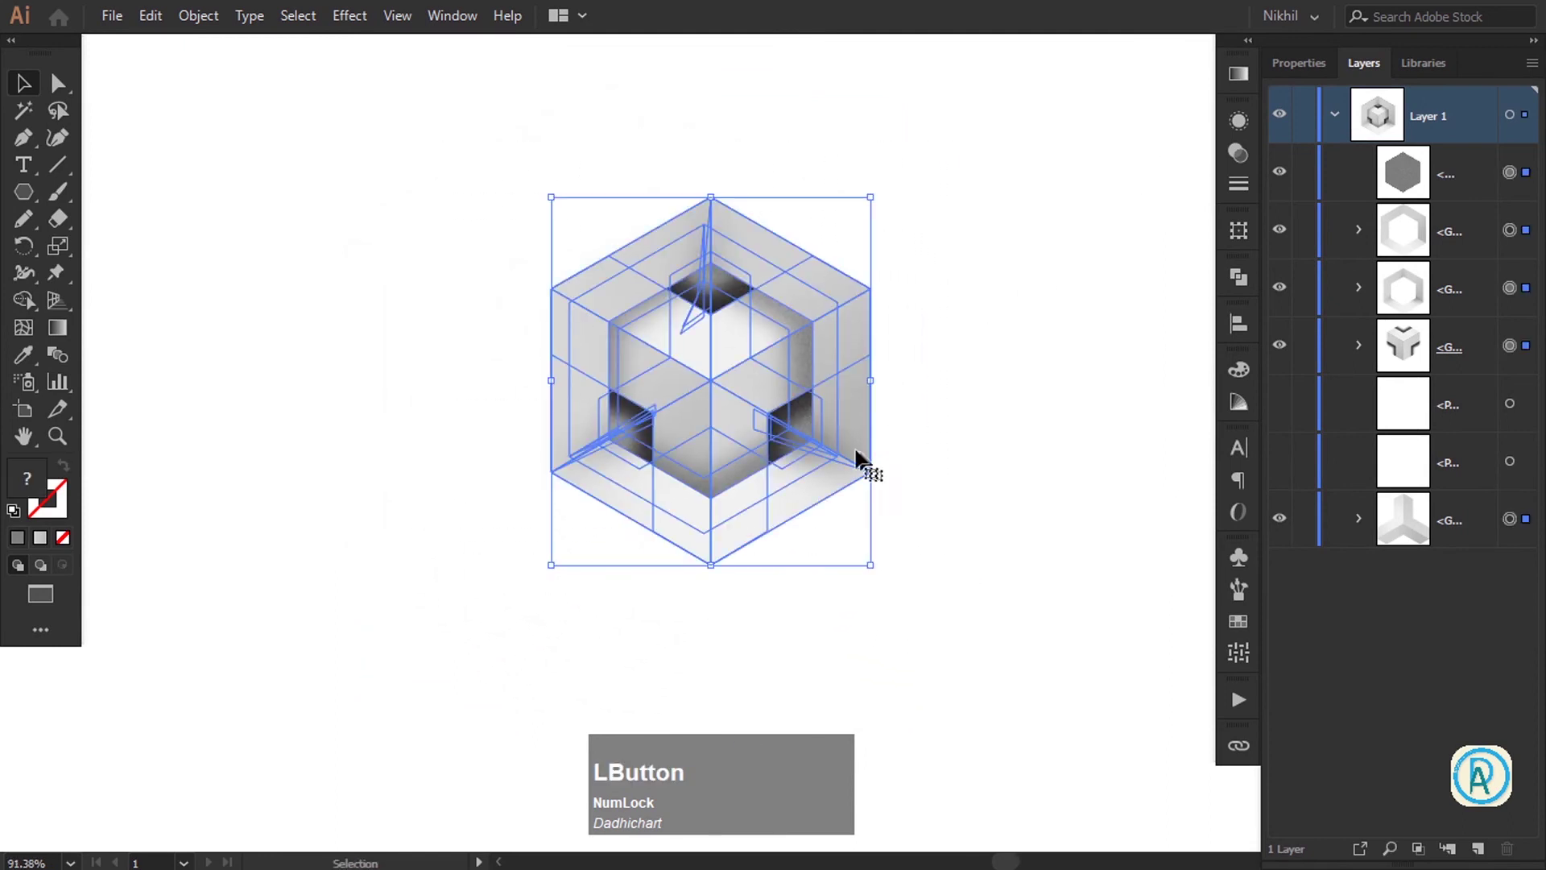
Group all the cube logo's artwork, including the grainy hexagon, into one object
right_click(744, 358)
click(818, 490)
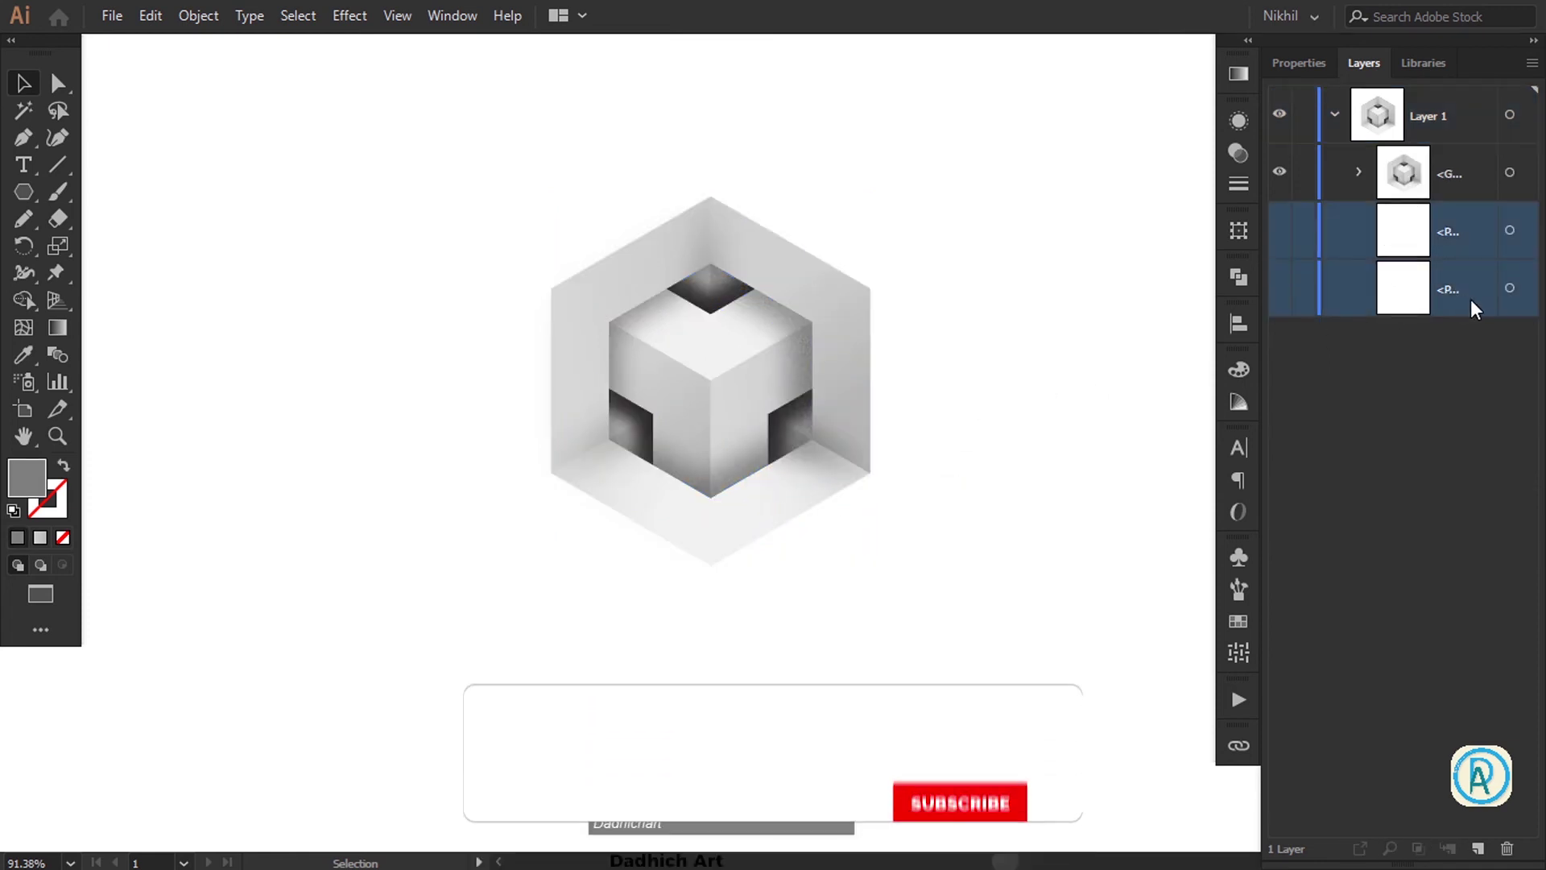
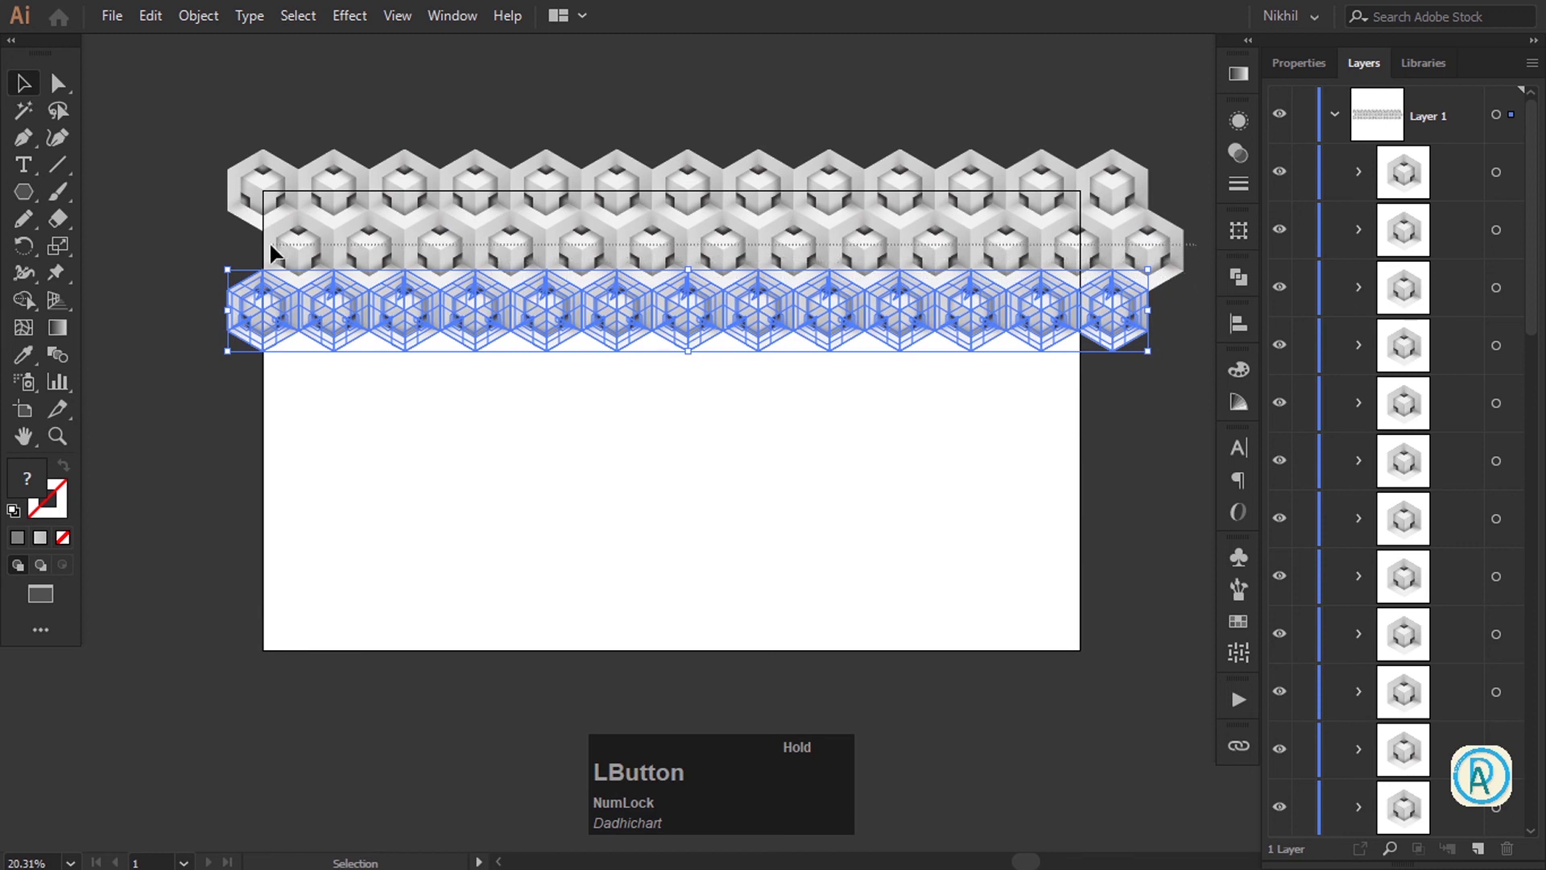
Copy the lowest logo row straight down and repeat it with Ctrl+D to add more rows
click(588, 264)
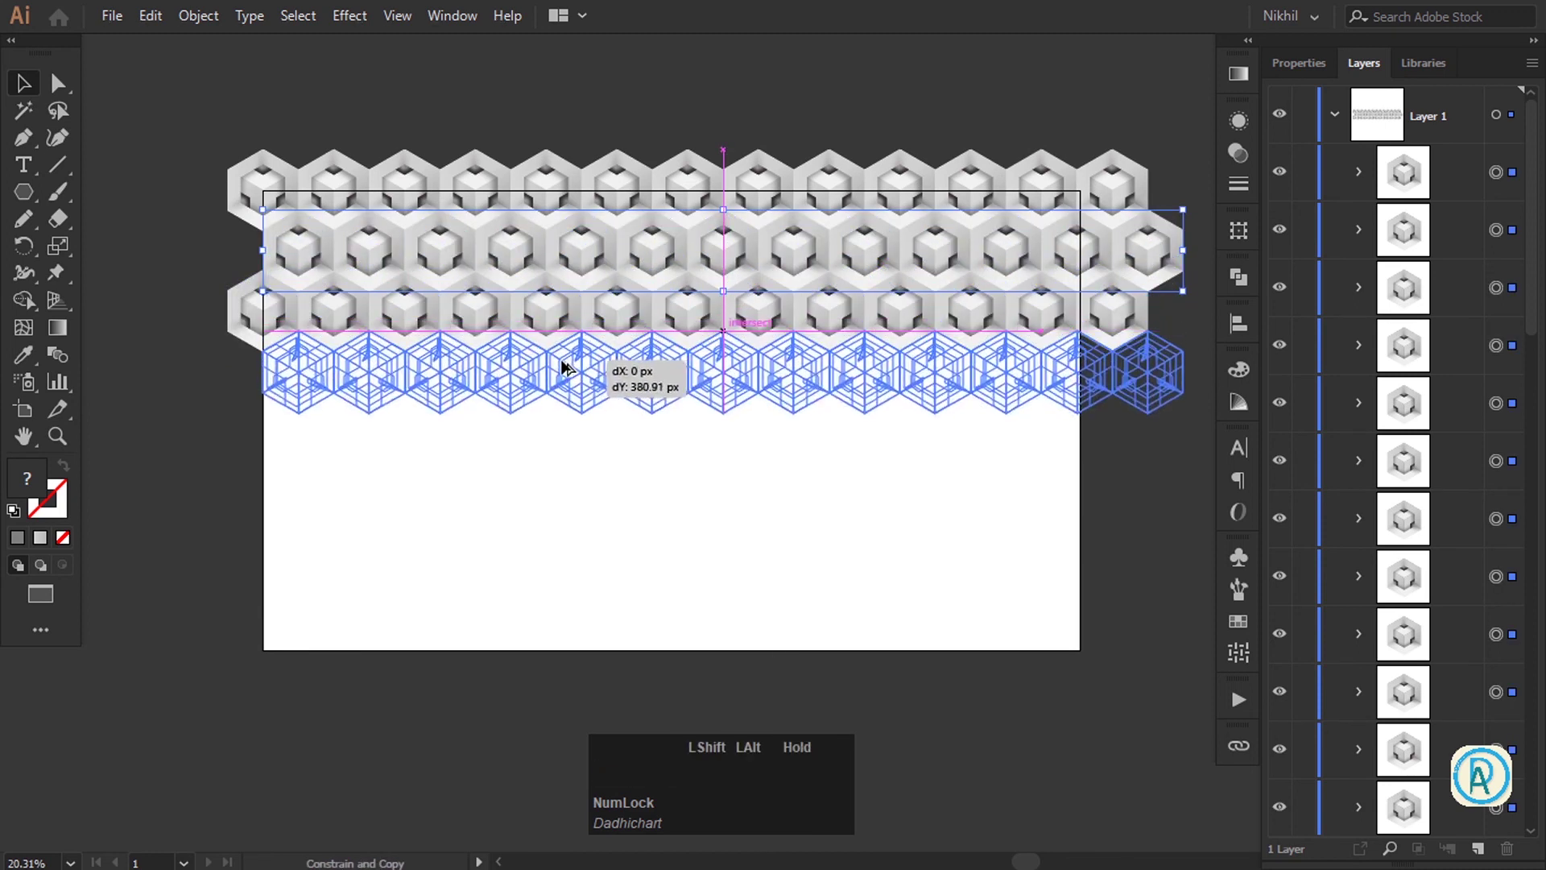
key(shift+alt+Num_Lock)
key(ctrl+d)
text(dd)
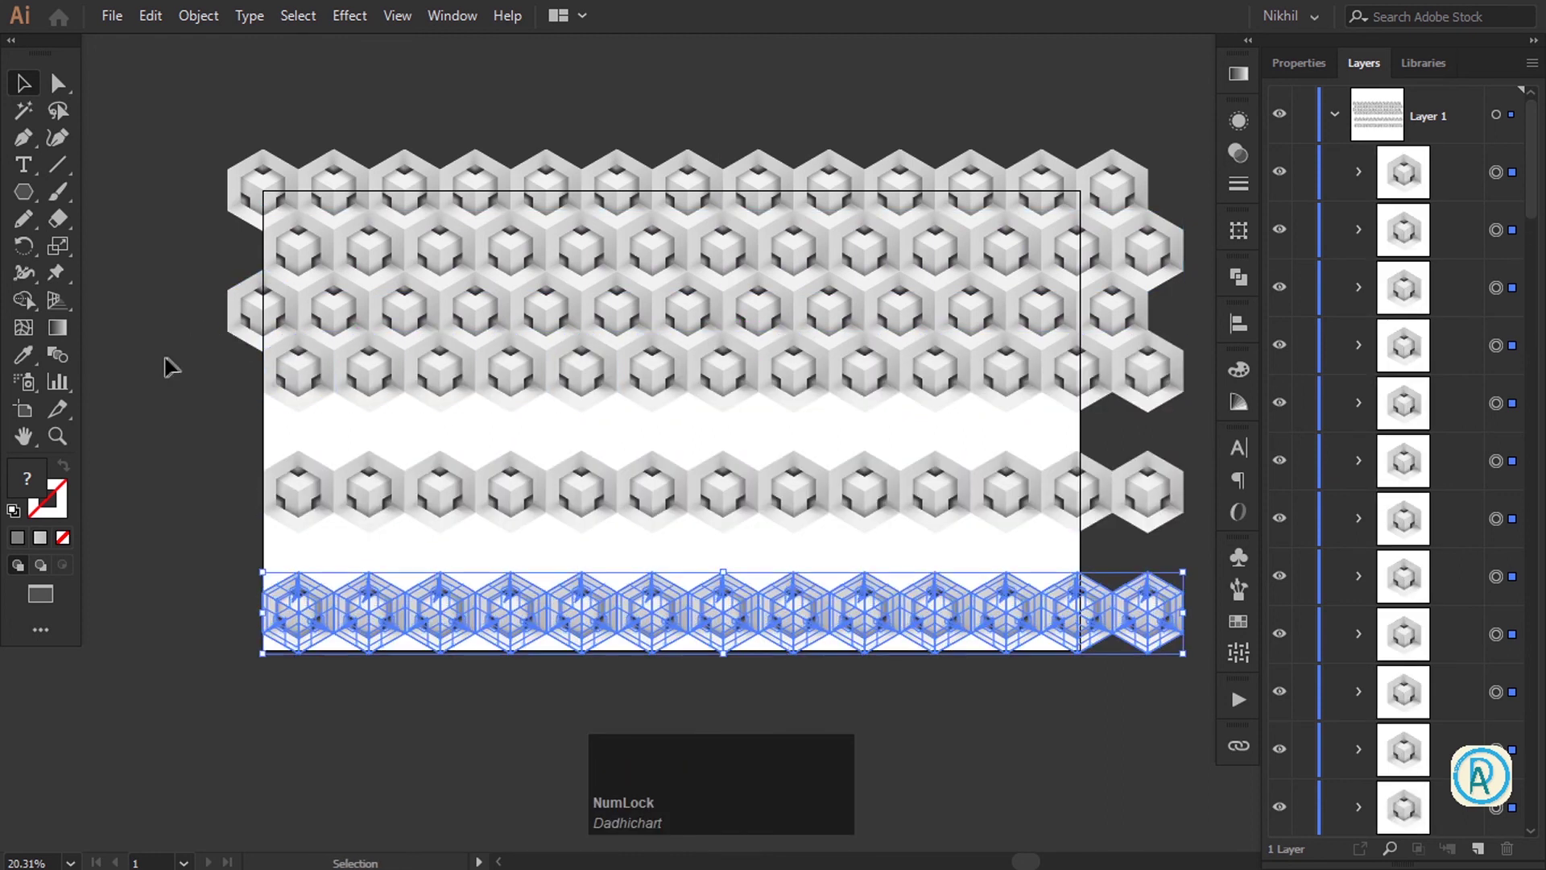
click(204, 311)
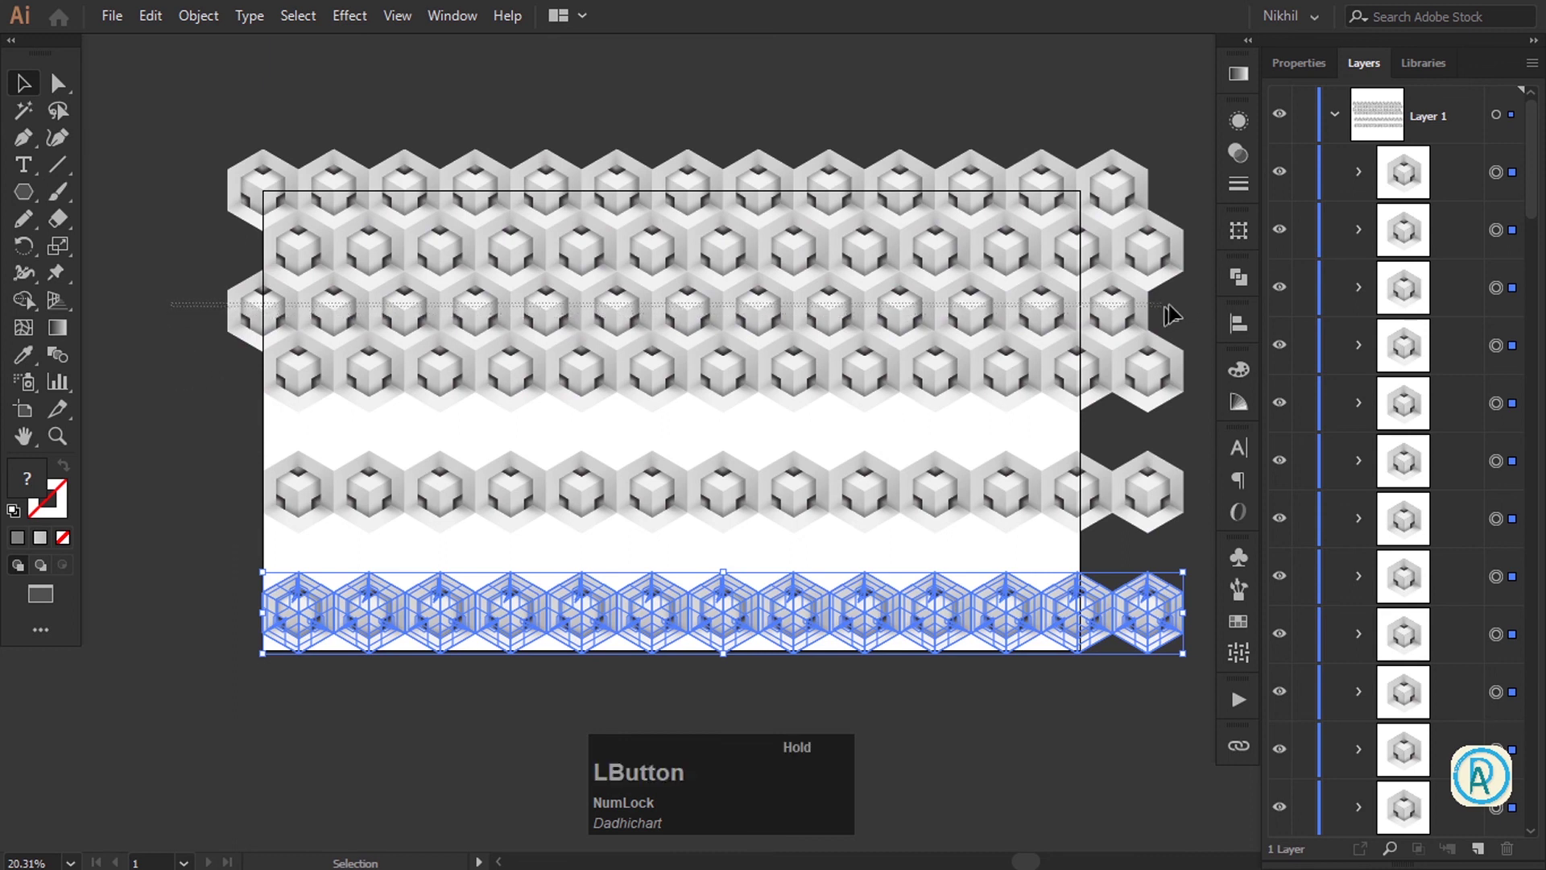
Shift the middle rows into place so the staggered rows tile the artboard without gaps
click(660, 323)
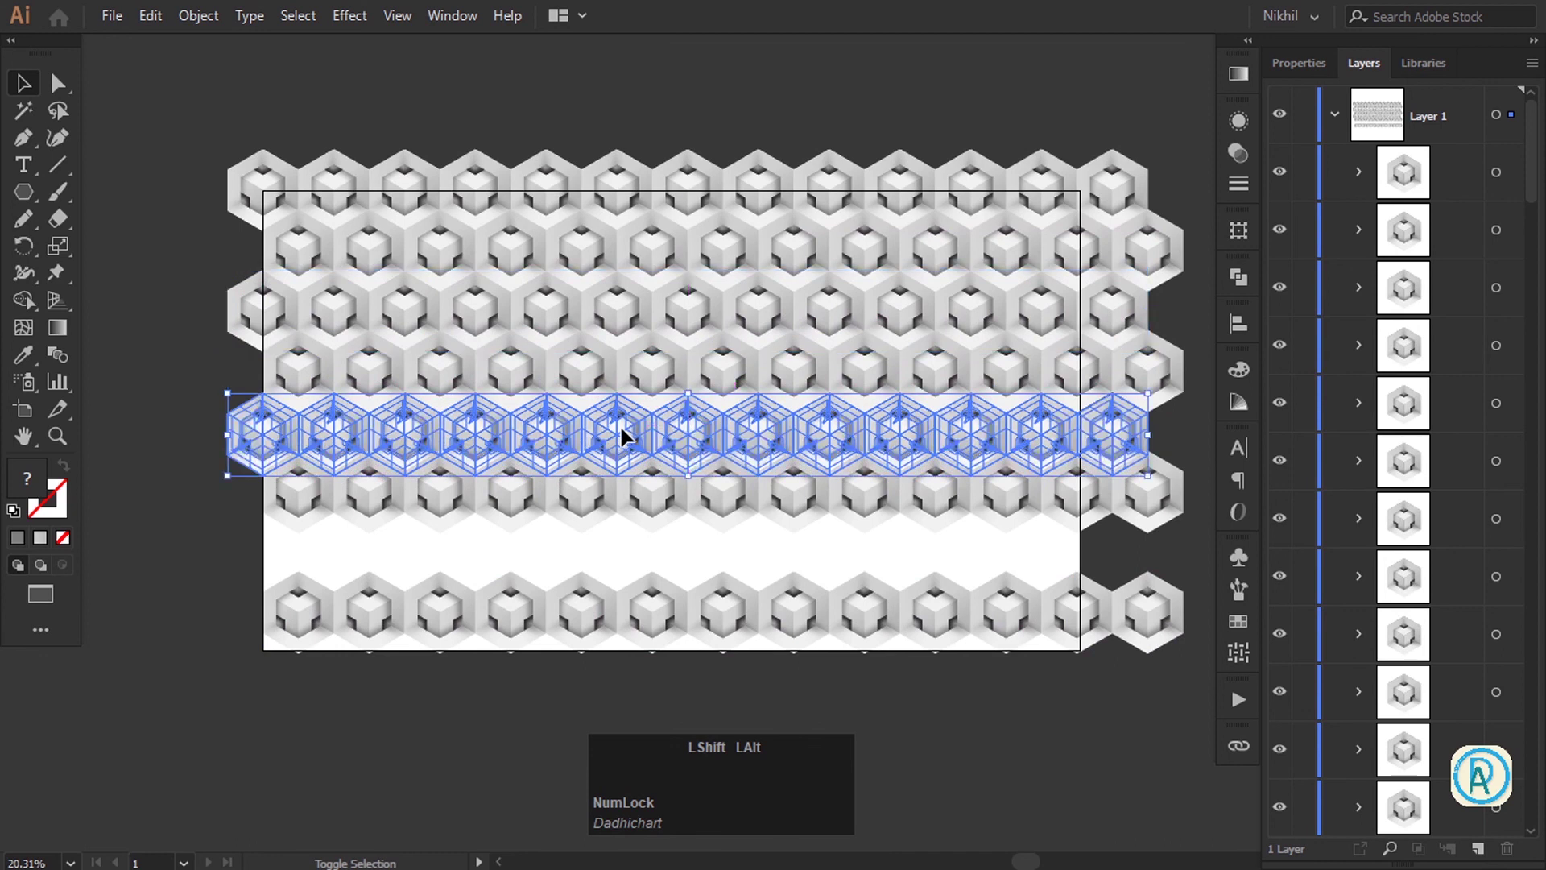
key(ctrl+d)
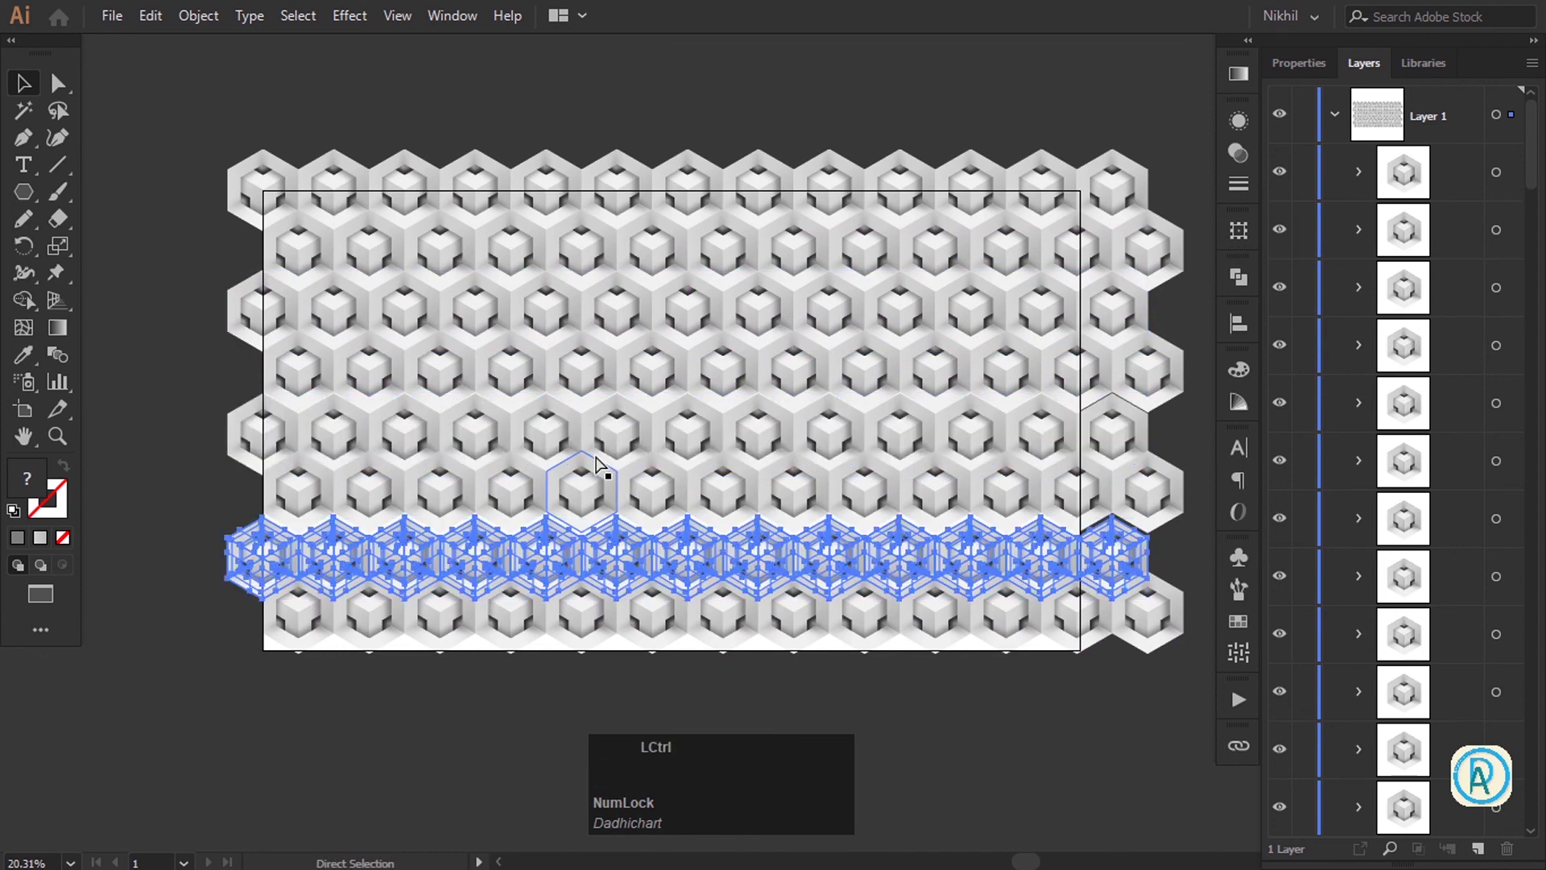
key(ctrl+d)
click(179, 465)
key(space)
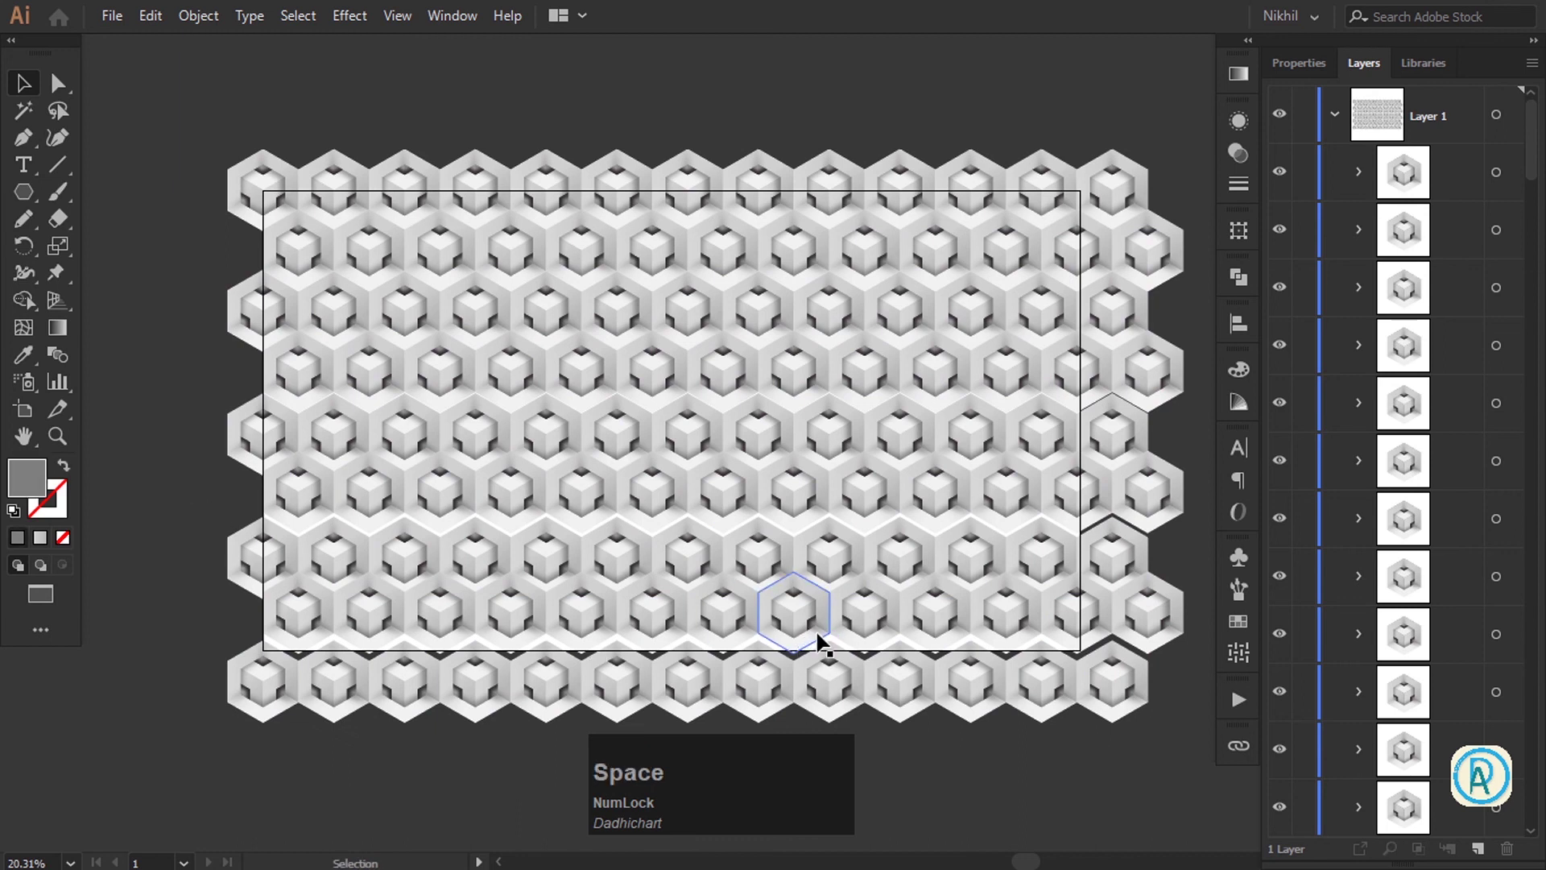
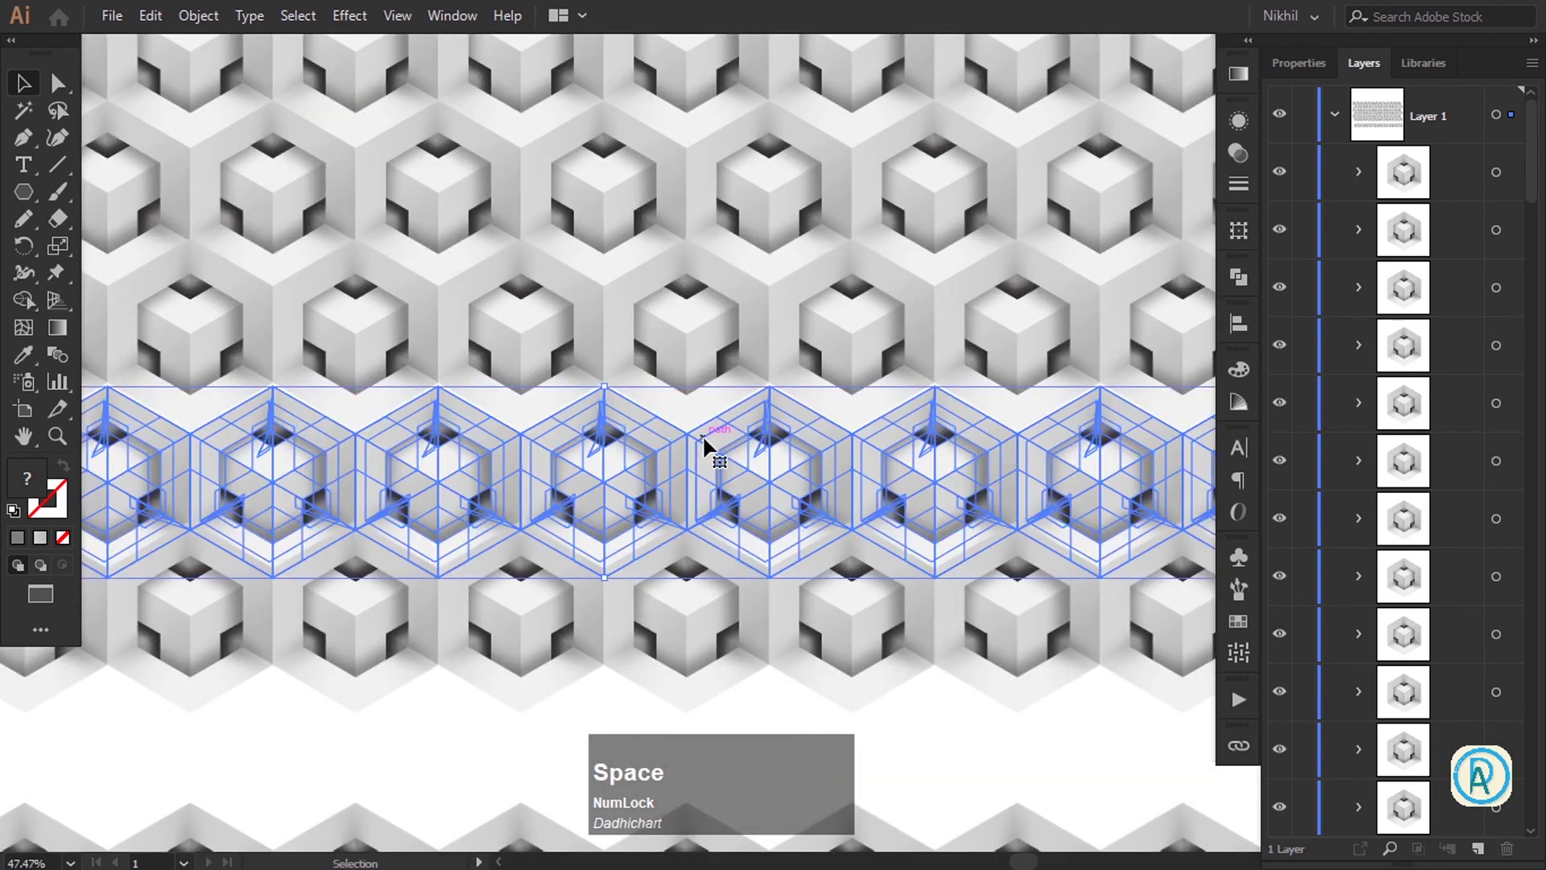
click(711, 441)
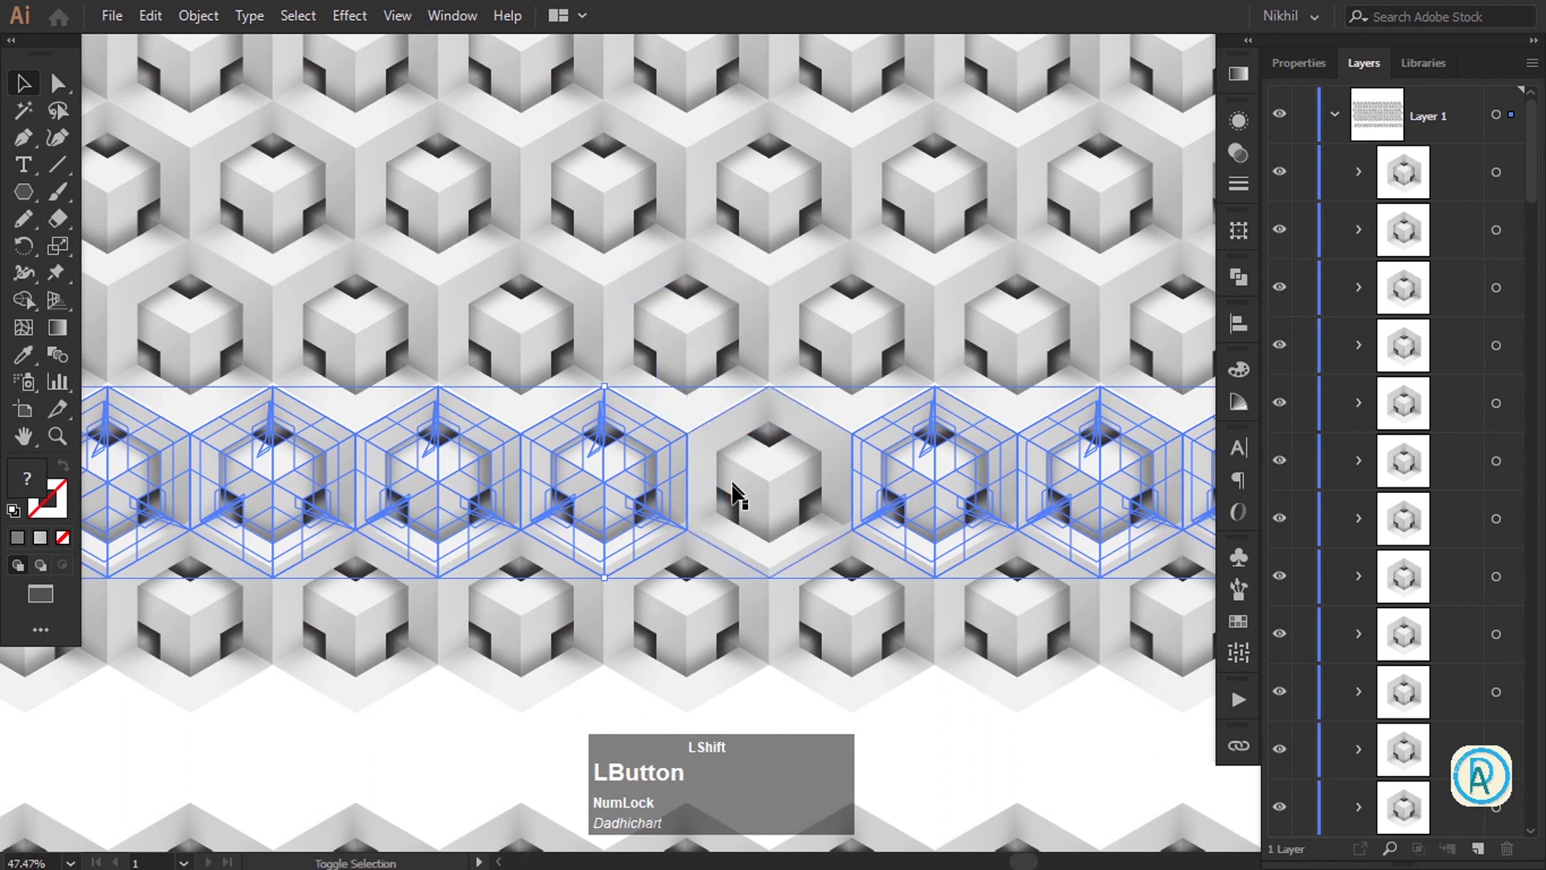
click(717, 455)
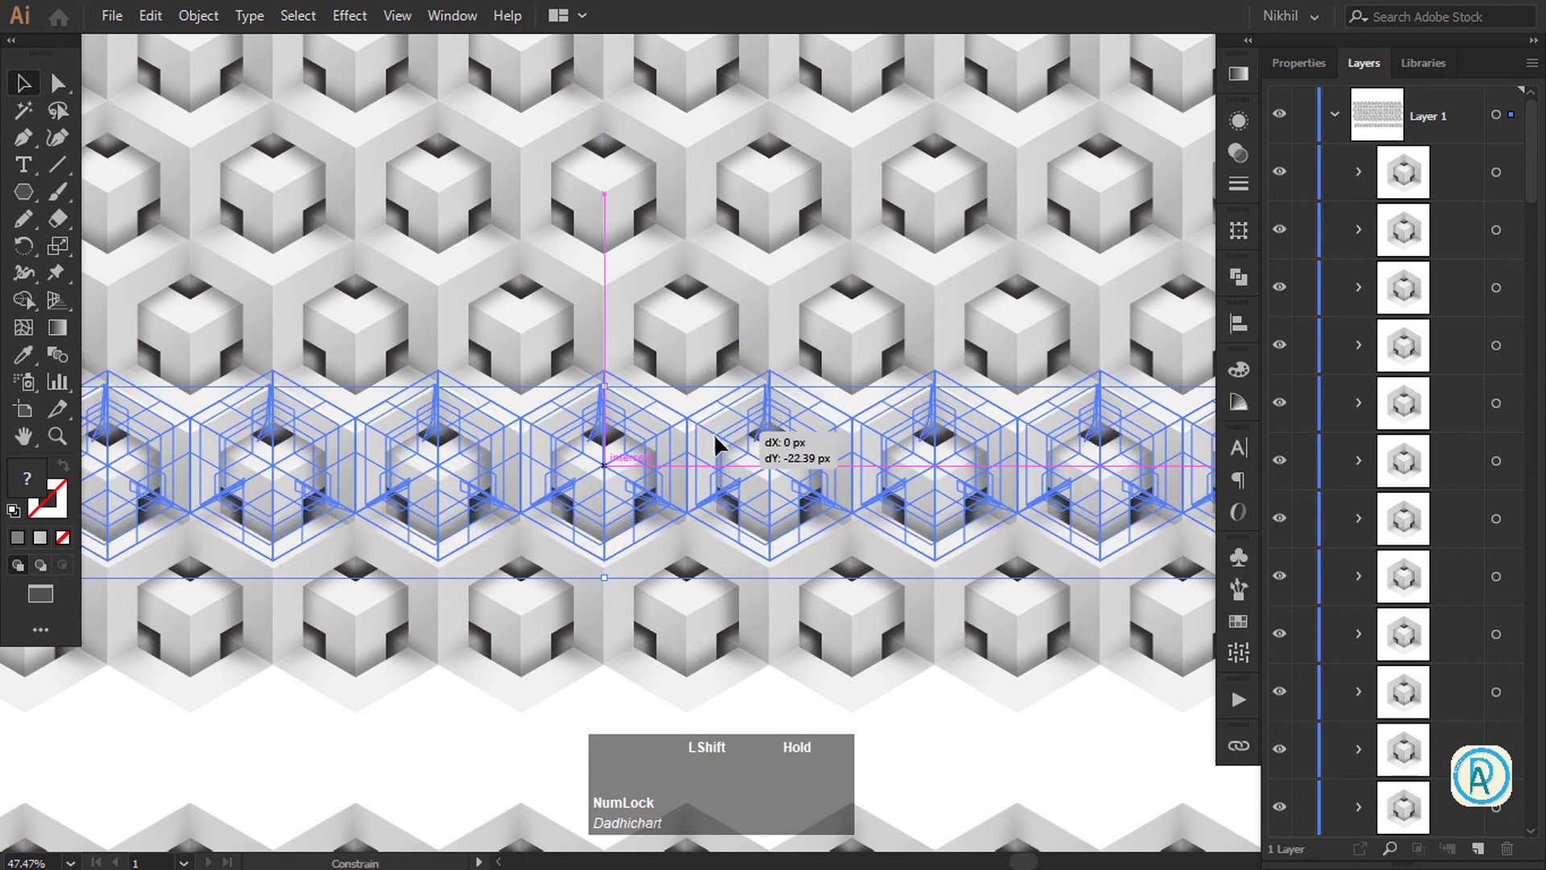
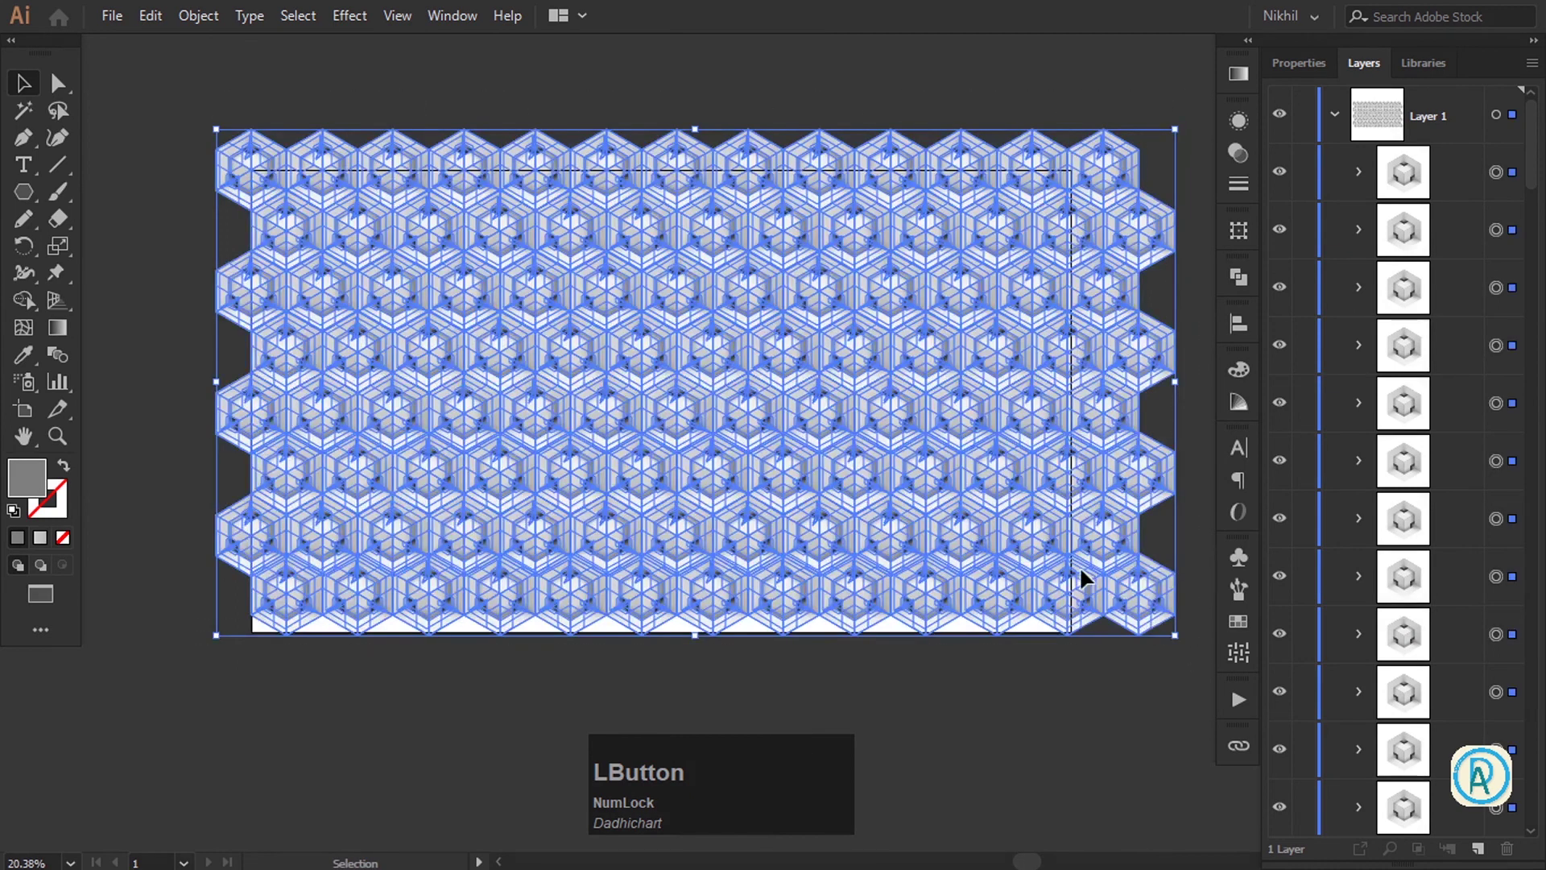
Nudge the tiled pattern with Shift+arrow keys so it lines up with the artboard
key(shift+Down)
key(shift+Left)
key(shift+Down)
key(shift+Left)
key(shift+Down)
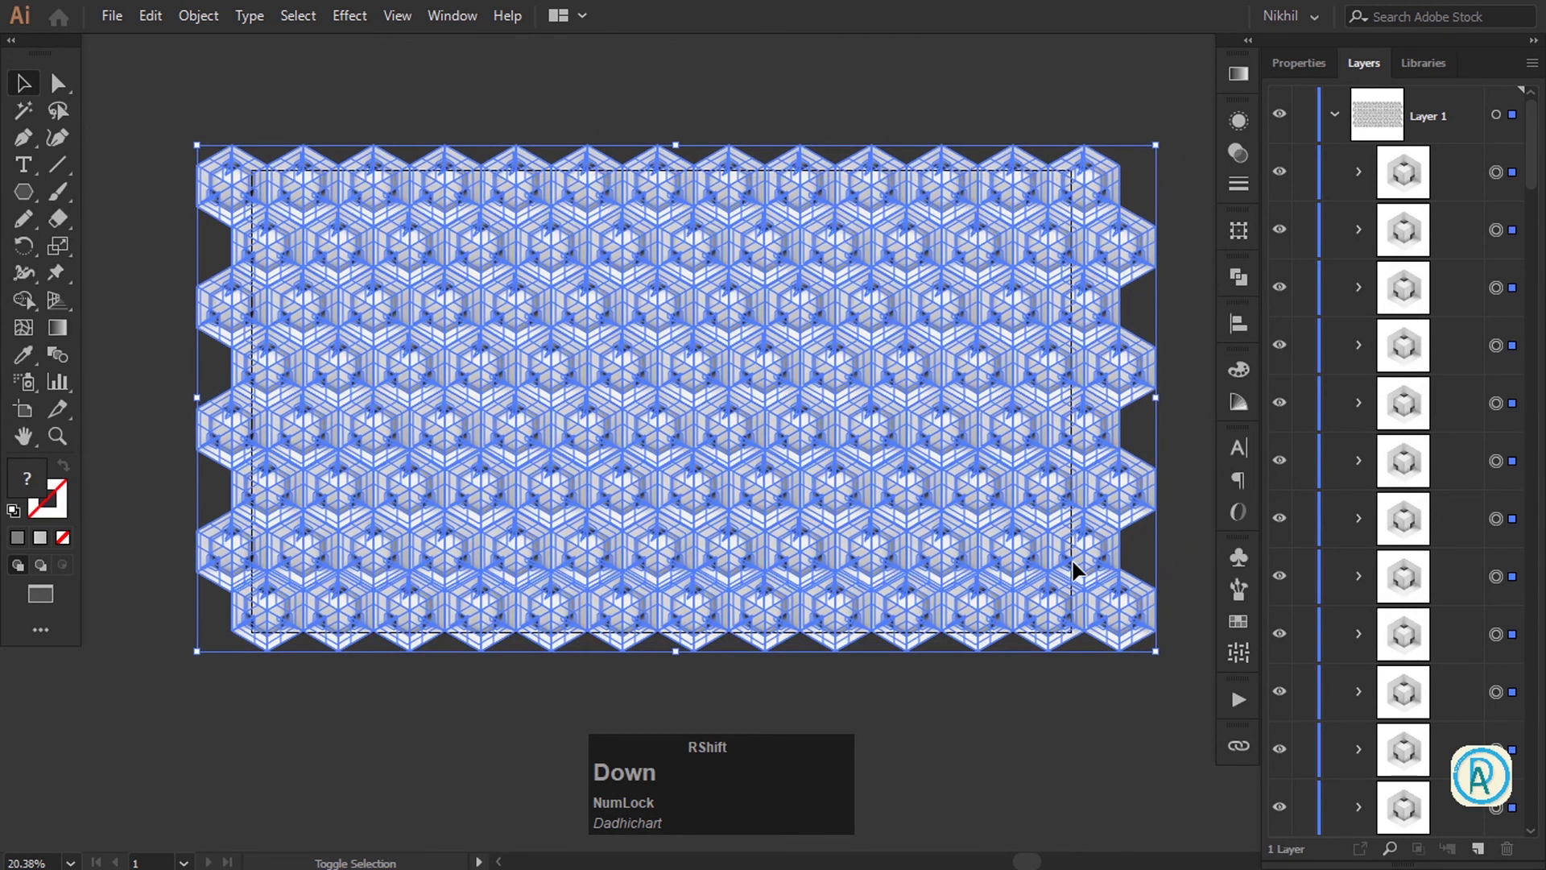
key(shift+Right)
Add a new layer and draw a grey 2560 x 1442 px rectangle covering the artboard
click(697, 69)
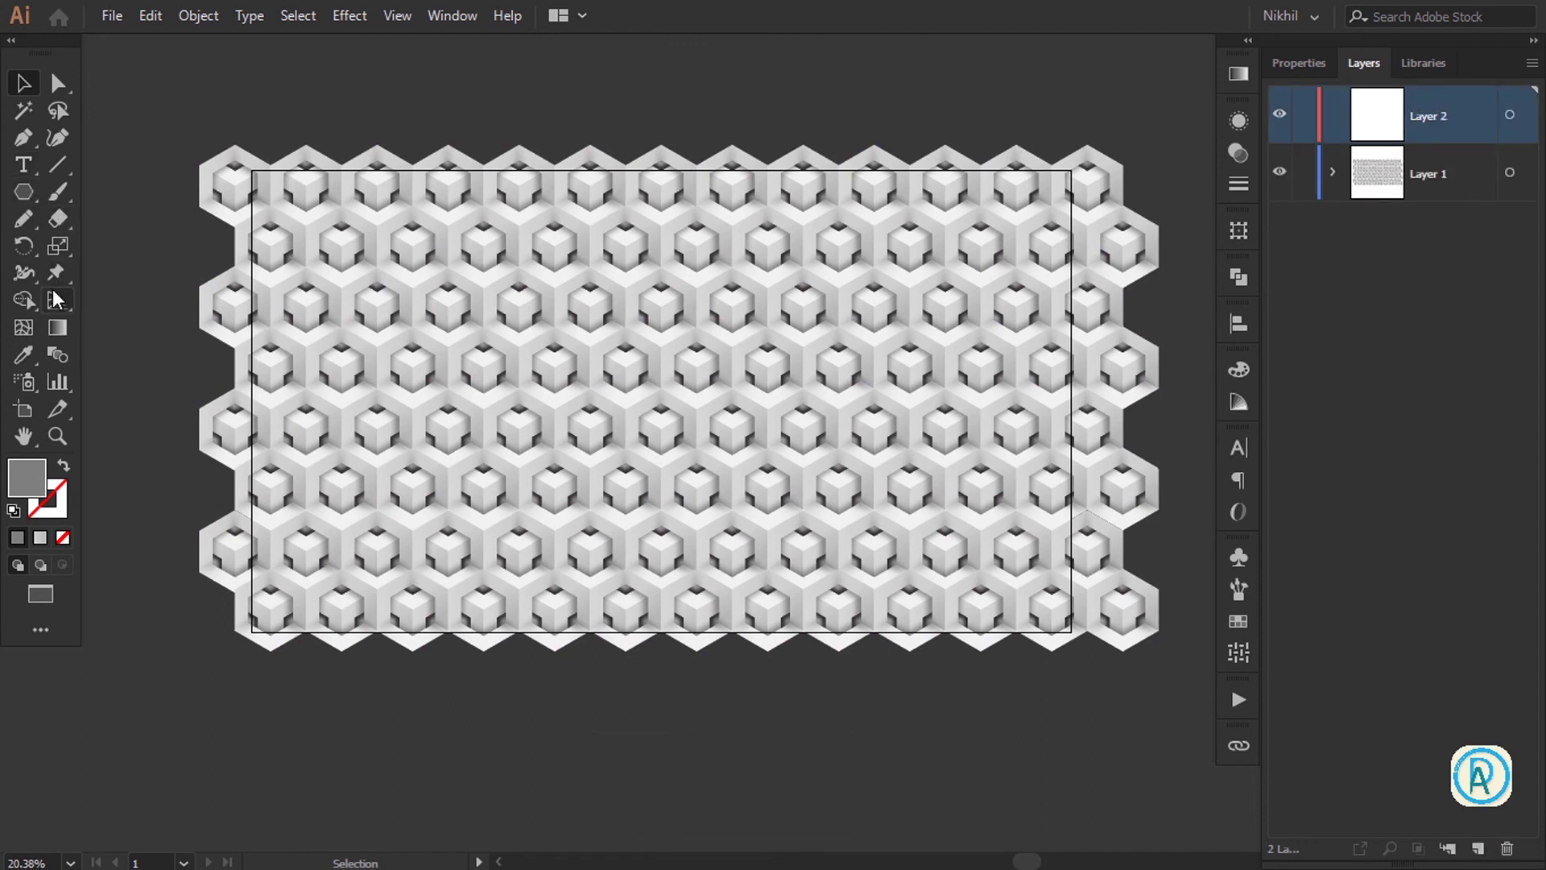
key(m)
click(34, 200)
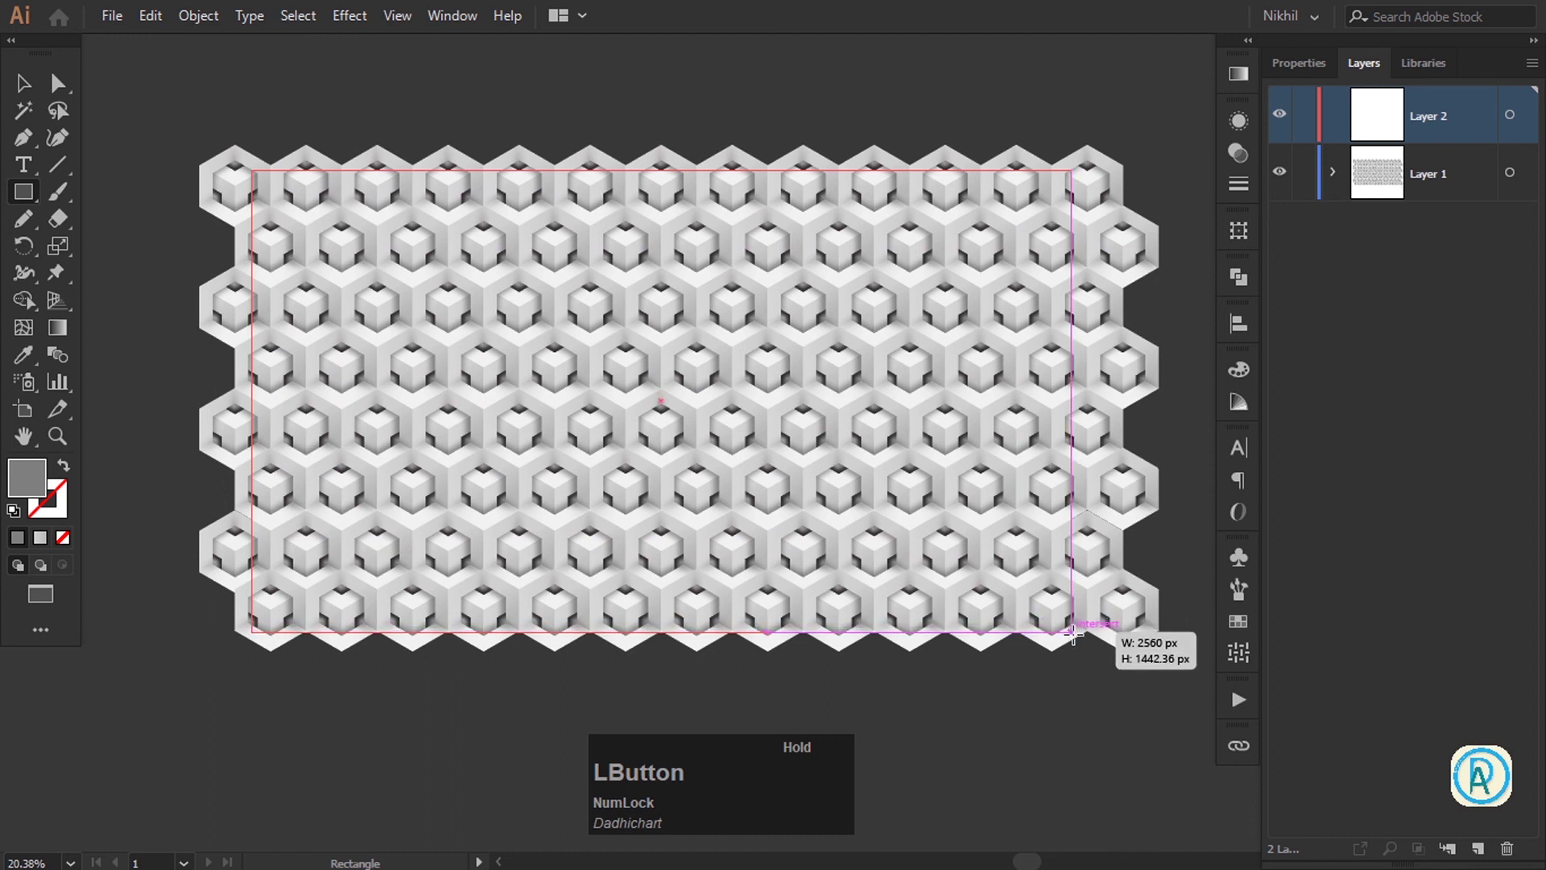
key(v)
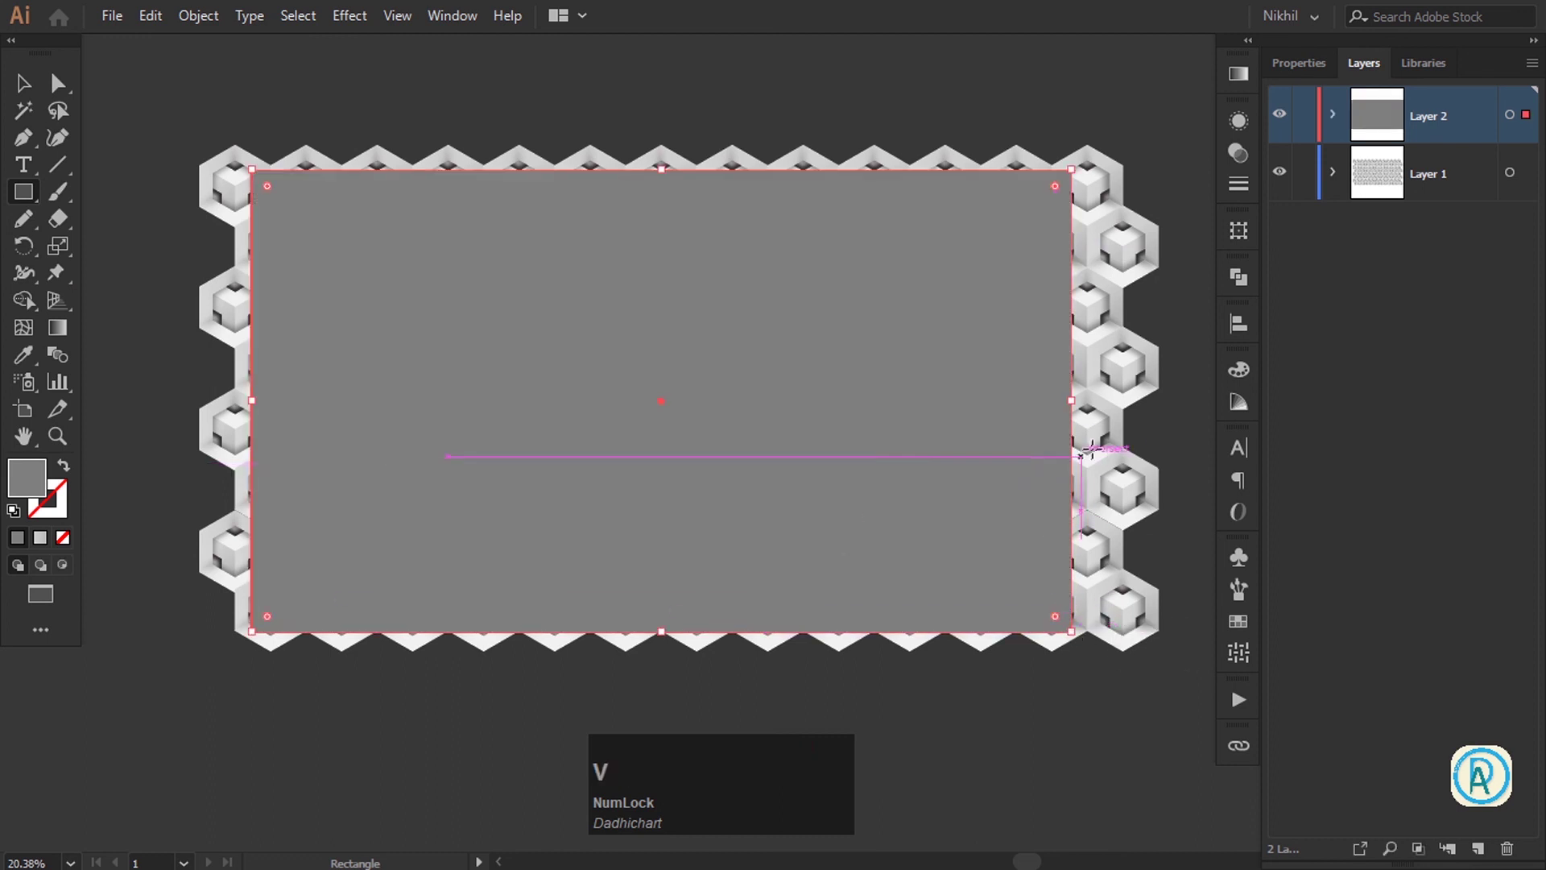